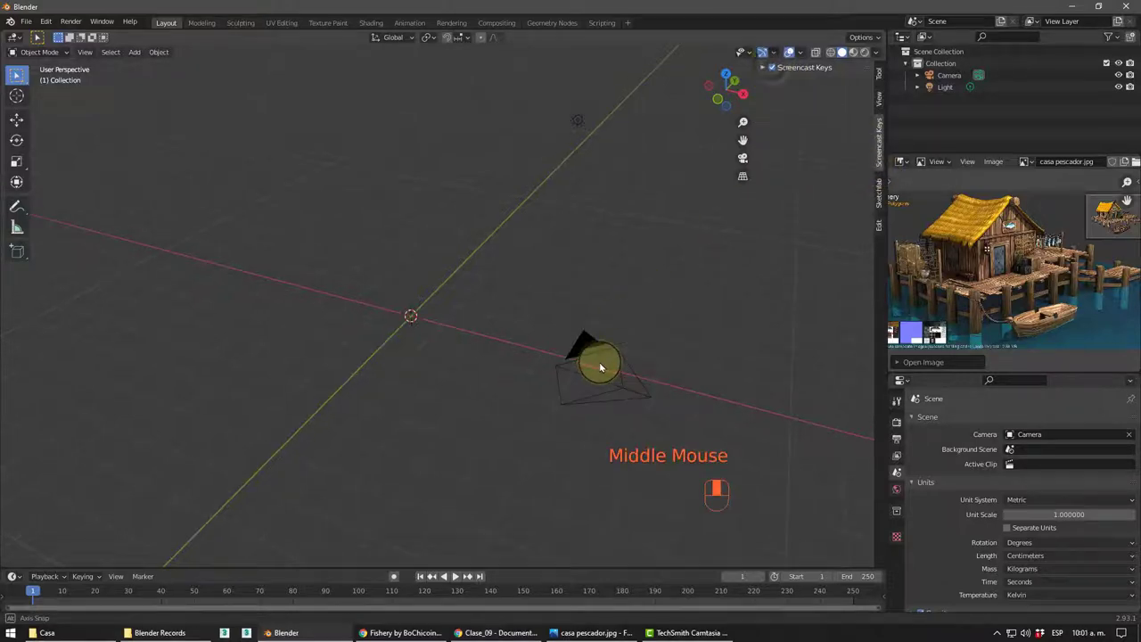
# - Orbit and zoom around the empty scene's origin to frame the spot for the first cylinder
pyautogui.middleClick(308, 364)
pyautogui.middleClick(368, 291)
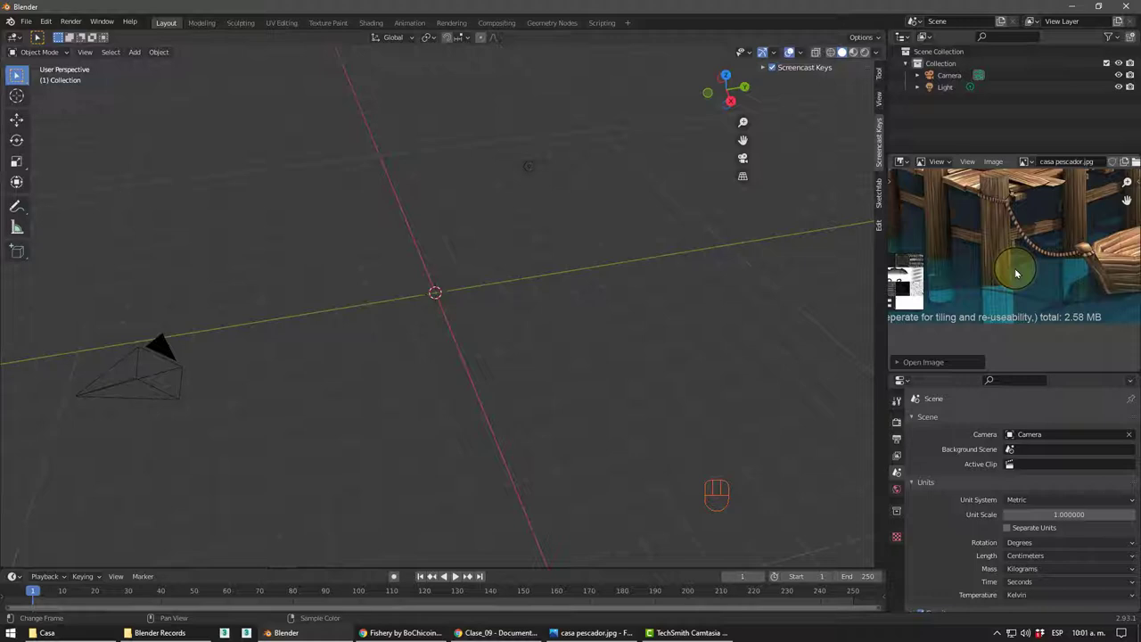
pyautogui.moveTo(448, 324); pyautogui.dragTo(458, 292)
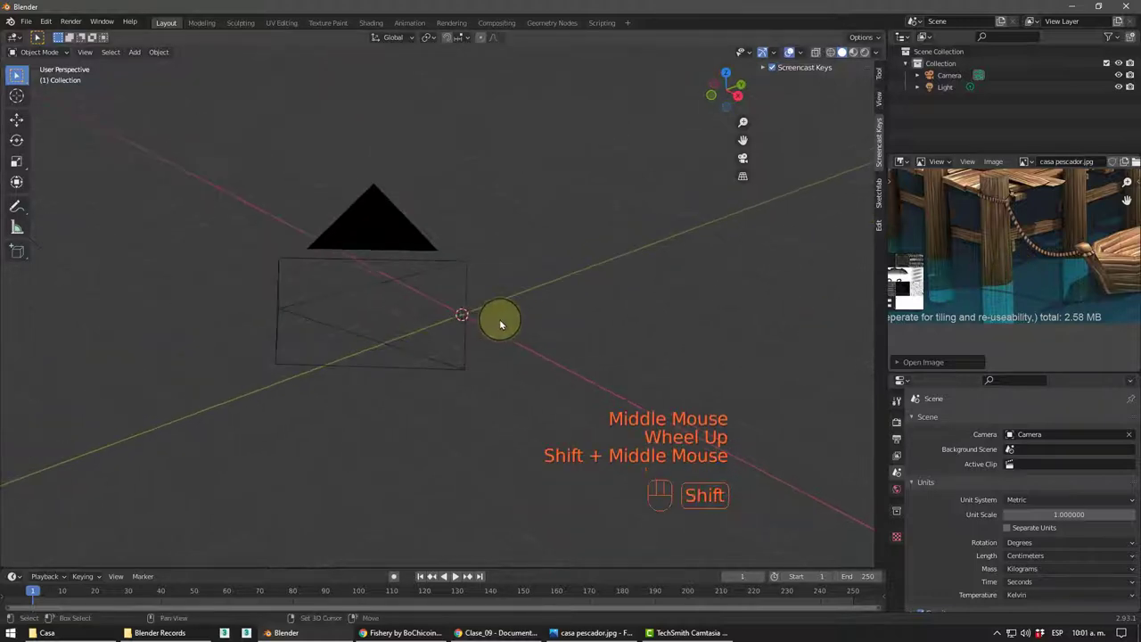
pyautogui.middleClick(490, 326)
pyautogui.scroll(3)
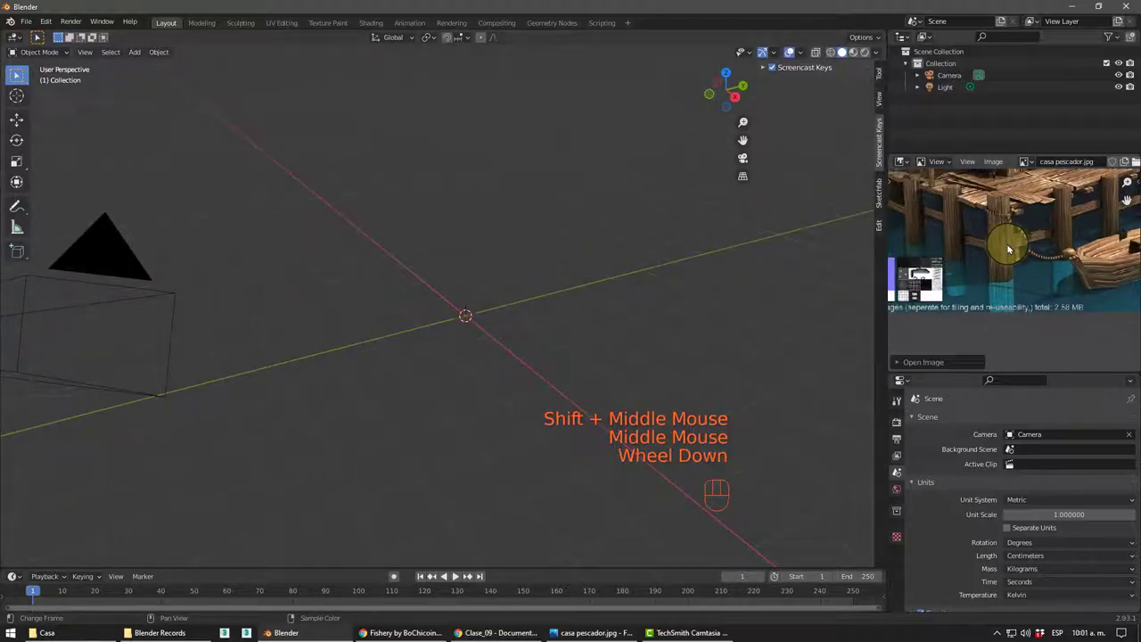
pyautogui.scroll(-3)
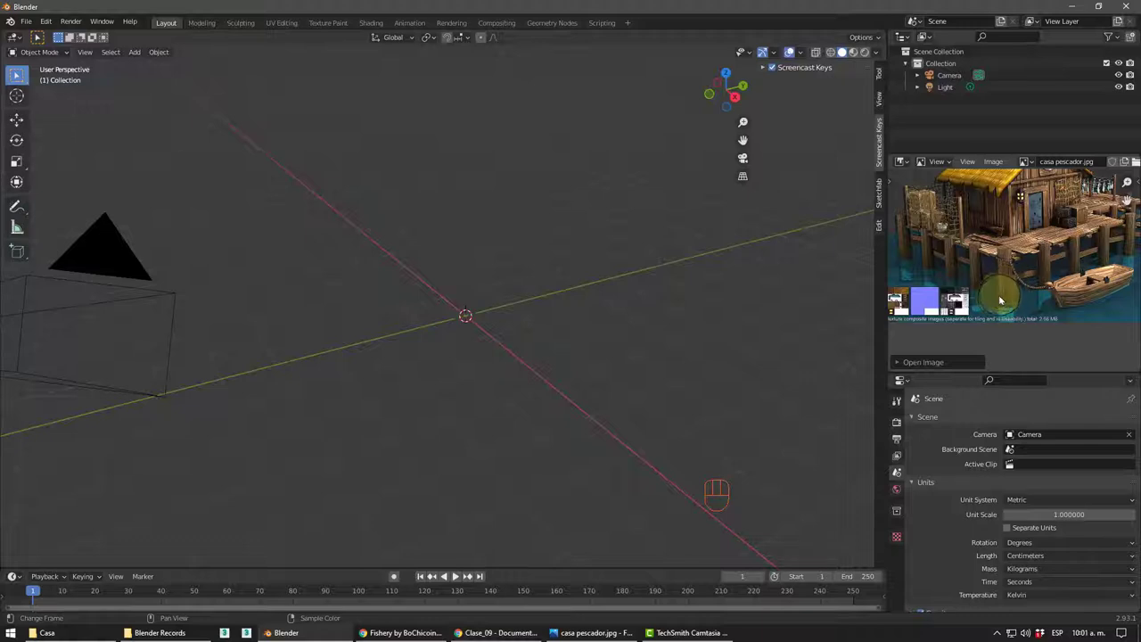
# - Orbit and zoom in to inspect the new 30 cm radius, 400 cm tall post at the origin
pyautogui.middleClick(513, 353)
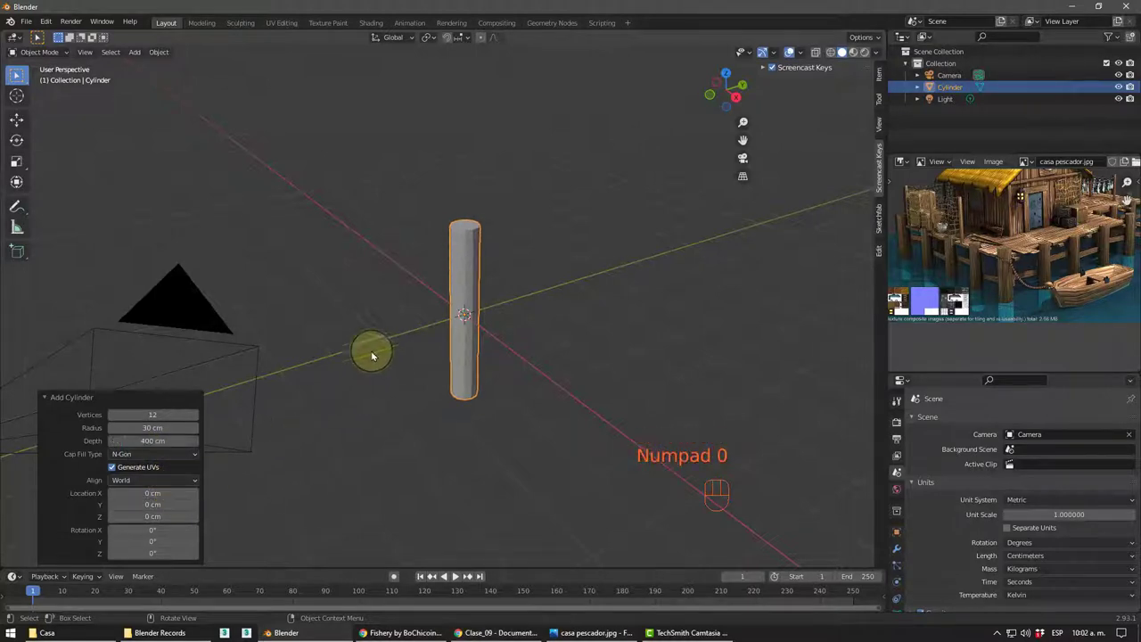
pyautogui.moveTo(498, 341); pyautogui.dragTo(662, 331)
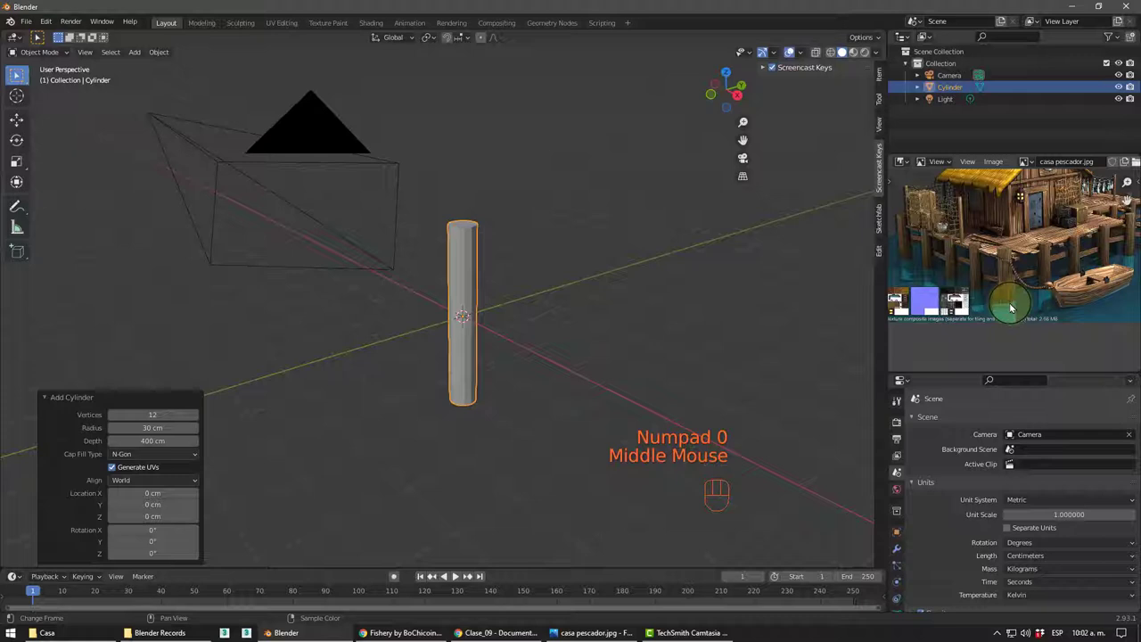
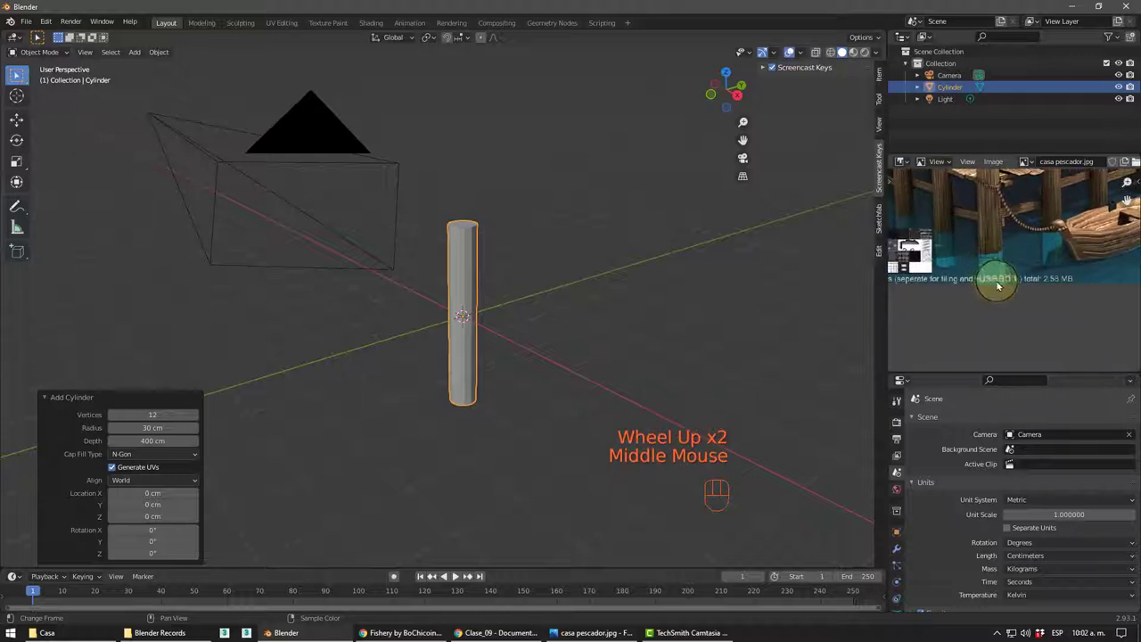
pyautogui.moveTo(400, 342); pyautogui.dragTo(437, 327)
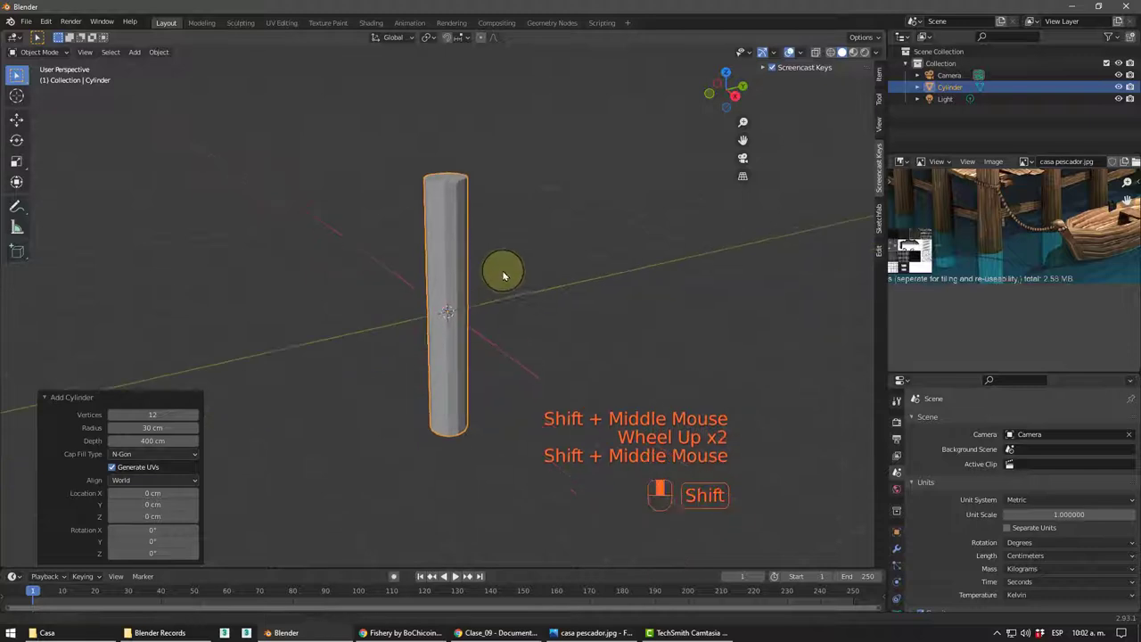
pyautogui.scroll(3)
pyautogui.moveTo(385, 322); pyautogui.dragTo(389, 337)
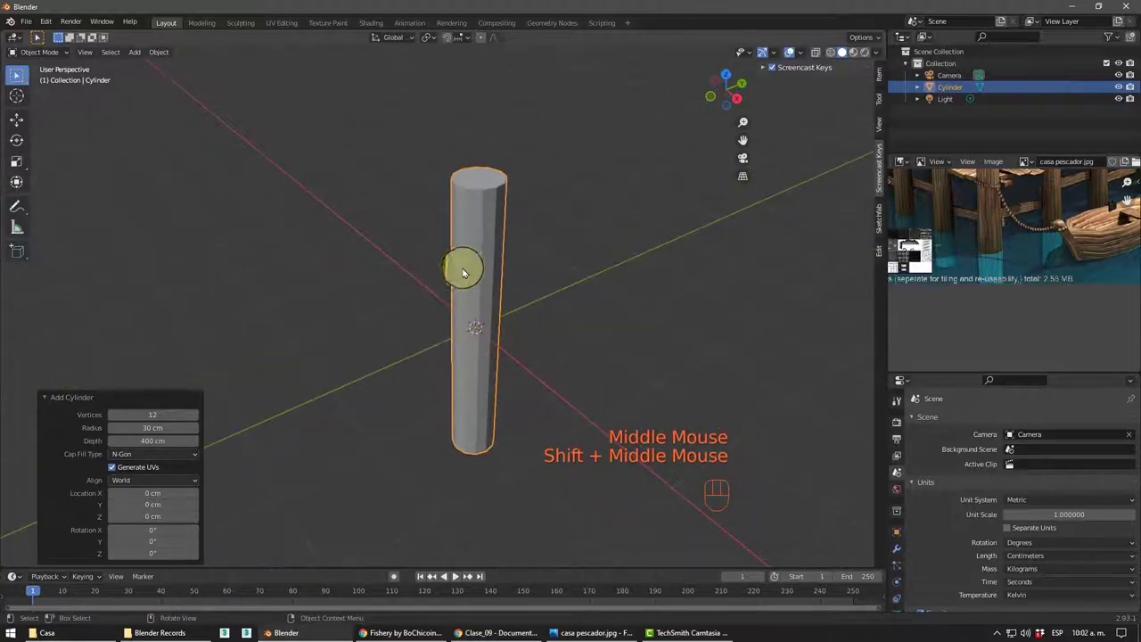
# - Apply Shade Smooth to the post from its context menu and check the result from around it
pyautogui.rightClick(497, 216)
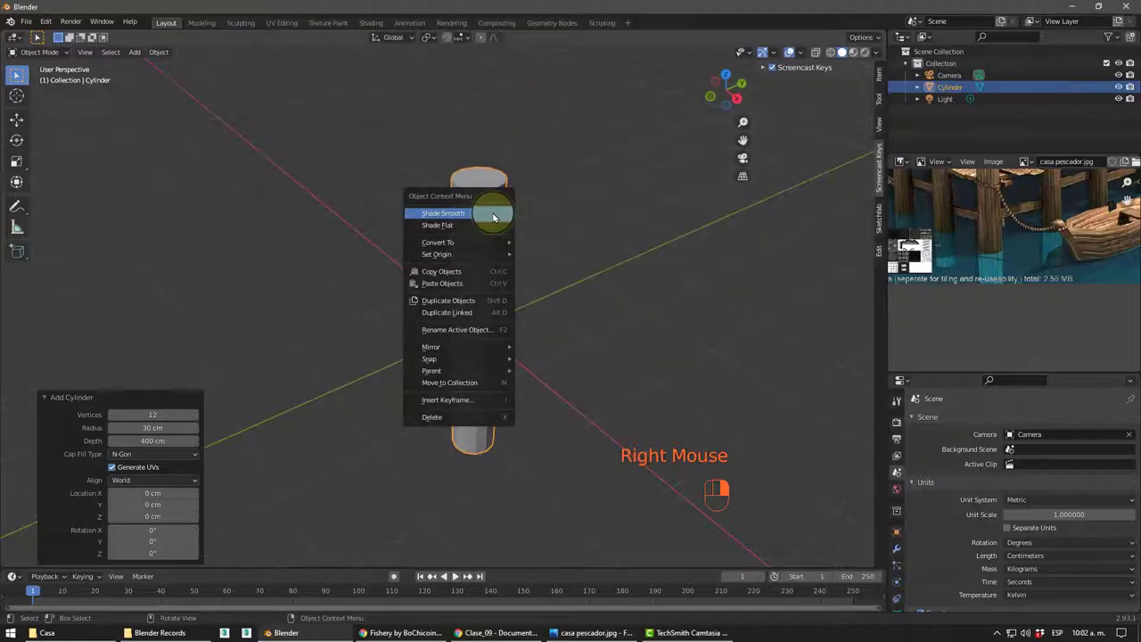
pyautogui.moveTo(500, 213); pyautogui.dragTo(458, 232)
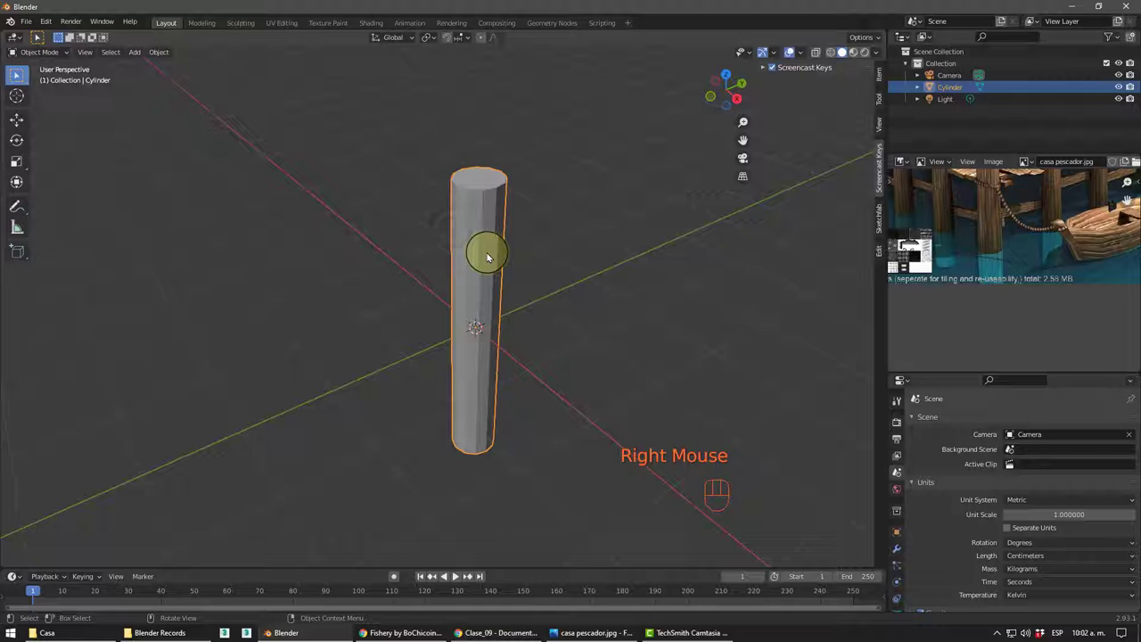
pyautogui.scroll(3)
pyautogui.moveTo(468, 266); pyautogui.dragTo(477, 253)
pyautogui.moveTo(423, 176); pyautogui.dragTo(383, 171)
pyautogui.scroll(-3)
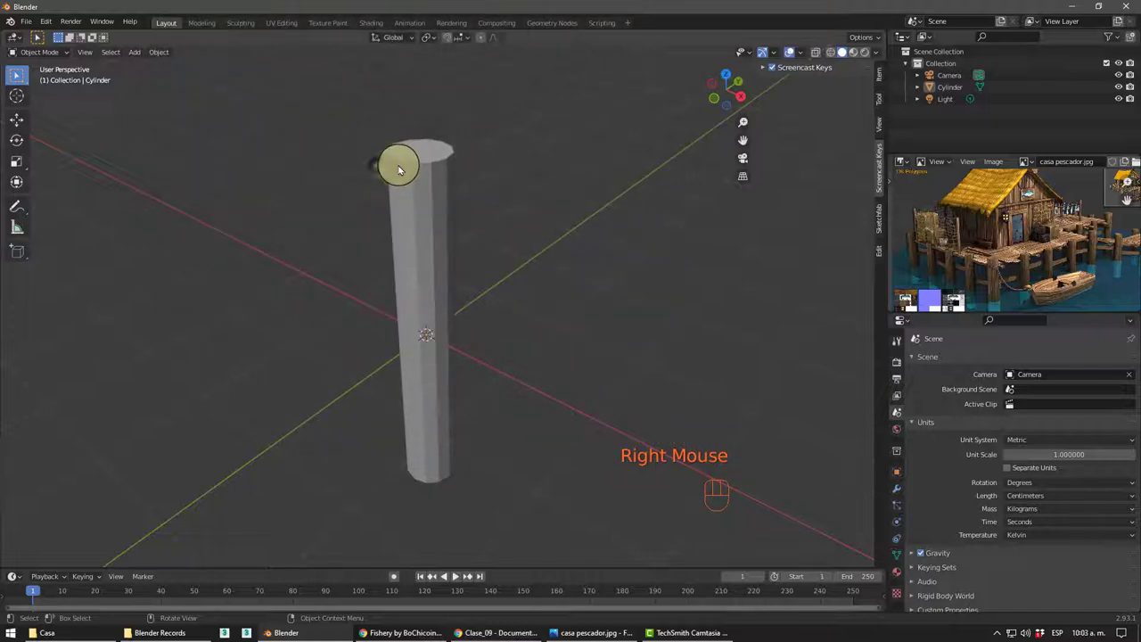
# - Reapply Shade Smooth, then look up under the post and return to an upright side view
pyautogui.rightClick(421, 182)
pyautogui.moveTo(429, 187); pyautogui.dragTo(489, 199)
pyautogui.moveTo(488, 199); pyautogui.dragTo(432, 213)
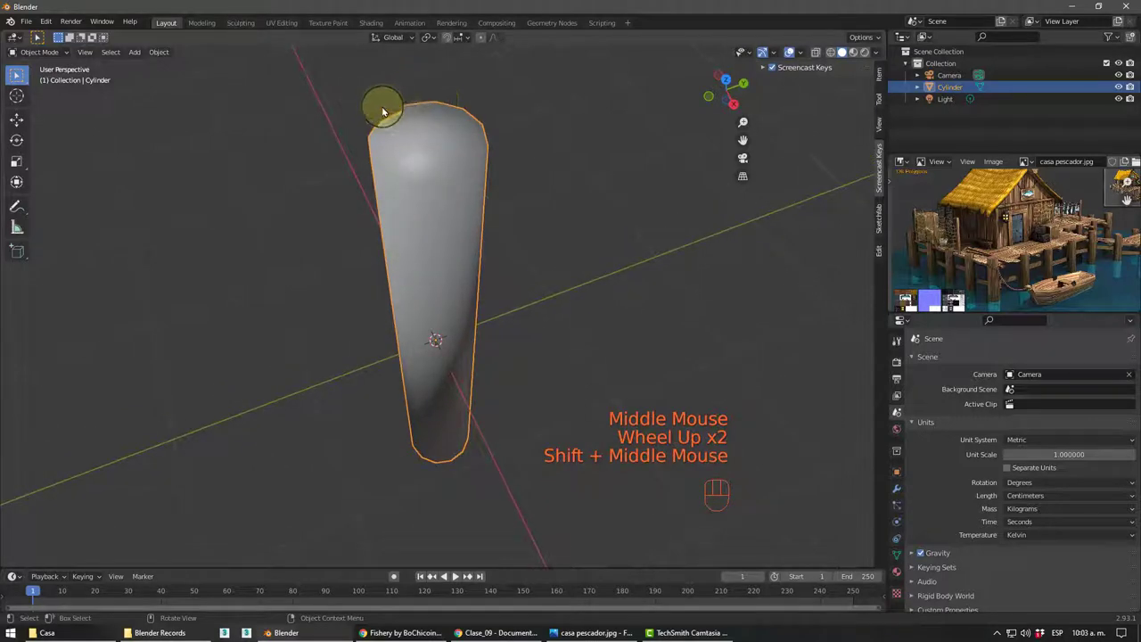
pyautogui.moveTo(545, 312); pyautogui.dragTo(545, 271)
pyautogui.scroll(-3)
pyautogui.moveTo(486, 308); pyautogui.dragTo(488, 223)
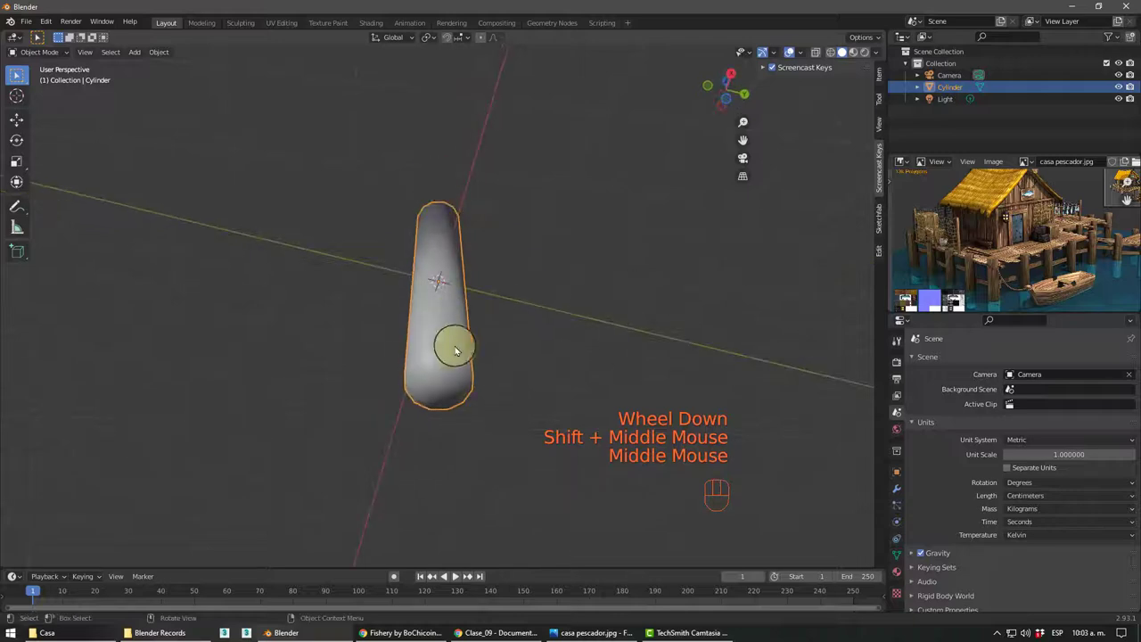
pyautogui.moveTo(462, 363); pyautogui.dragTo(466, 358)
pyautogui.moveTo(464, 339); pyautogui.dragTo(471, 350)
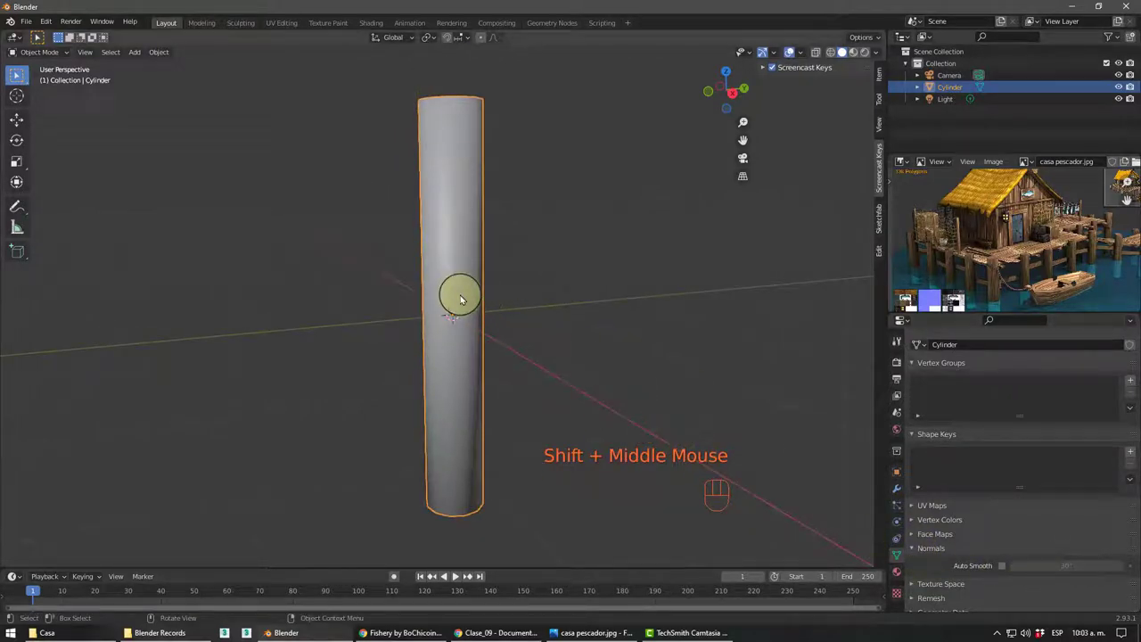
# - Turn on Auto Smooth for the post in its Normals settings
pyautogui.middleClick(478, 326)
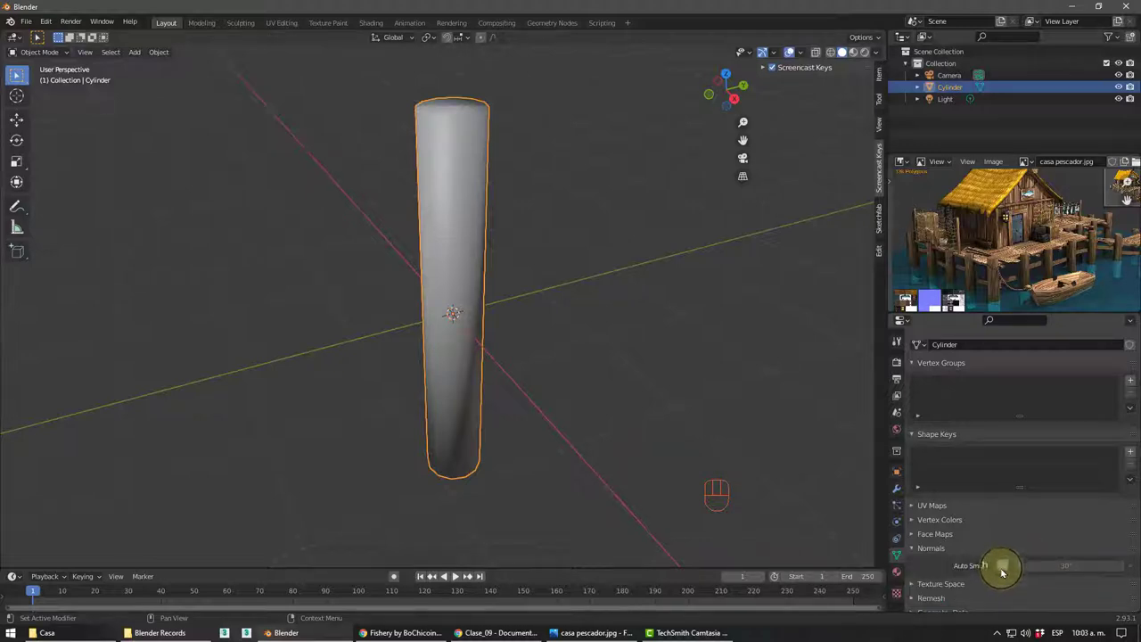
pyautogui.middleClick(429, 146)
pyautogui.middleClick(428, 159)
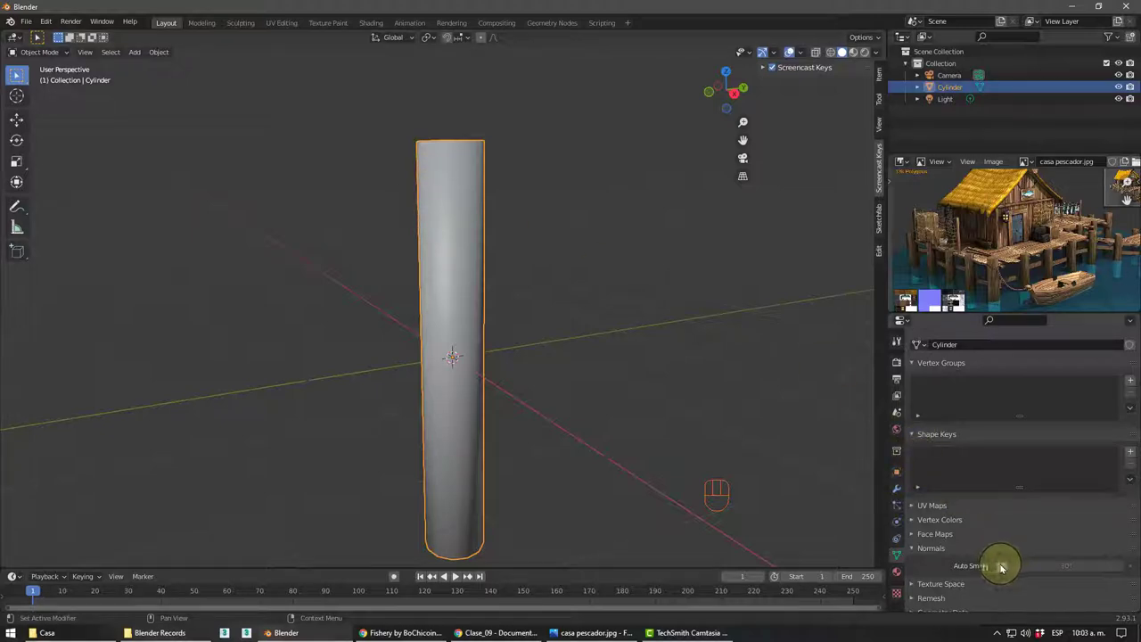
pyautogui.middleClick(506, 333)
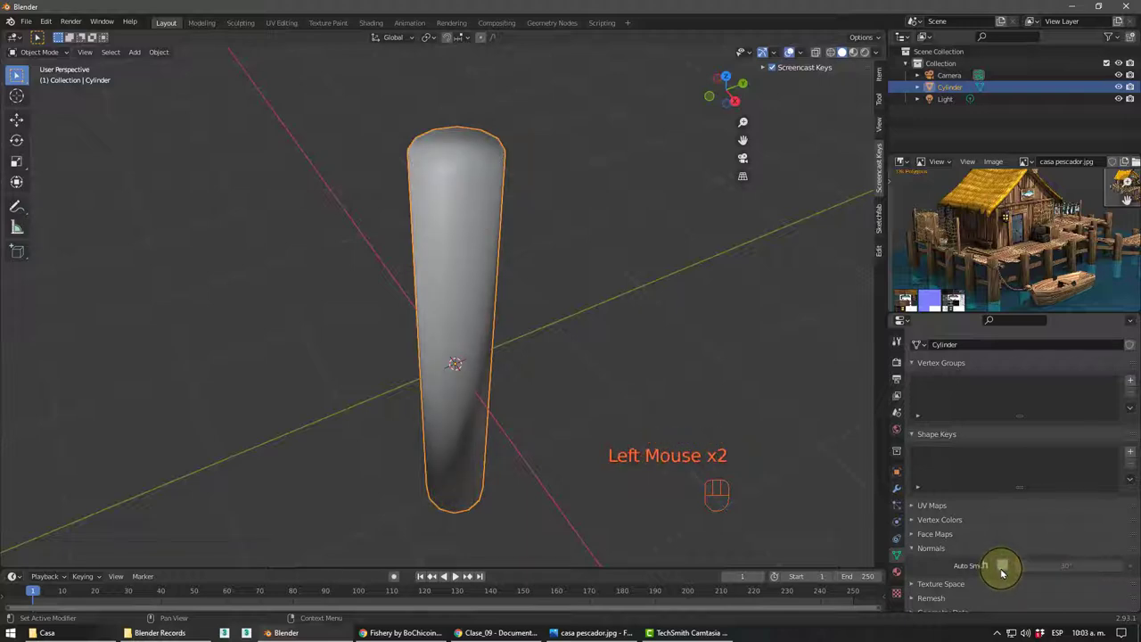
pyautogui.moveTo(554, 359); pyautogui.dragTo(536, 344)
pyautogui.middleClick(573, 353)
pyautogui.scroll(-3)
pyautogui.middleClick(531, 328)
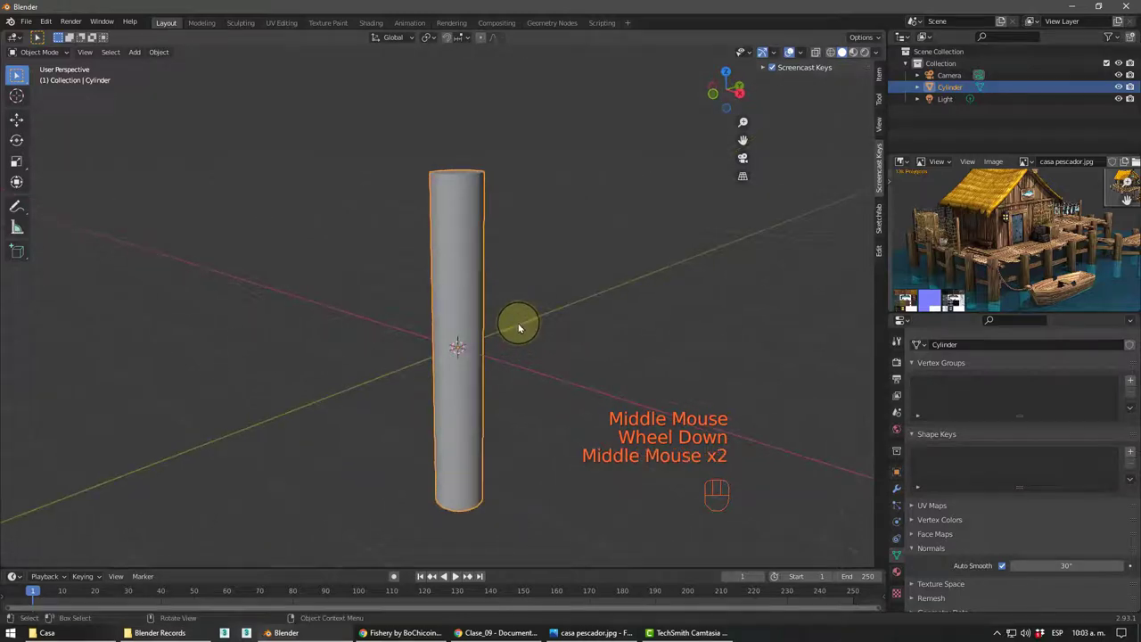
# - Raise the Auto Smooth angle to 31.3° and orbit to check the crisp cap edge
pyautogui.moveTo(566, 331); pyautogui.dragTo(520, 286)
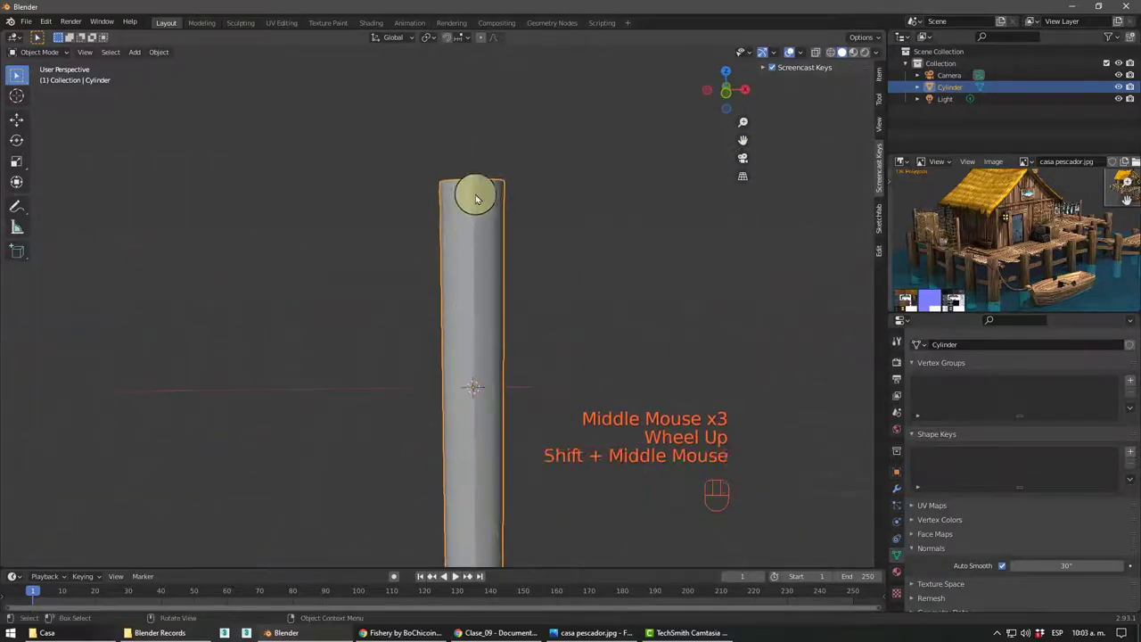
pyautogui.middleClick(472, 220)
pyautogui.scroll(3)
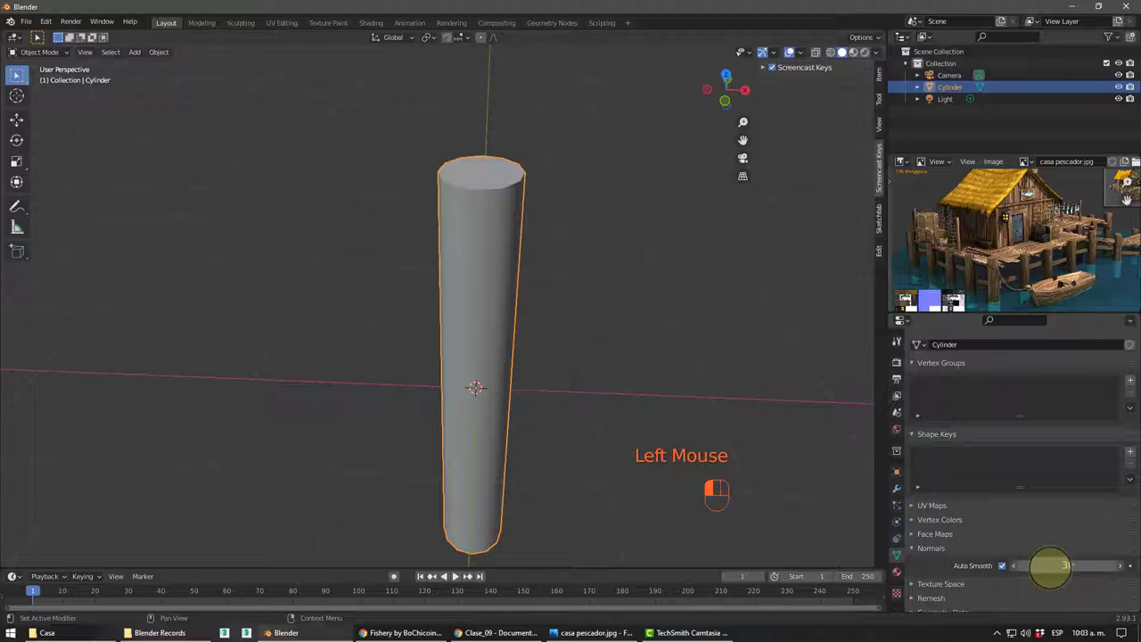
pyautogui.moveTo(457, 163); pyautogui.dragTo(408, 168)
pyautogui.scroll(-3)
pyautogui.moveTo(498, 279); pyautogui.dragTo(596, 291)
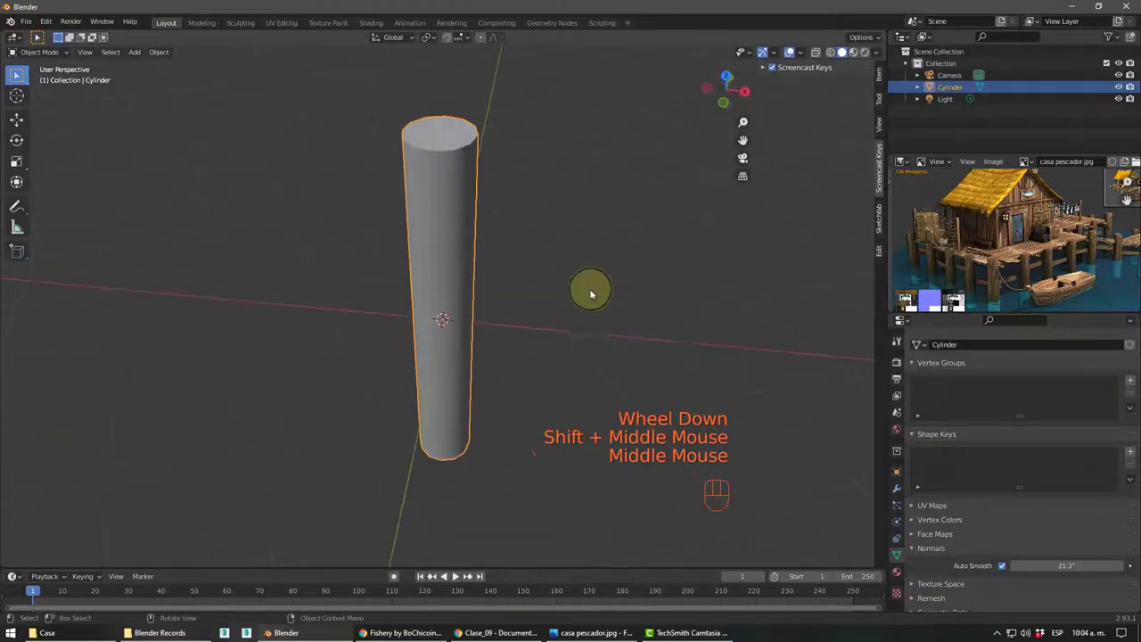
# - Orbit around the post to view its wireframe side edges before adding loop cuts
pyautogui.moveTo(477, 231); pyautogui.dragTo(475, 222)
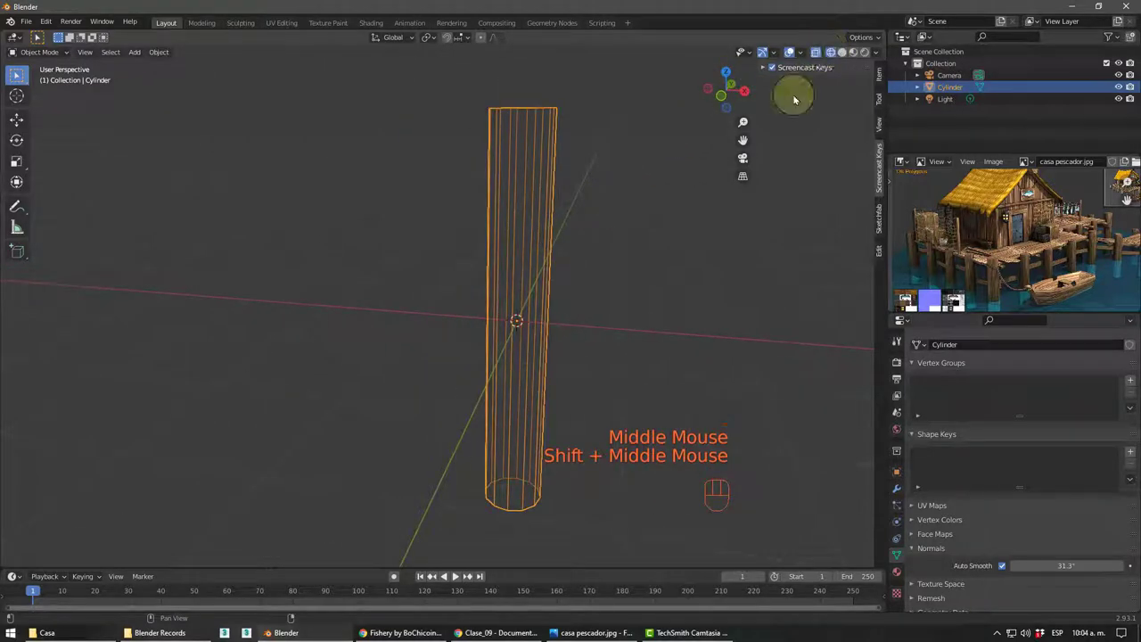
pyautogui.middleClick(474, 305)
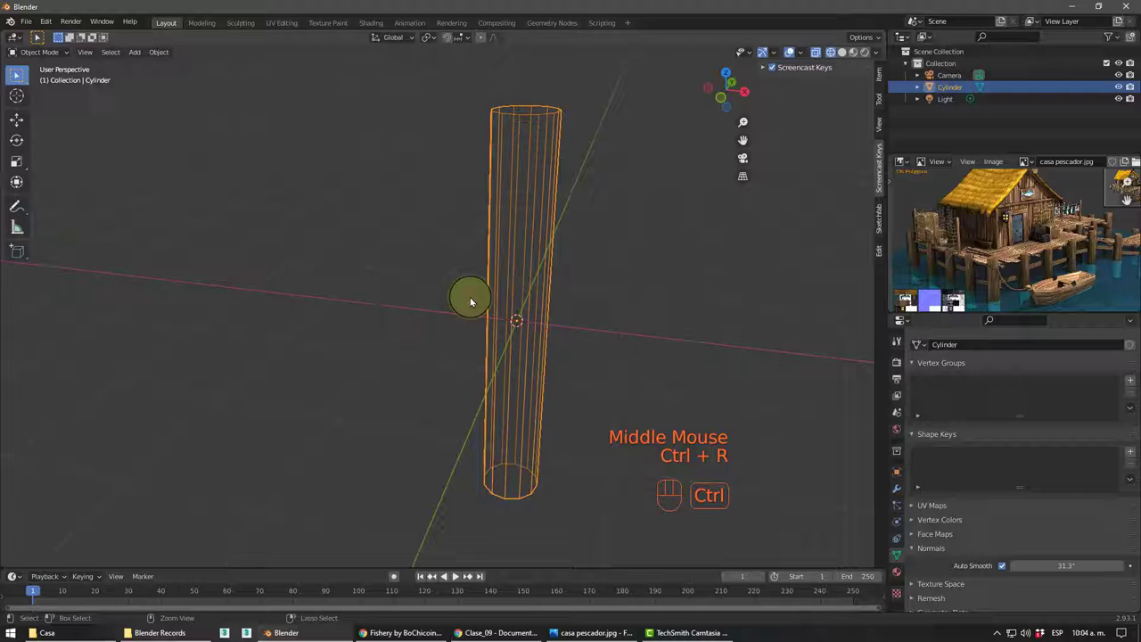
pyautogui.middleClick(539, 266)
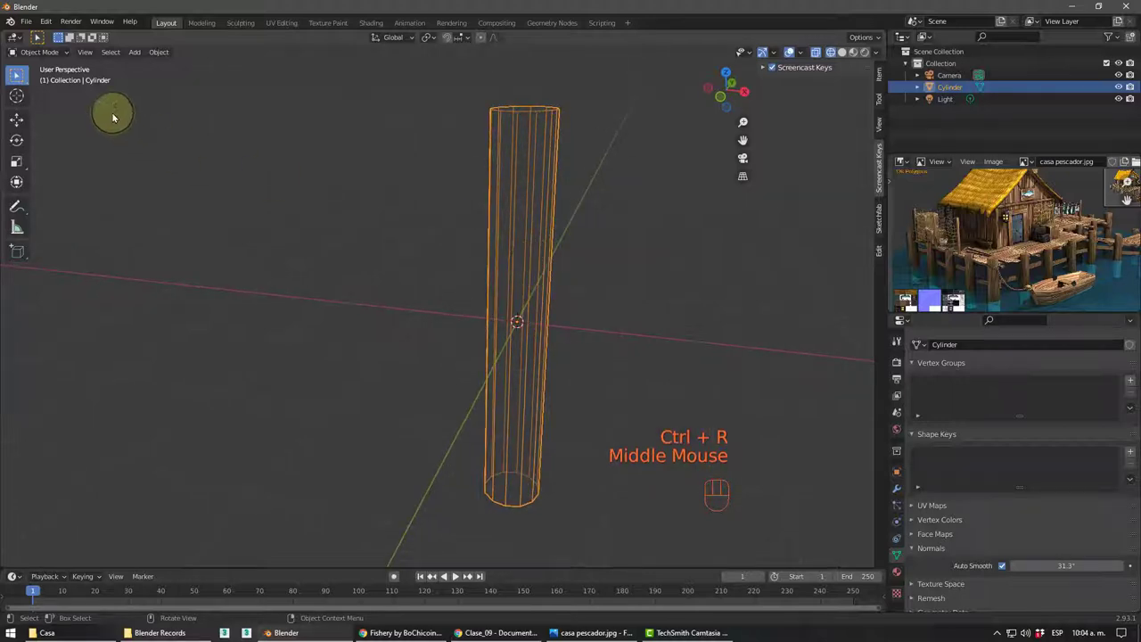
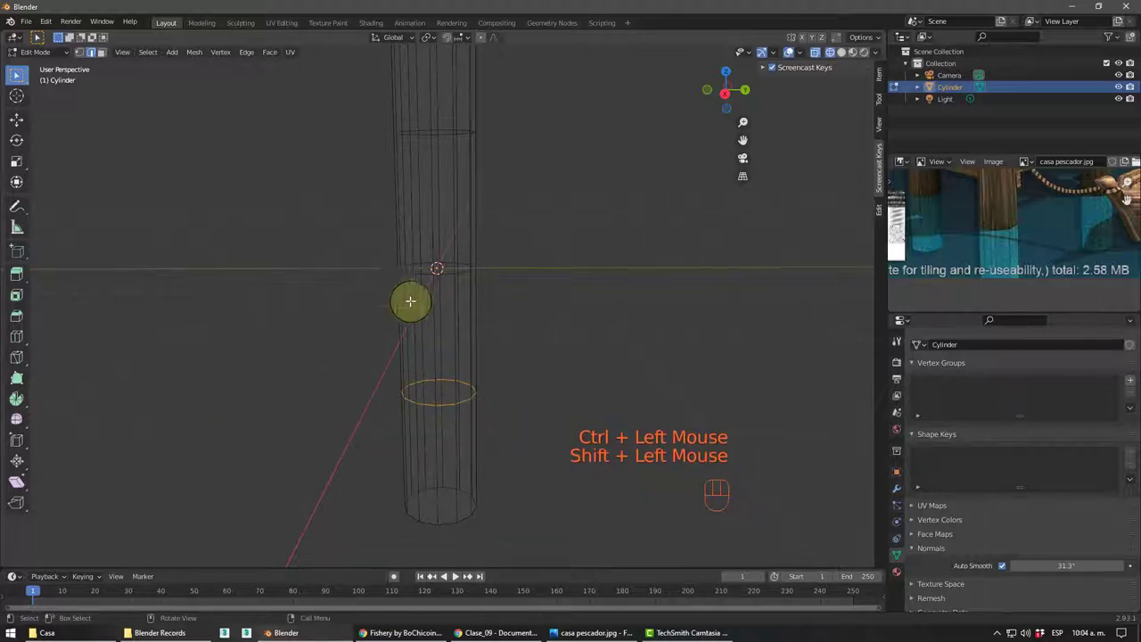
# - Orbit the view to see the post's lower rings while tapering the top and base
pyautogui.middleClick(793, 48)
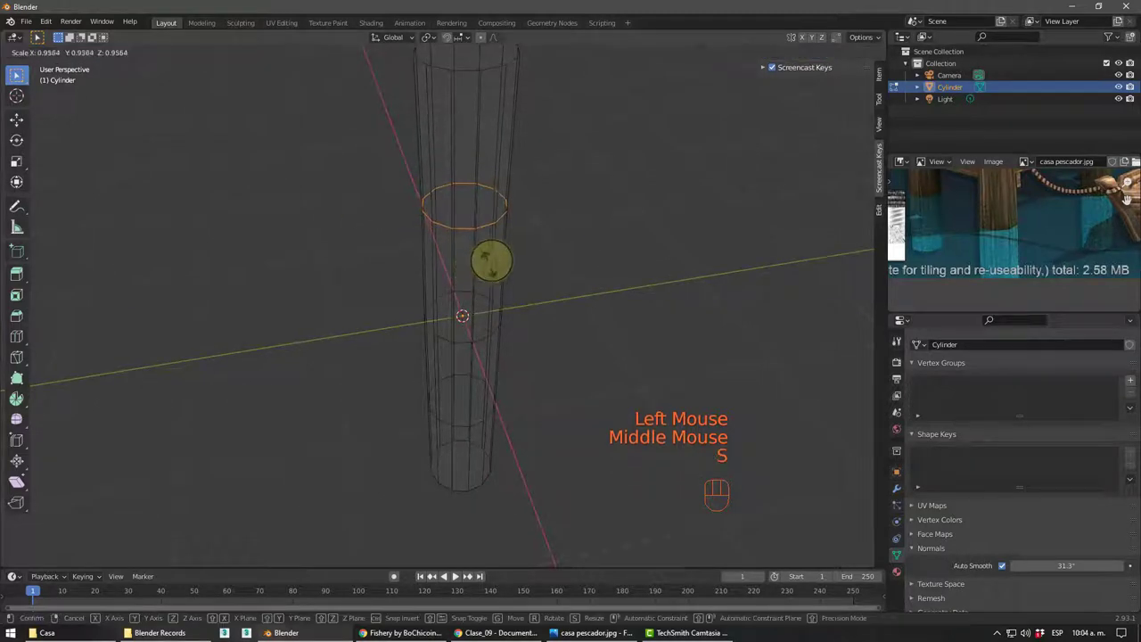
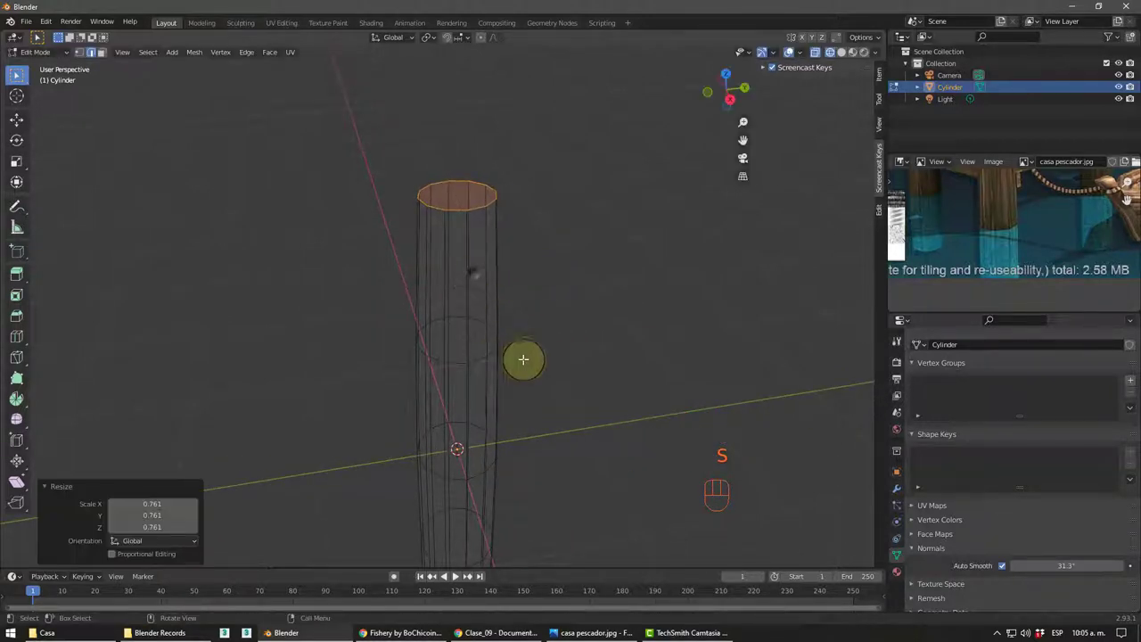
pyautogui.middleClick(794, 47)
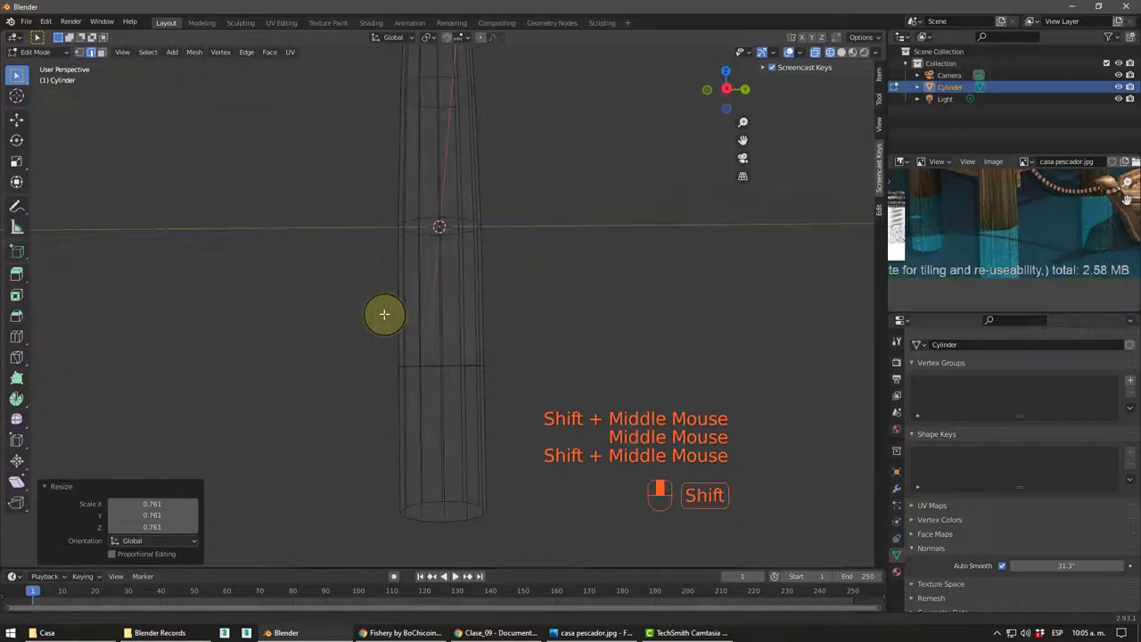
pyautogui.middleClick(793, 48)
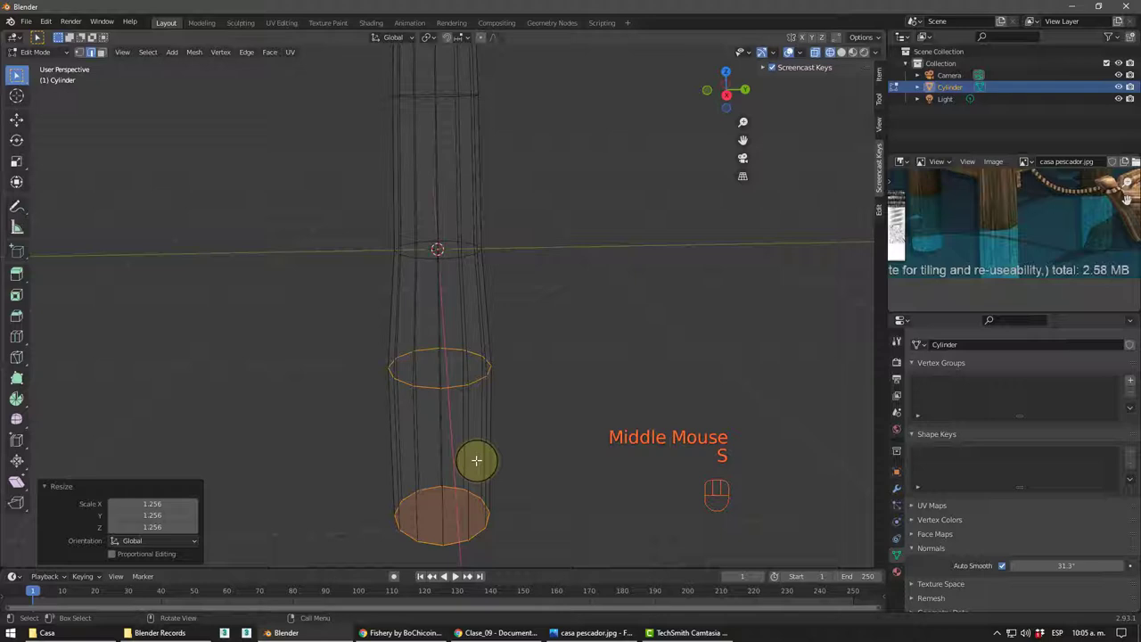
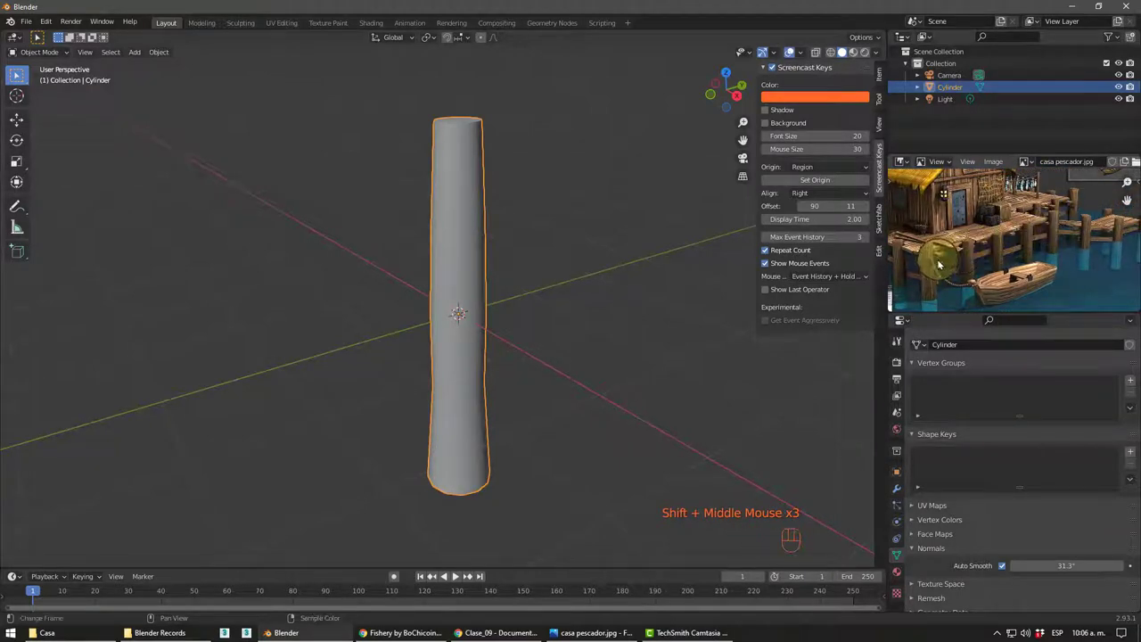
# - Swing the view slightly and settle it on the tapered post in object mode
pyautogui.middleClick(520, 230)
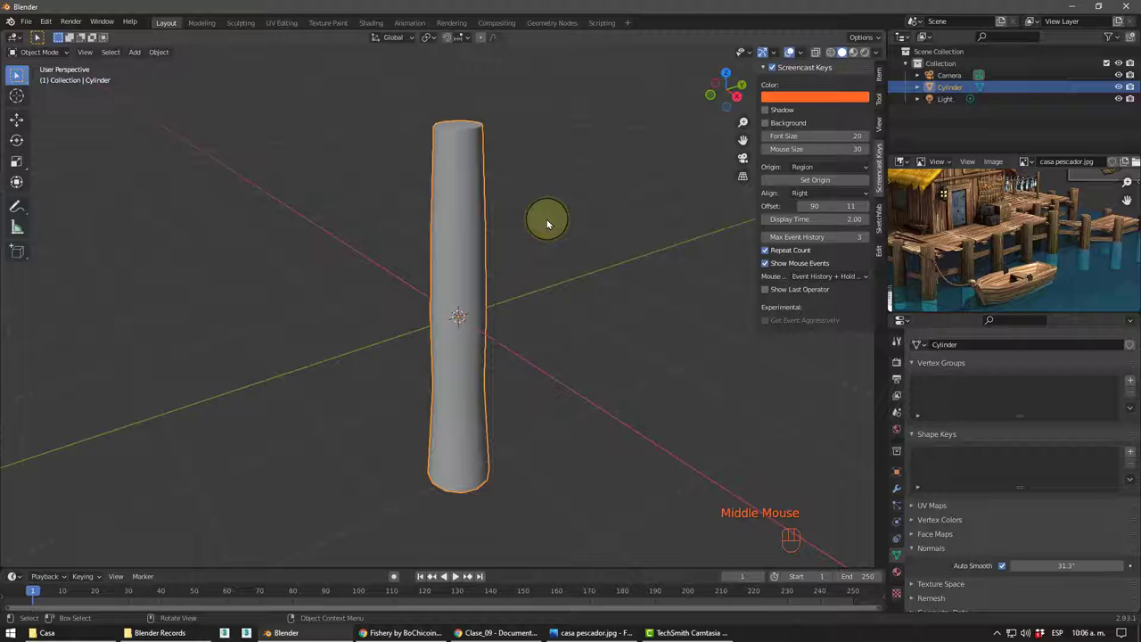
pyautogui.middleClick(498, 205)
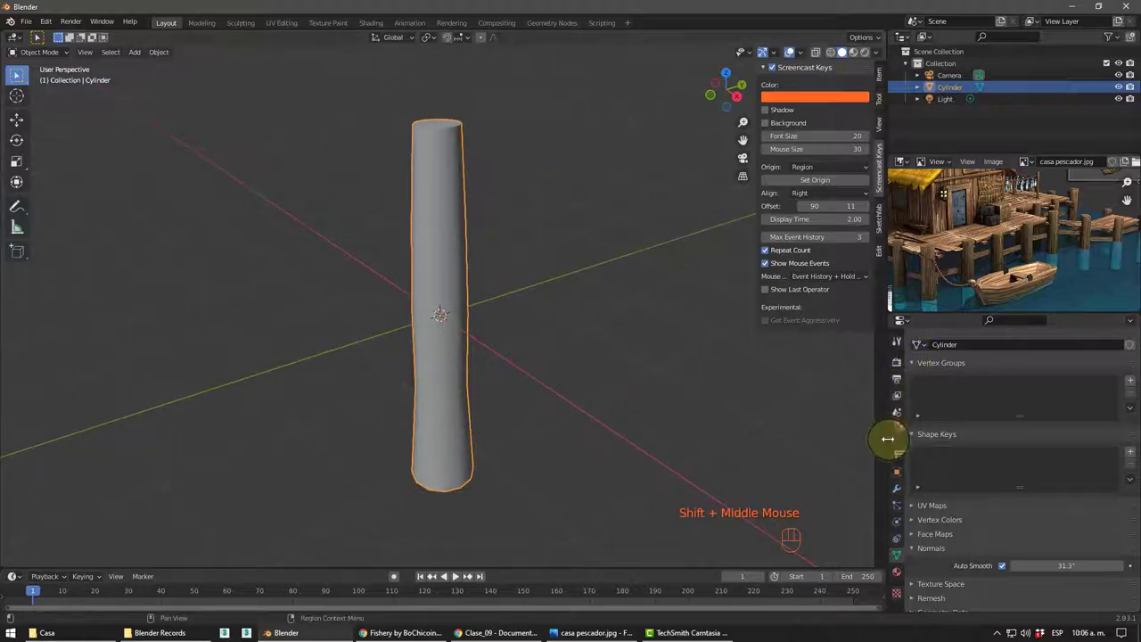
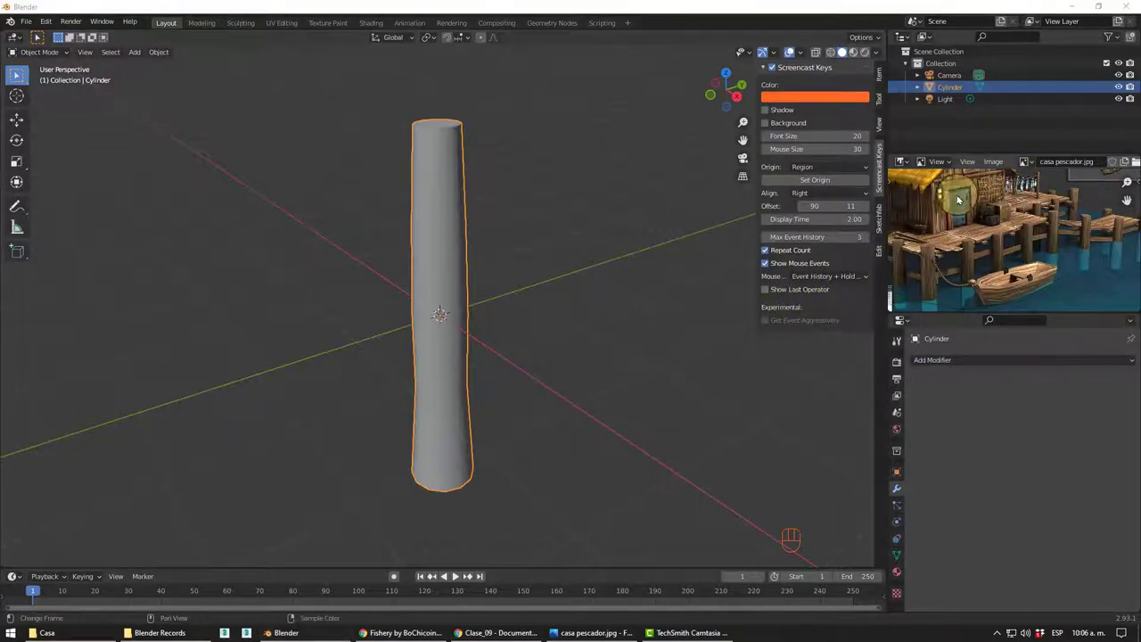
# - Add an Array modifier repeating the post along Y with relative offset 3, and look along the row
pyautogui.moveTo(966, 359); pyautogui.dragTo(896, 113)
pyautogui.moveTo(555, 316); pyautogui.dragTo(540, 341)
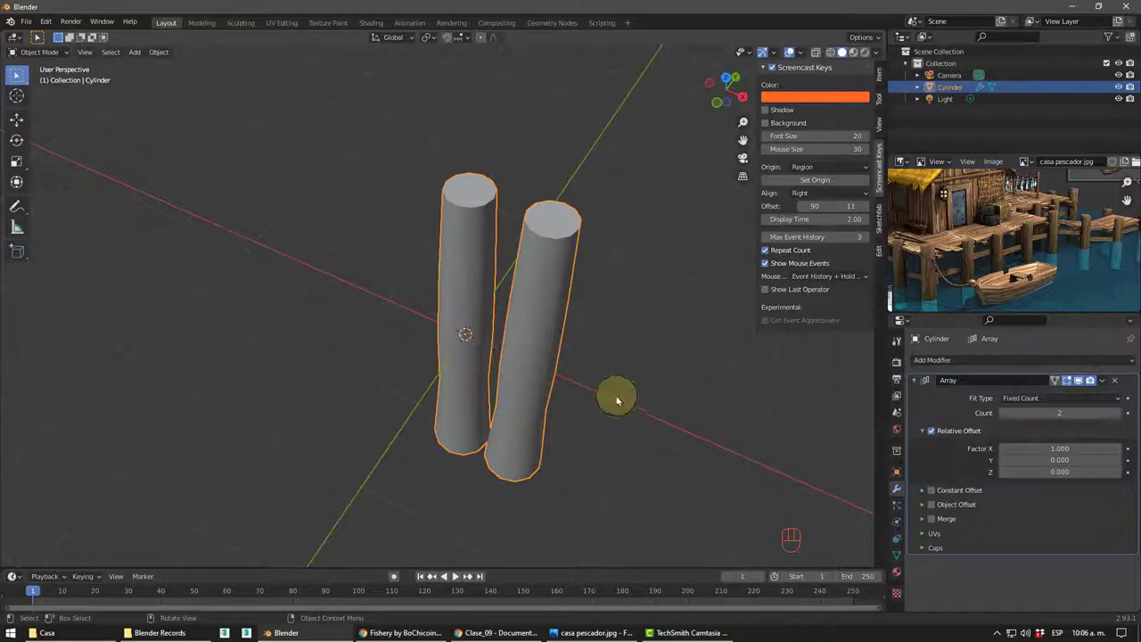
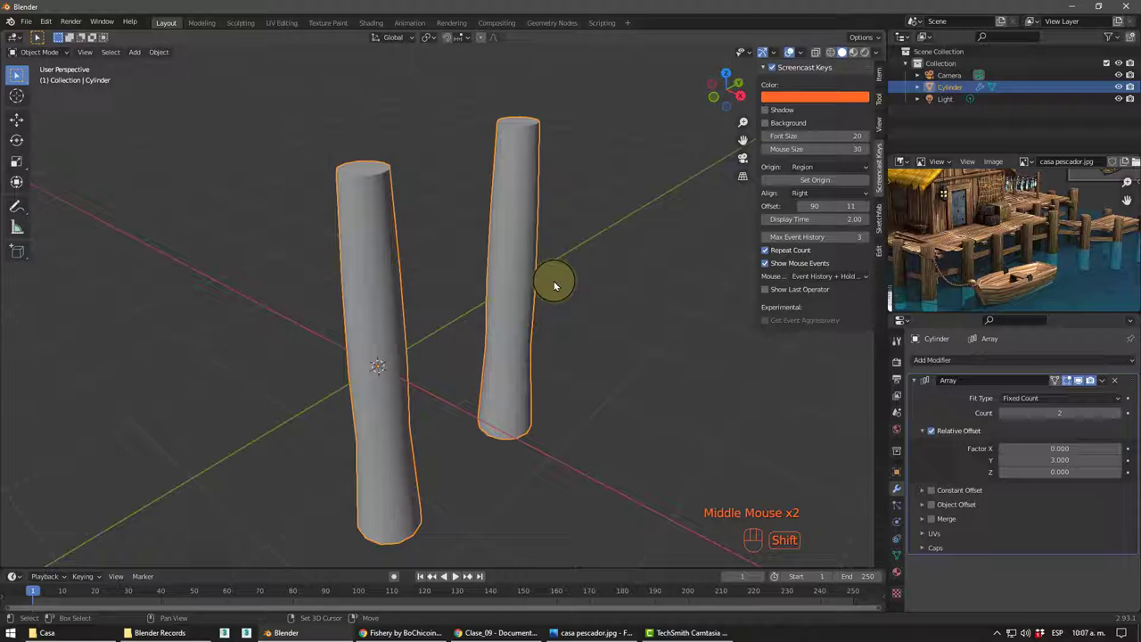
pyautogui.moveTo(527, 284); pyautogui.dragTo(512, 264)
pyautogui.moveTo(501, 268); pyautogui.dragTo(485, 274)
pyautogui.scroll(-3)
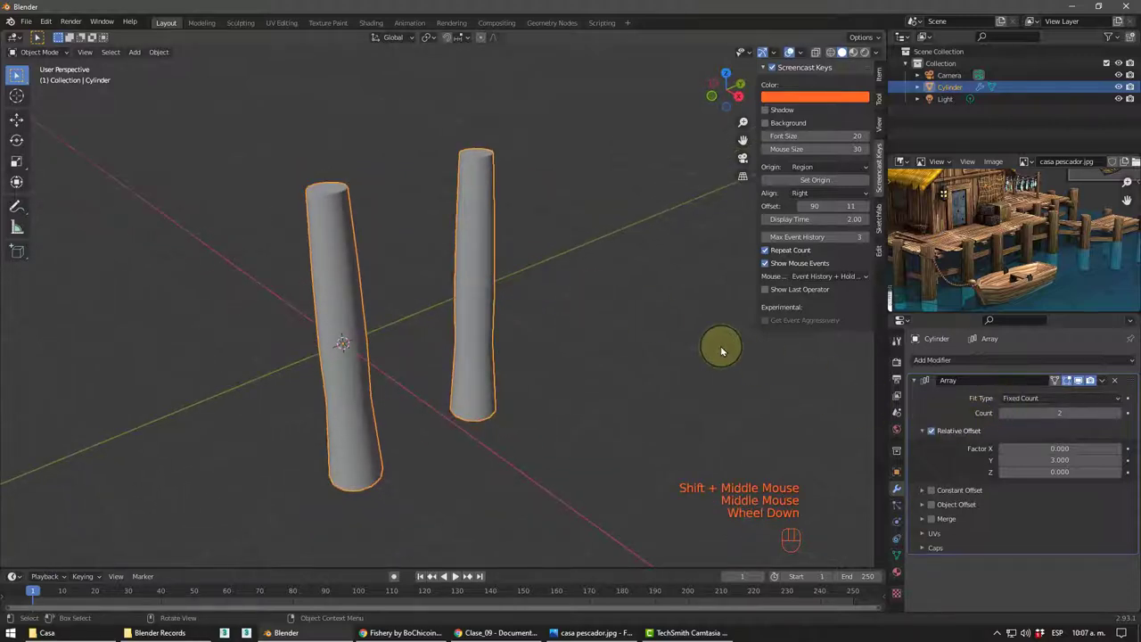
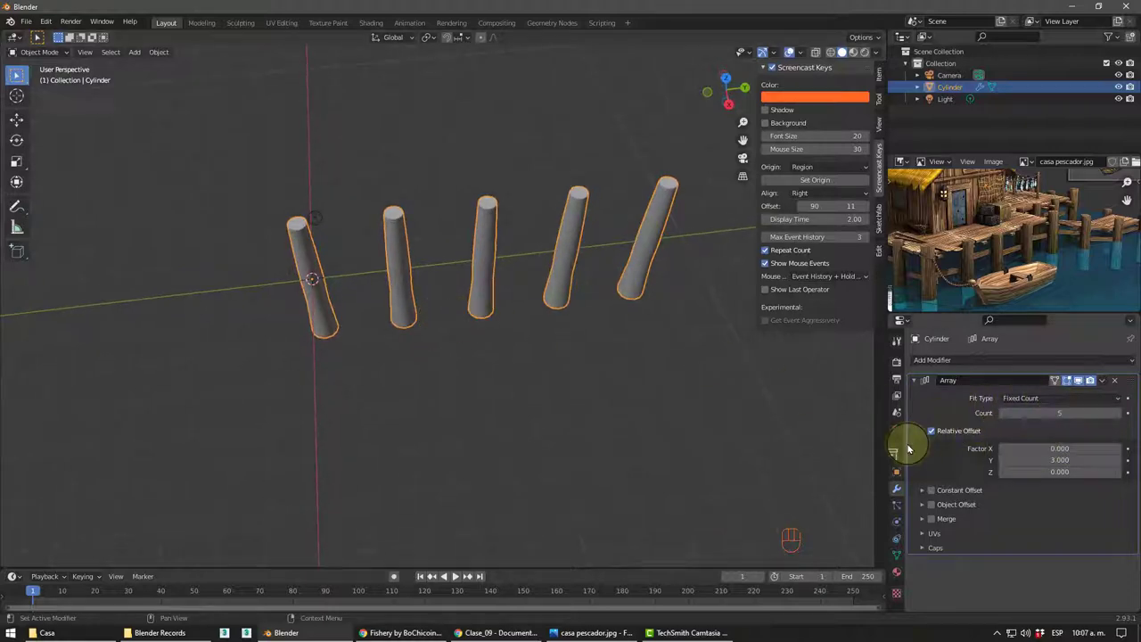
pyautogui.moveTo(521, 301); pyautogui.dragTo(517, 315)
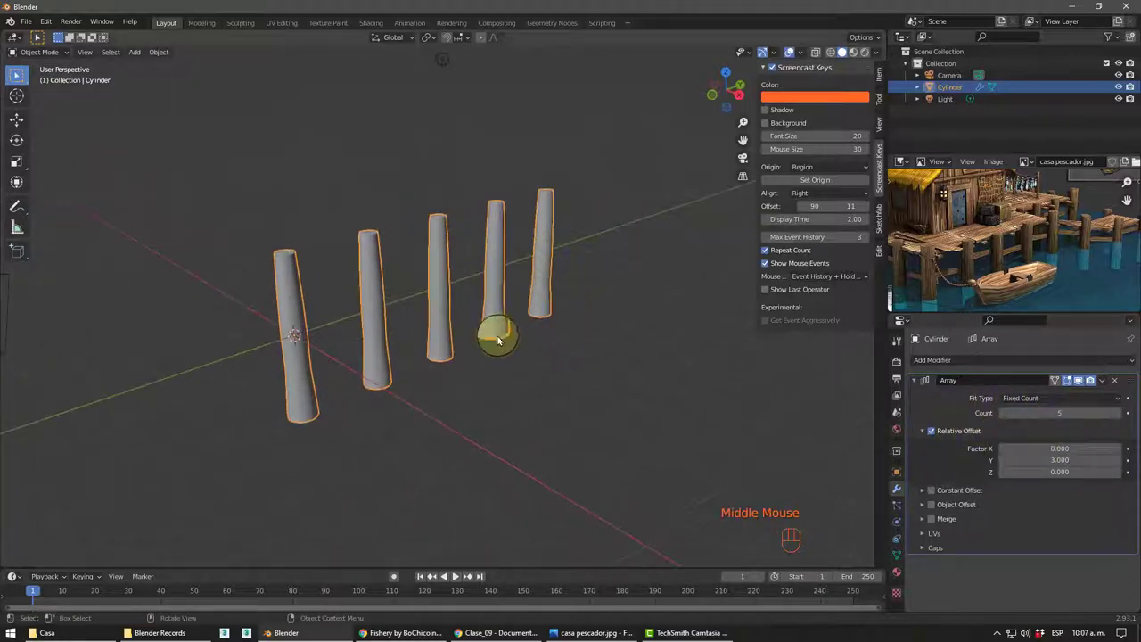
pyautogui.moveTo(455, 426); pyautogui.dragTo(419, 415)
pyautogui.click(297, 284)
# - Duplicate the row of five posts with Shift+D as a second row, Cylinder.001
pyautogui.moveTo(378, 321); pyautogui.dragTo(362, 325)
pyautogui.scroll(-3)
pyautogui.middleClick(498, 288)
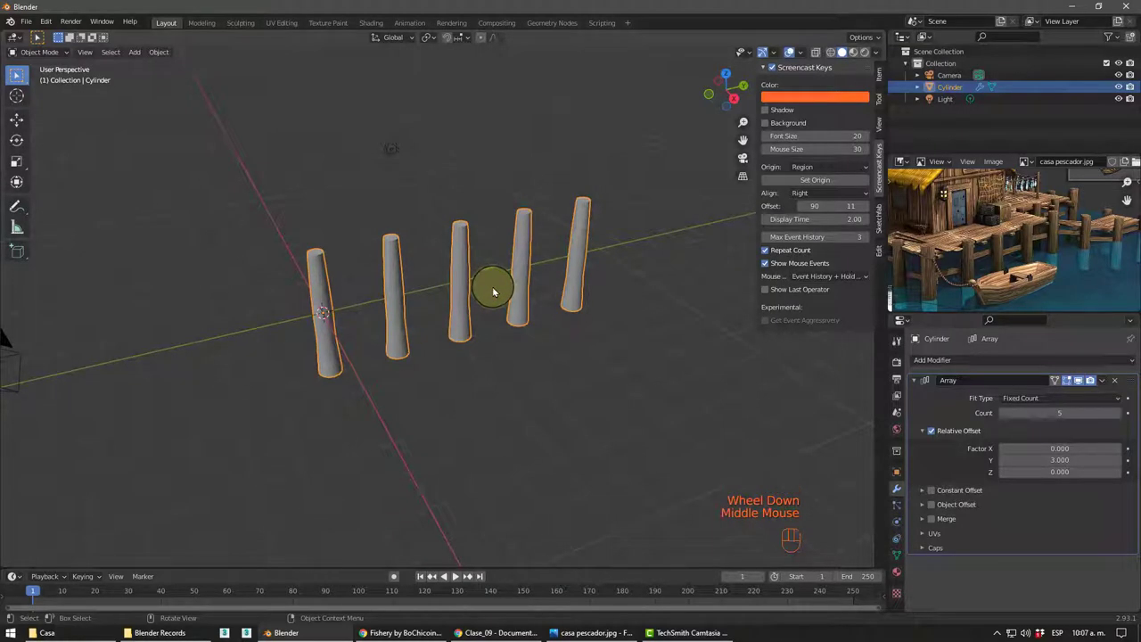
pyautogui.press('shift+d')
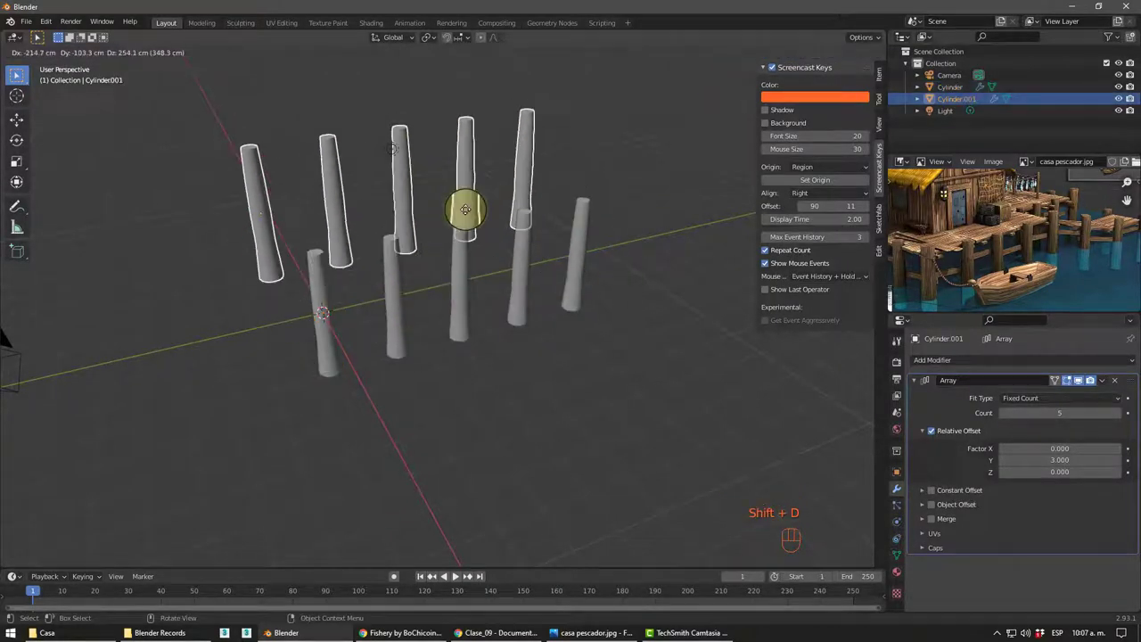
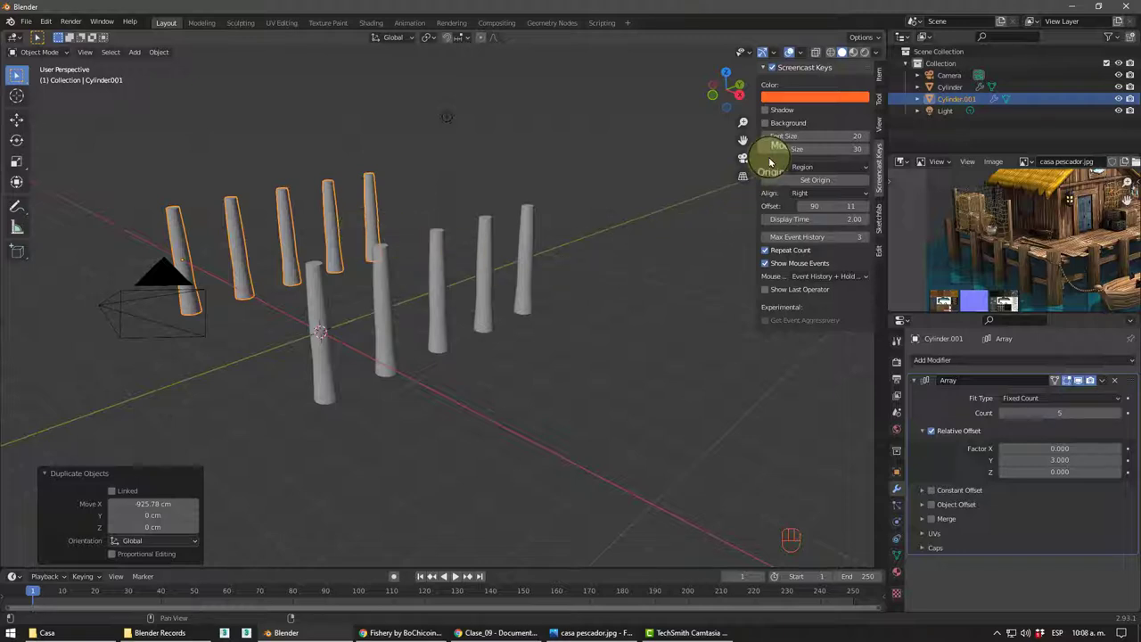
# - Set Cylinder.001's Location X to 1000 cm in the N panel and view both parallel rows
pyautogui.click(881, 80)
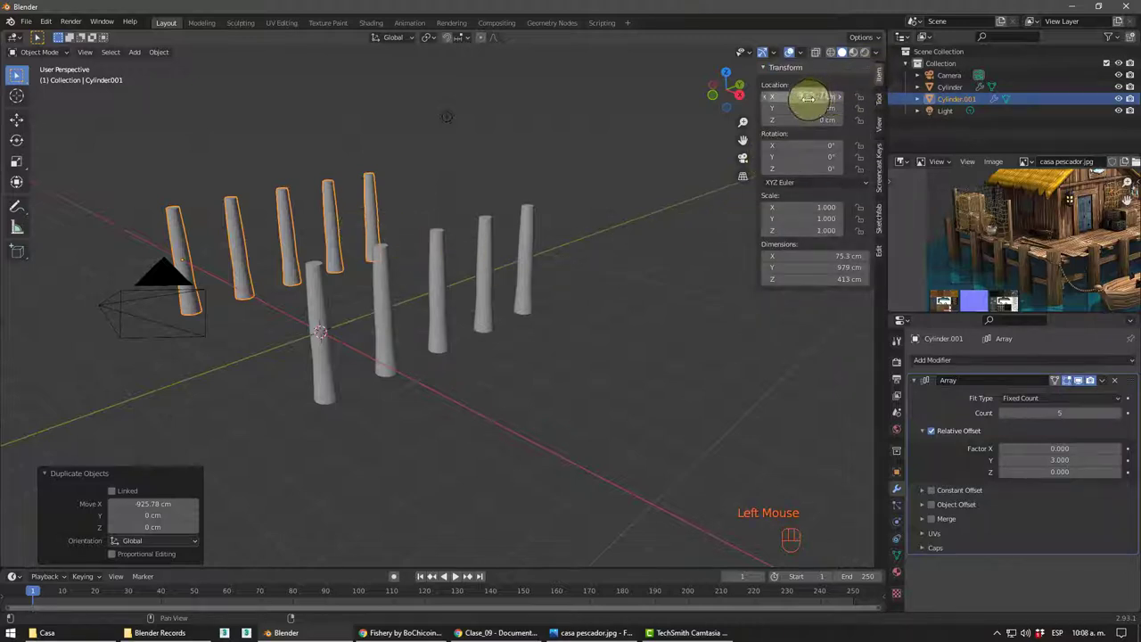
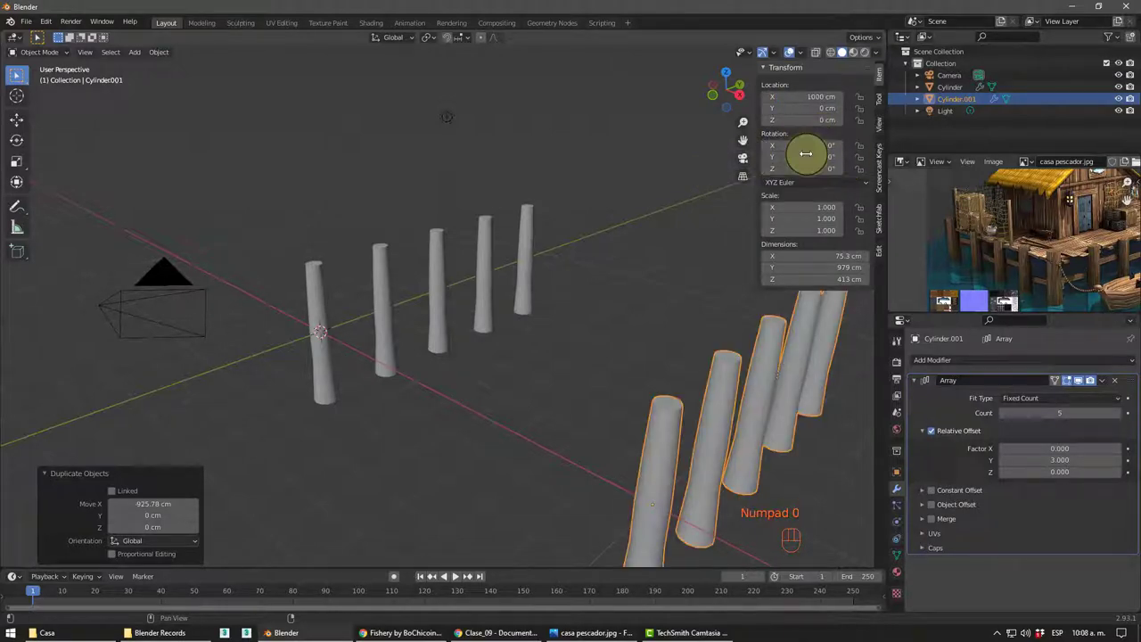
pyautogui.scroll(-3)
pyautogui.moveTo(424, 342); pyautogui.dragTo(446, 356)
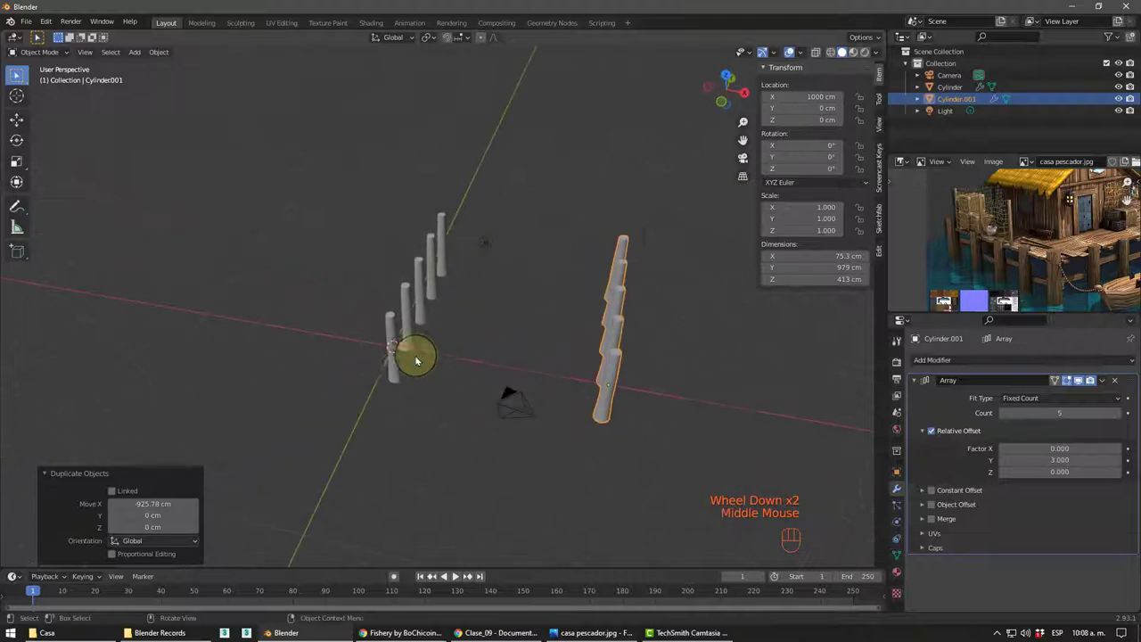
pyautogui.moveTo(600, 379); pyautogui.dragTo(674, 252)
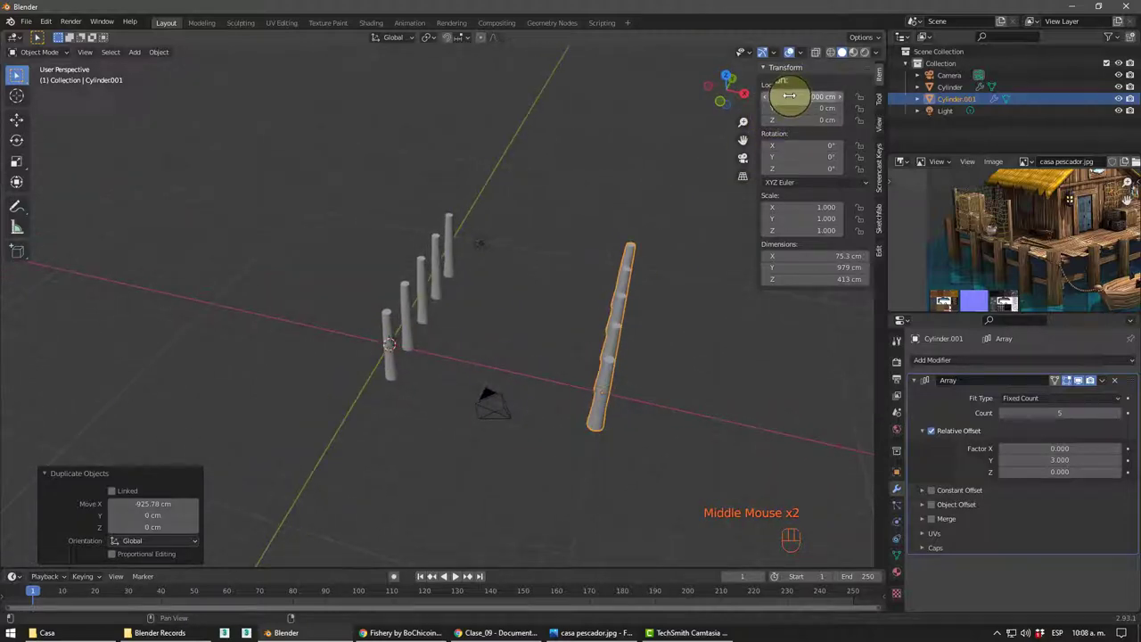
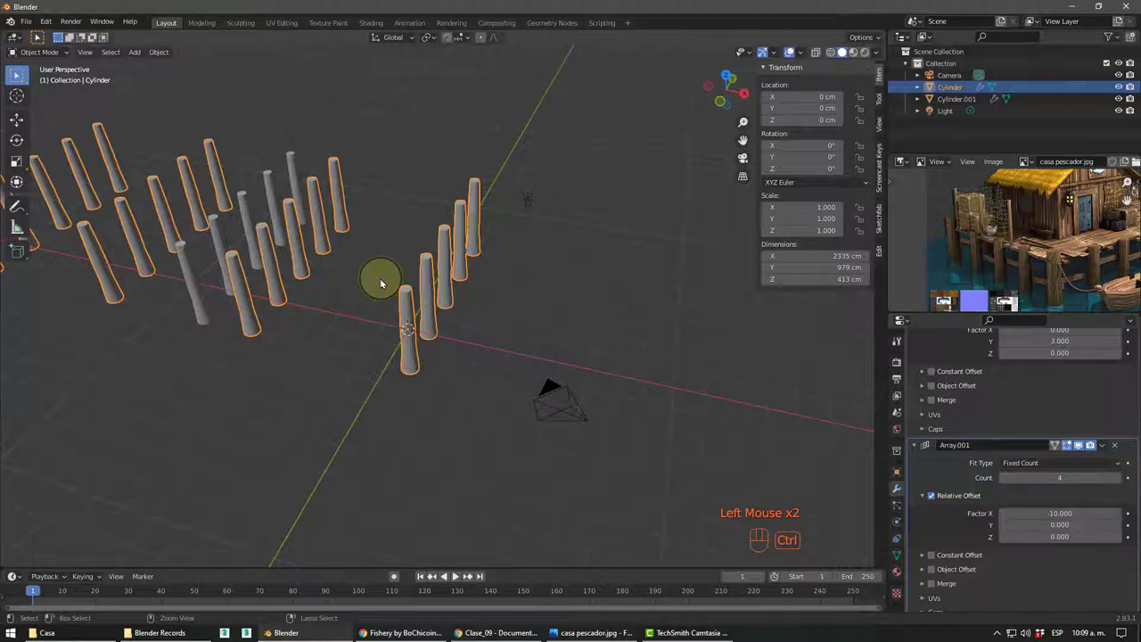
# - Undo the last array change and remove the first row's sideways Array modifier
pyautogui.press('ctrl+z')
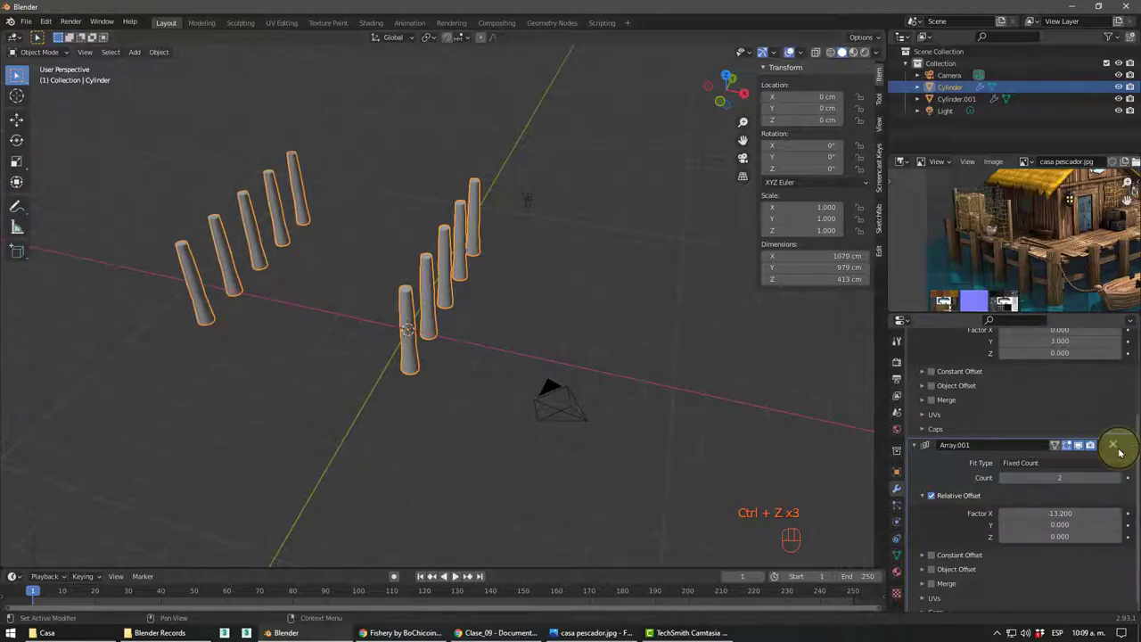
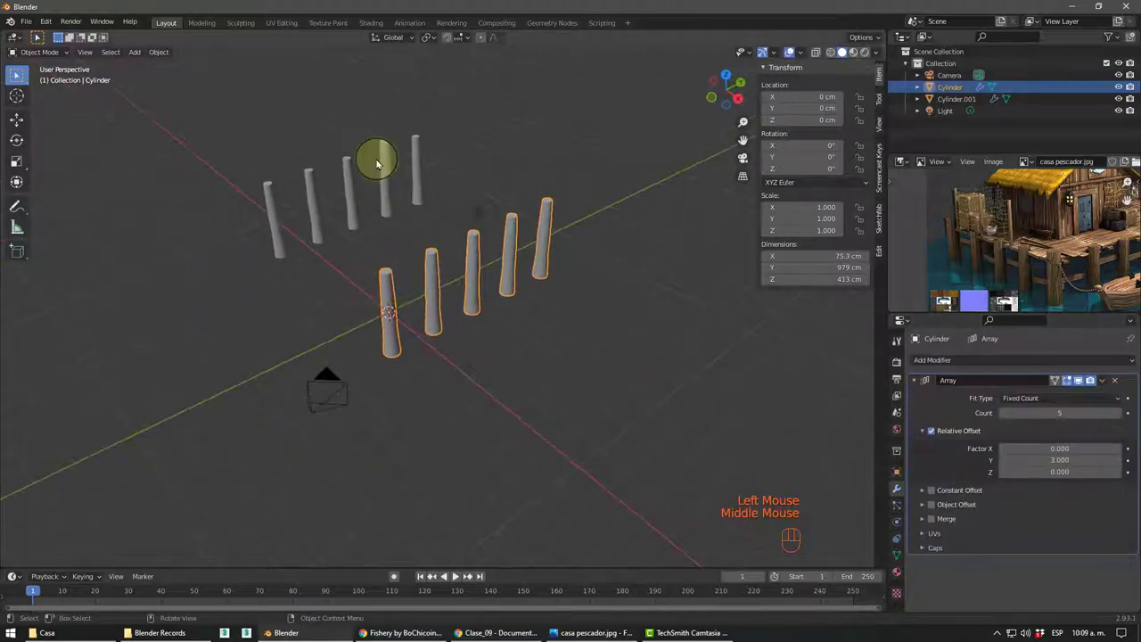
pyautogui.click(388, 162)
pyautogui.moveTo(439, 272); pyautogui.dragTo(463, 402)
pyautogui.moveTo(460, 415); pyautogui.dragTo(483, 397)
pyautogui.middleClick(538, 372)
pyautogui.moveTo(523, 369); pyautogui.dragTo(547, 358)
pyautogui.moveTo(410, 282); pyautogui.dragTo(120, 295)
pyautogui.middleClick(370, 351)
pyautogui.moveTo(440, 362); pyautogui.dragTo(457, 367)
pyautogui.moveTo(436, 360); pyautogui.dragTo(492, 364)
pyautogui.moveTo(460, 362); pyautogui.dragTo(444, 364)
pyautogui.scroll(-3)
pyautogui.middleClick(437, 339)
# - Select both post rows, Cylinder and Cylinder.001, together ready for duplication
pyautogui.click(397, 324)
pyautogui.moveTo(418, 324); pyautogui.dragTo(267, 383)
pyautogui.middleClick(355, 363)
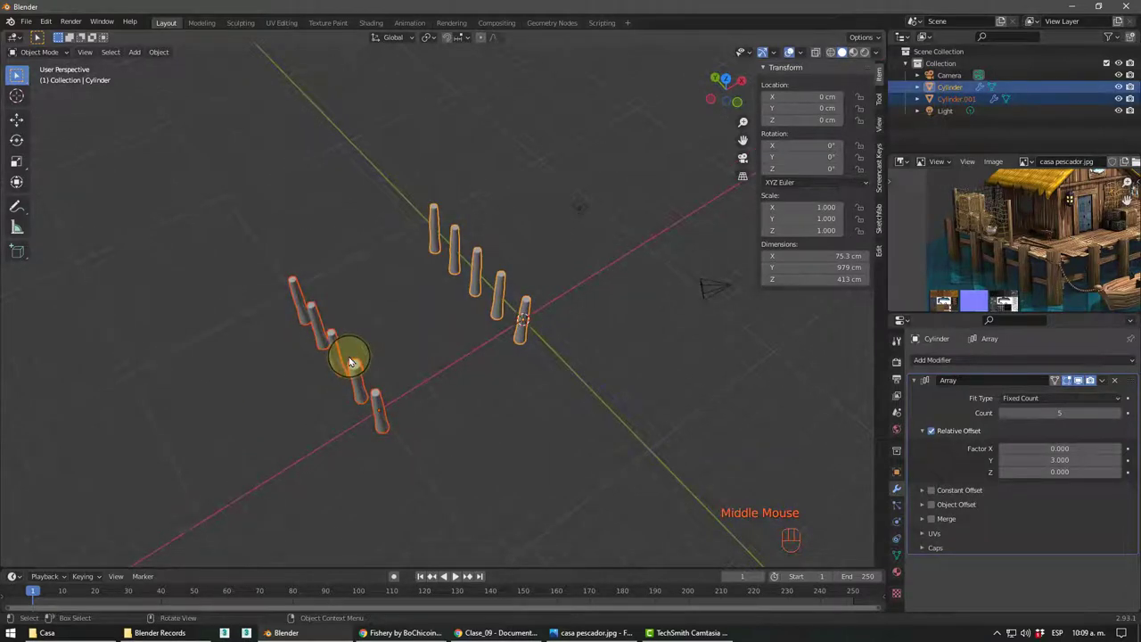
# - Duplicate the rows with Shift+D, then delete the rotated copies leaving the two originals
pyautogui.press('shift+d')
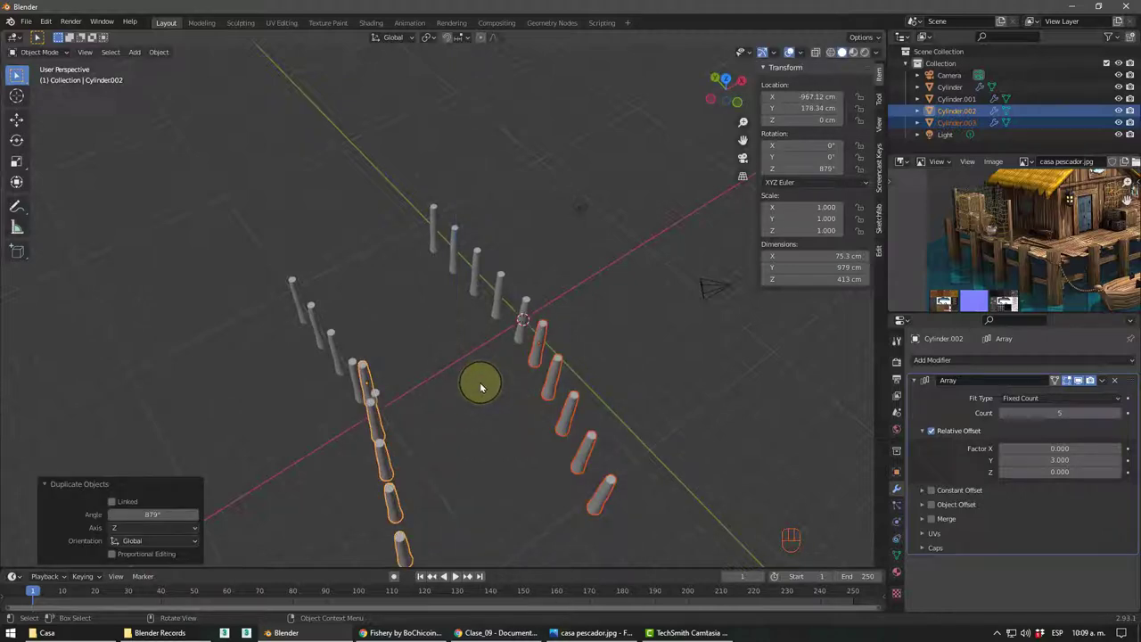
pyautogui.press('Delete')
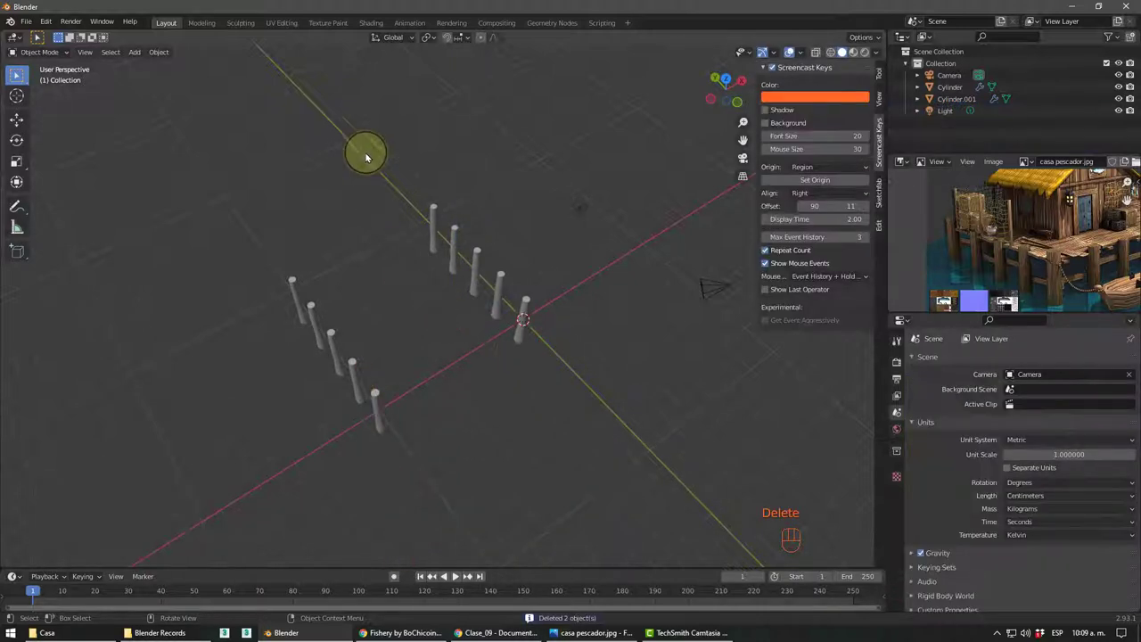
pyautogui.moveTo(434, 41); pyautogui.dragTo(472, 230)
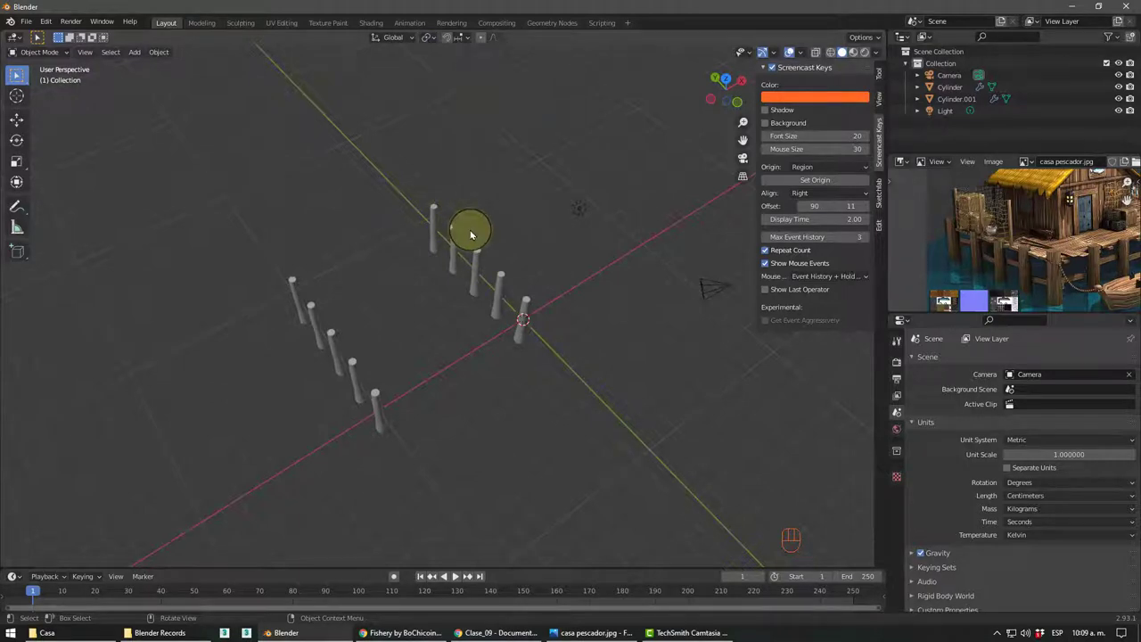
pyautogui.click(485, 253)
pyautogui.moveTo(339, 331); pyautogui.dragTo(362, 329)
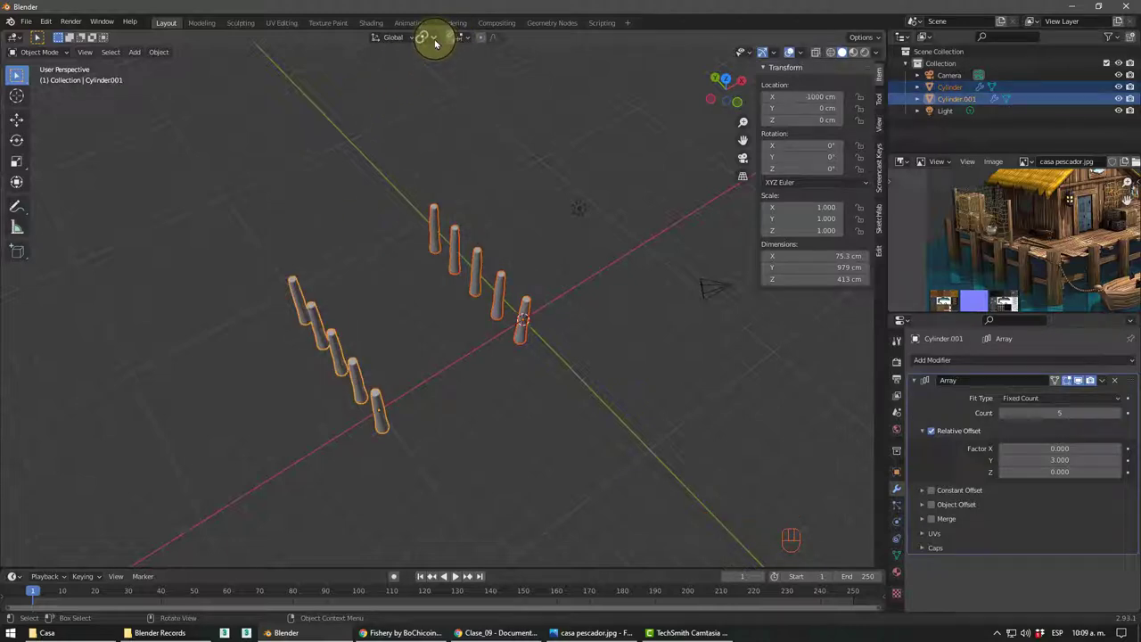
pyautogui.moveTo(439, 41); pyautogui.dragTo(456, 95)
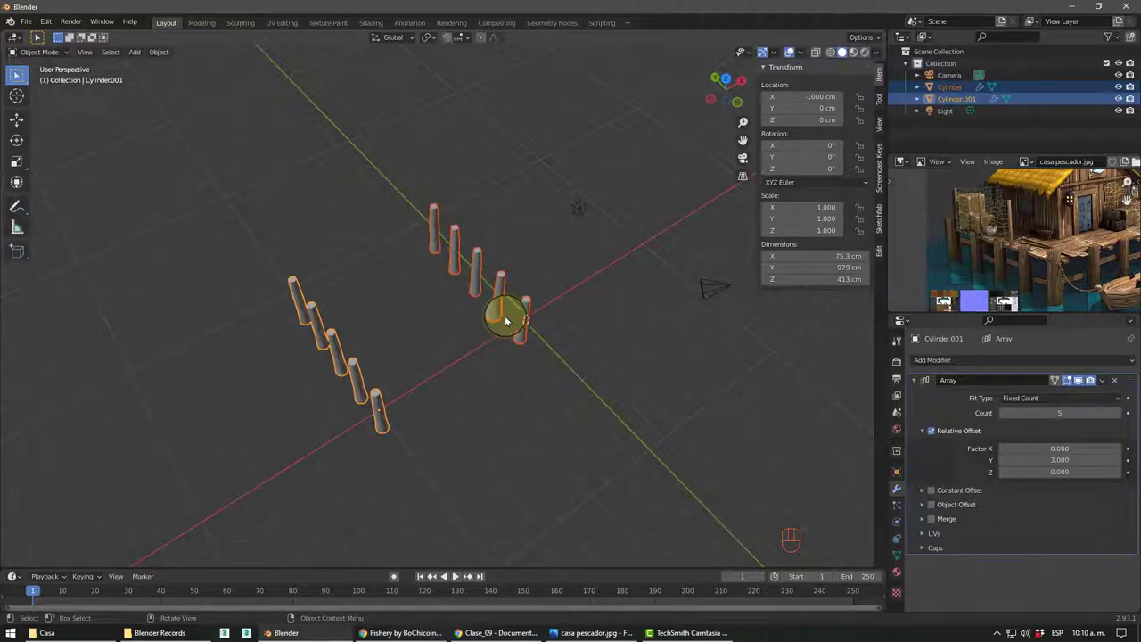
pyautogui.click(507, 371)
pyautogui.click(529, 303)
pyautogui.click(355, 369)
pyautogui.moveTo(505, 268); pyautogui.dragTo(427, 264)
pyautogui.click(483, 295)
pyautogui.scroll(3)
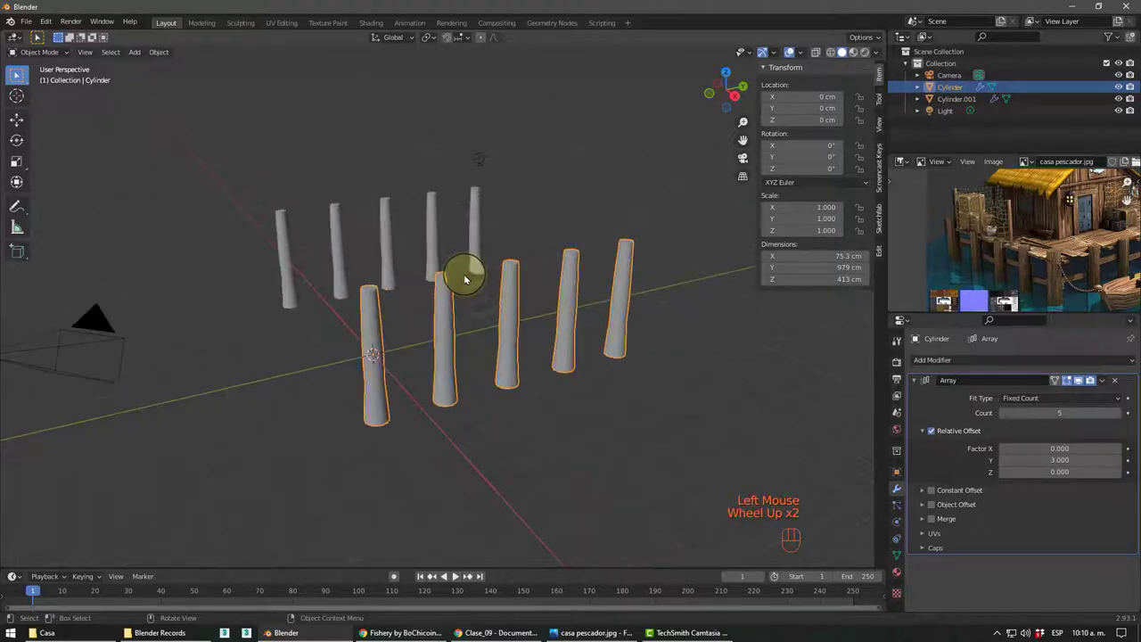
pyautogui.moveTo(467, 265); pyautogui.dragTo(506, 268)
pyautogui.click(362, 232)
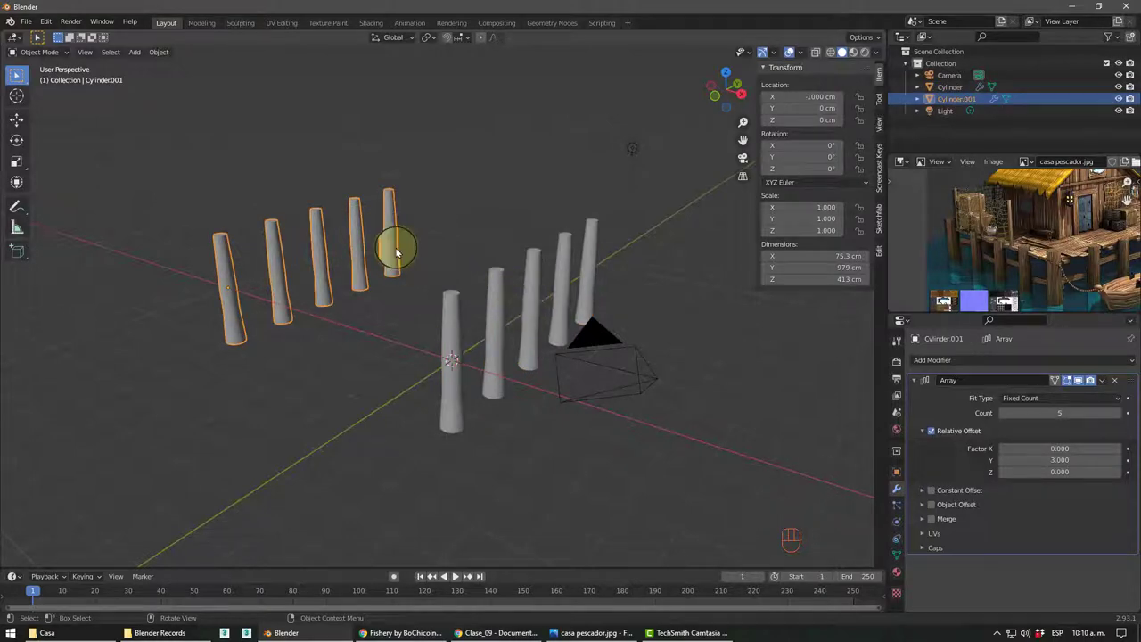
# - Apply the copied row's Array repetition as permanent geometry
pyautogui.rightClick(396, 242)
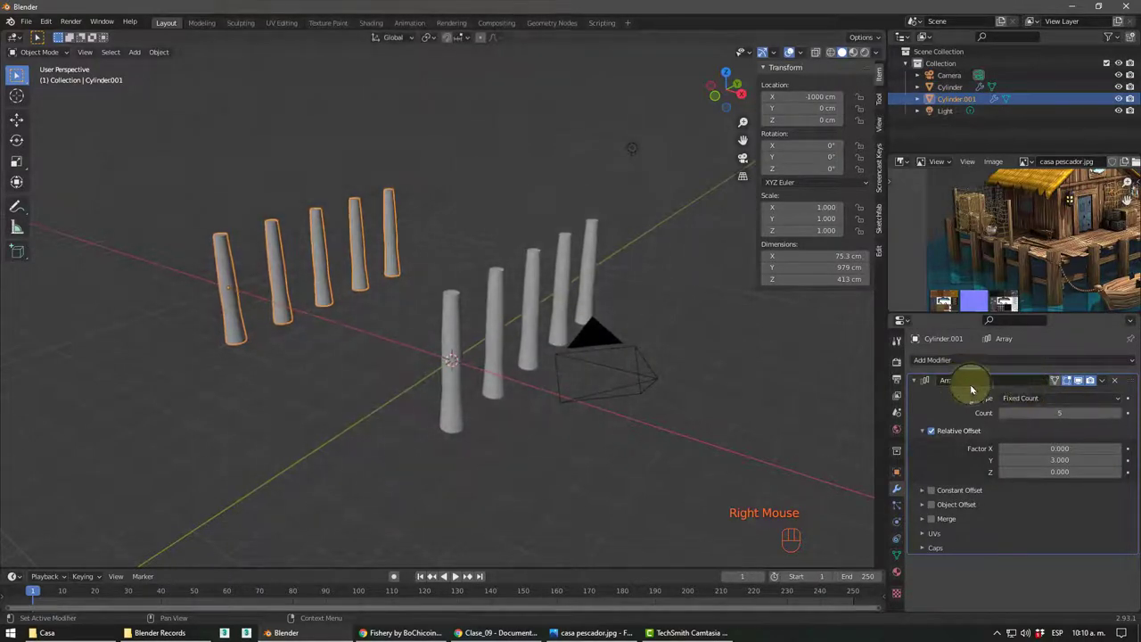
pyautogui.moveTo(1109, 386); pyautogui.dragTo(1074, 394)
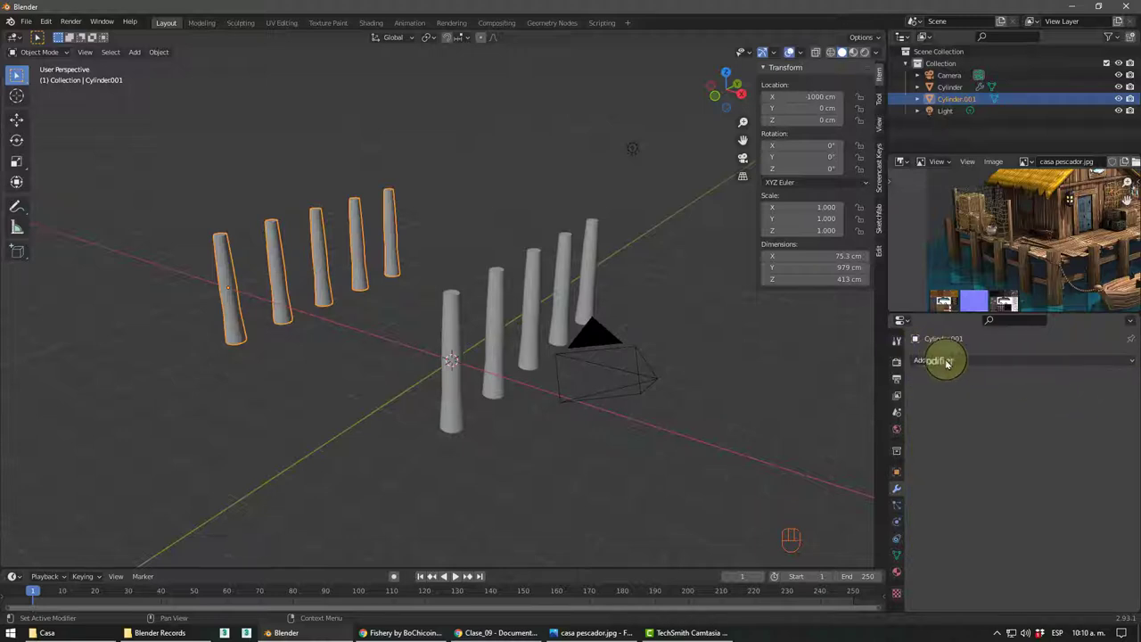
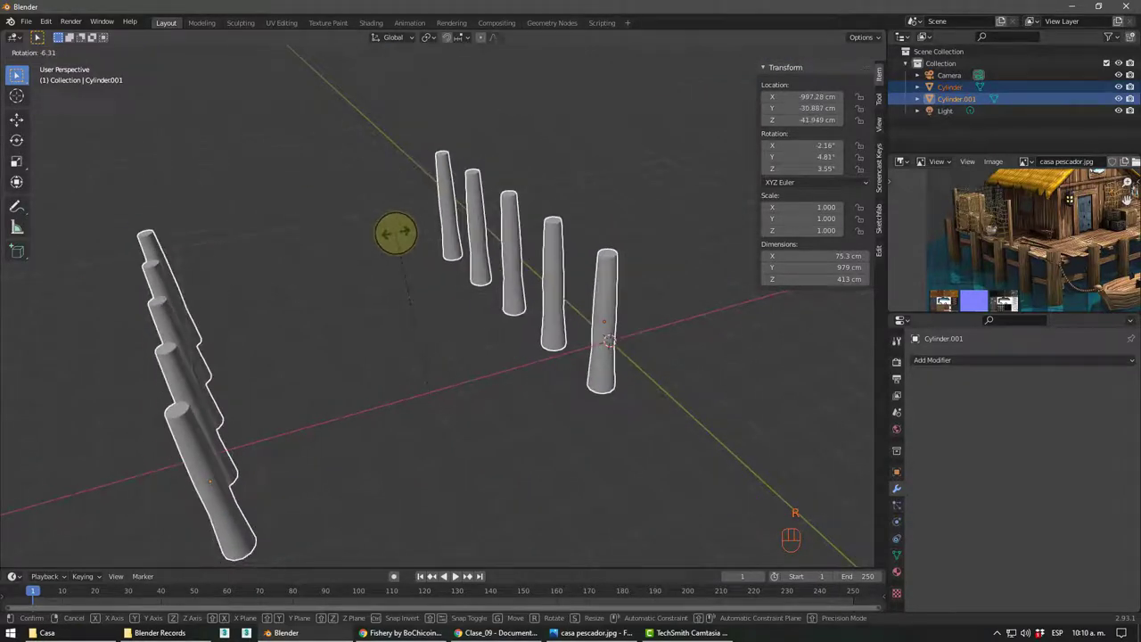
pyautogui.scroll(-3)
pyautogui.moveTo(437, 325); pyautogui.dragTo(480, 328)
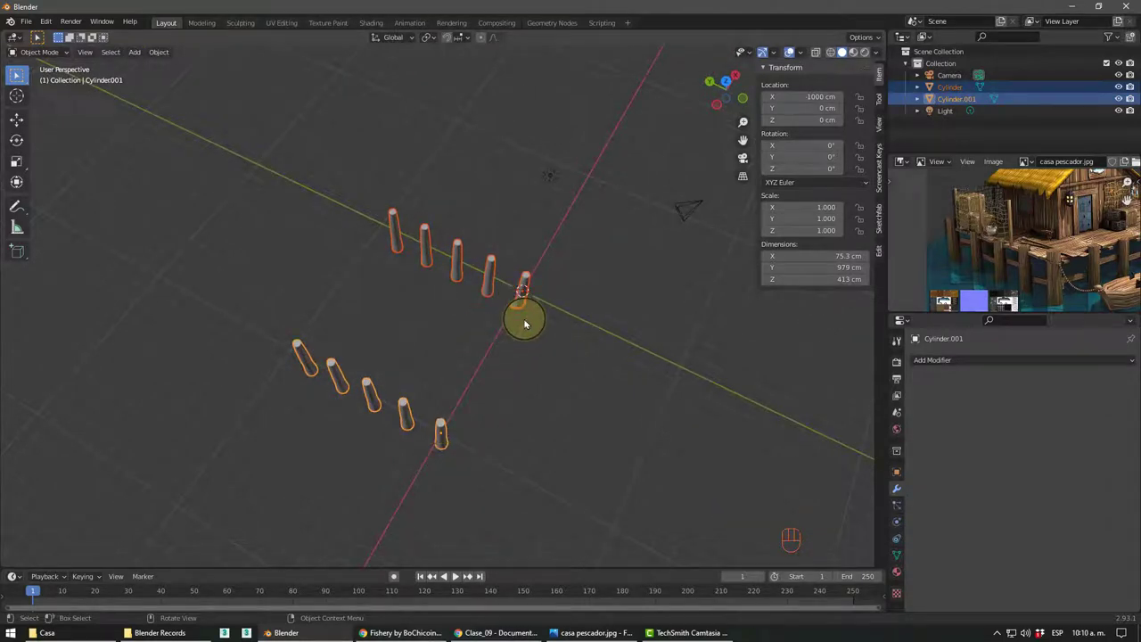
pyautogui.moveTo(460, 344); pyautogui.dragTo(444, 334)
# - Undo back until Cylinder is active with its Array of 5 copies at Y factor 3
pyautogui.press('ctrl+z')
pyautogui.press('ctrl+z')
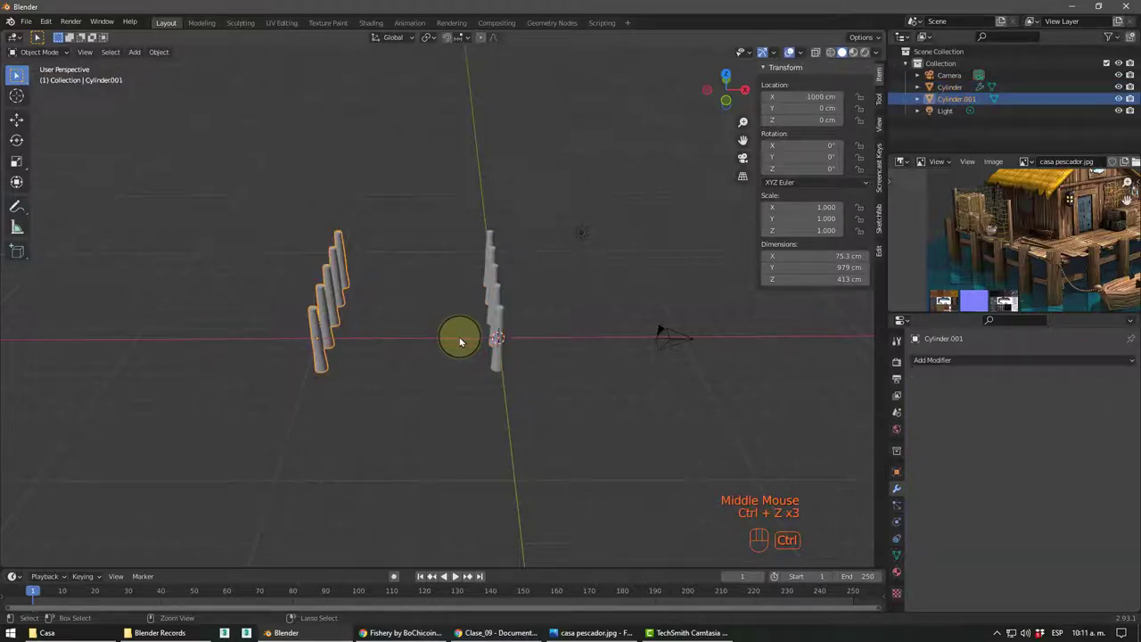
pyautogui.moveTo(448, 338); pyautogui.dragTo(413, 320)
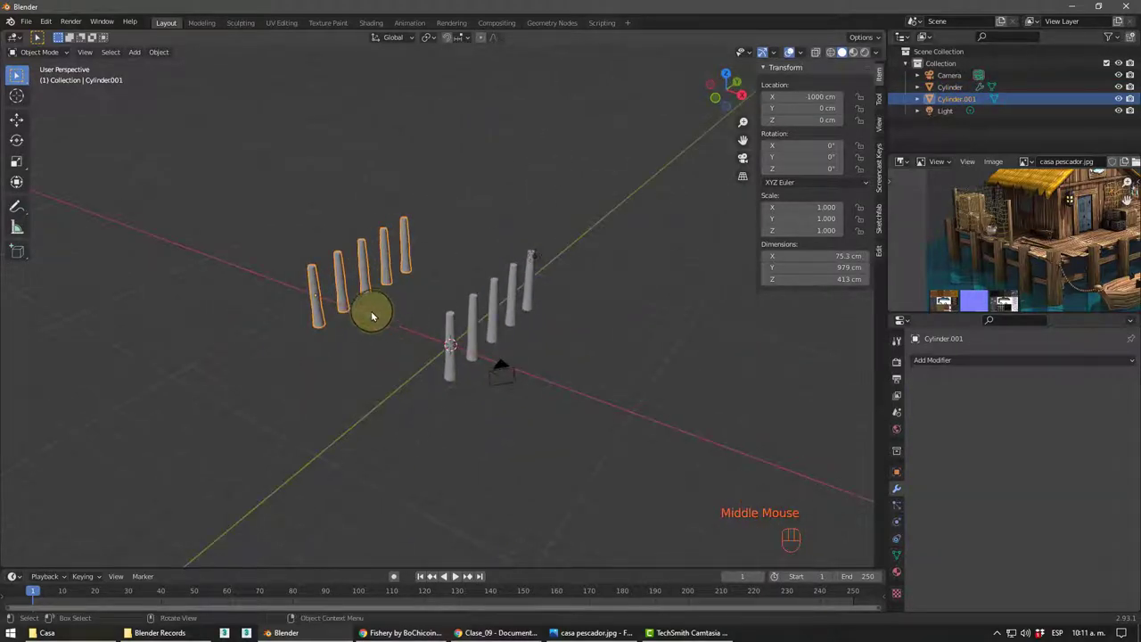
pyautogui.scroll(3)
pyautogui.press('ctrl+z')
pyautogui.press('ctrl+z')
pyautogui.press('ctrl+z')
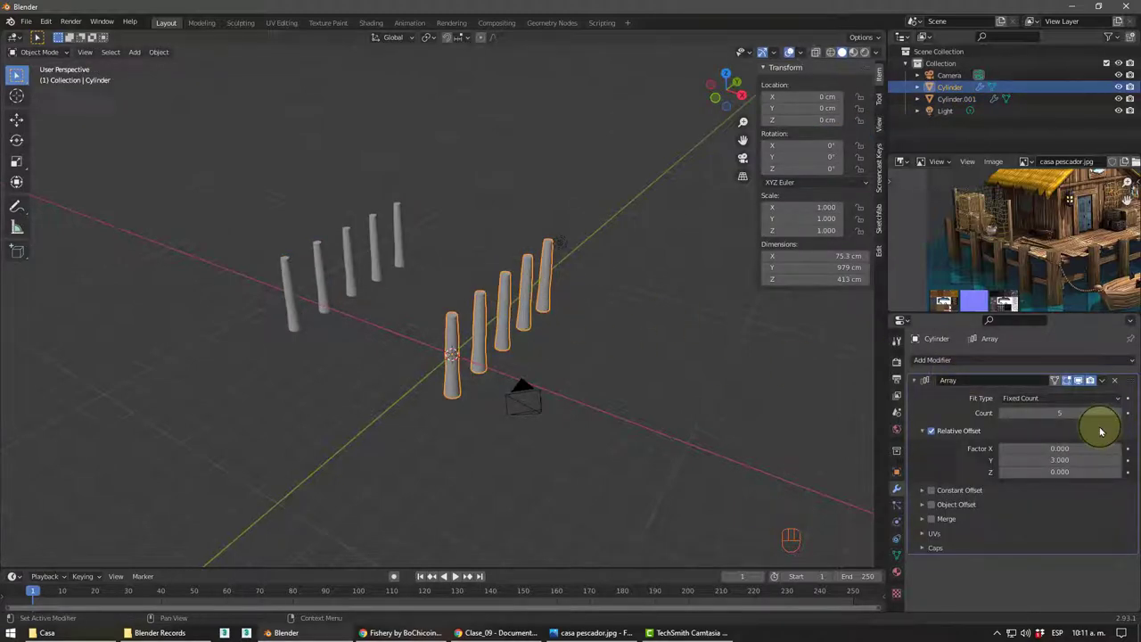
# - Select both post rows and set each row's origin to its geometry centre
pyautogui.click(1072, 455)
pyautogui.press('ctrl+z')
pyautogui.click(384, 234)
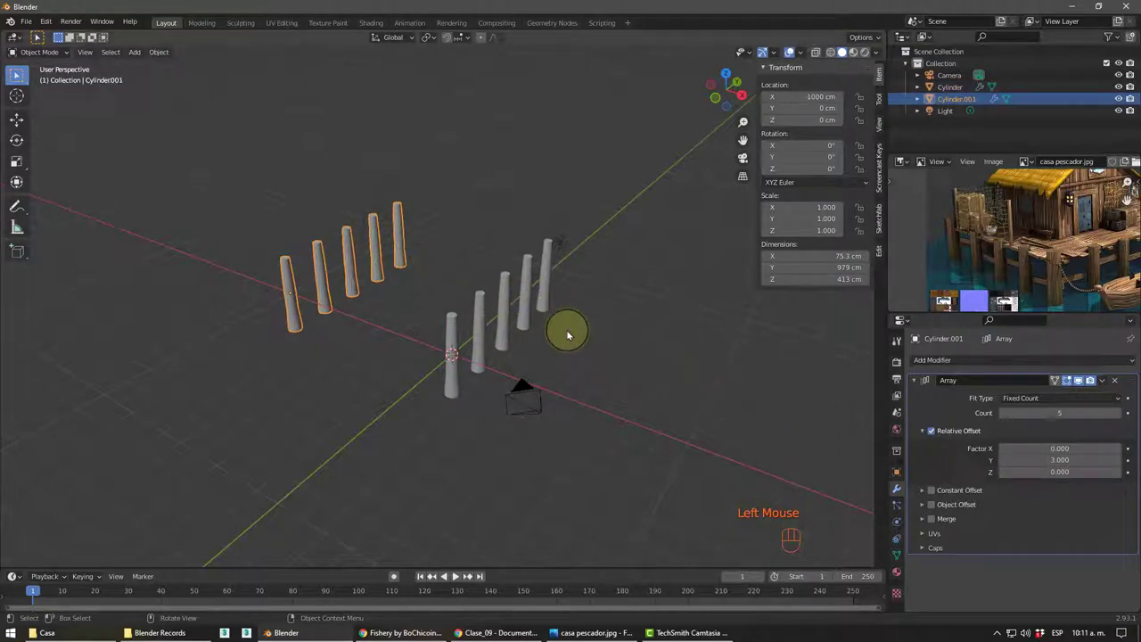
pyautogui.moveTo(517, 291); pyautogui.dragTo(447, 218)
pyautogui.moveTo(162, 55); pyautogui.dragTo(314, 90)
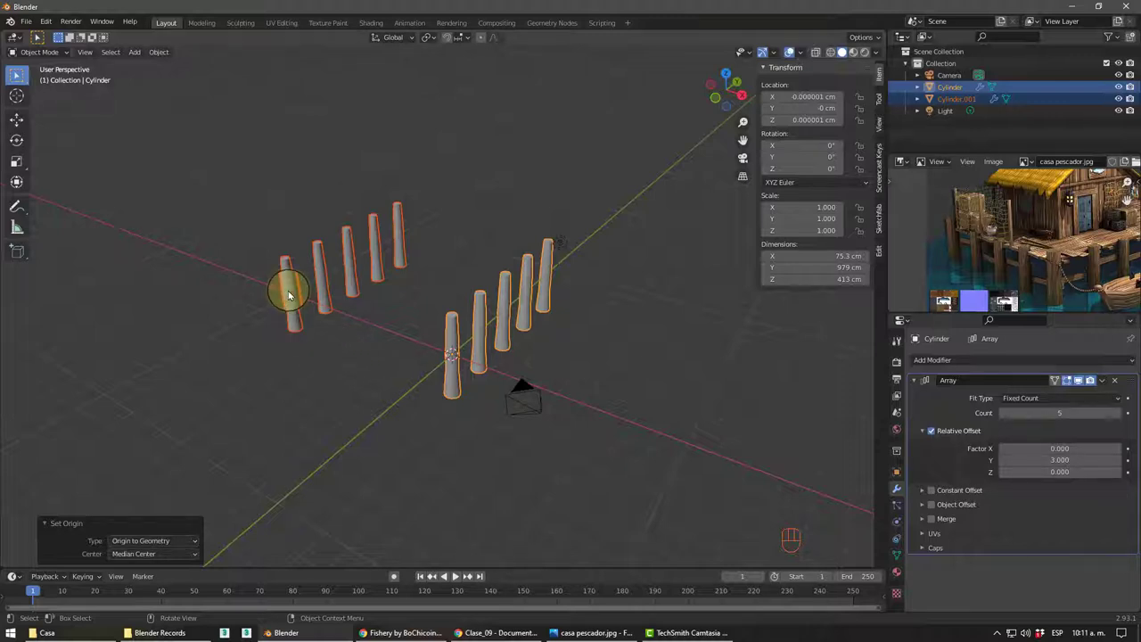
pyautogui.moveTo(352, 340); pyautogui.dragTo(345, 304)
# - Convert the arrayed rows to plain meshes and move the second row farther out along Y
pyautogui.click(355, 265)
pyautogui.moveTo(358, 268); pyautogui.dragTo(405, 278)
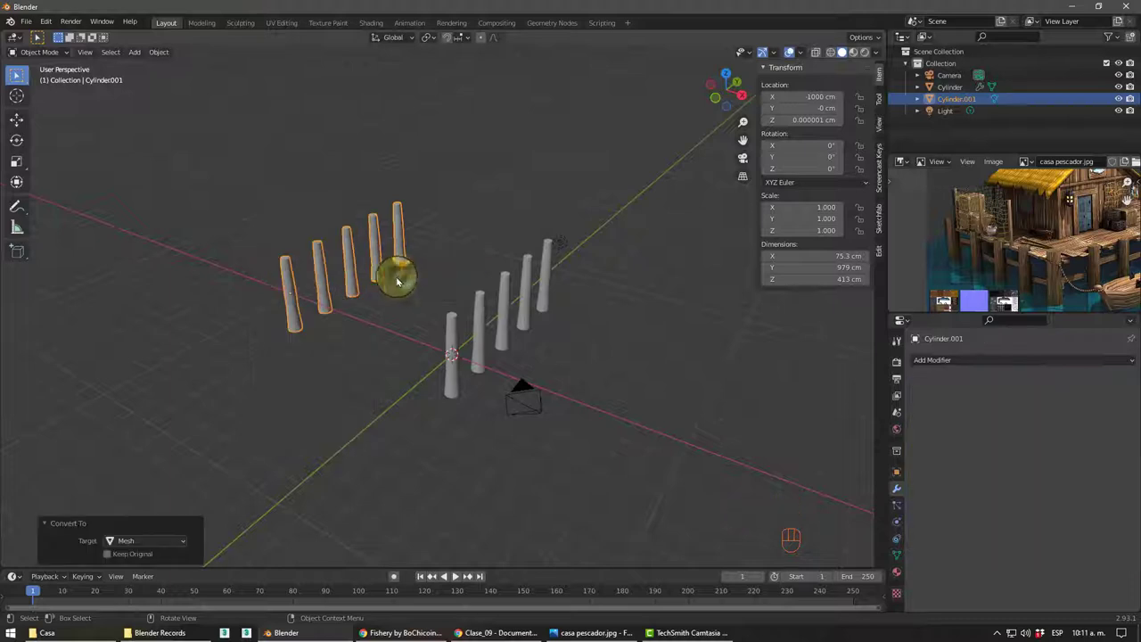
pyautogui.moveTo(163, 53); pyautogui.dragTo(298, 97)
pyautogui.scroll(3)
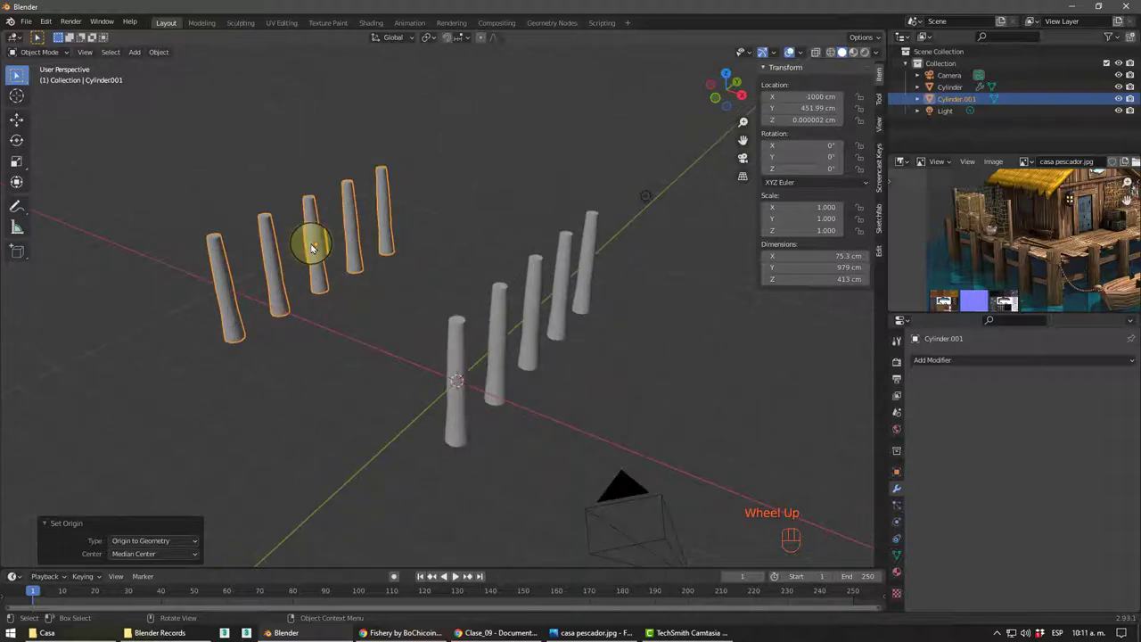
# - Centre the first row's origin on its geometry and view both rows from above
pyautogui.click(500, 311)
pyautogui.click(503, 304)
pyautogui.moveTo(1109, 381); pyautogui.dragTo(1068, 397)
pyautogui.click(360, 236)
pyautogui.moveTo(361, 235); pyautogui.dragTo(477, 300)
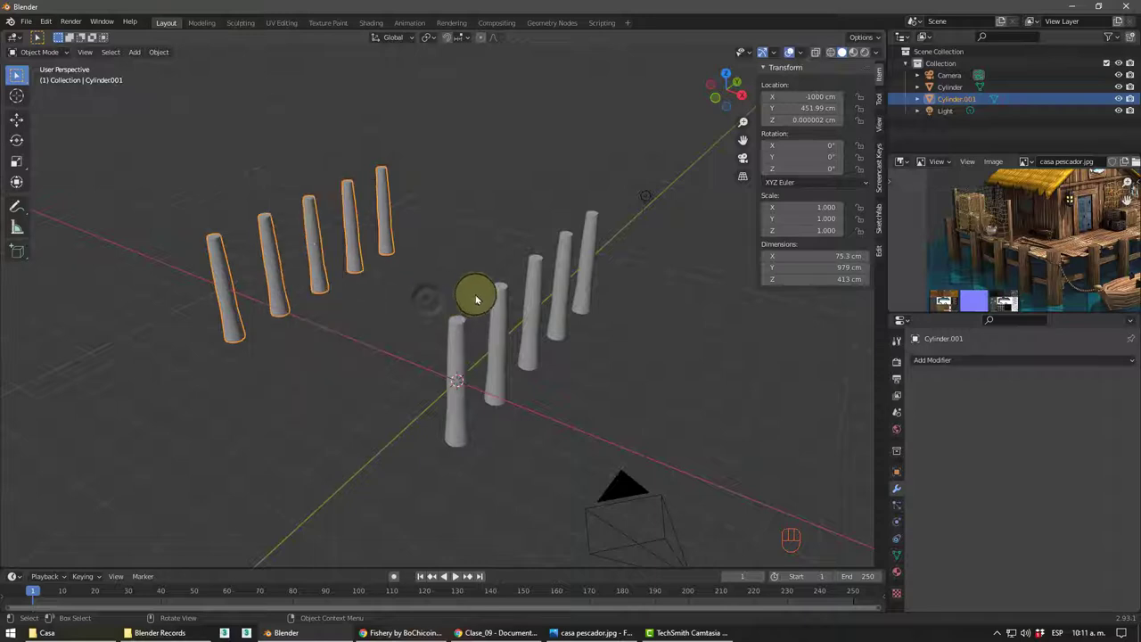
pyautogui.click(513, 306)
pyautogui.moveTo(171, 57); pyautogui.dragTo(306, 94)
pyautogui.moveTo(449, 256); pyautogui.dragTo(361, 250)
pyautogui.middleClick(420, 343)
pyautogui.middleClick(394, 385)
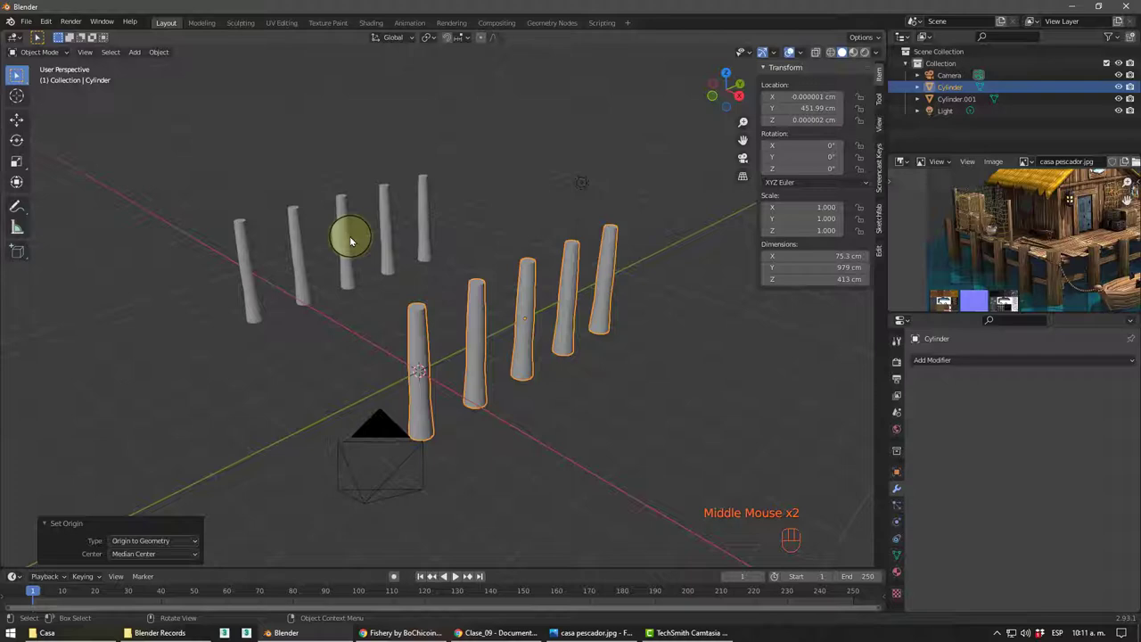
pyautogui.moveTo(353, 237); pyautogui.dragTo(392, 306)
pyautogui.moveTo(417, 331); pyautogui.dragTo(469, 312)
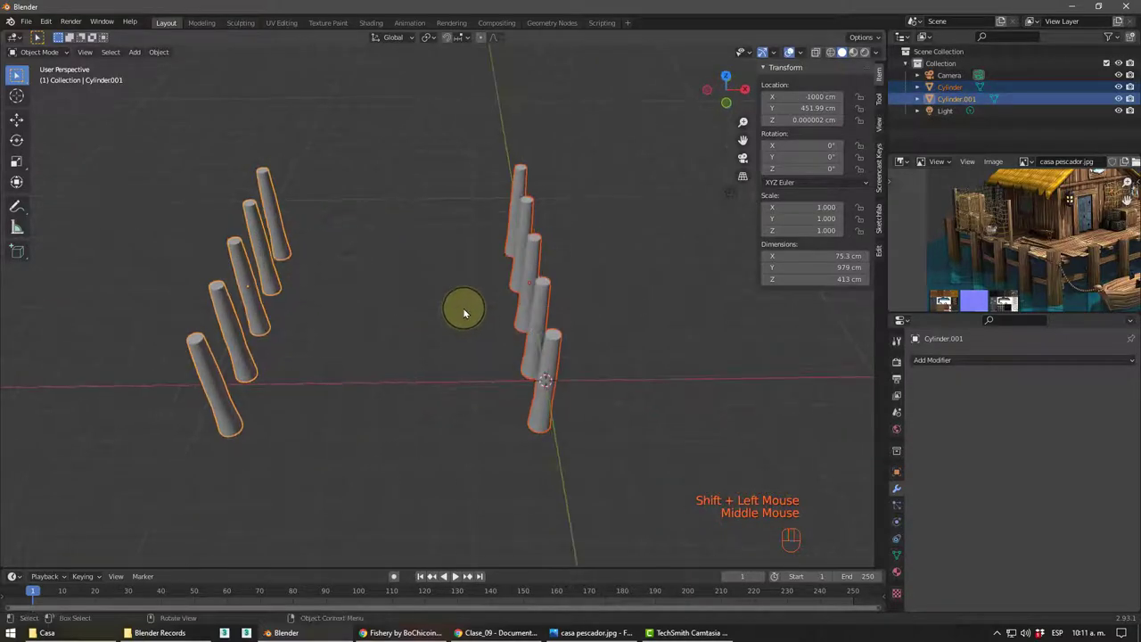
# - Duplicate both rows into Cylinder.002/.003 and start rotating the copies about Z
pyautogui.press('r')
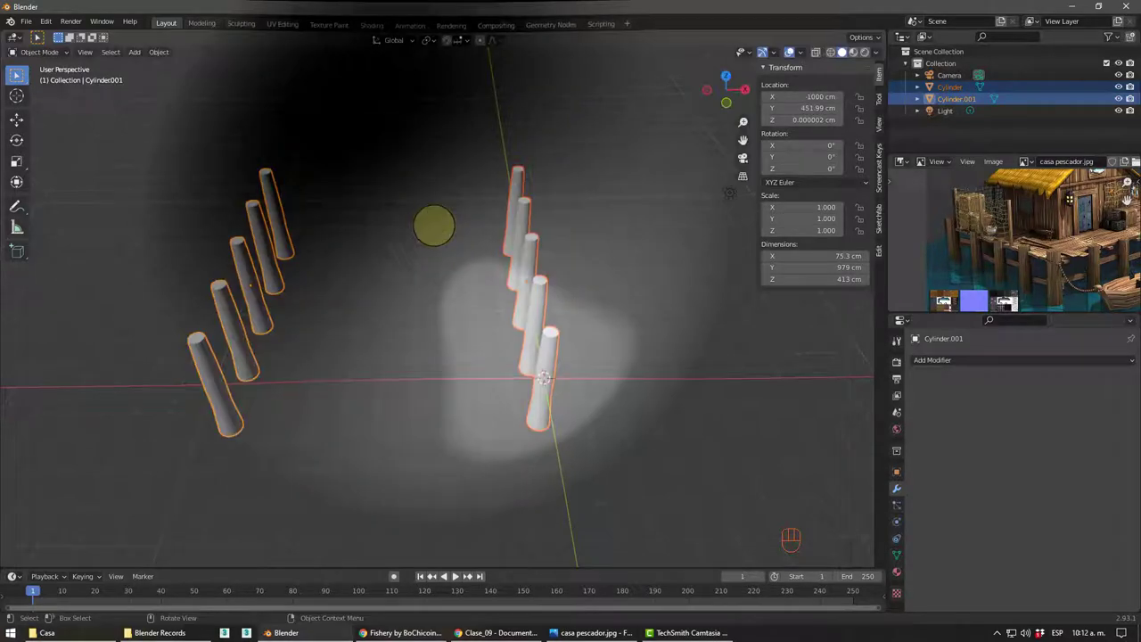
pyautogui.scroll(-3)
pyautogui.middleClick(462, 267)
pyautogui.press('shift+d')
pyautogui.moveTo(401, 337); pyautogui.dragTo(440, 334)
pyautogui.moveTo(506, 284); pyautogui.dragTo(469, 308)
pyautogui.press('r')
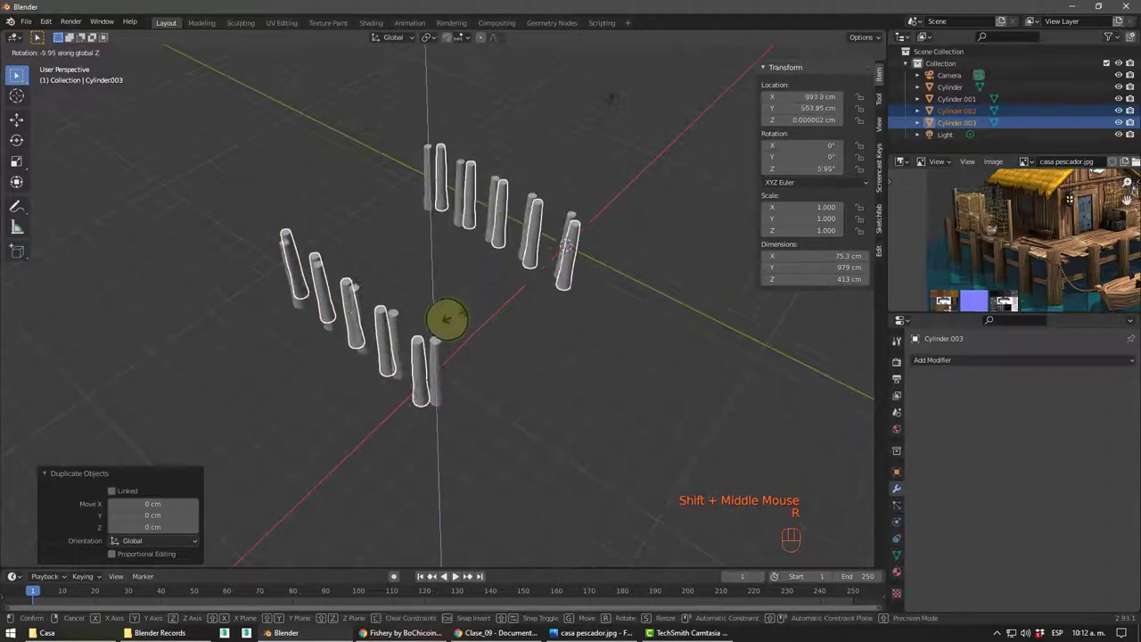
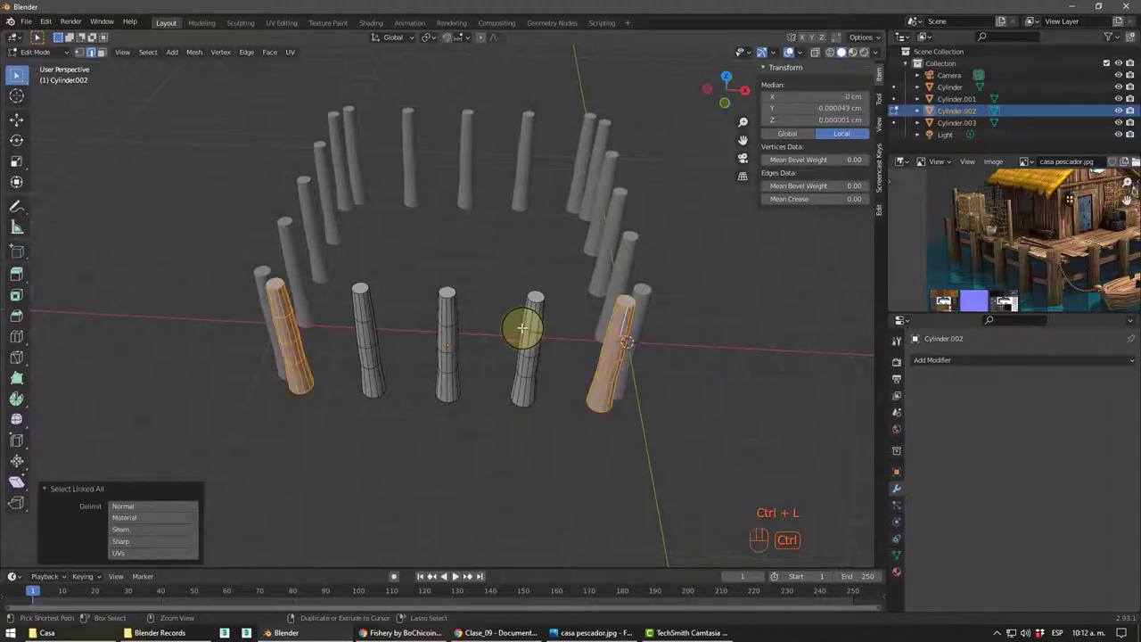
# - In Edit Mode select each overlapping corner post as linked geometry and delete its vertices
pyautogui.press('Delete')
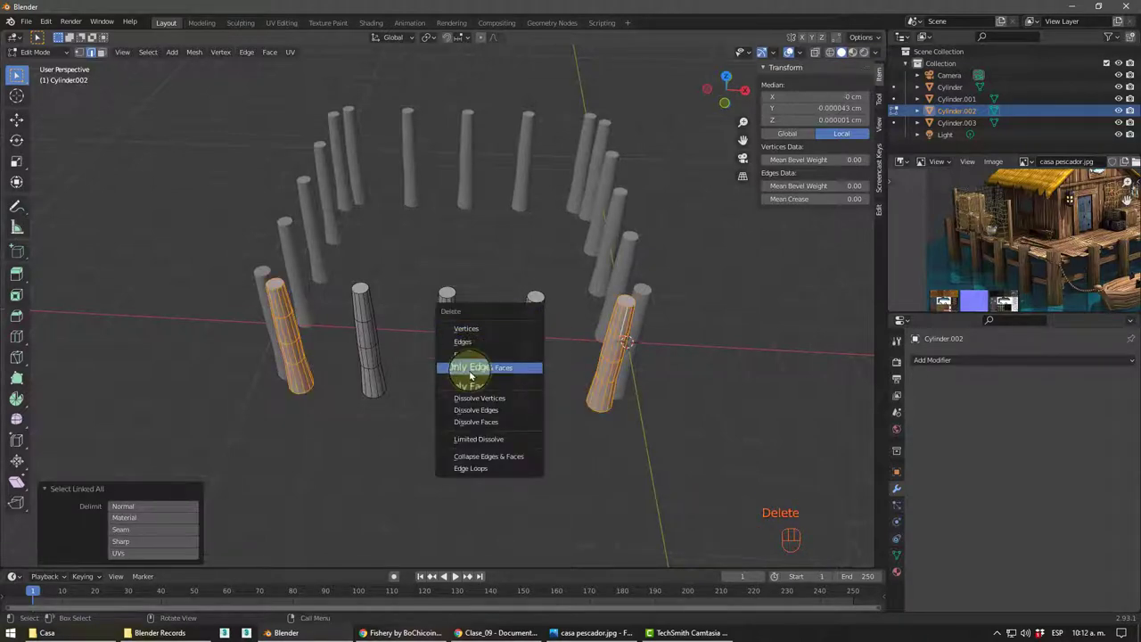
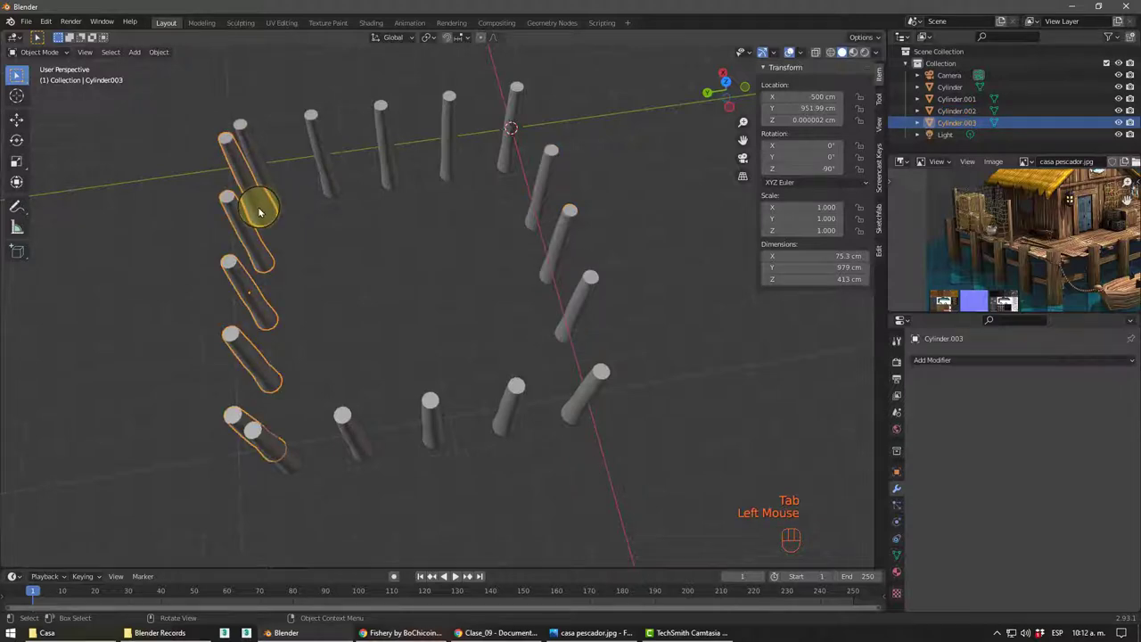
pyautogui.press('Tab')
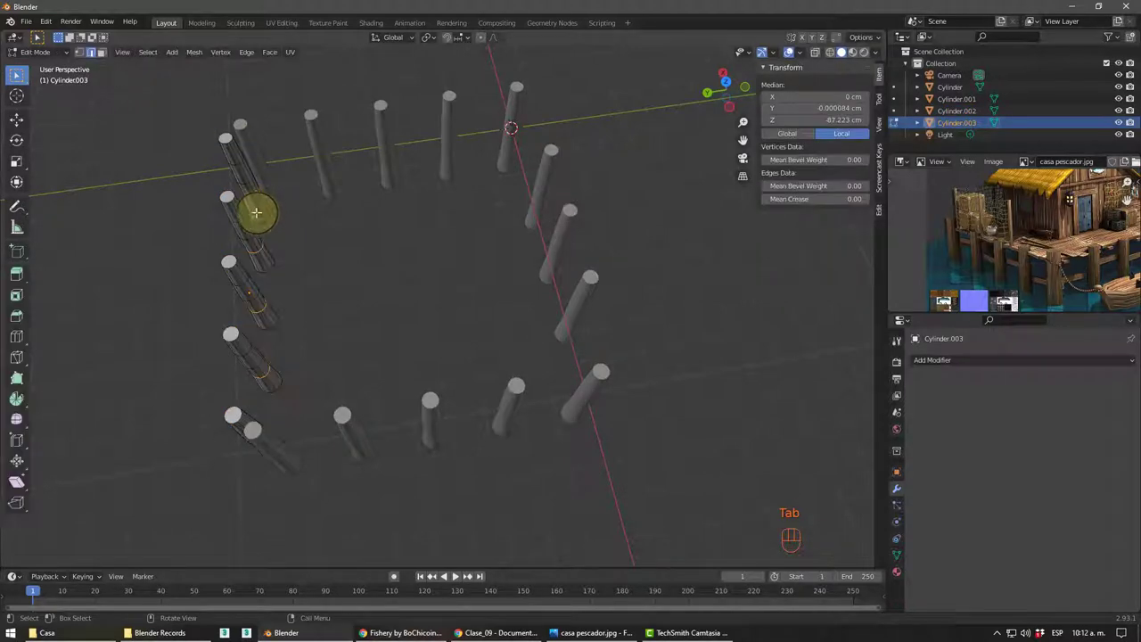
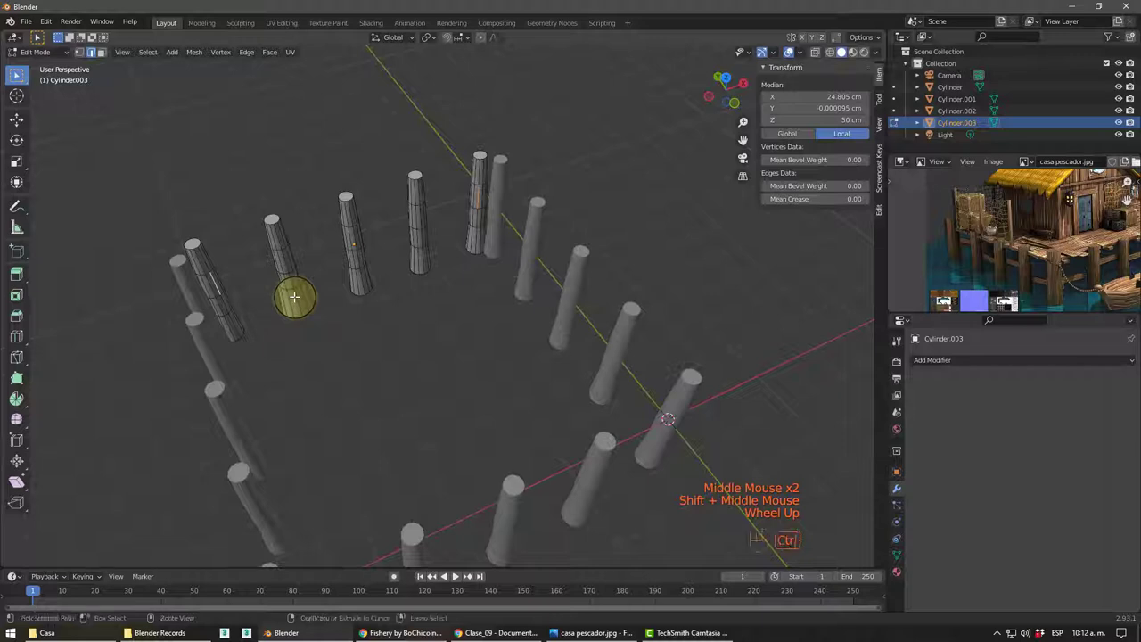
pyautogui.press('ctrl+l')
pyautogui.press('Delete')
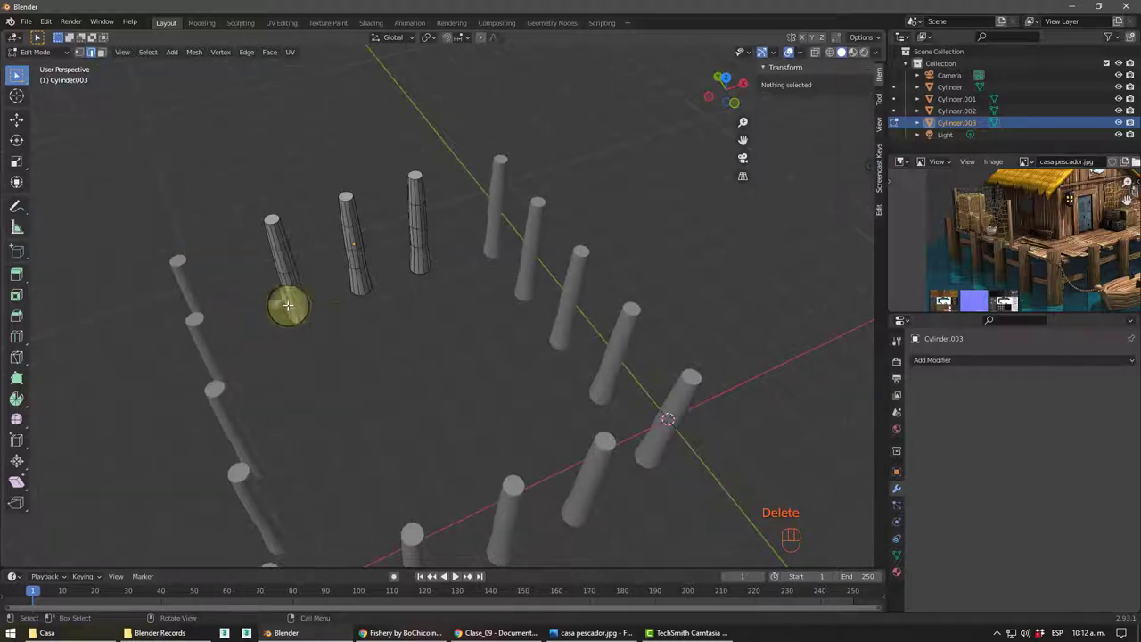
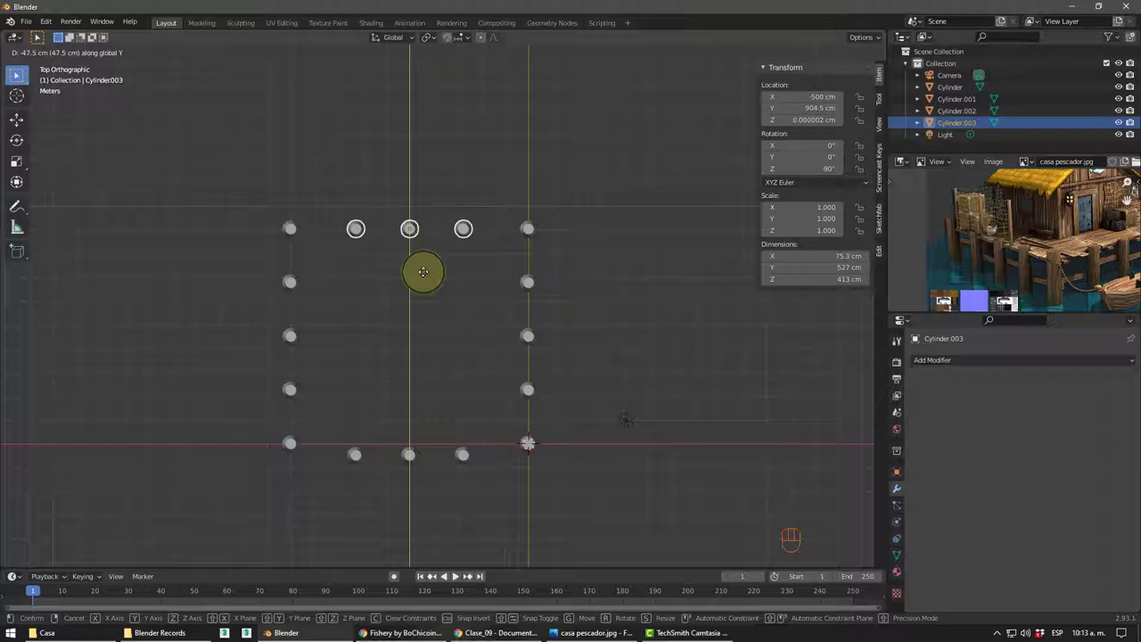
# - Slide the back and front rows along Y into line with the corner posts
pyautogui.click(418, 455)
pyautogui.press('y')
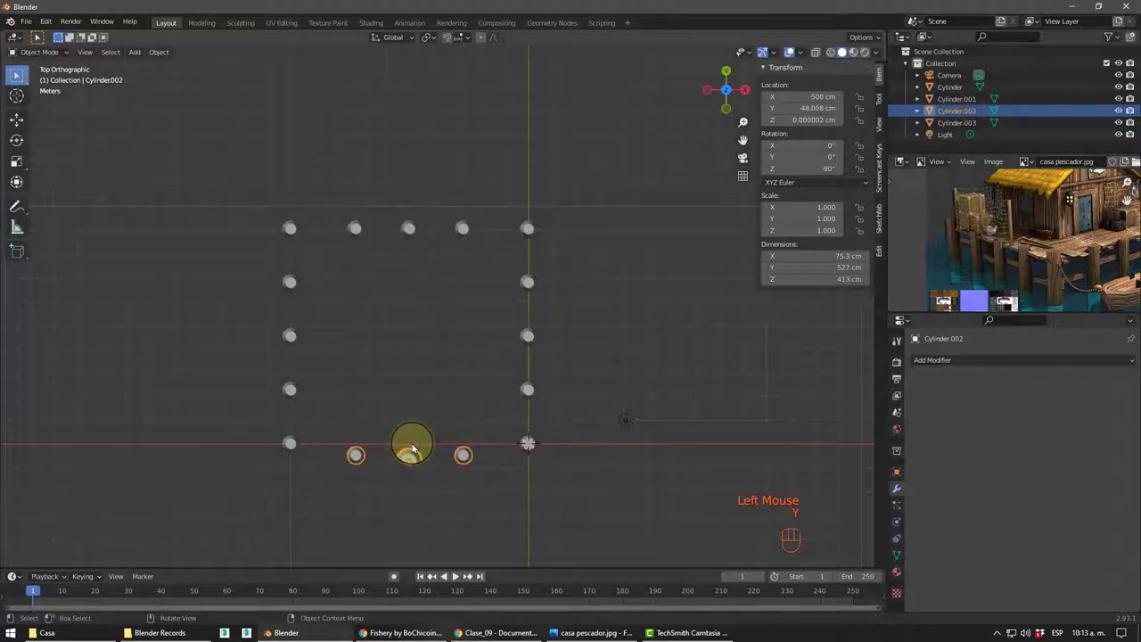
pyautogui.press('g')
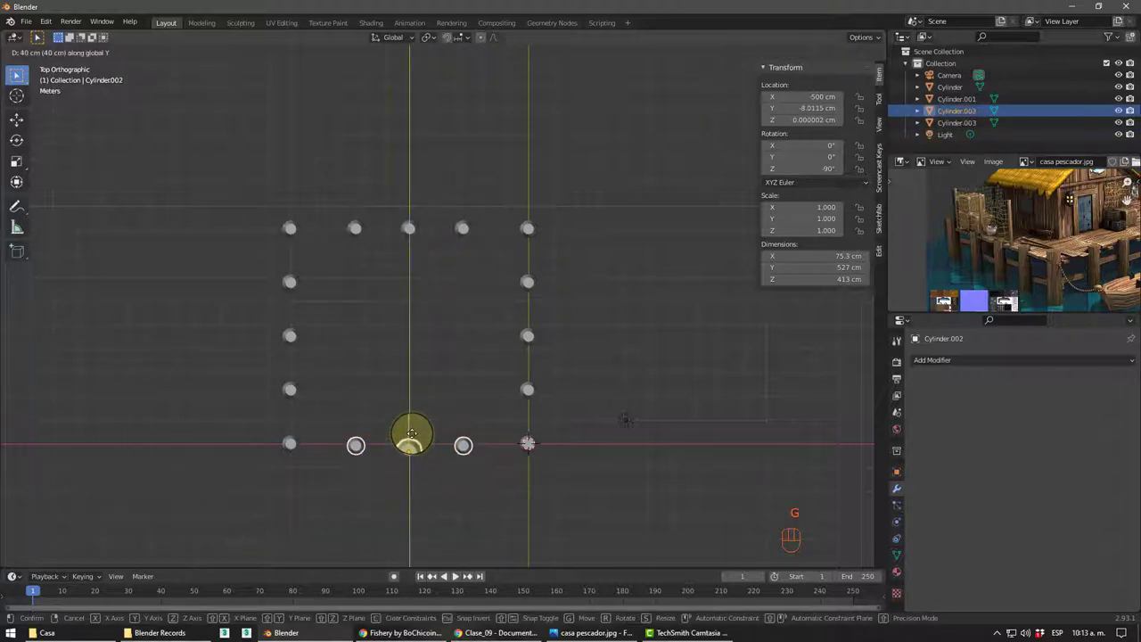
pyautogui.click(573, 393)
# - Orbit around the square of posts and select the first row, Cylinder
pyautogui.moveTo(589, 391); pyautogui.dragTo(531, 321)
pyautogui.scroll(3)
pyautogui.moveTo(477, 360); pyautogui.dragTo(444, 355)
pyautogui.middleClick(579, 361)
pyautogui.middleClick(547, 359)
pyautogui.click(463, 295)
pyautogui.middleClick(493, 338)
# - In Edit Mode shrink the post rings to about 0.863 and 0.93 for a slight taper
pyautogui.press('Tab')
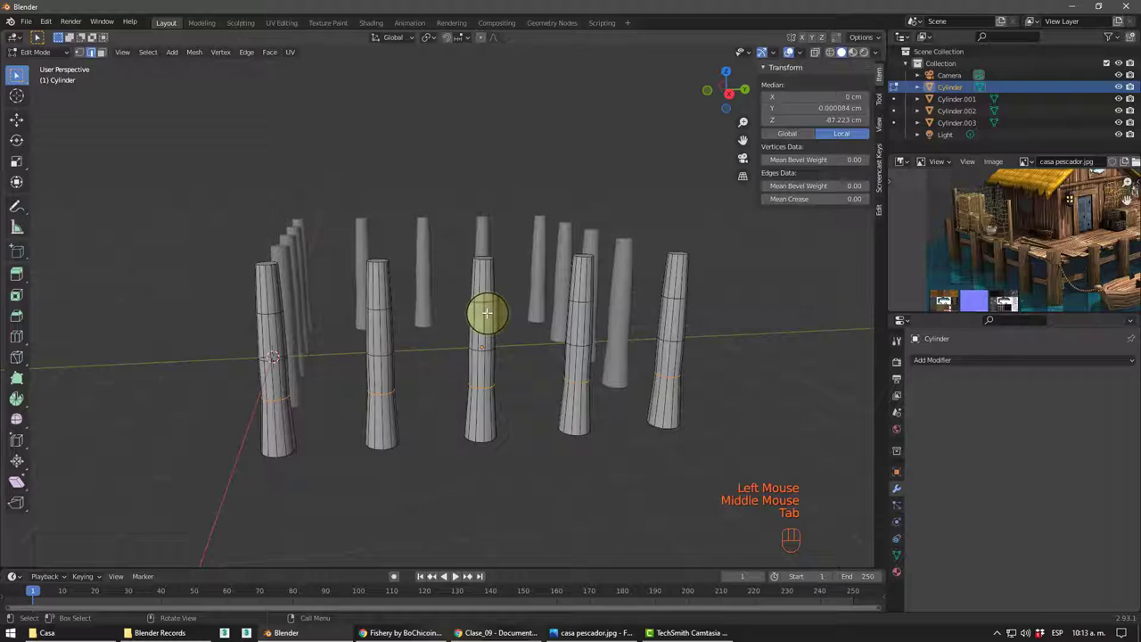
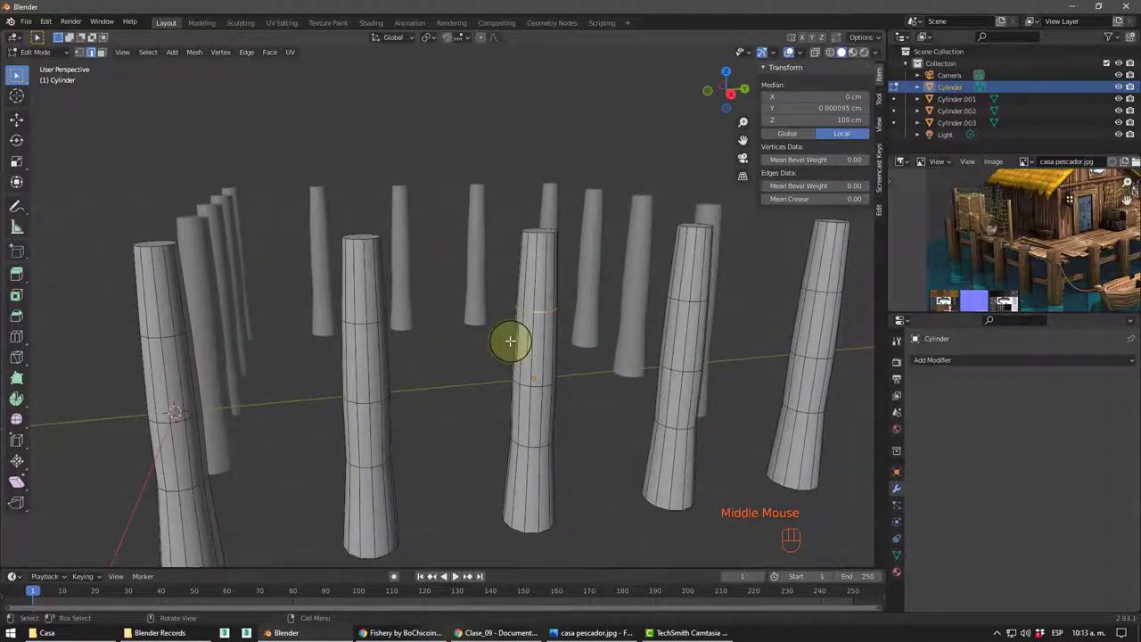
pyautogui.press('s')
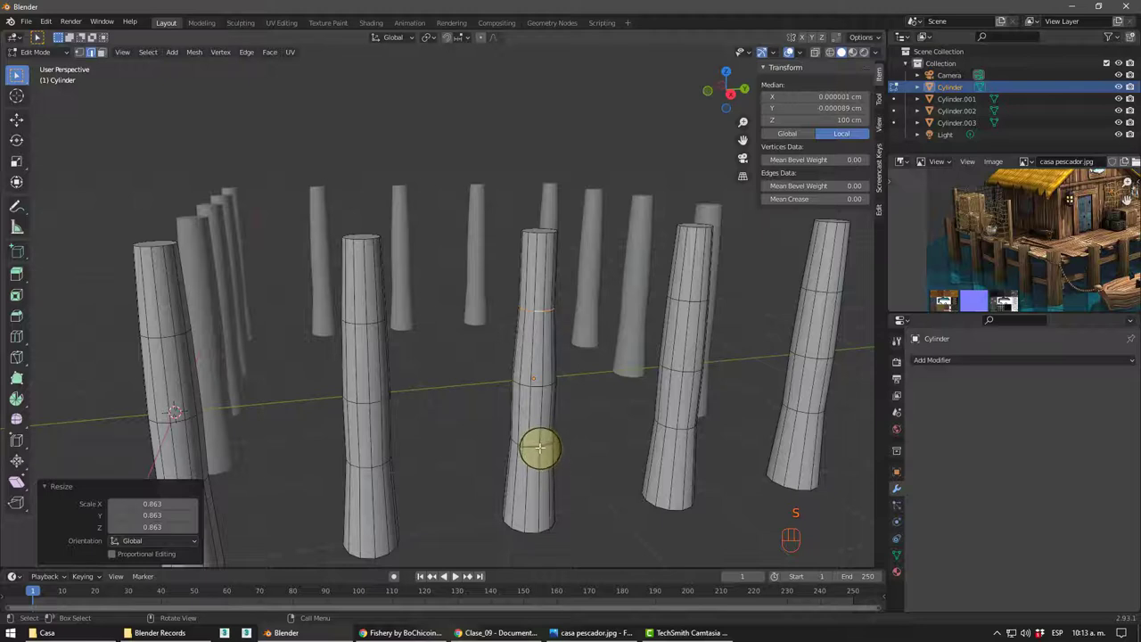
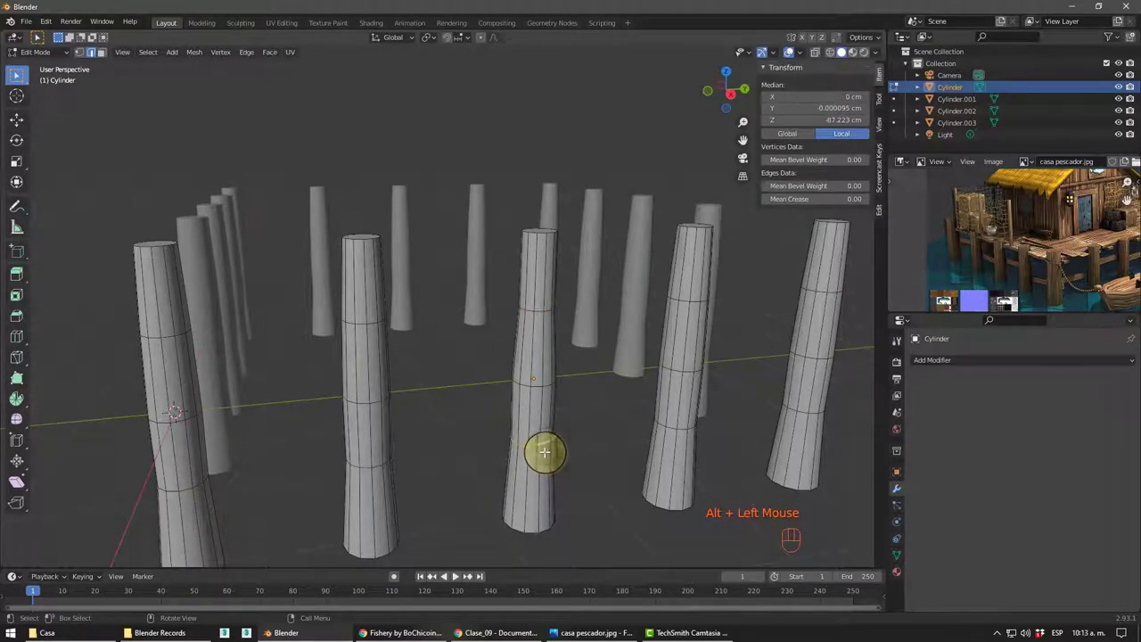
pyautogui.press('s')
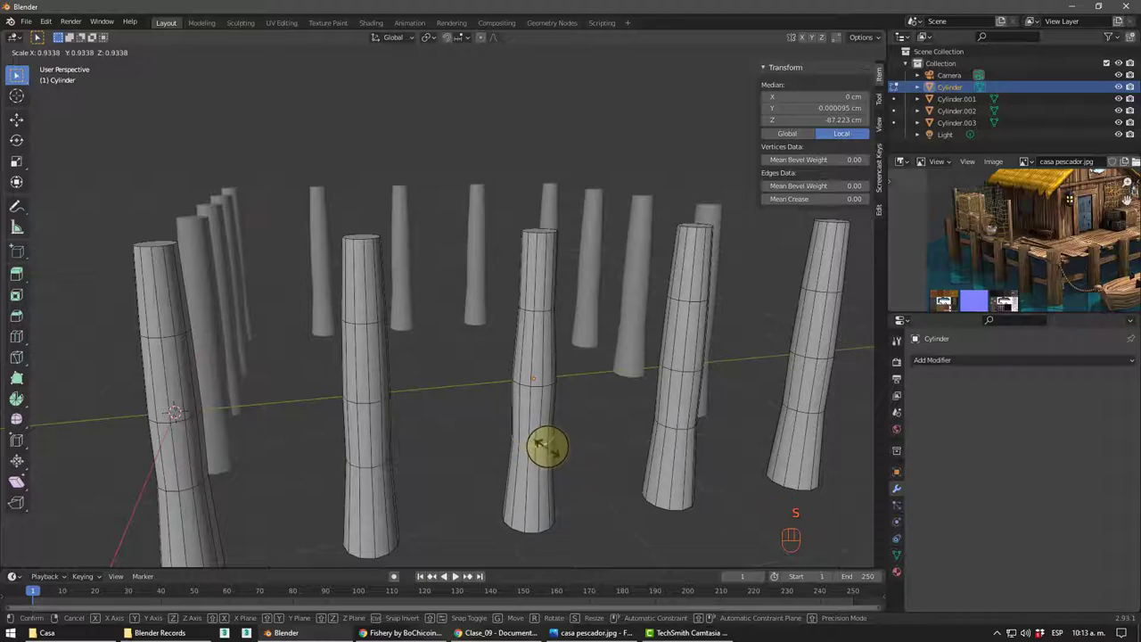
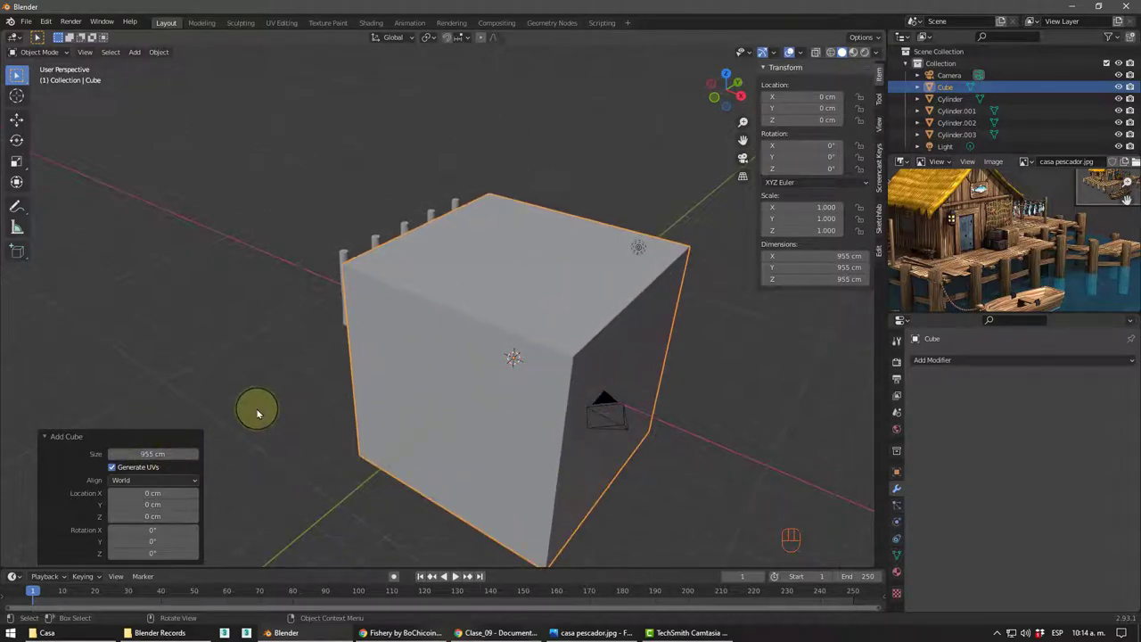
# - Centre the cube over the posts from top view, then delete the unwanted deck slab
pyautogui.press('KP_7')
pyautogui.press('g')
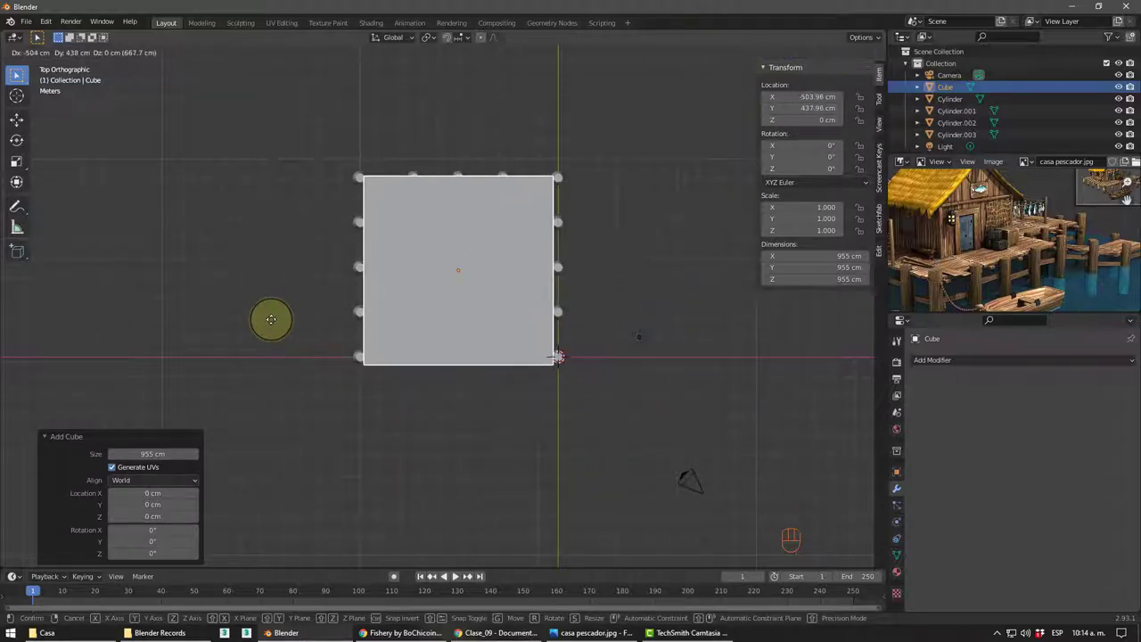
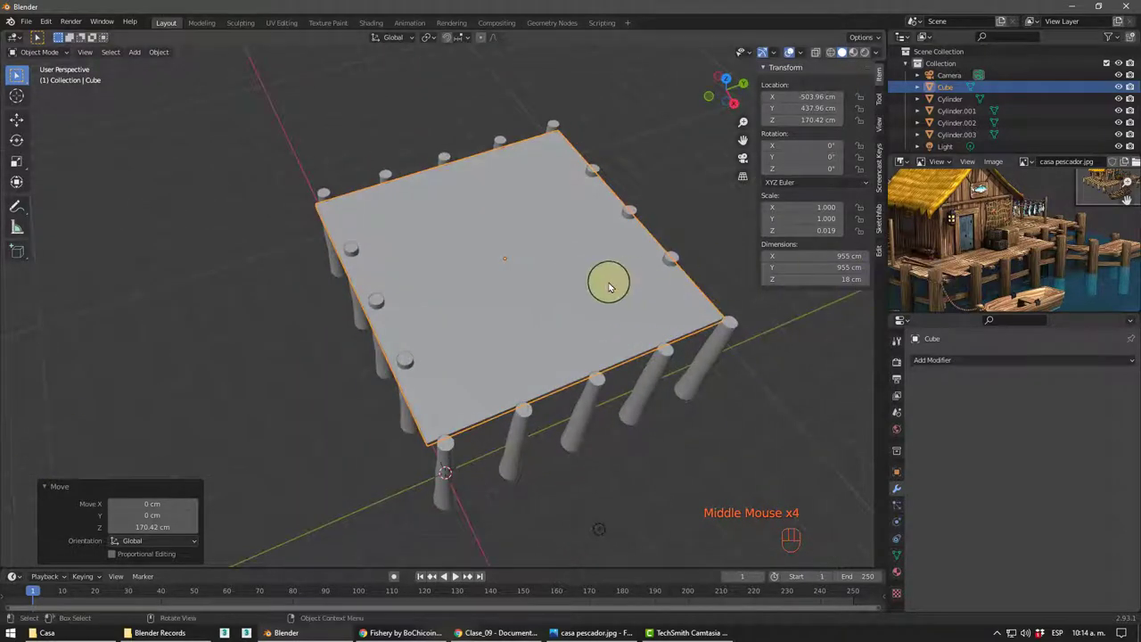
pyautogui.moveTo(565, 275); pyautogui.dragTo(567, 270)
pyautogui.scroll(3)
pyautogui.moveTo(485, 299); pyautogui.dragTo(455, 274)
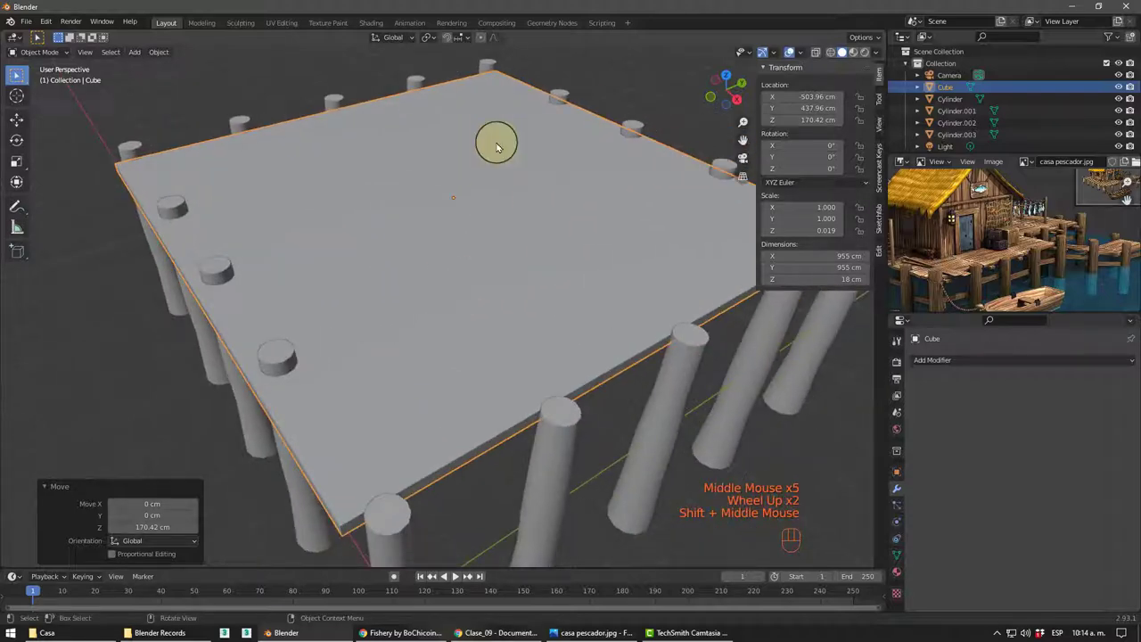
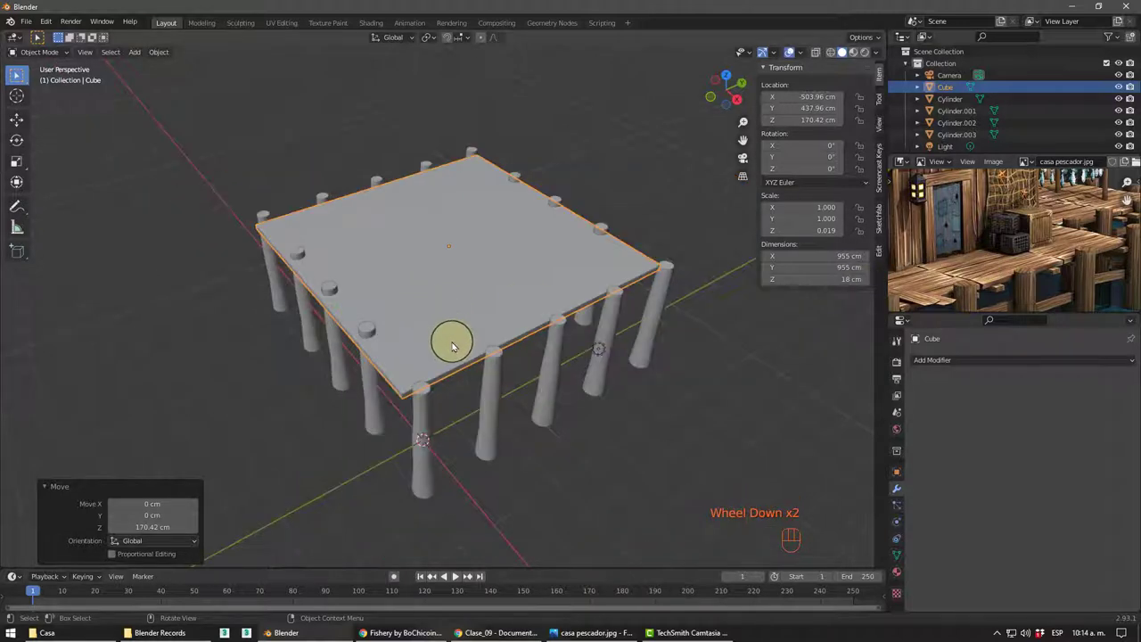
pyautogui.press('Delete')
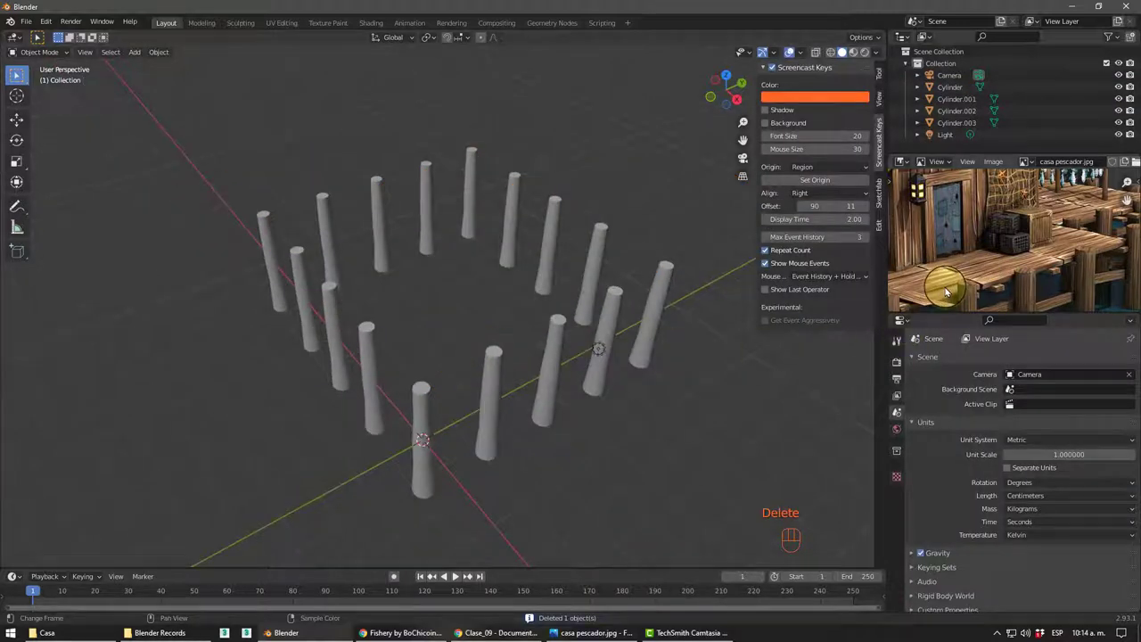
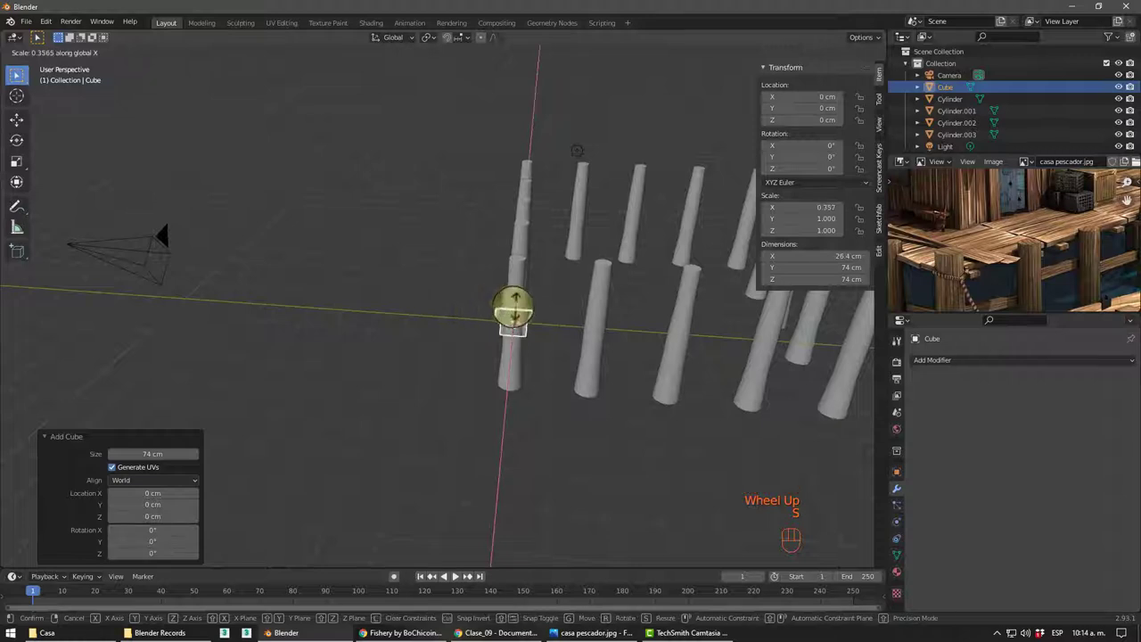
# - Scale the new cube narrow, long and flat into a plank shape
pyautogui.moveTo(659, 340); pyautogui.dragTo(606, 263)
pyautogui.scroll(3)
pyautogui.press('ctrl+z')
pyautogui.moveTo(542, 244); pyautogui.dragTo(526, 216)
pyautogui.scroll(3)
pyautogui.moveTo(503, 291); pyautogui.dragTo(449, 276)
pyautogui.press('s')
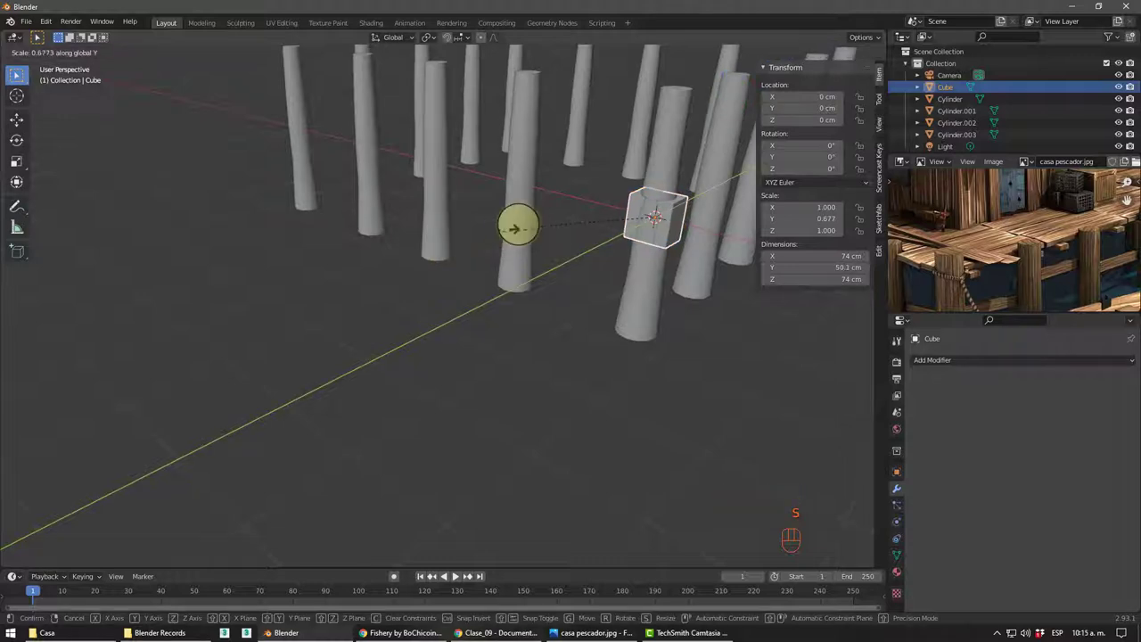
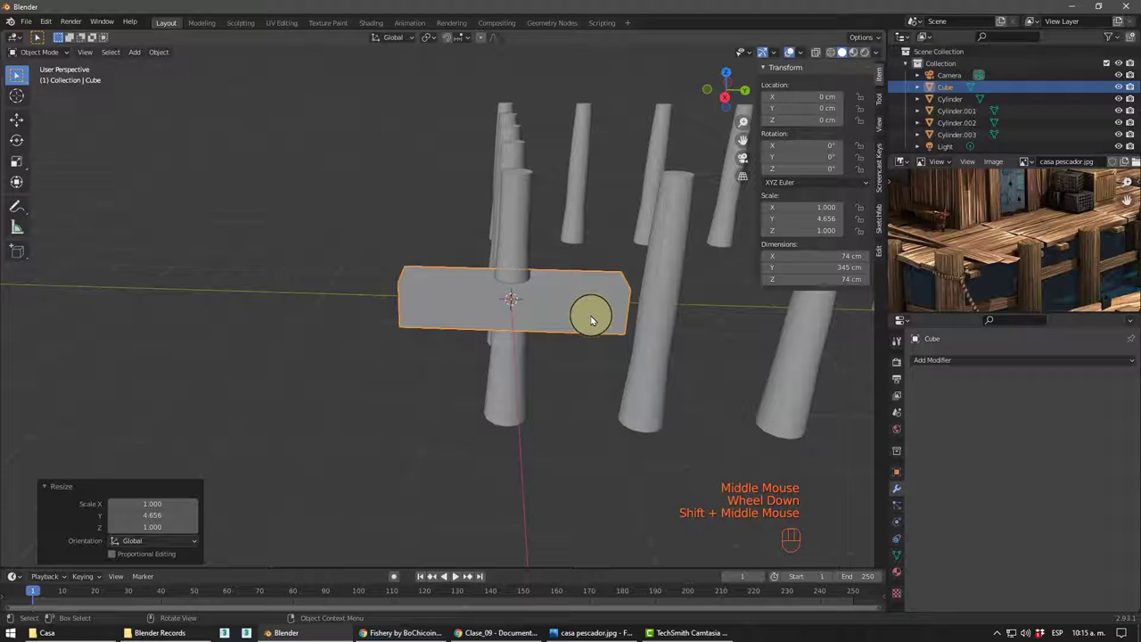
pyautogui.press('s')
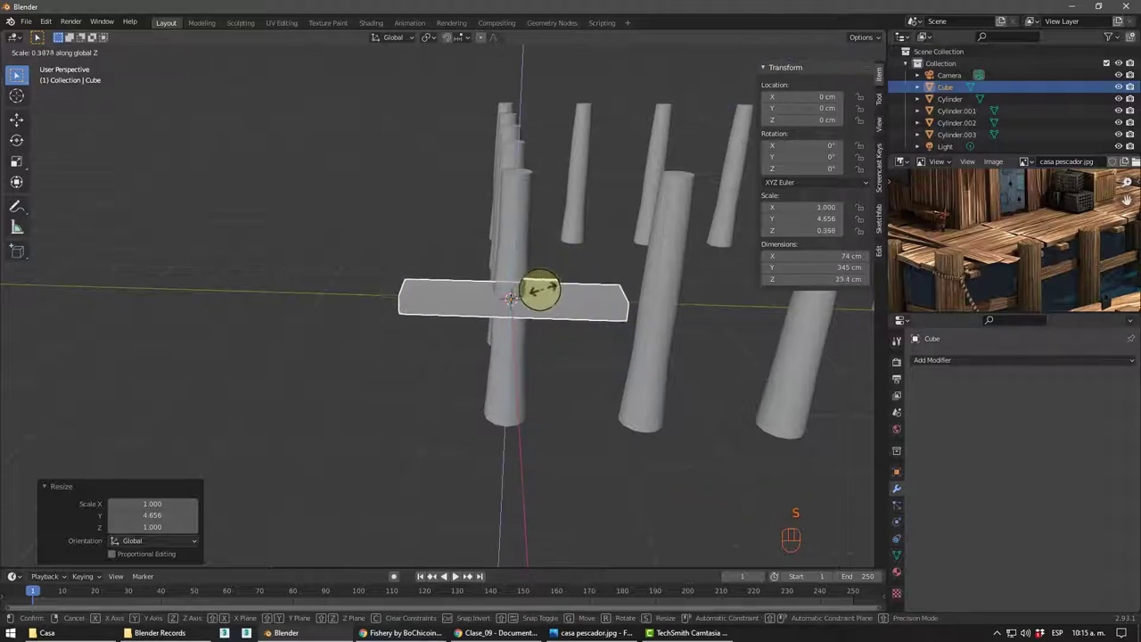
# - From top view move the plank beside the posts and lengthen it to about 74 × 467 × 12.2 cm
pyautogui.middleClick(628, 316)
pyautogui.press('KP_7')
pyautogui.scroll(3)
pyautogui.moveTo(575, 271); pyautogui.dragTo(576, 291)
pyautogui.press('g')
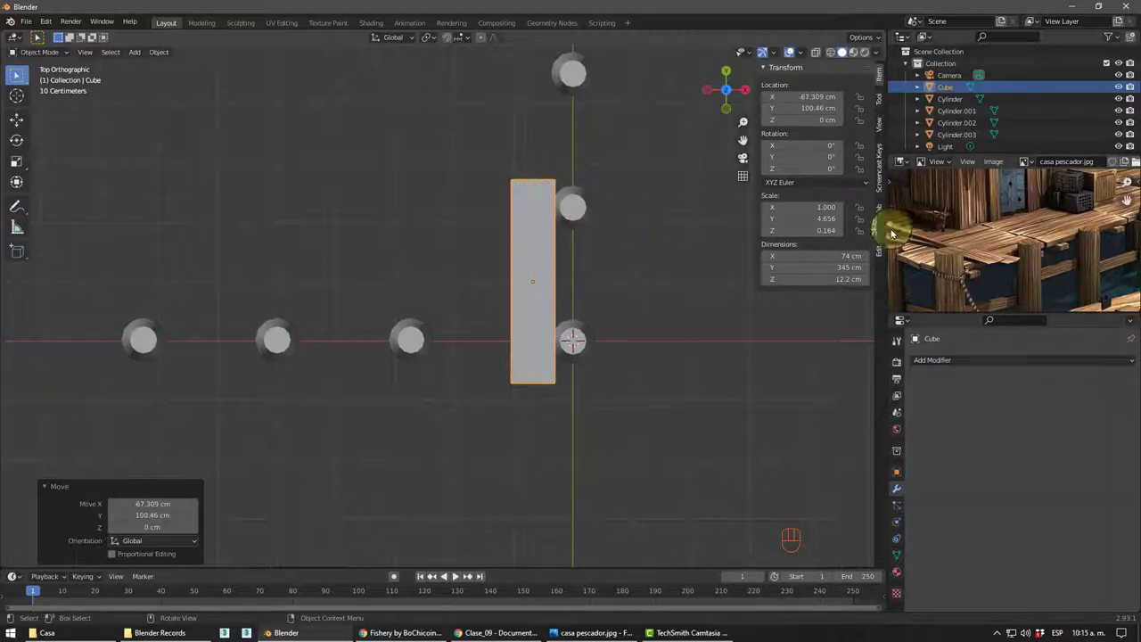
pyautogui.scroll(-3)
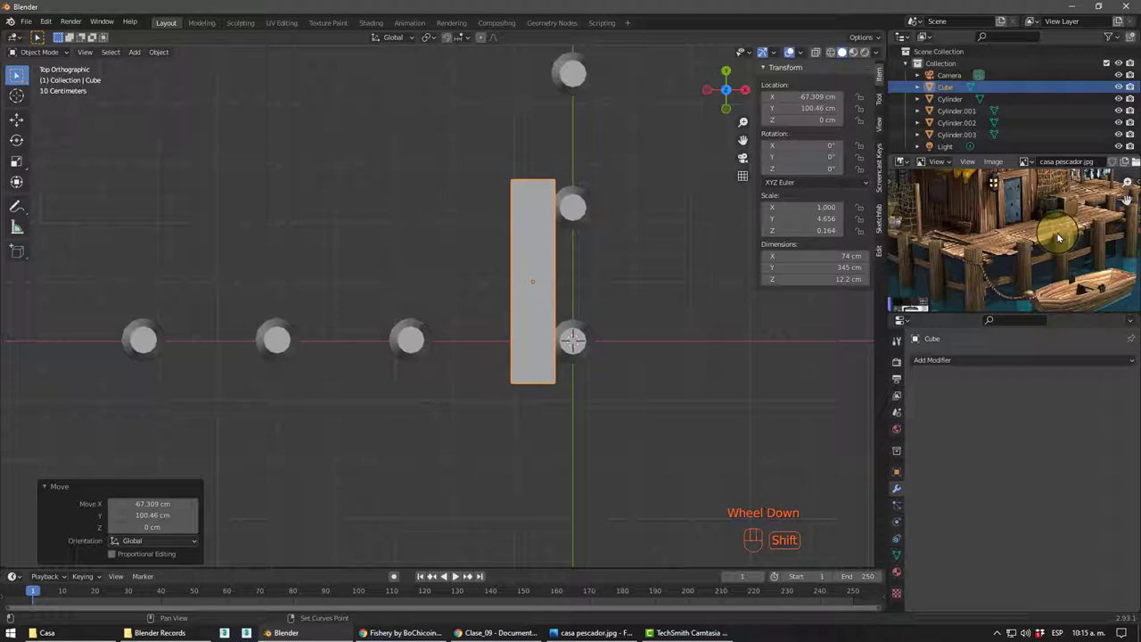
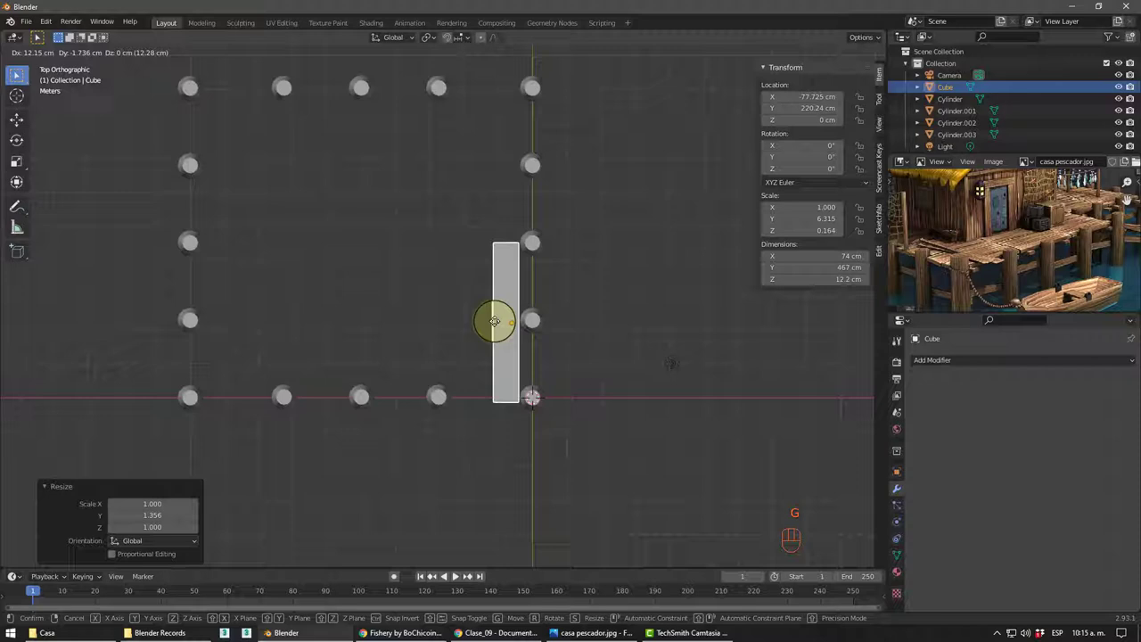
pyautogui.click(605, 363)
pyautogui.click(523, 346)
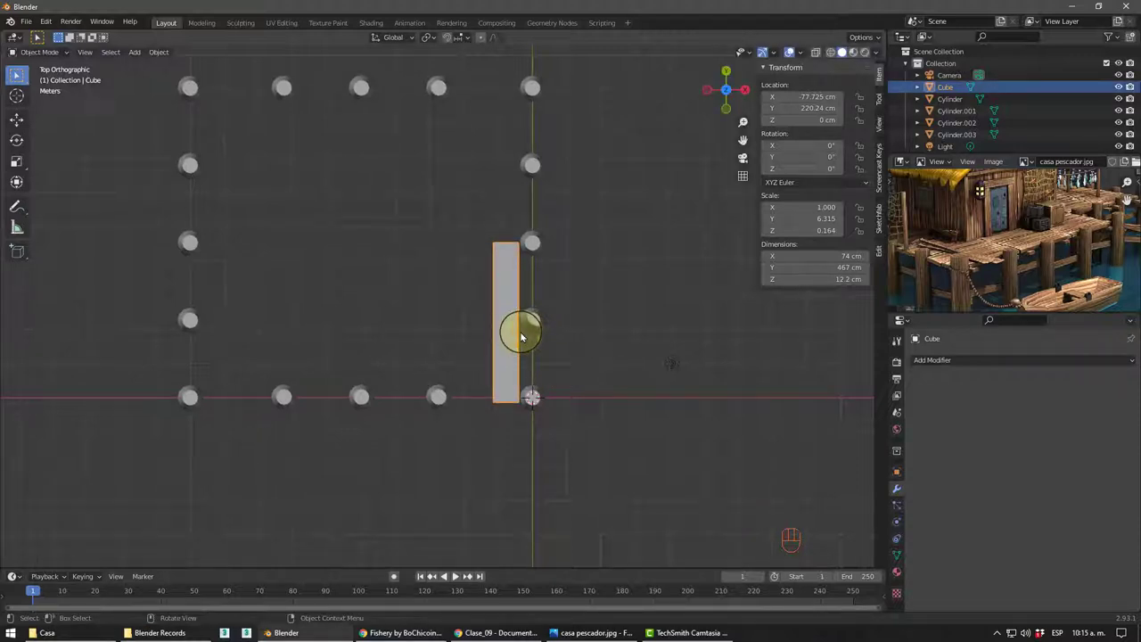
# - Duplicate the narrowed plank twice along X and nudge the middle board to close the gap
pyautogui.scroll(3)
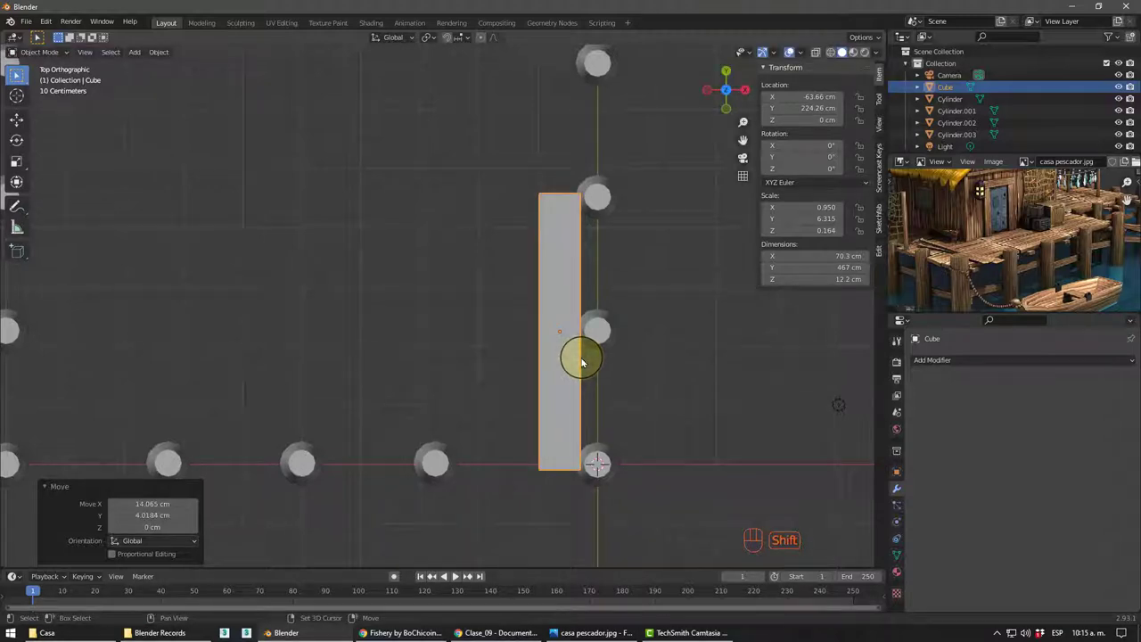
pyautogui.press('shift+d')
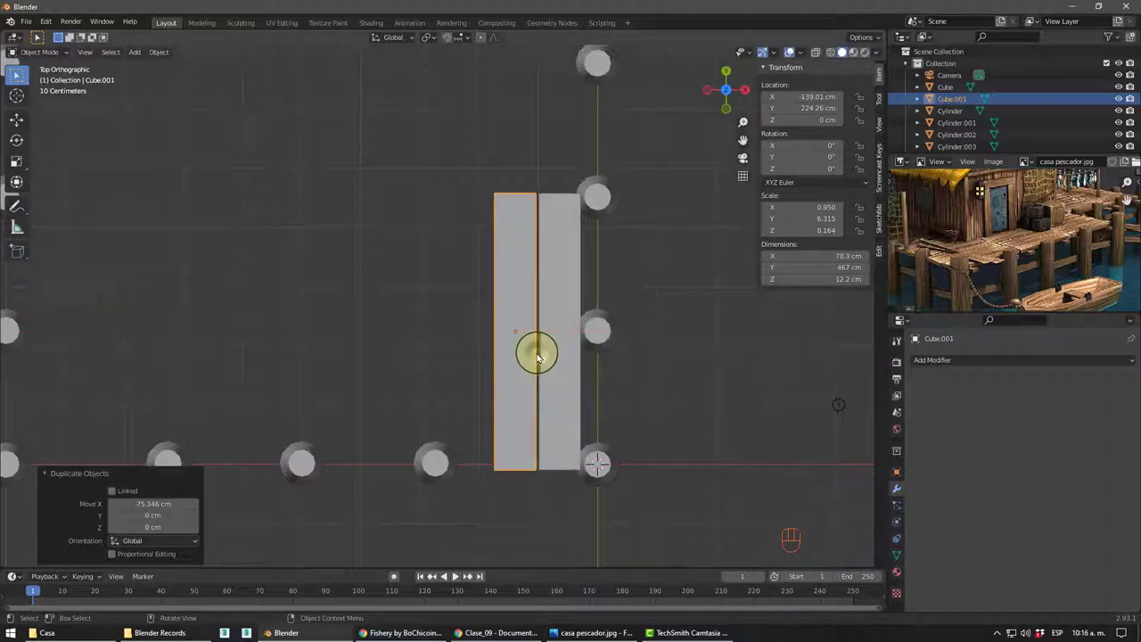
pyautogui.press('shift+d')
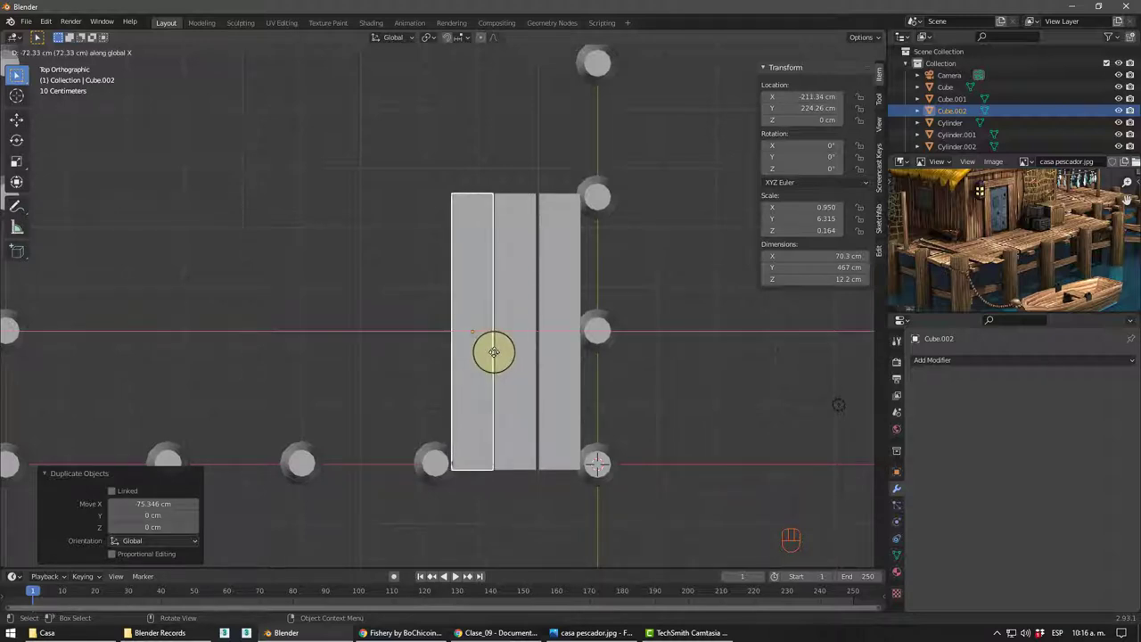
pyautogui.click(523, 351)
pyautogui.scroll(3)
pyautogui.moveTo(560, 331); pyautogui.dragTo(492, 288)
pyautogui.click(32, 126)
pyautogui.click(500, 269)
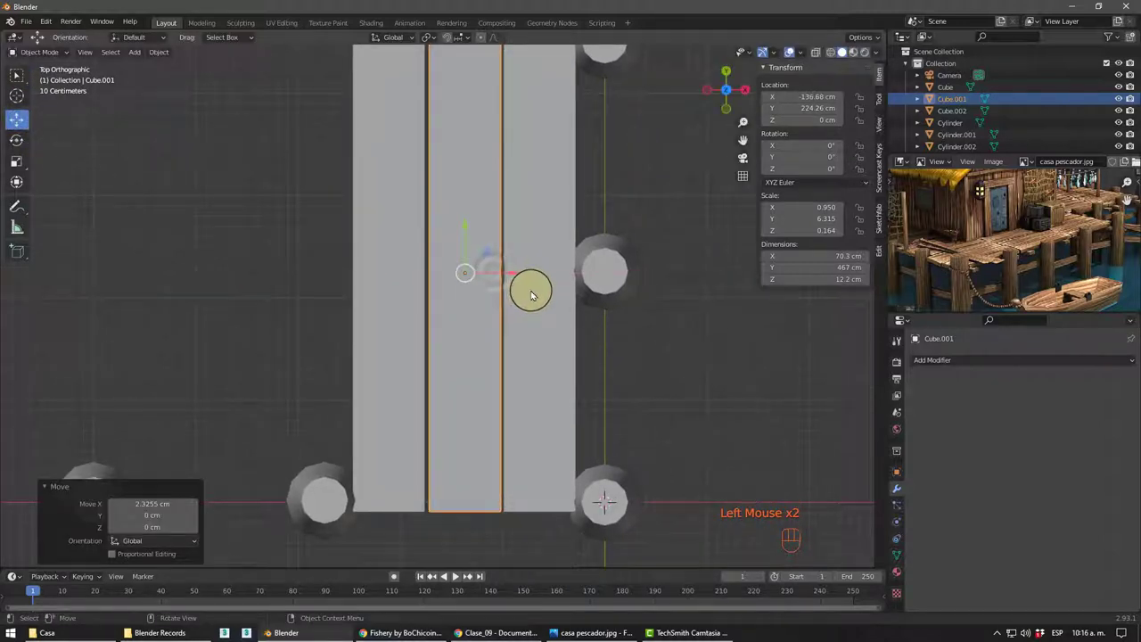
pyautogui.click(542, 297)
pyautogui.click(417, 280)
pyautogui.moveTo(441, 270); pyautogui.dragTo(451, 306)
# - Inspect the boards in 3D and delete the extra plank copies
pyautogui.scroll(-3)
pyautogui.moveTo(501, 338); pyautogui.dragTo(479, 248)
pyautogui.scroll(3)
pyautogui.moveTo(477, 305); pyautogui.dragTo(480, 313)
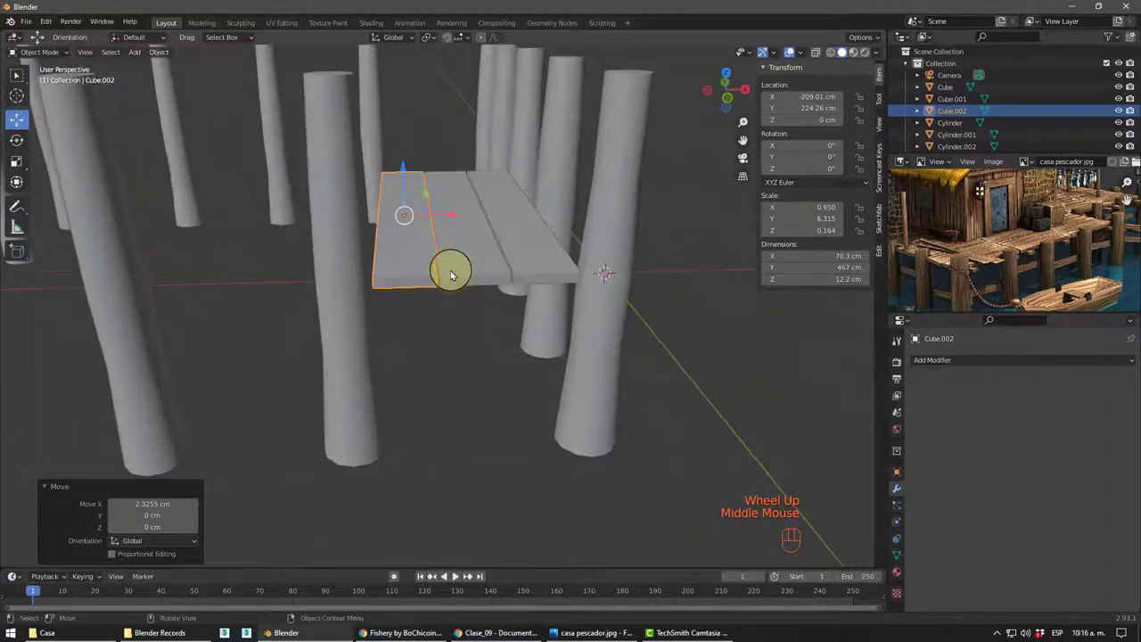
pyautogui.press('Delete')
pyautogui.click(458, 269)
pyautogui.press('Delete')
# - Raise a plank to 181.7 cm atop the posts, slide it about 471 cm along Y, and duplicate it
pyautogui.click(520, 251)
pyautogui.moveTo(484, 335); pyautogui.dragTo(477, 387)
pyautogui.moveTo(509, 254); pyautogui.dragTo(513, 149)
pyautogui.moveTo(540, 305); pyautogui.dragTo(546, 254)
pyautogui.click(550, 242)
pyautogui.press('KP_7')
pyautogui.scroll(-3)
pyautogui.moveTo(520, 257); pyautogui.dragTo(535, 333)
pyautogui.scroll(-3)
pyautogui.press('shift+d')
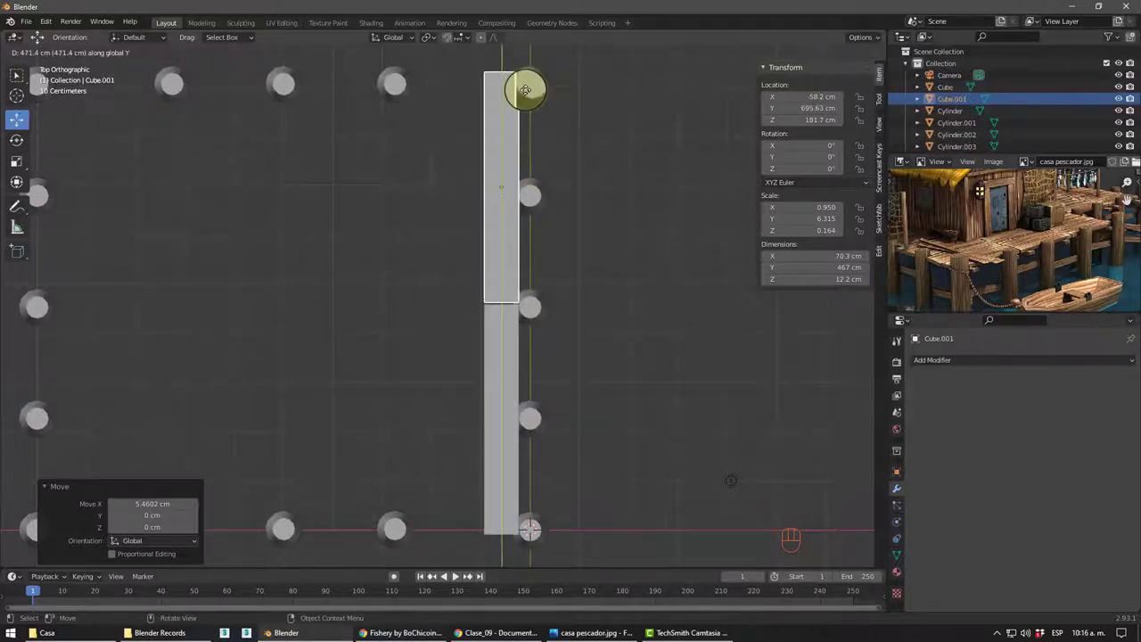
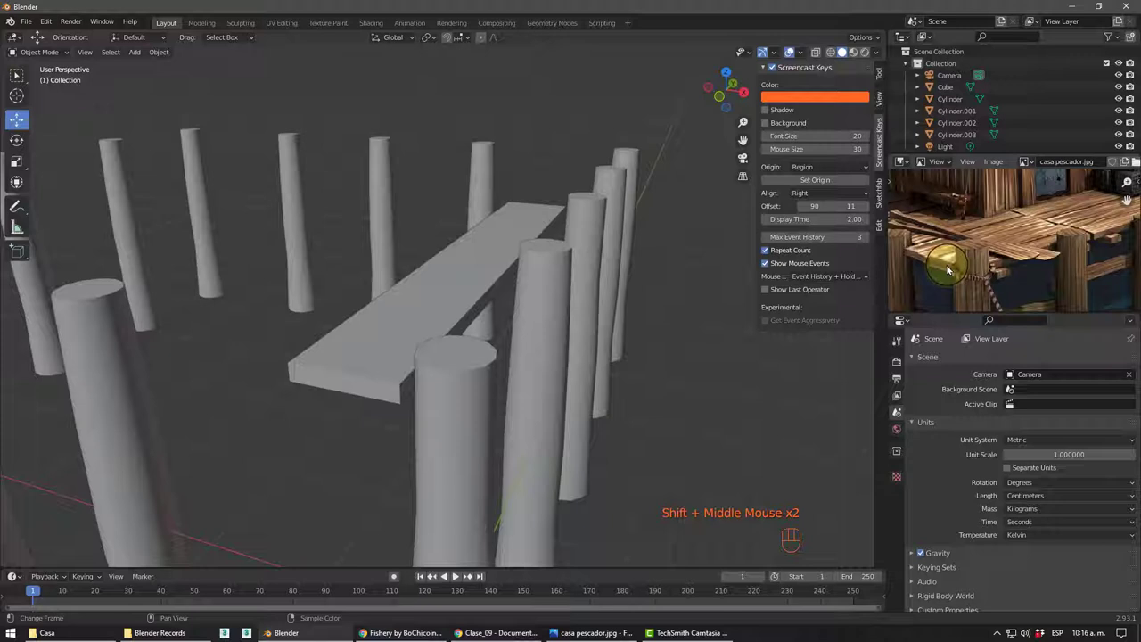
# - Remove the duplicate and select the single 70 × 467 cm plank resting on the posts
pyautogui.middleClick(397, 320)
pyautogui.press('Tab')
pyautogui.middleClick(344, 364)
pyautogui.click(360, 357)
pyautogui.click(532, 342)
# - Enter edit mode on the plank and start a lengthwise loop cut along it
pyautogui.press('Tab')
pyautogui.press('ctrl+r')
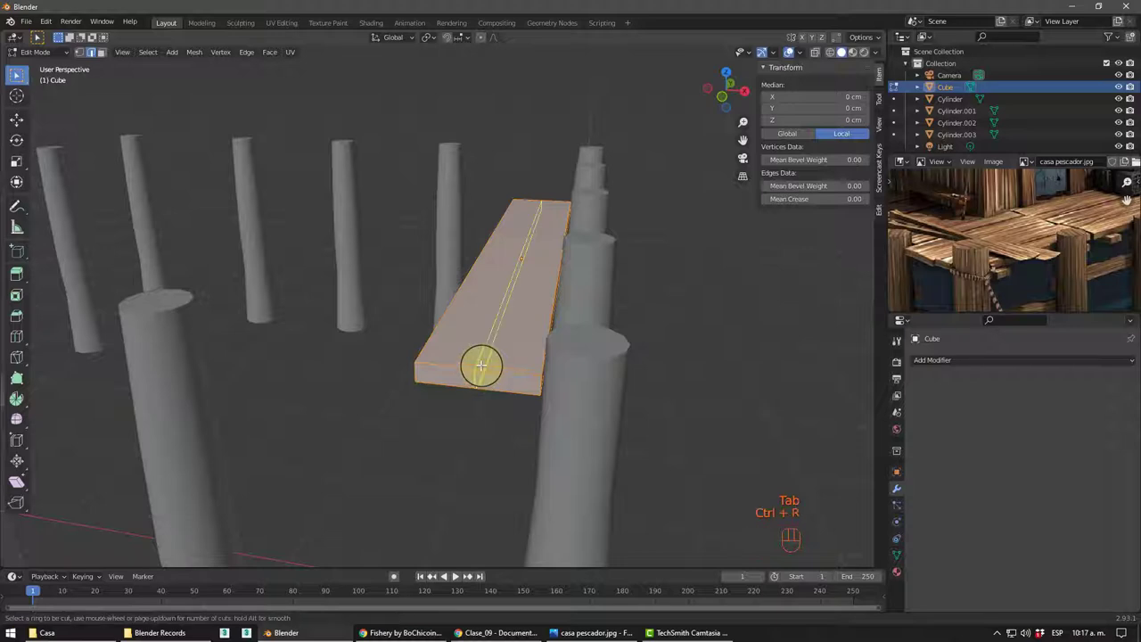
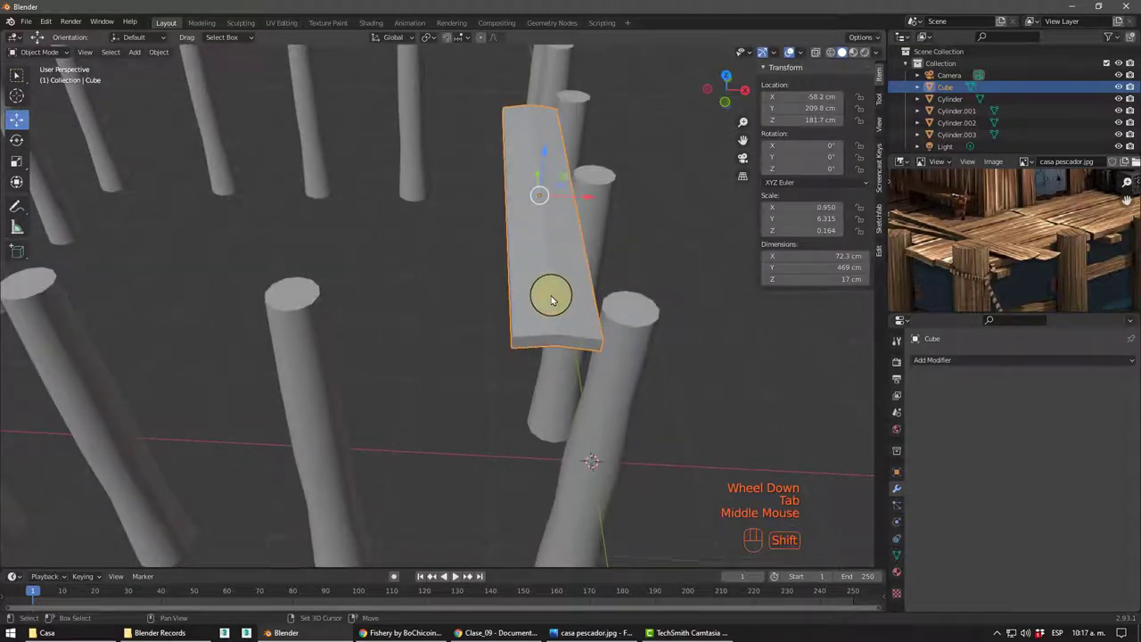
# - Duplicate the ridged plank and slide the copy about 45 cm along X
pyautogui.press('shift+d')
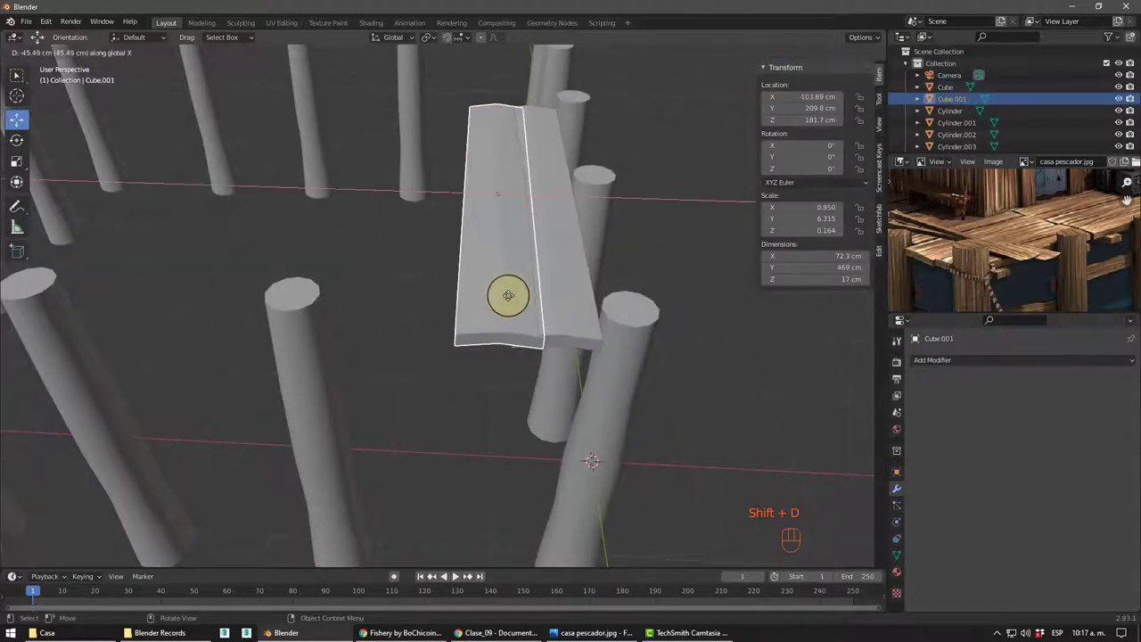
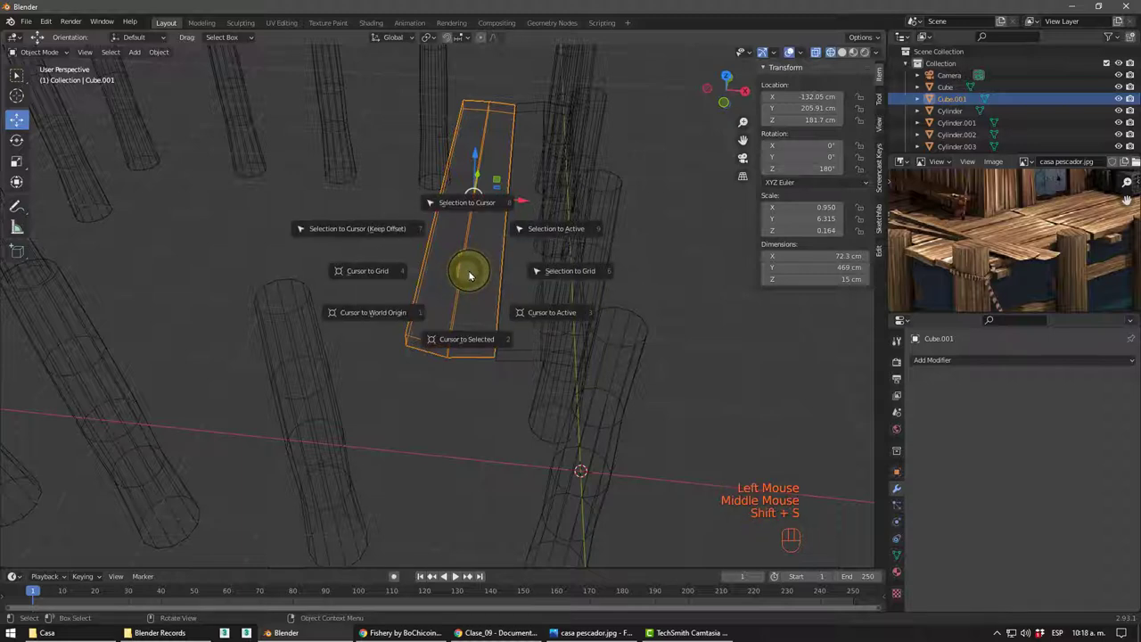
# - Duplicate a third plank, Cube.002, about 73 cm further along X beside the turned copy
pyautogui.press('shift+d')
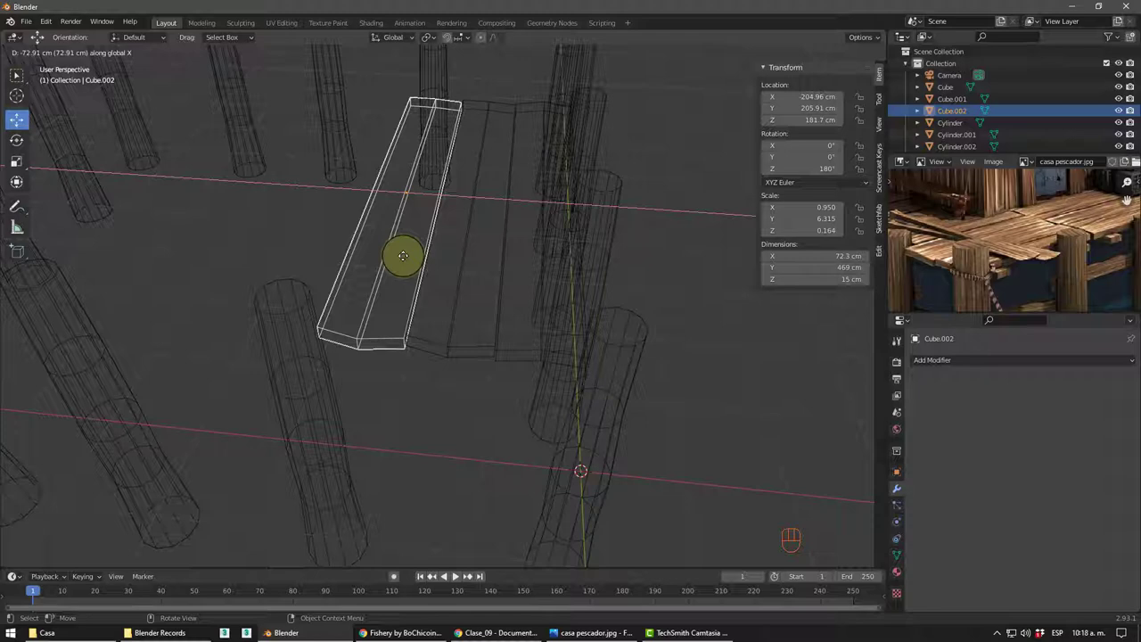
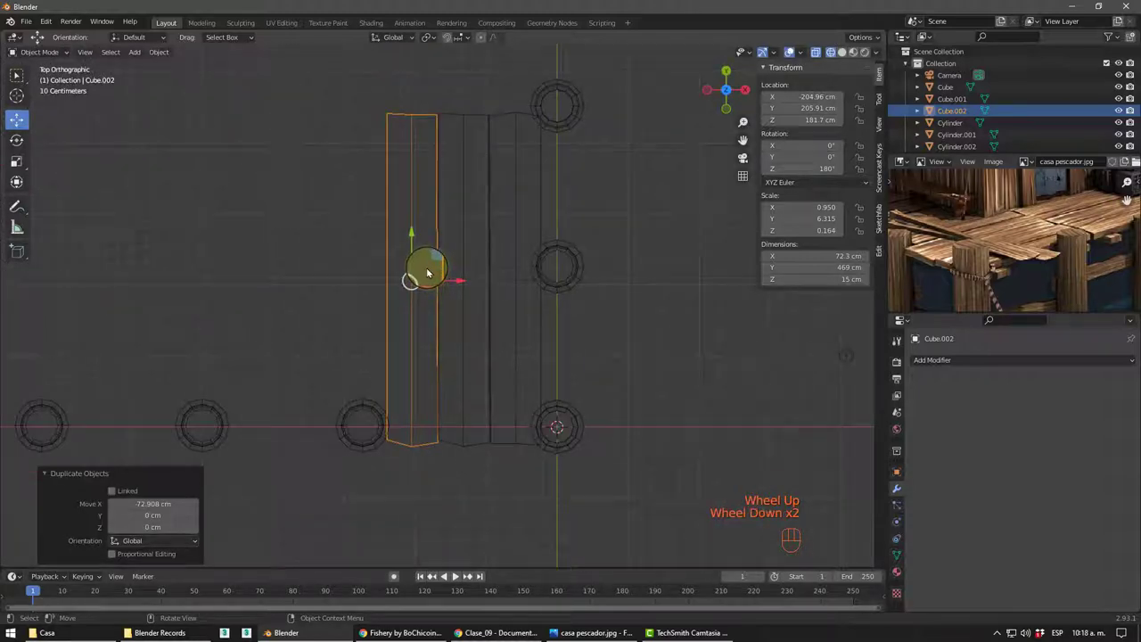
pyautogui.press('1')
pyautogui.click(400, 127)
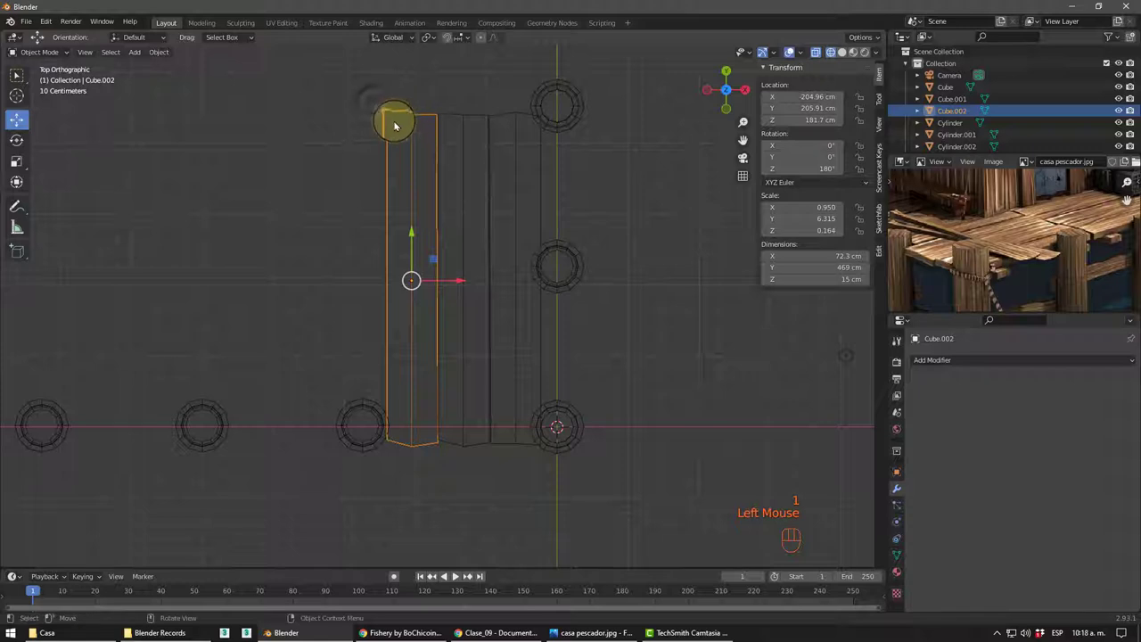
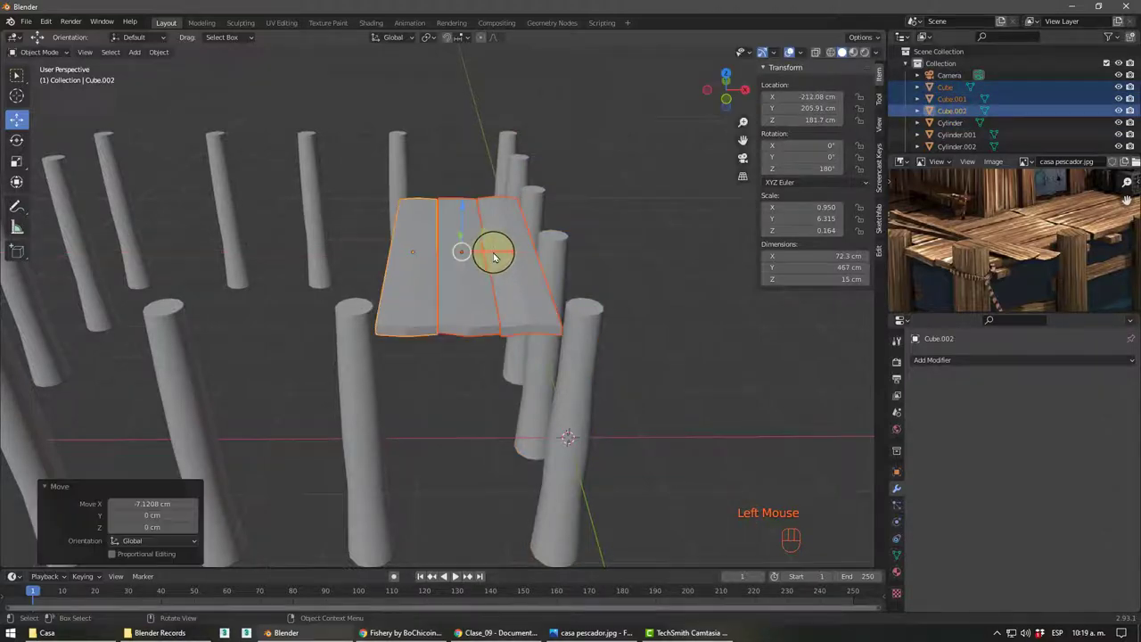
# - Scale the three planks along X so the deck spans the posts
pyautogui.press('s')
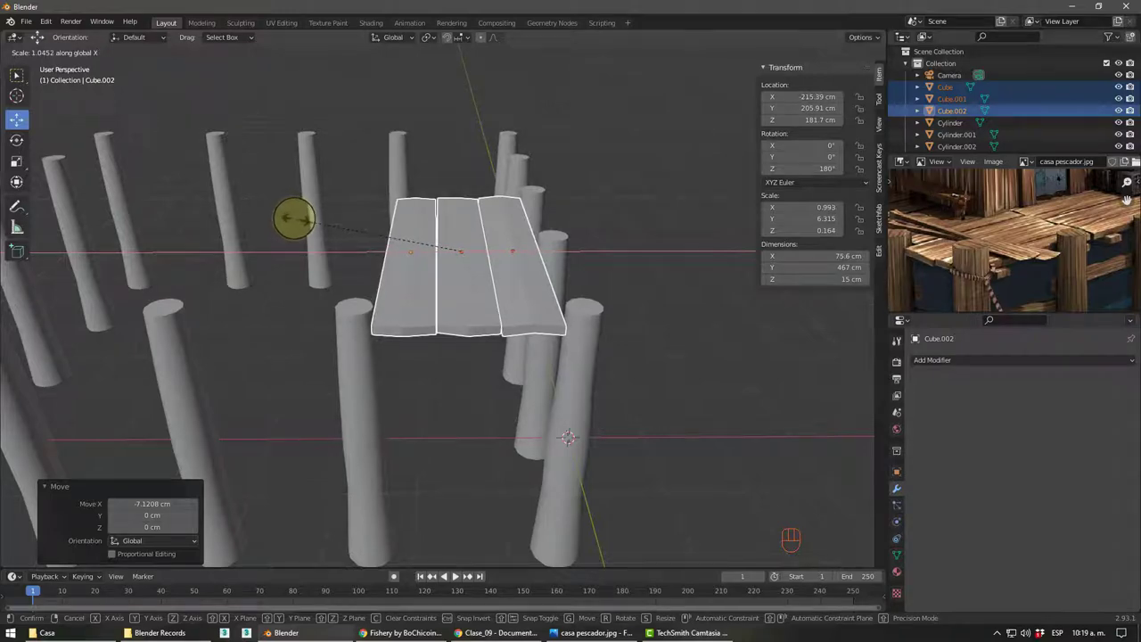
pyautogui.moveTo(482, 306); pyautogui.dragTo(393, 316)
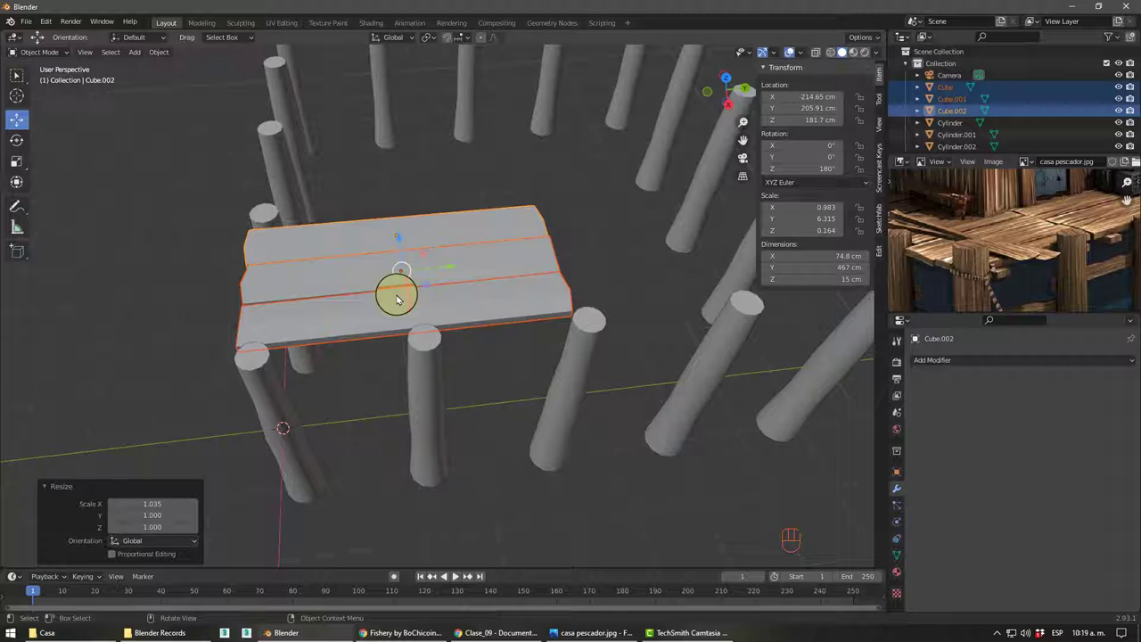
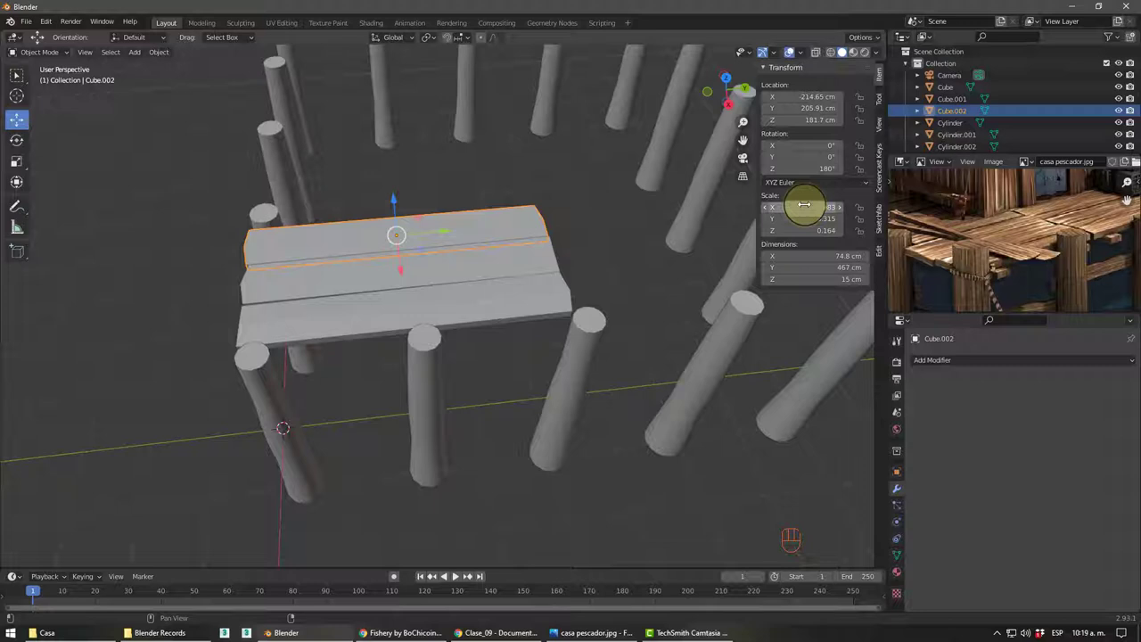
pyautogui.click(446, 274)
pyautogui.click(424, 372)
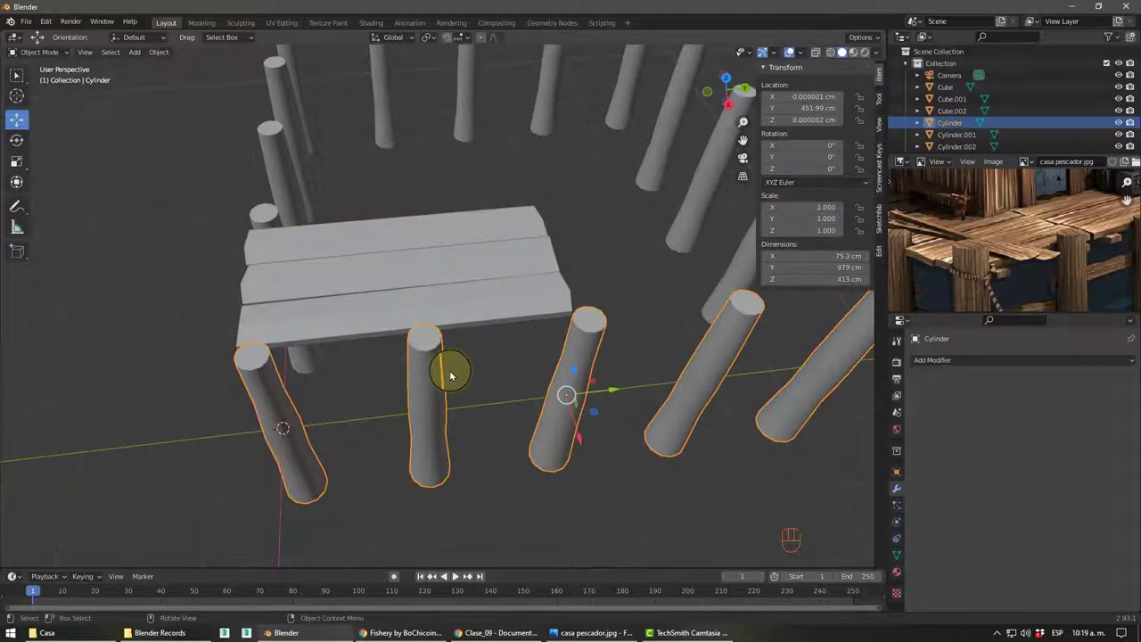
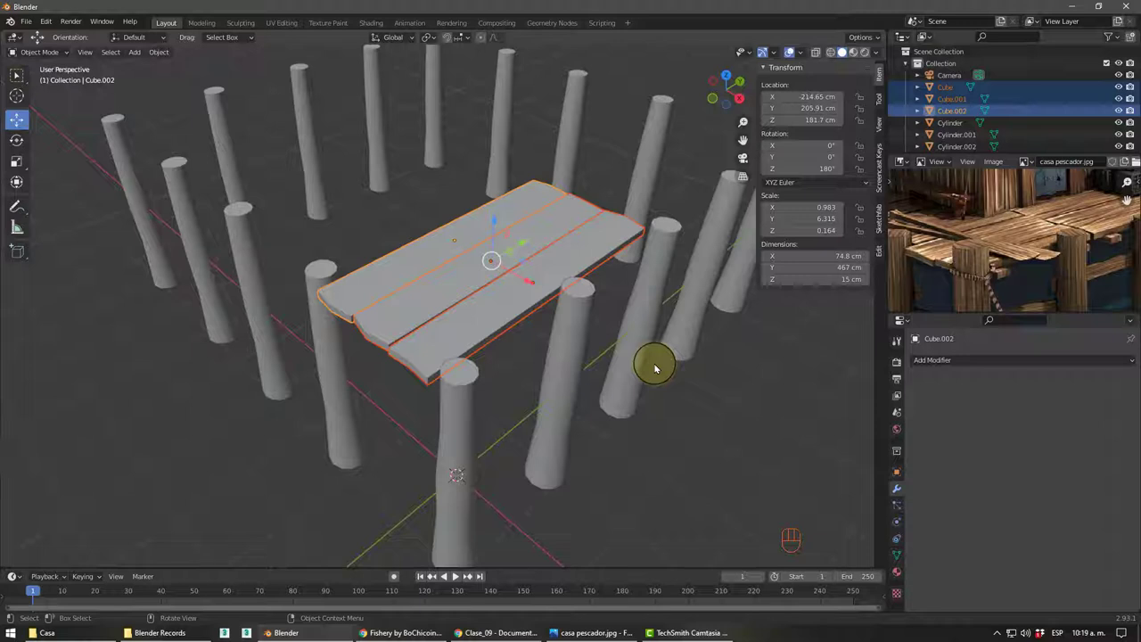
# - Apply the planks' scale so Cube.002 reads scale 1.0 at 74.8 × 467 cm, then pick a single plank
pyautogui.press('ctrl+a')
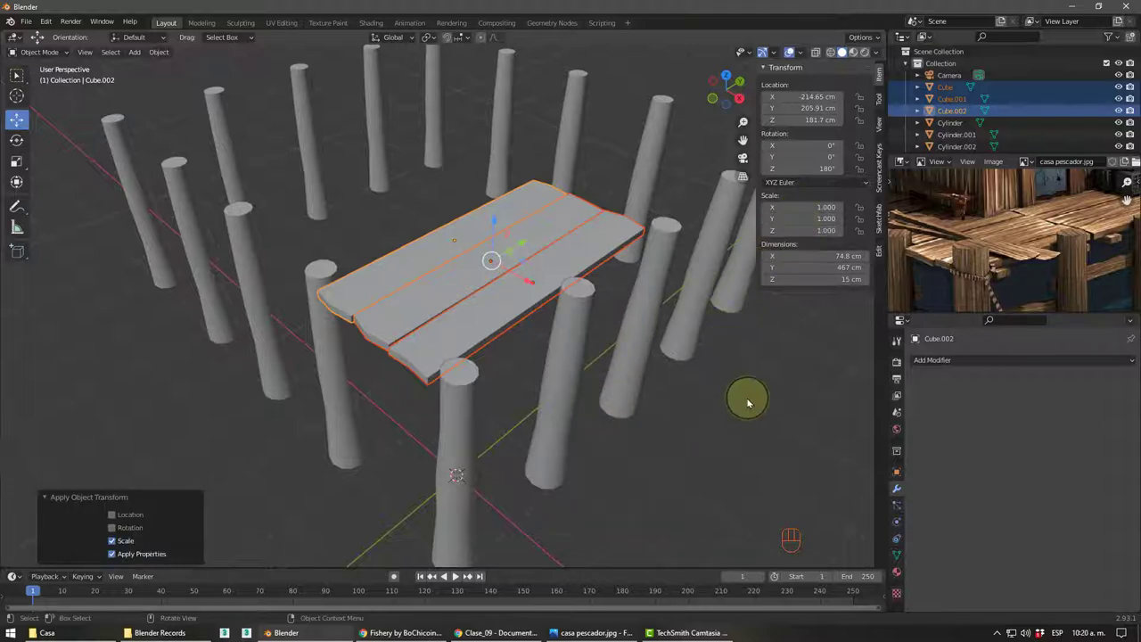
pyautogui.click(756, 413)
pyautogui.click(537, 301)
pyautogui.click(514, 280)
pyautogui.click(498, 274)
pyautogui.click(476, 250)
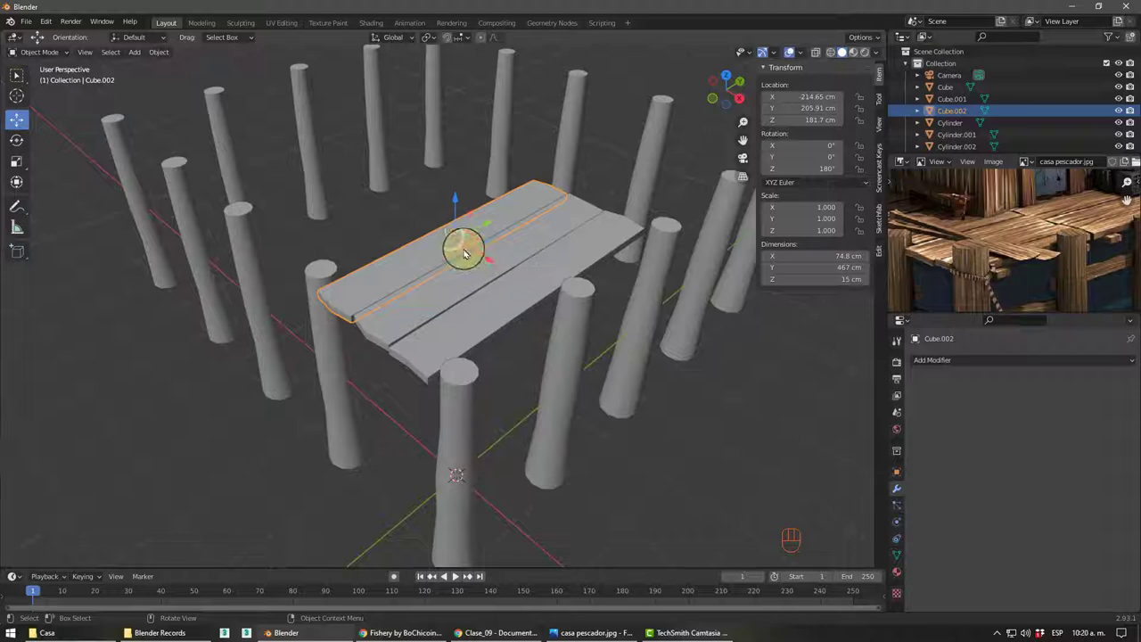
# - Duplicate the outermost plank as a fourth board, Cube.003, slid along X beside the deck
pyautogui.moveTo(509, 264); pyautogui.dragTo(500, 290)
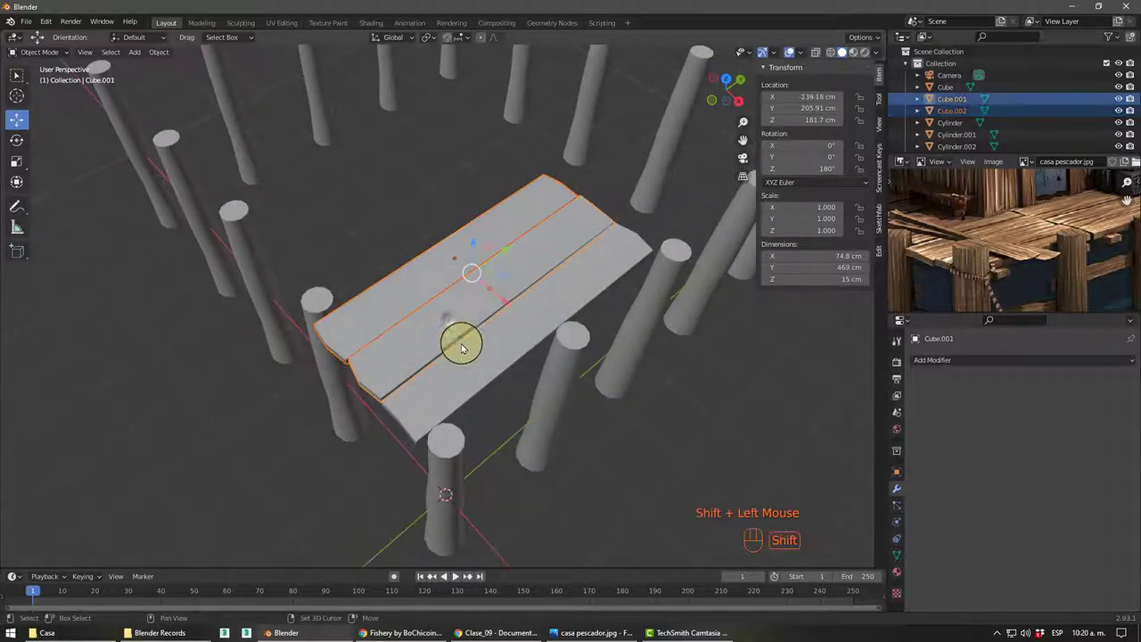
pyautogui.moveTo(471, 369); pyautogui.dragTo(536, 322)
pyautogui.moveTo(561, 293); pyautogui.dragTo(356, 282)
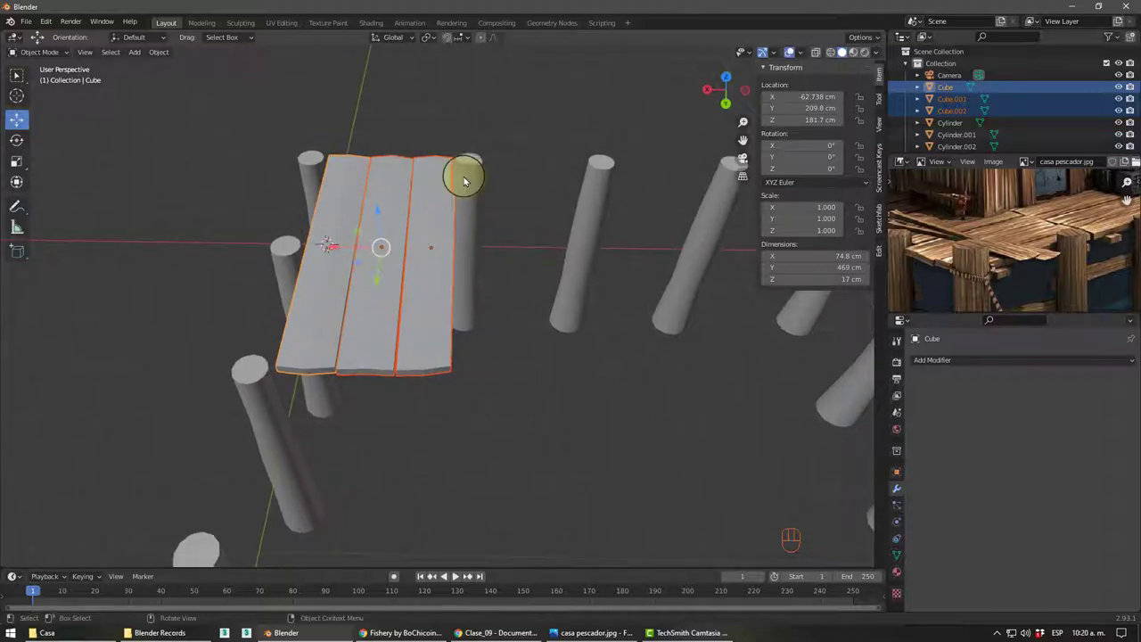
pyautogui.moveTo(465, 211); pyautogui.dragTo(464, 230)
pyautogui.click(449, 217)
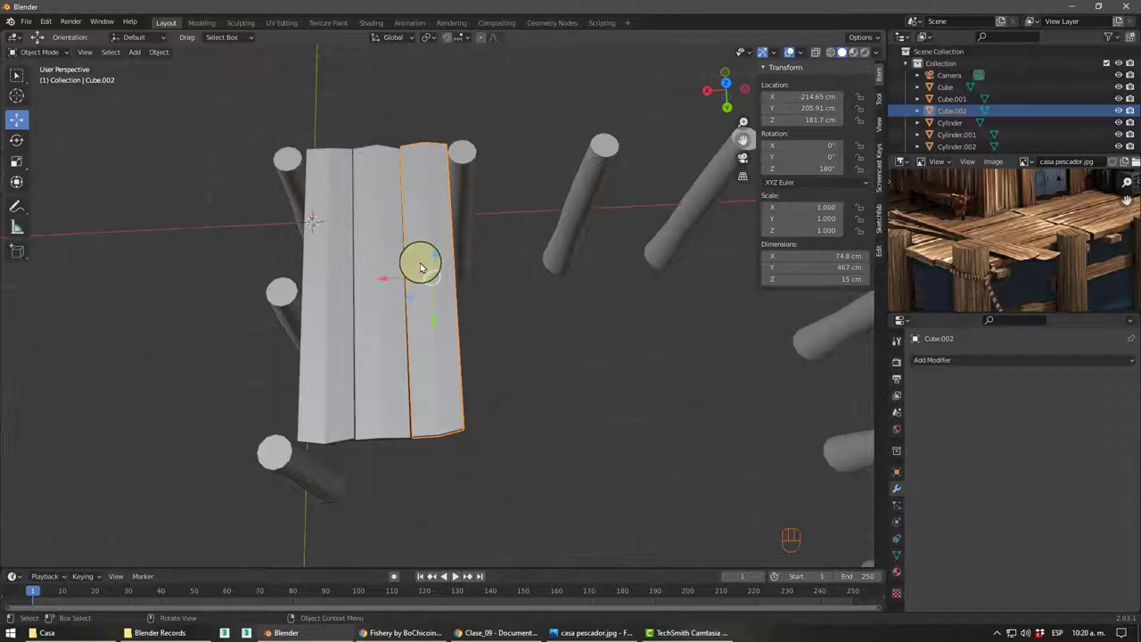
pyautogui.press('shift+d')
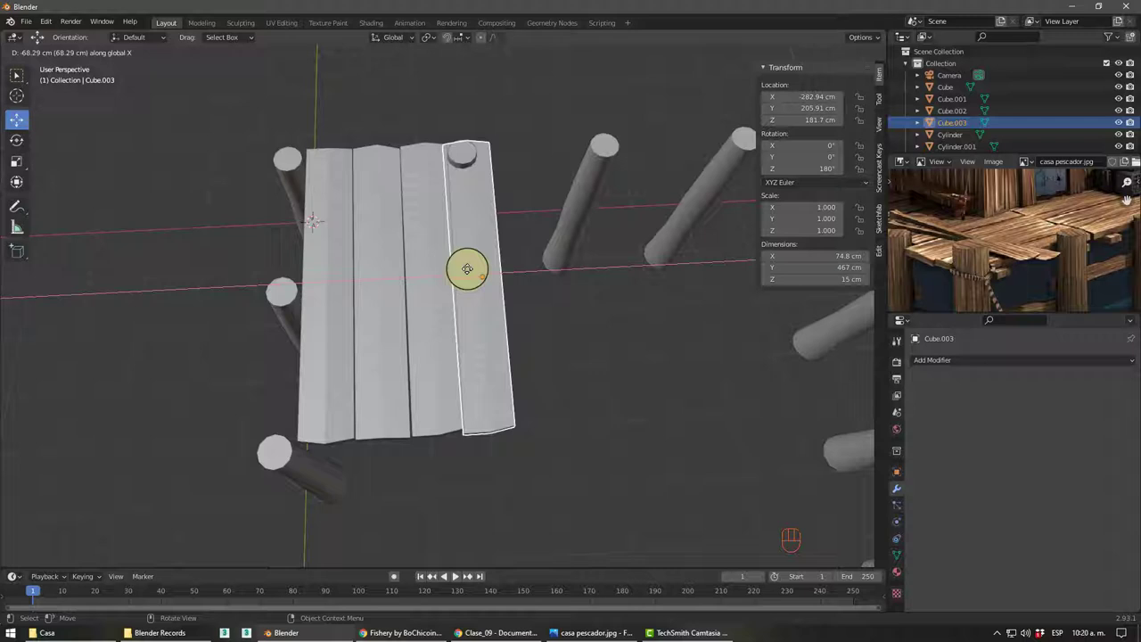
pyautogui.moveTo(463, 293); pyautogui.dragTo(458, 263)
# - Check the new plank from around the deck and select all four planks together
pyautogui.scroll(3)
pyautogui.middleClick(472, 261)
pyautogui.moveTo(444, 273); pyautogui.dragTo(439, 249)
pyautogui.middleClick(449, 252)
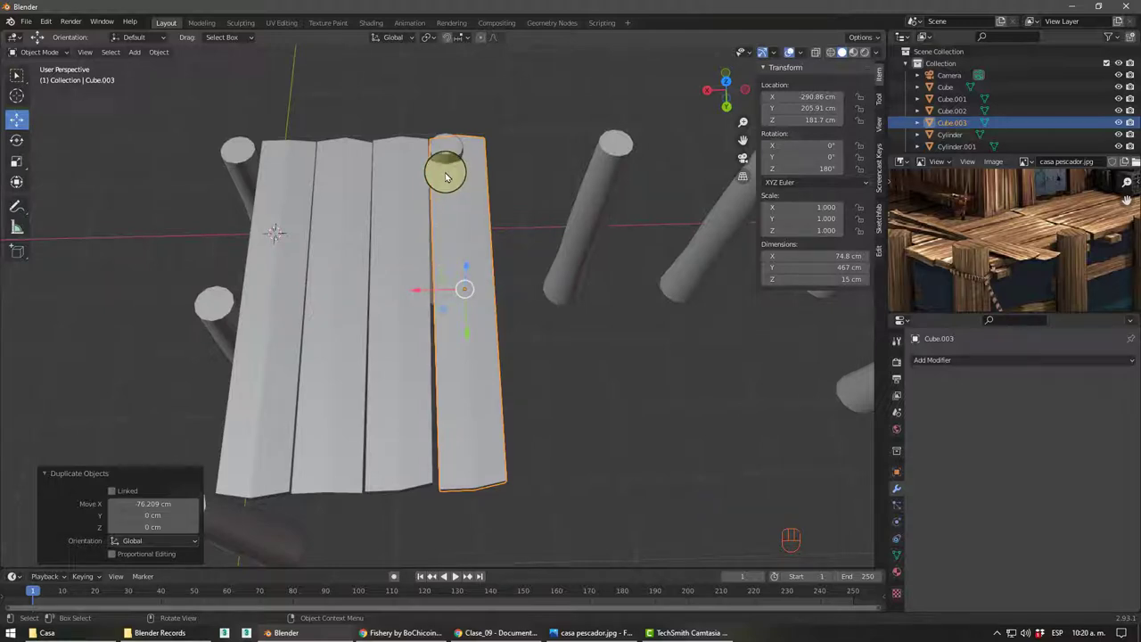
pyautogui.click(392, 161)
pyautogui.click(470, 176)
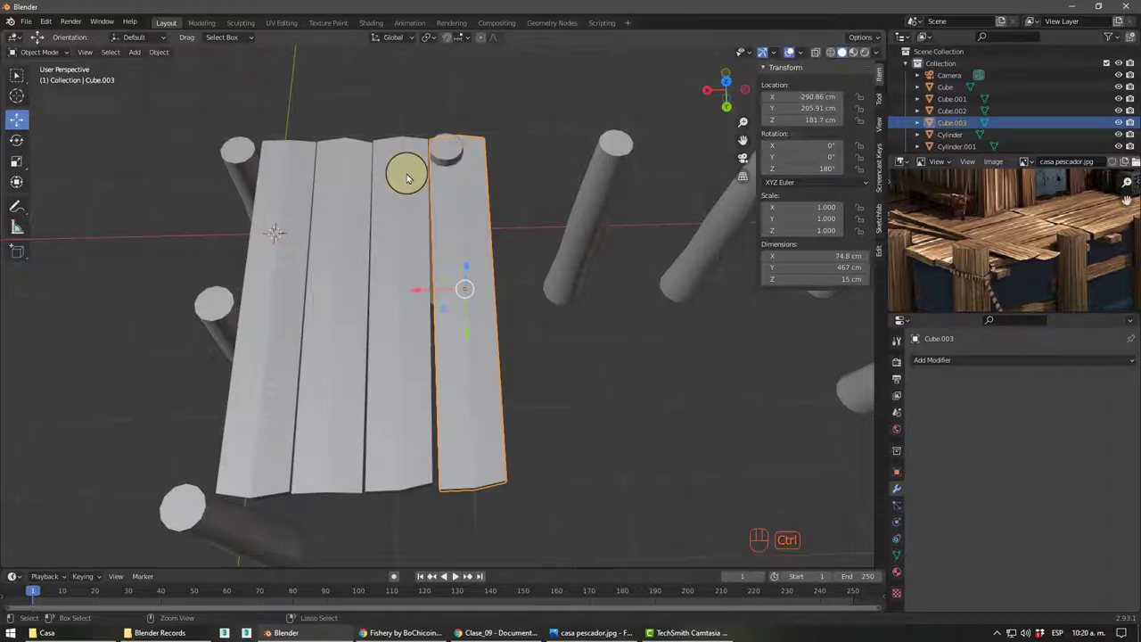
pyautogui.moveTo(407, 180); pyautogui.dragTo(352, 205)
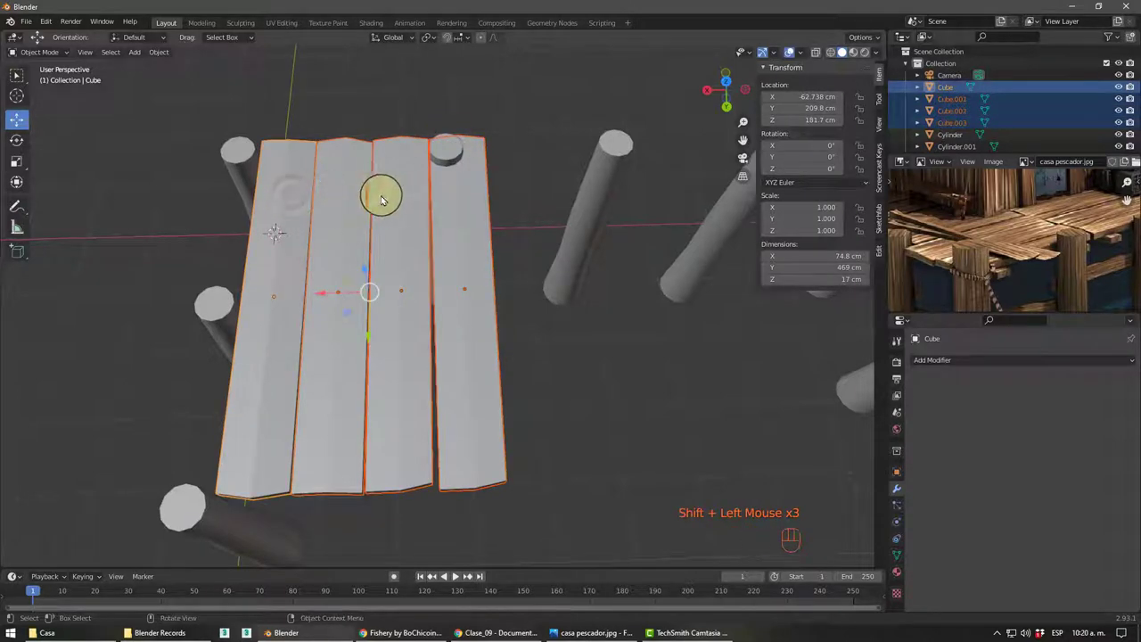
# - Scale all four planks to 0.948 width (71 cm) and bring up the apply-transform options
pyautogui.press('s')
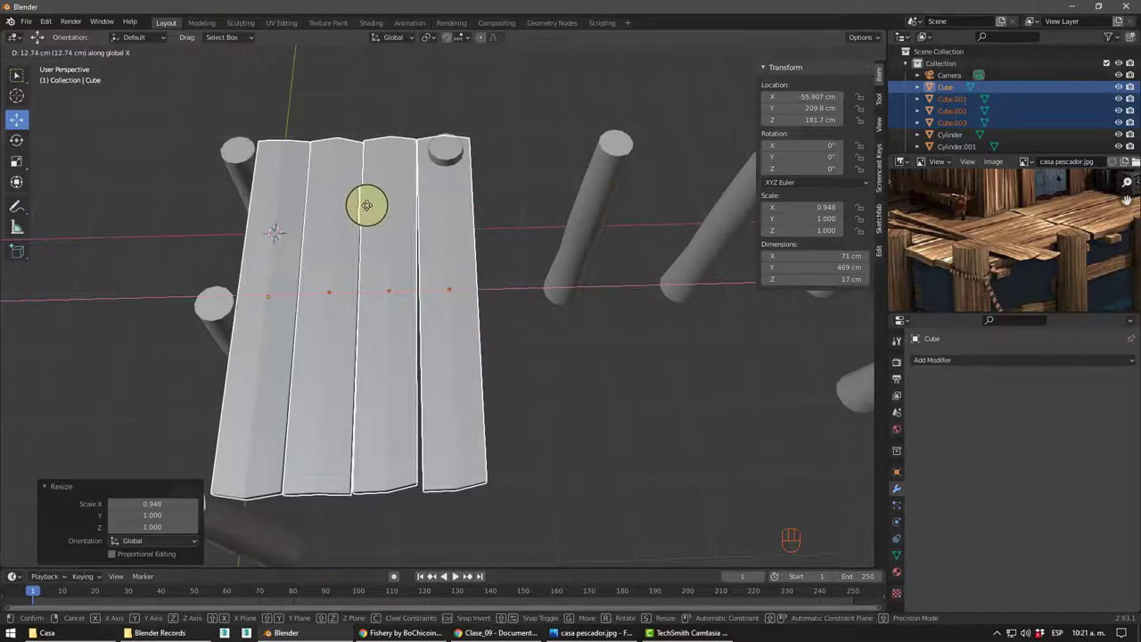
pyautogui.moveTo(486, 181); pyautogui.dragTo(474, 197)
pyautogui.click(465, 201)
pyautogui.moveTo(462, 250); pyautogui.dragTo(556, 231)
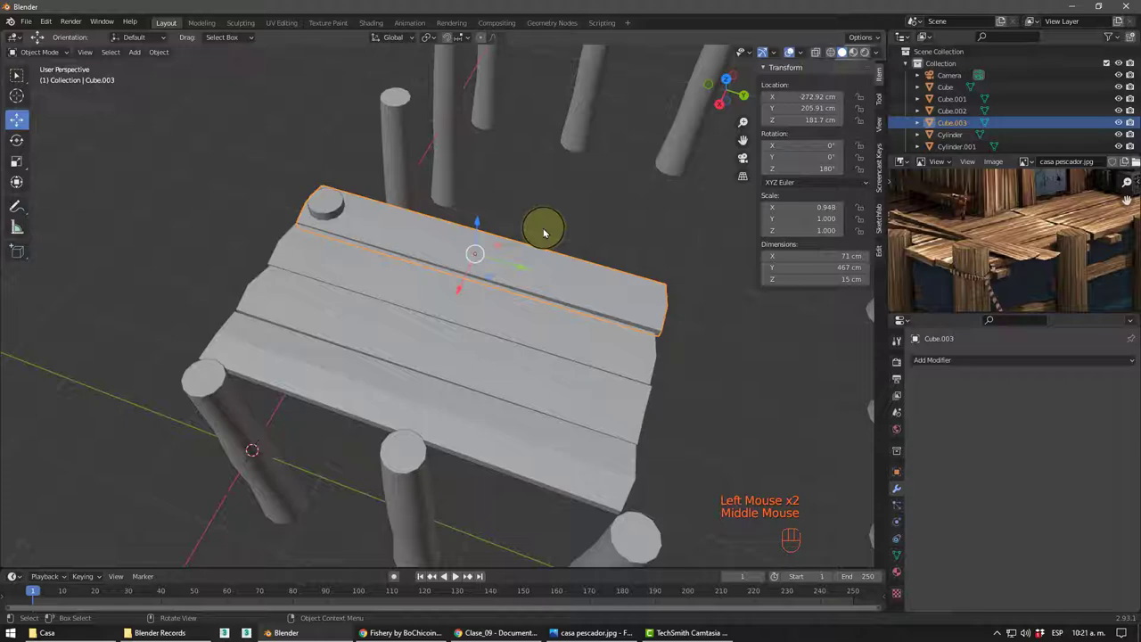
pyautogui.moveTo(523, 244); pyautogui.dragTo(543, 247)
pyautogui.middleClick(536, 275)
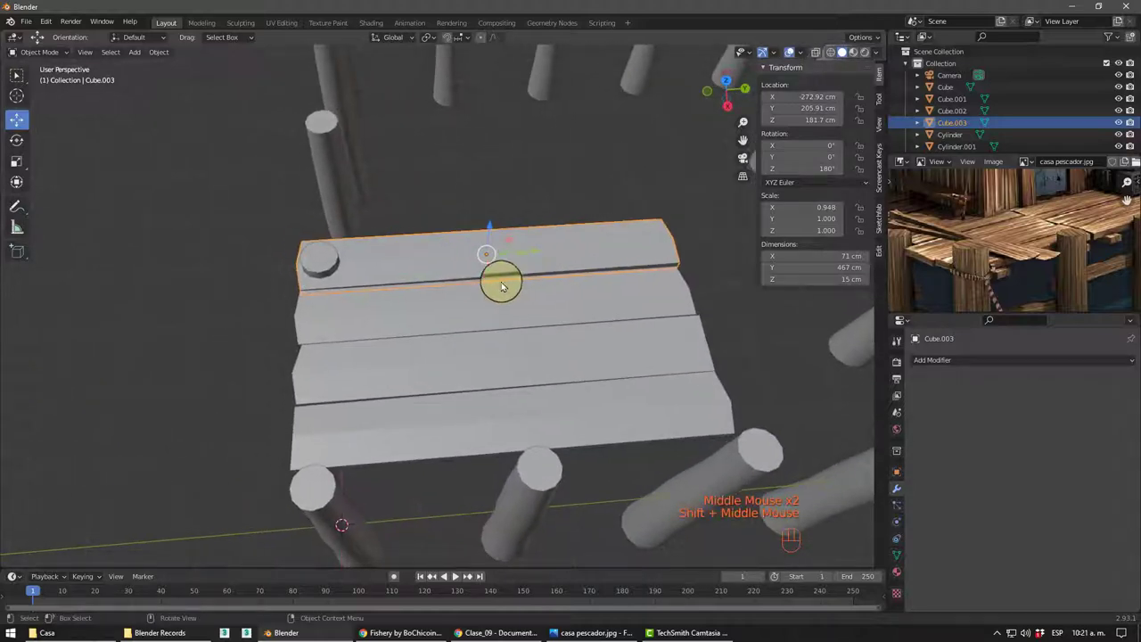
pyautogui.middleClick(479, 297)
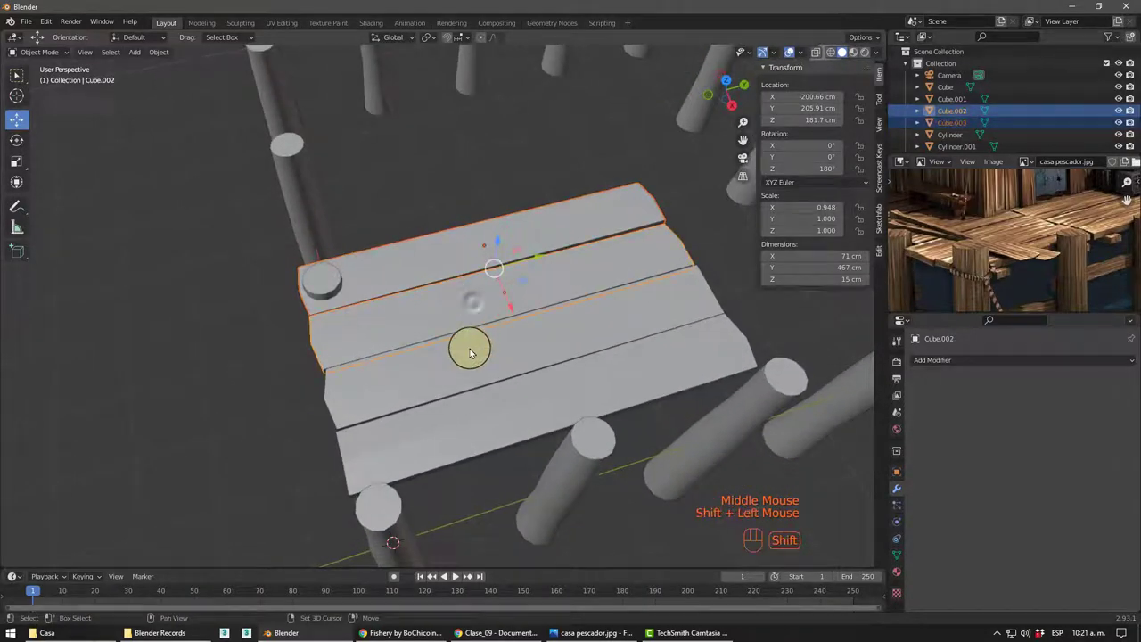
pyautogui.moveTo(476, 346); pyautogui.dragTo(480, 388)
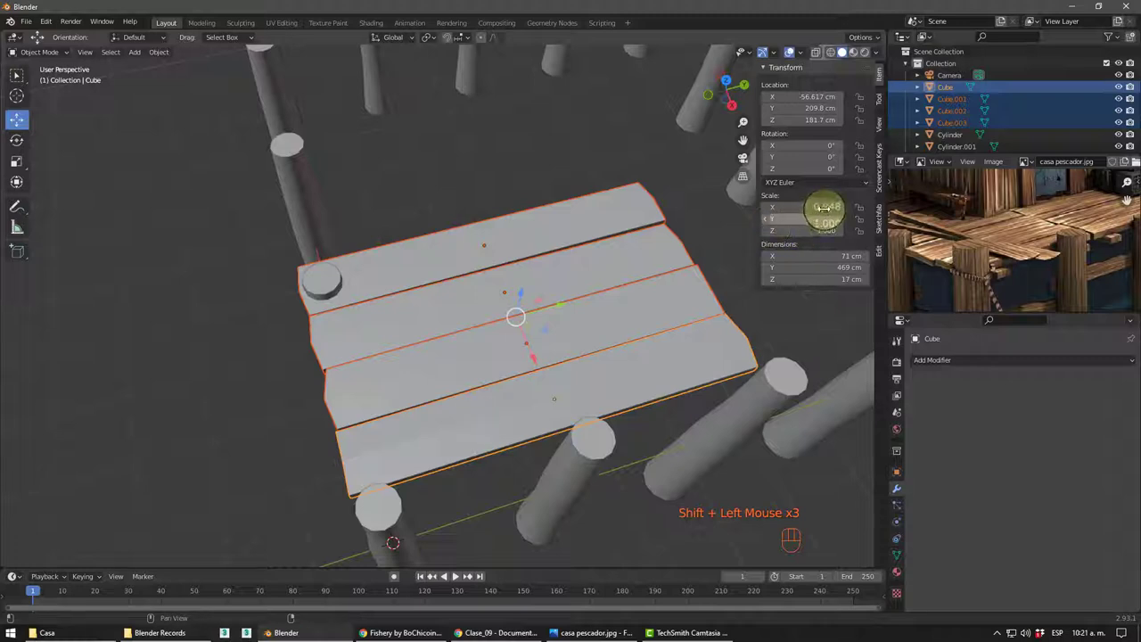
pyautogui.press('ctrl+a')
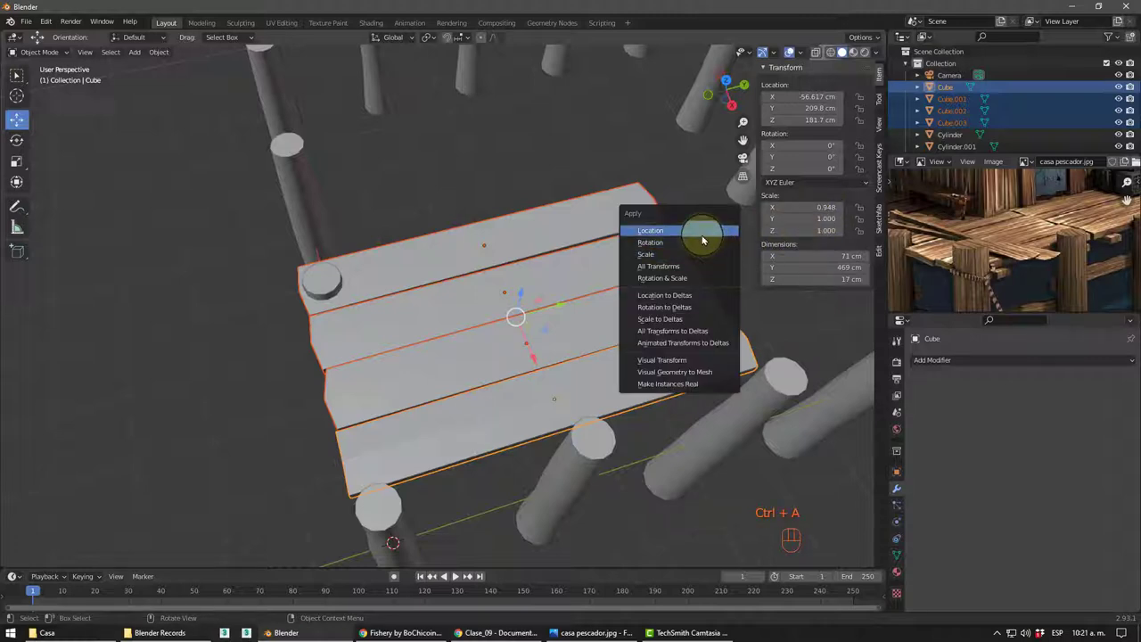
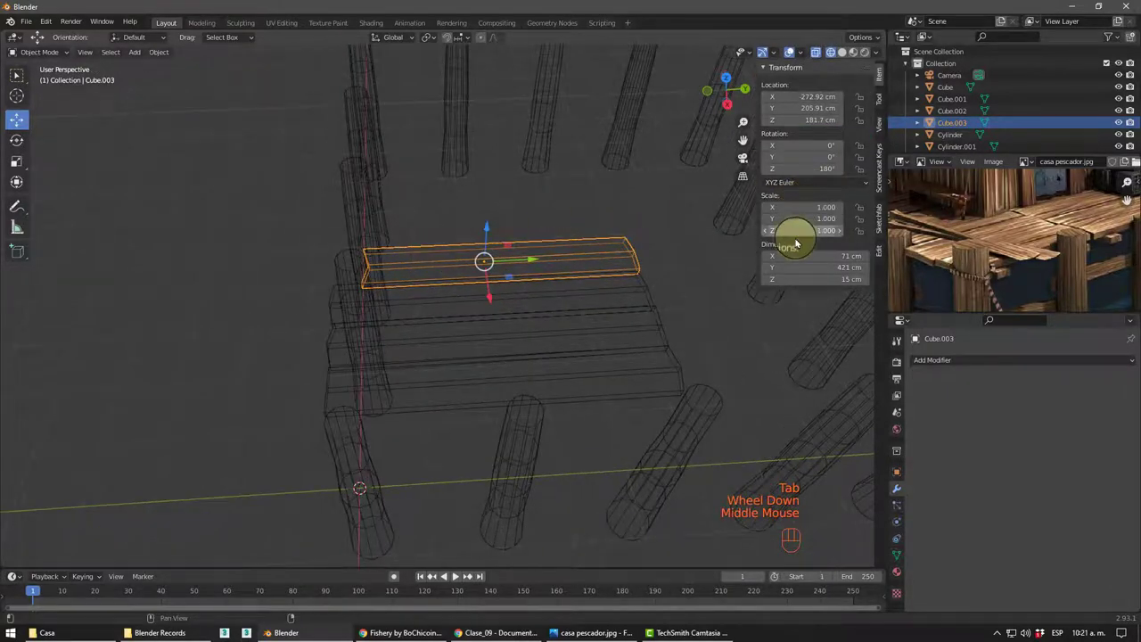
# - Orbit around the outer plank to check its shortened 421 cm length
pyautogui.middleClick(497, 312)
pyautogui.scroll(3)
pyautogui.moveTo(449, 268); pyautogui.dragTo(569, 206)
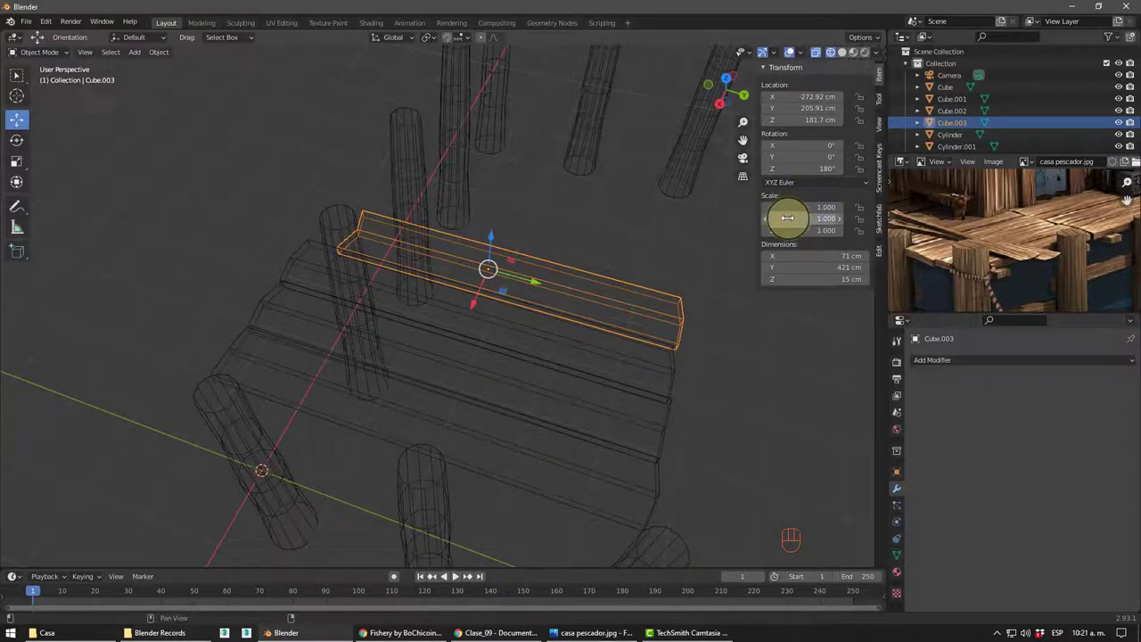
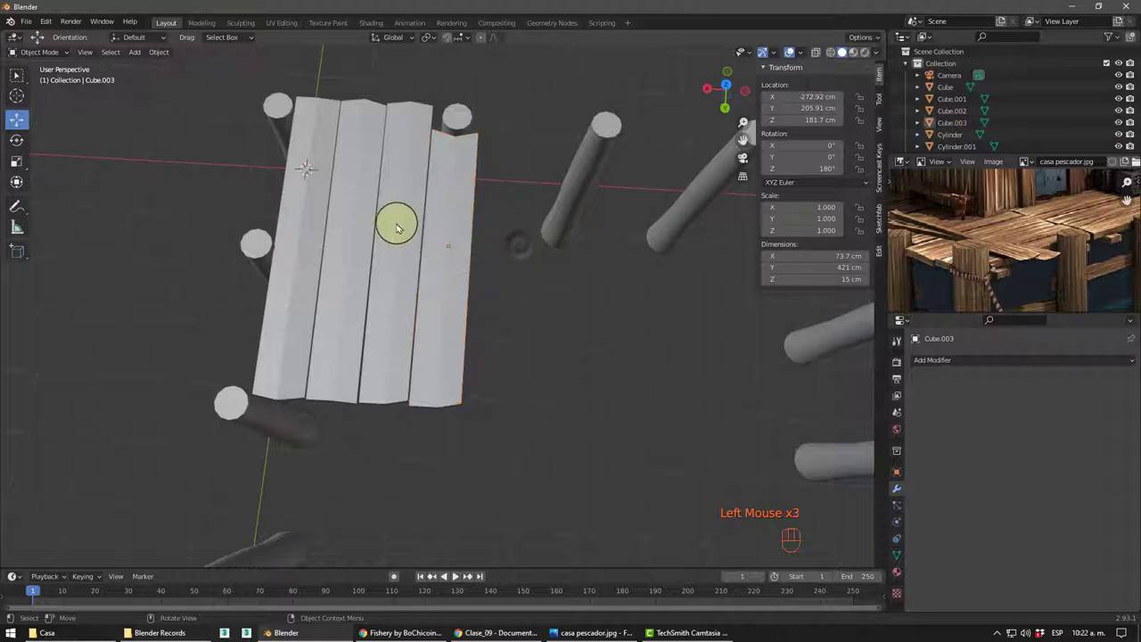
# - Select all four planks with Cube active and join them into one 285 × 471 × 17 cm deck object
pyautogui.press('Tab')
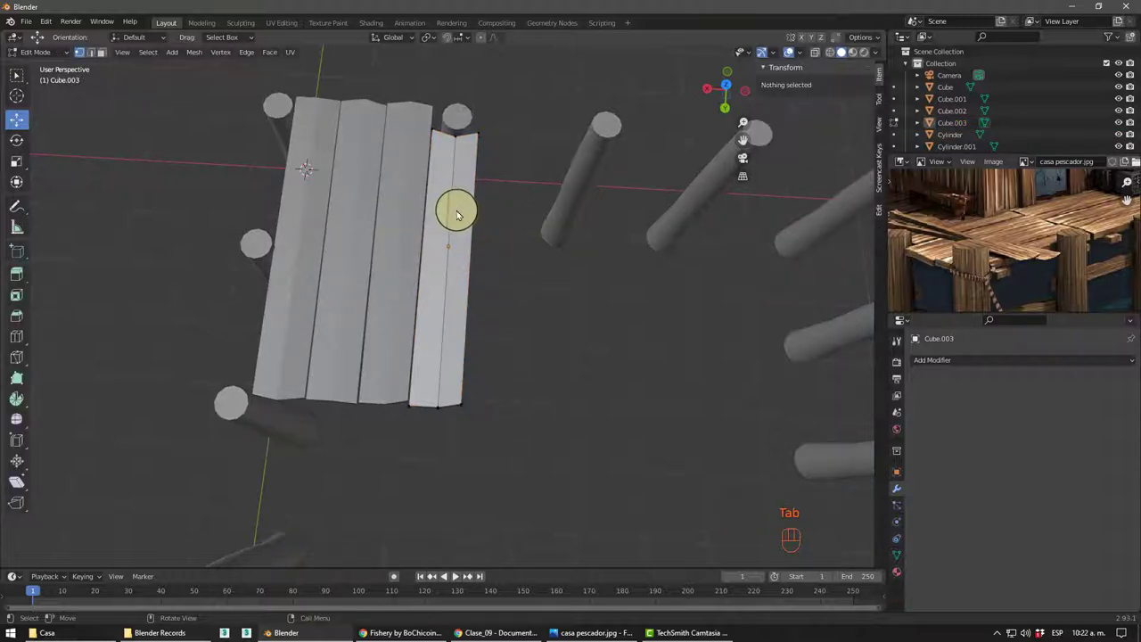
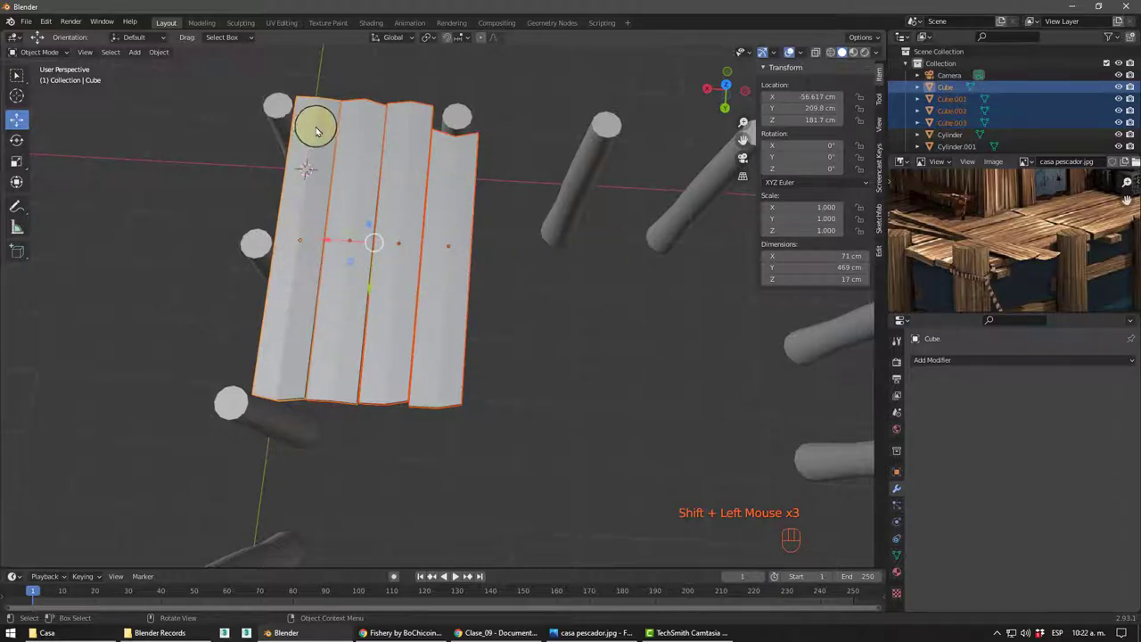
pyautogui.click(507, 247)
pyautogui.click(442, 249)
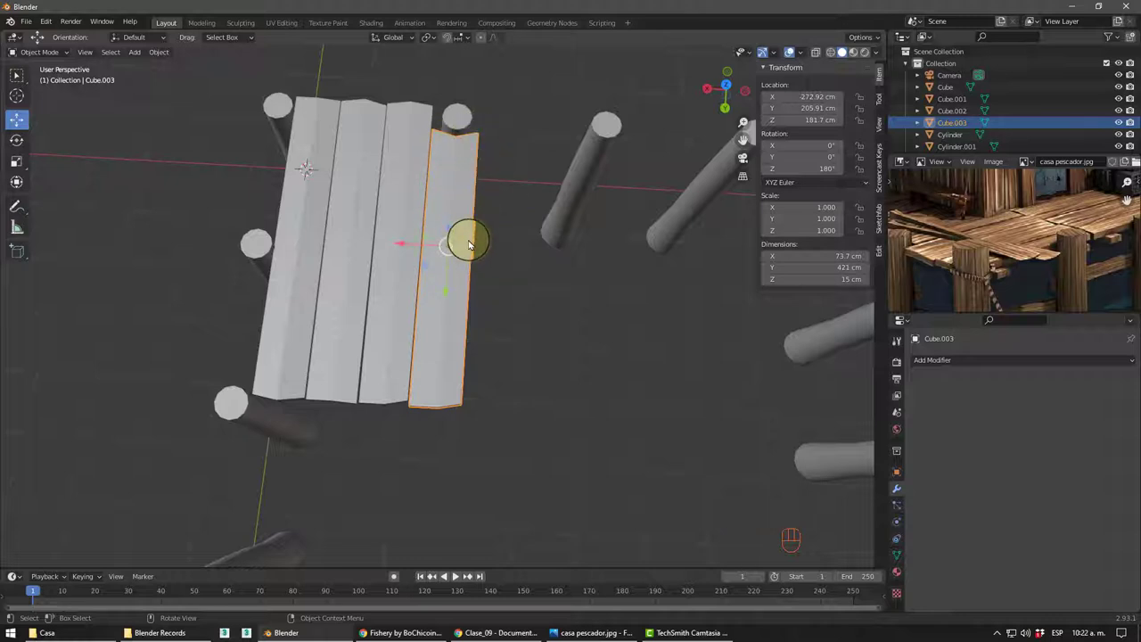
pyautogui.moveTo(417, 186); pyautogui.dragTo(404, 102)
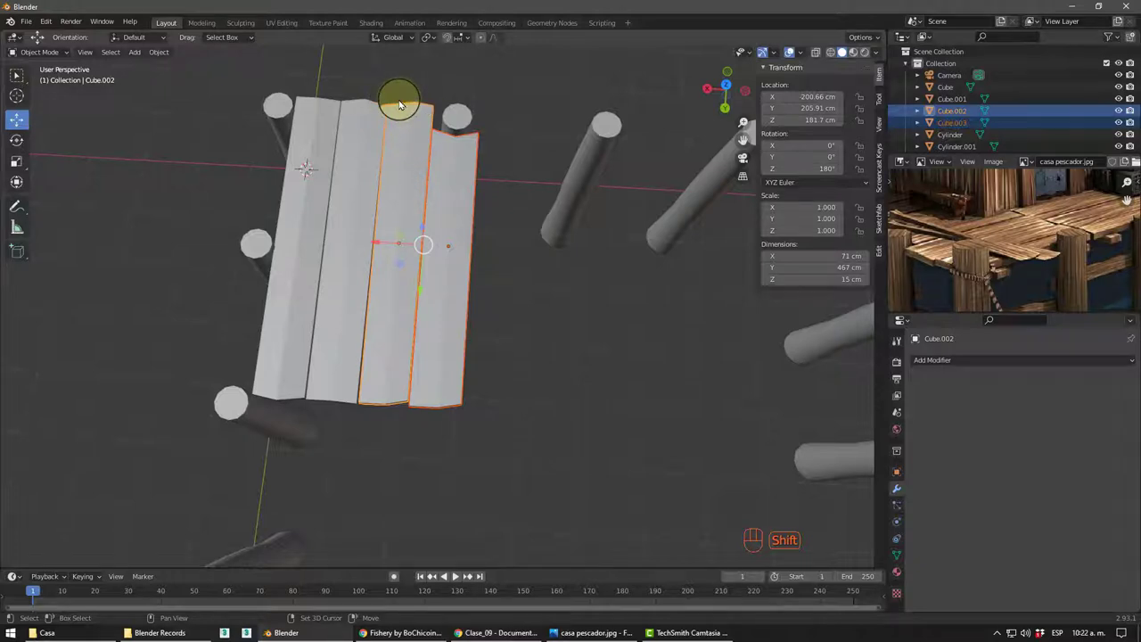
pyautogui.moveTo(364, 133); pyautogui.dragTo(300, 96)
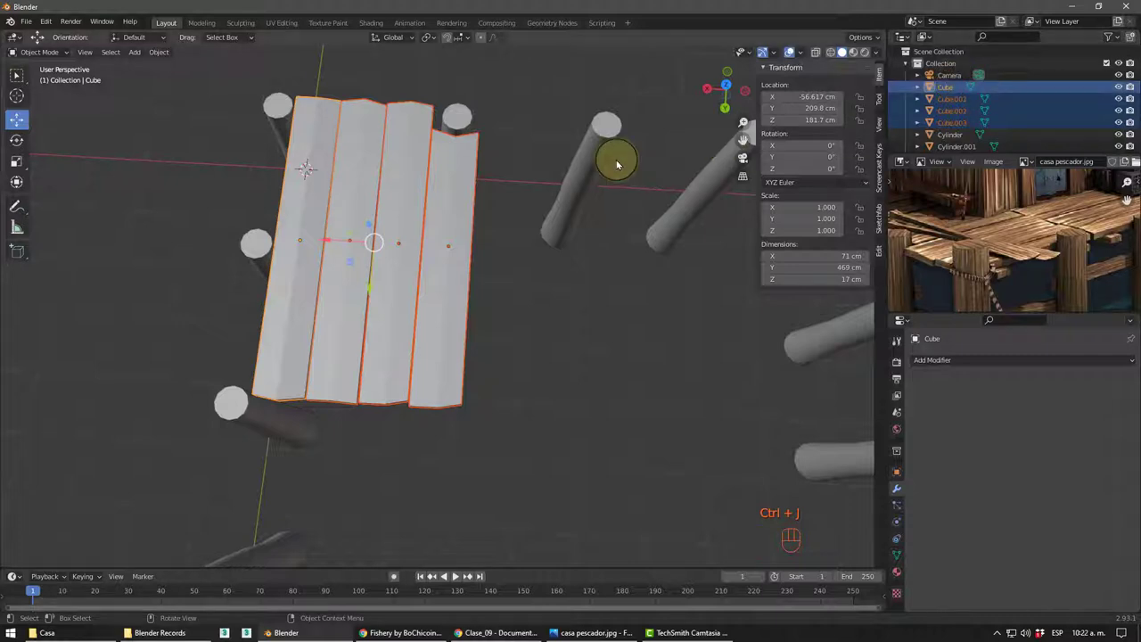
pyautogui.press('ctrl+j')
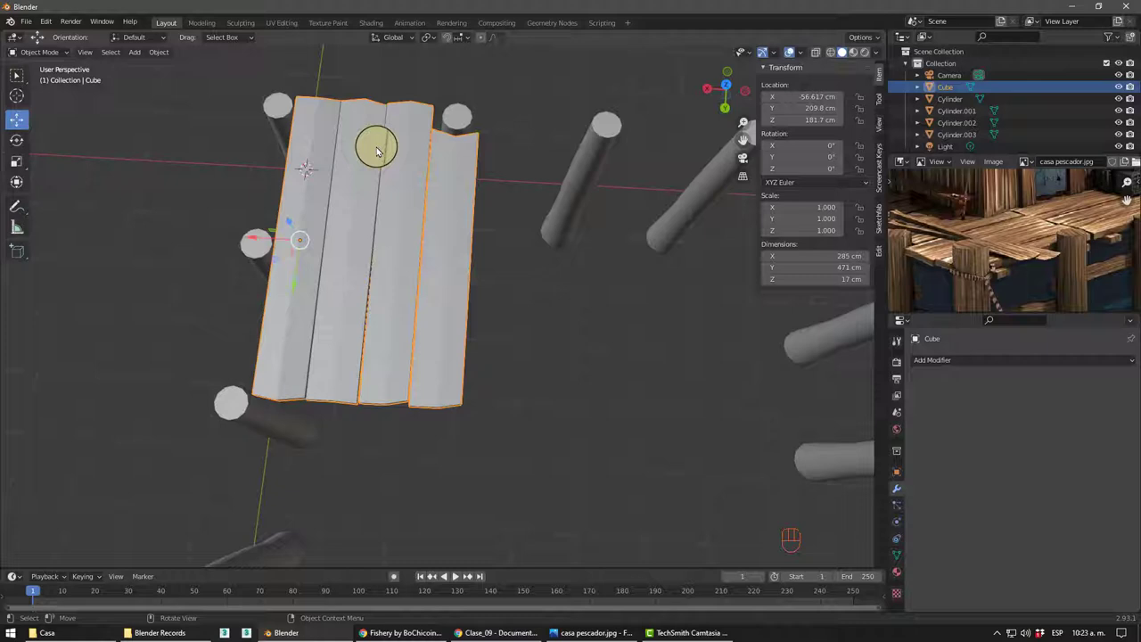
# - Rename the merged deck to Tablas and give it an Array modifier with Count 2, Factor X 1
pyautogui.doubleClick(949, 91)
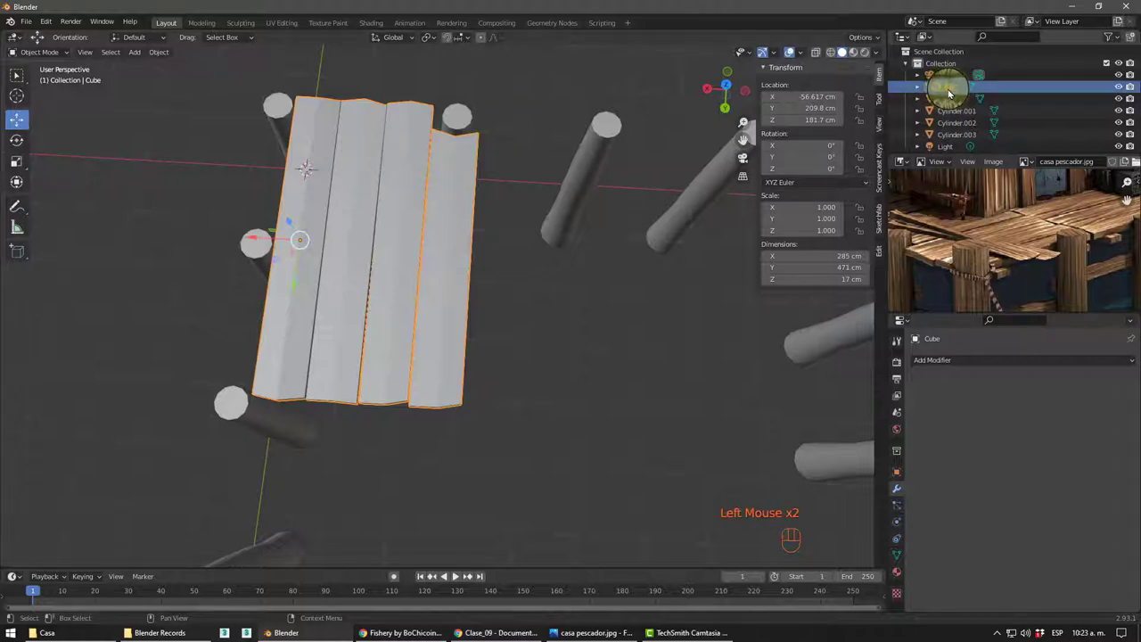
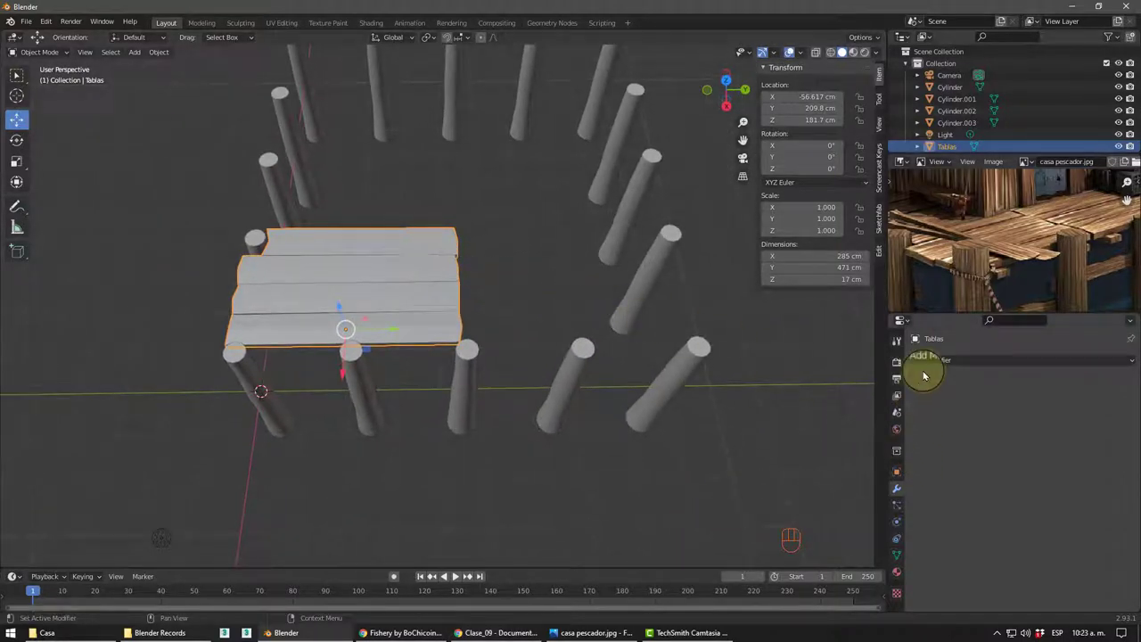
pyautogui.moveTo(944, 358); pyautogui.dragTo(901, 118)
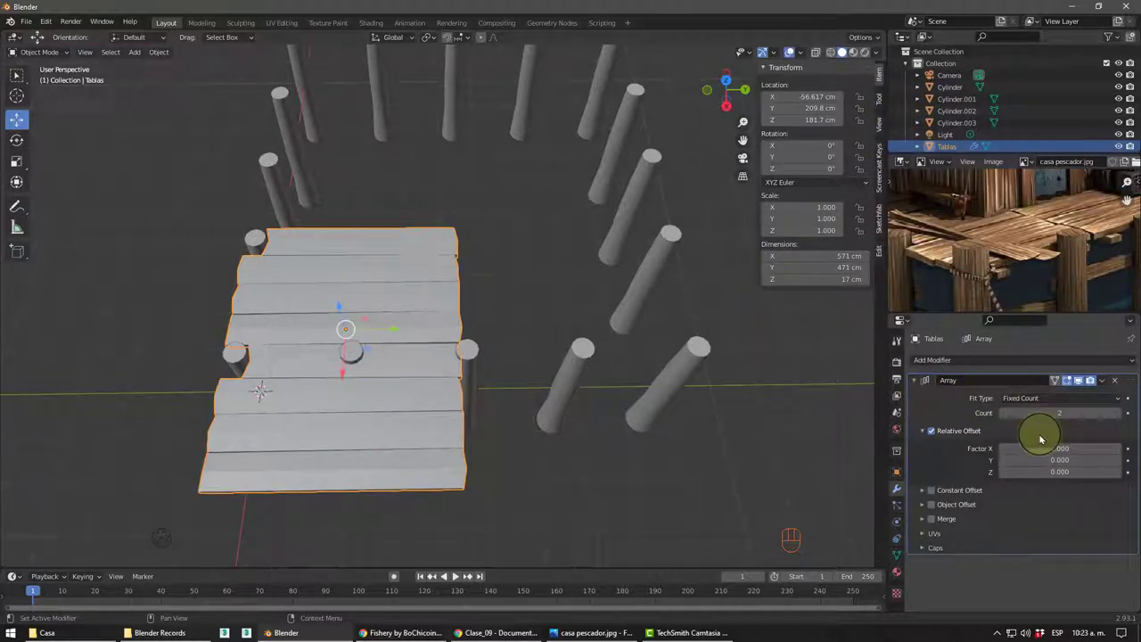
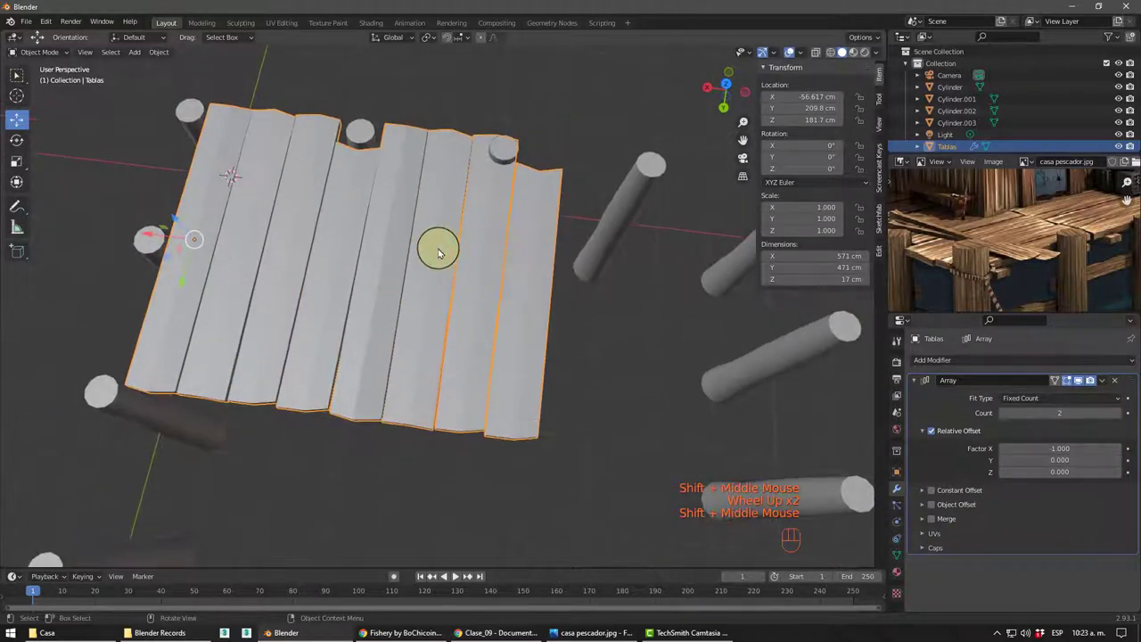
# - Orbit around the doubled deck and select a post standing beside it
pyautogui.middleClick(458, 247)
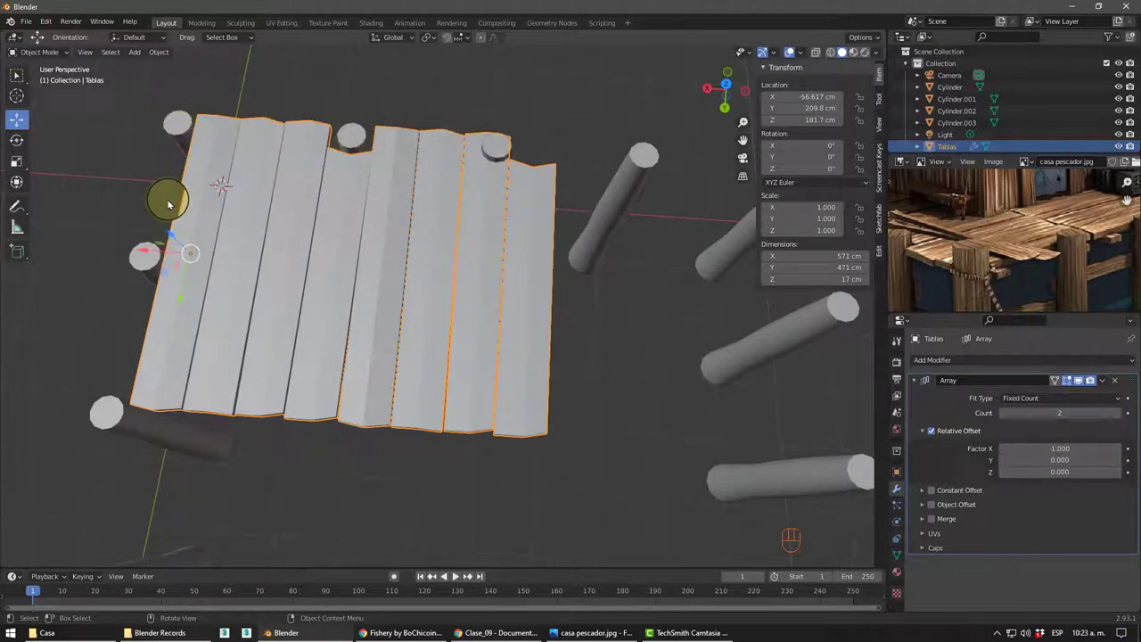
pyautogui.moveTo(542, 221); pyautogui.dragTo(550, 220)
pyautogui.scroll(-3)
pyautogui.moveTo(581, 216); pyautogui.dragTo(540, 194)
pyautogui.click(501, 182)
pyautogui.middleClick(544, 251)
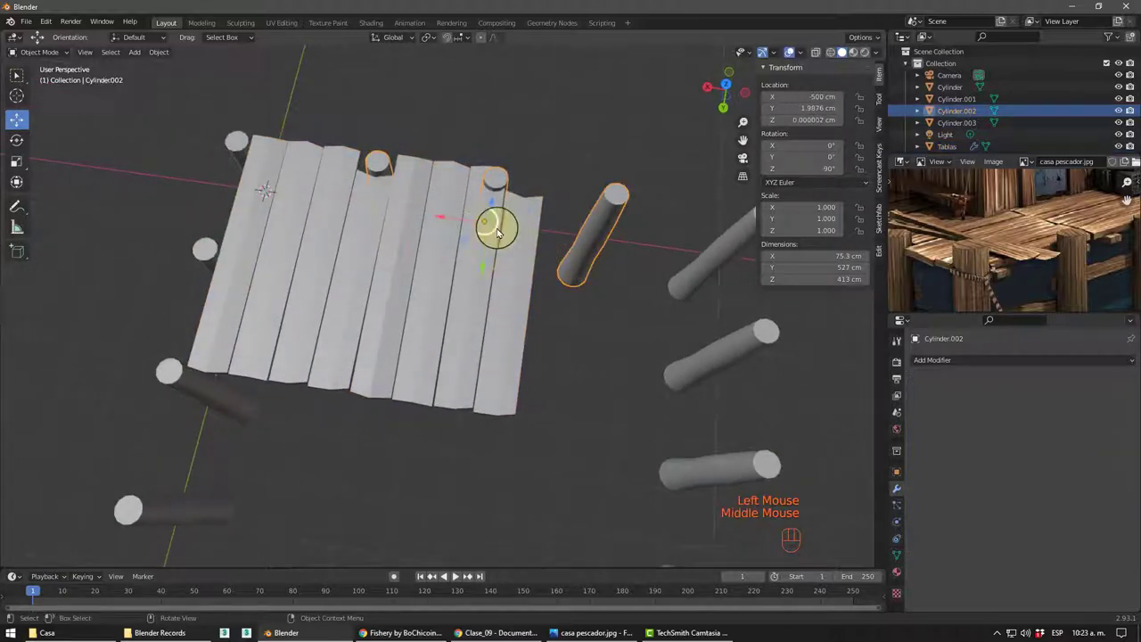
# - In Edit Mode, select the post's linked geometry and move it about 108.79 cm along X
pyautogui.middleClick(534, 227)
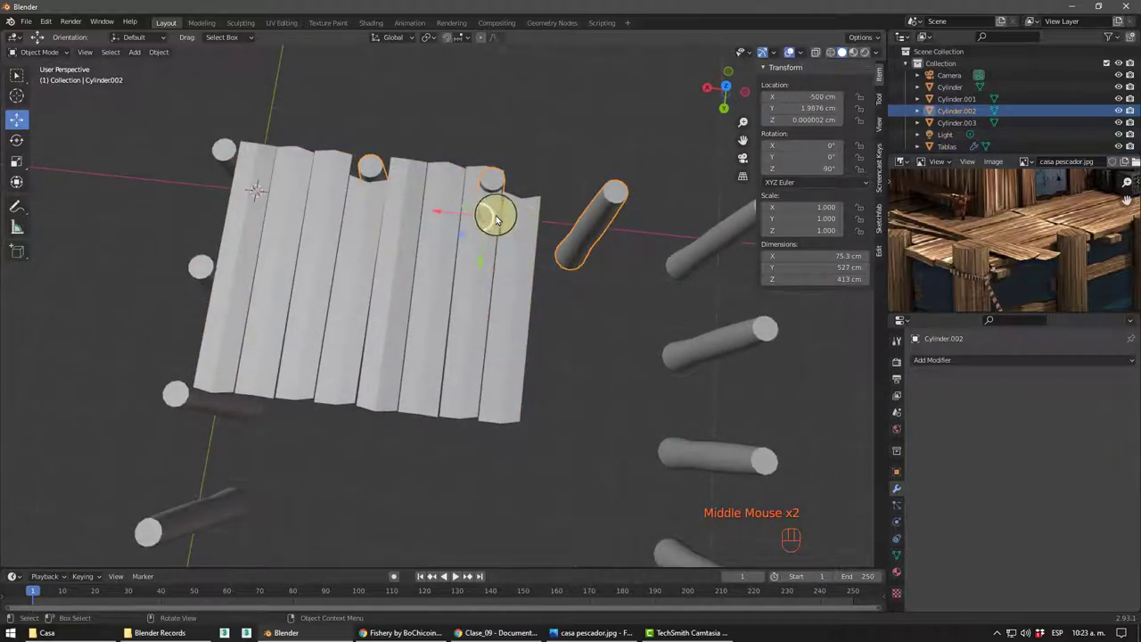
pyautogui.press('Tab')
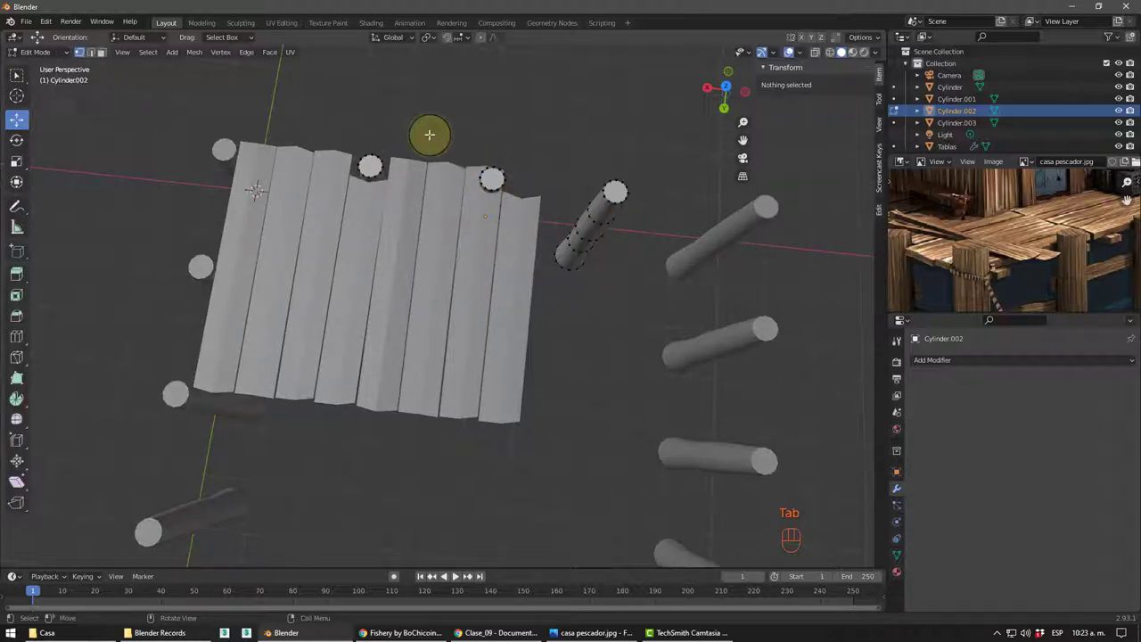
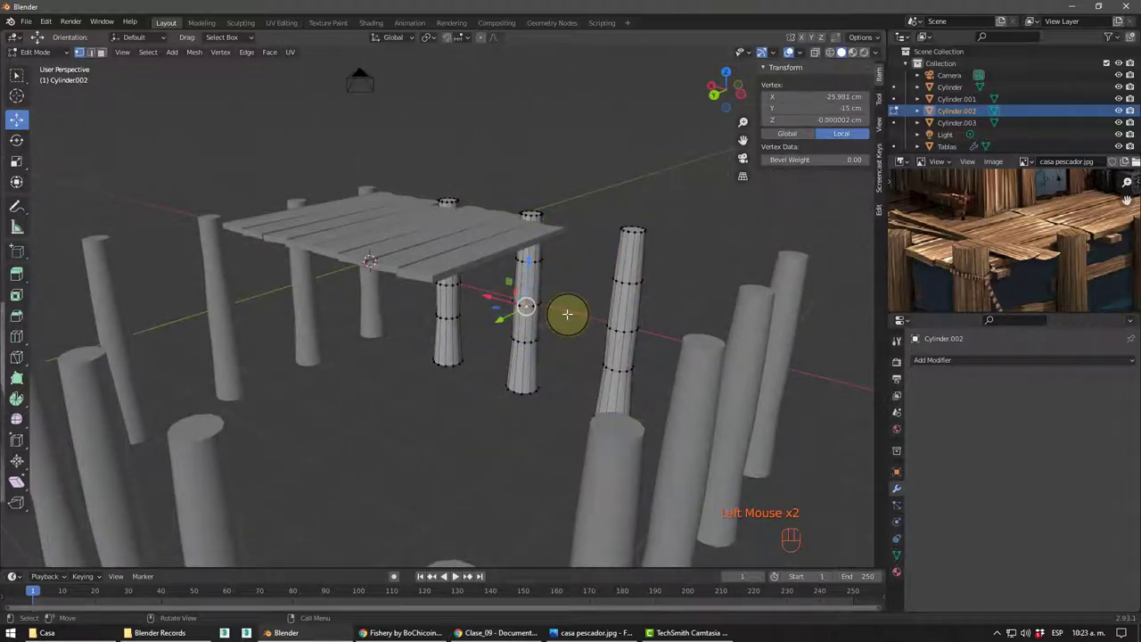
pyautogui.press('ctrl+l')
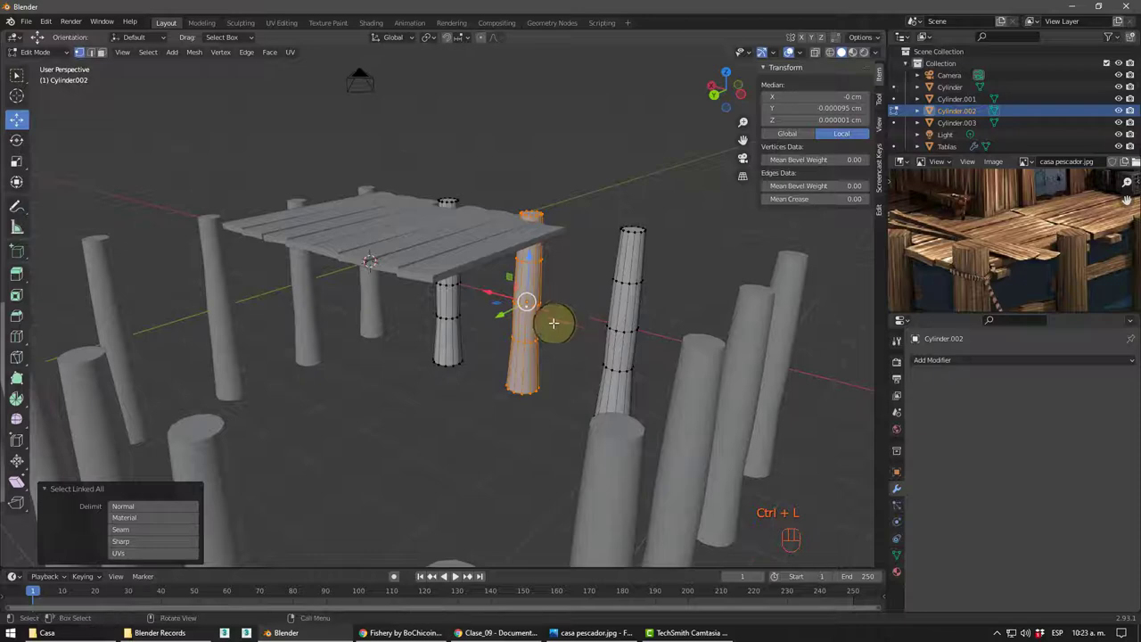
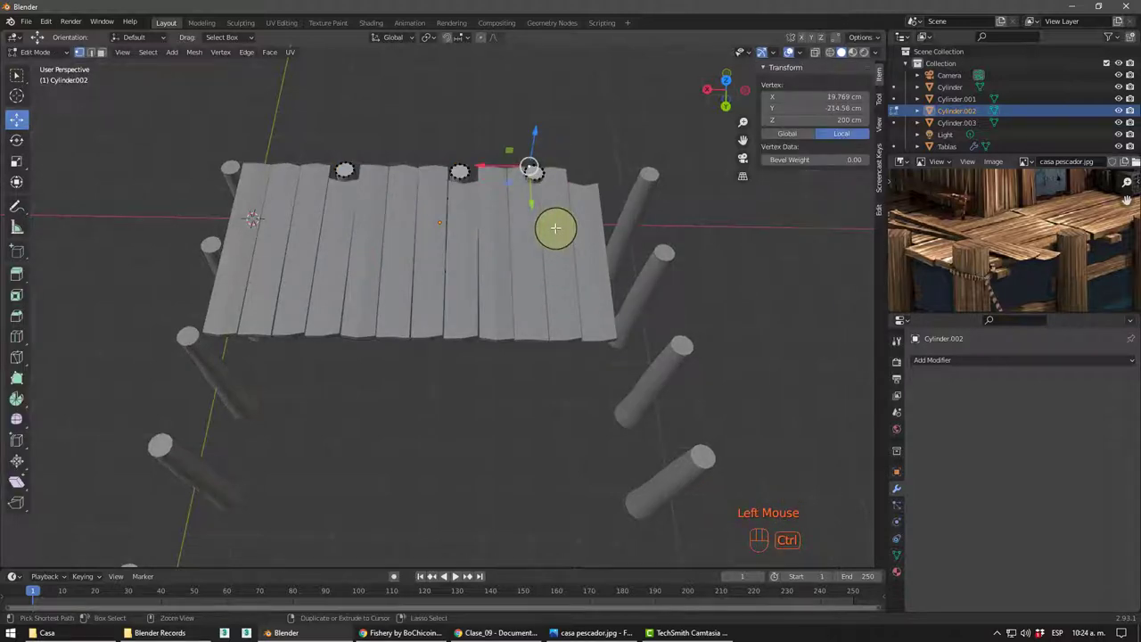
pyautogui.press('ctrl+l')
pyautogui.press('ctrl+k')
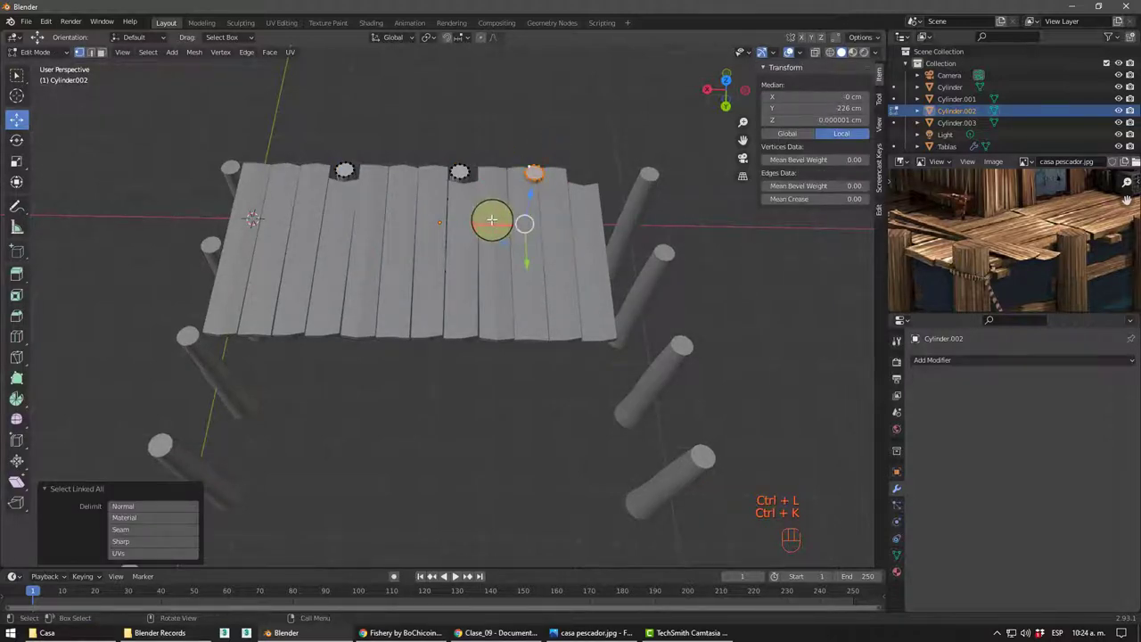
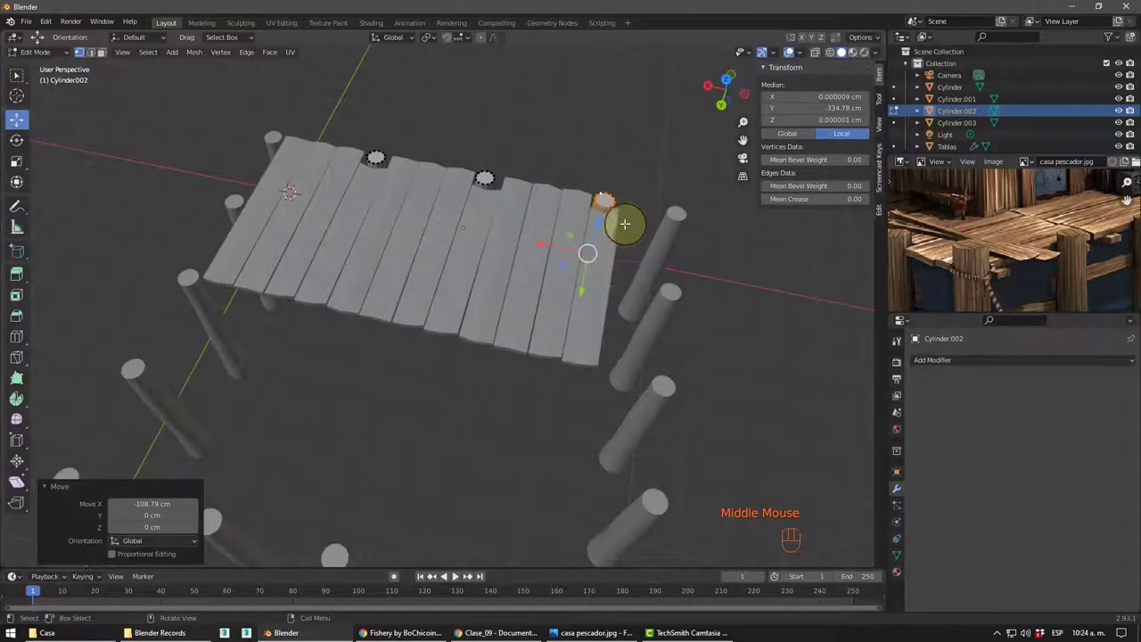
# - Back in Object Mode, add a second Array modifier to Tablas with Count 2
pyautogui.scroll(-3)
pyautogui.middleClick(794, 47)
pyautogui.middleClick(793, 47)
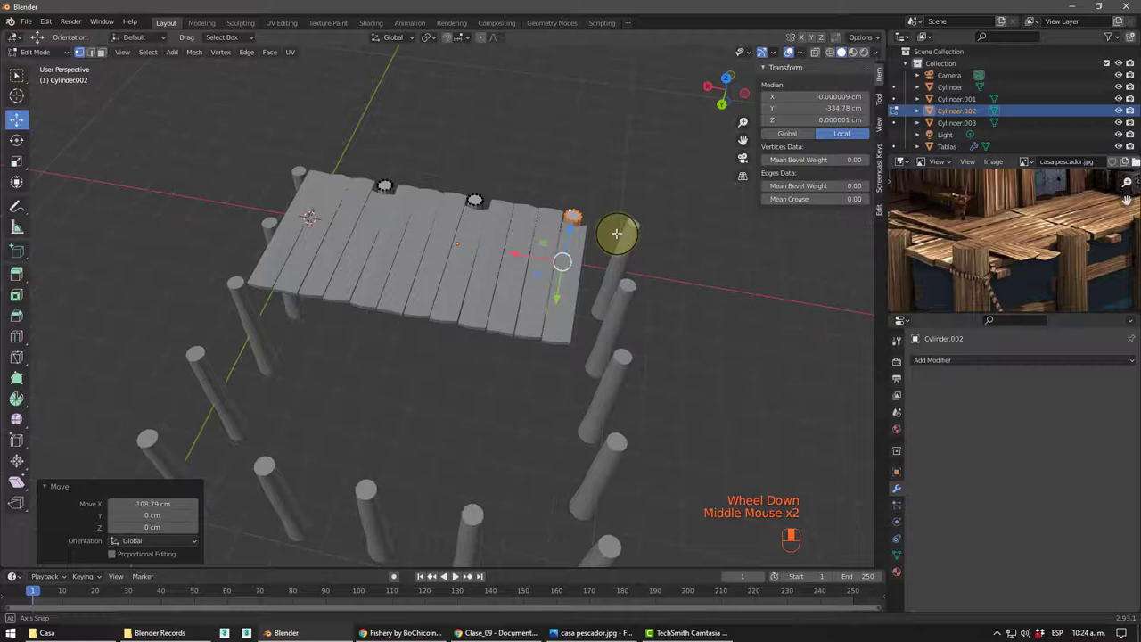
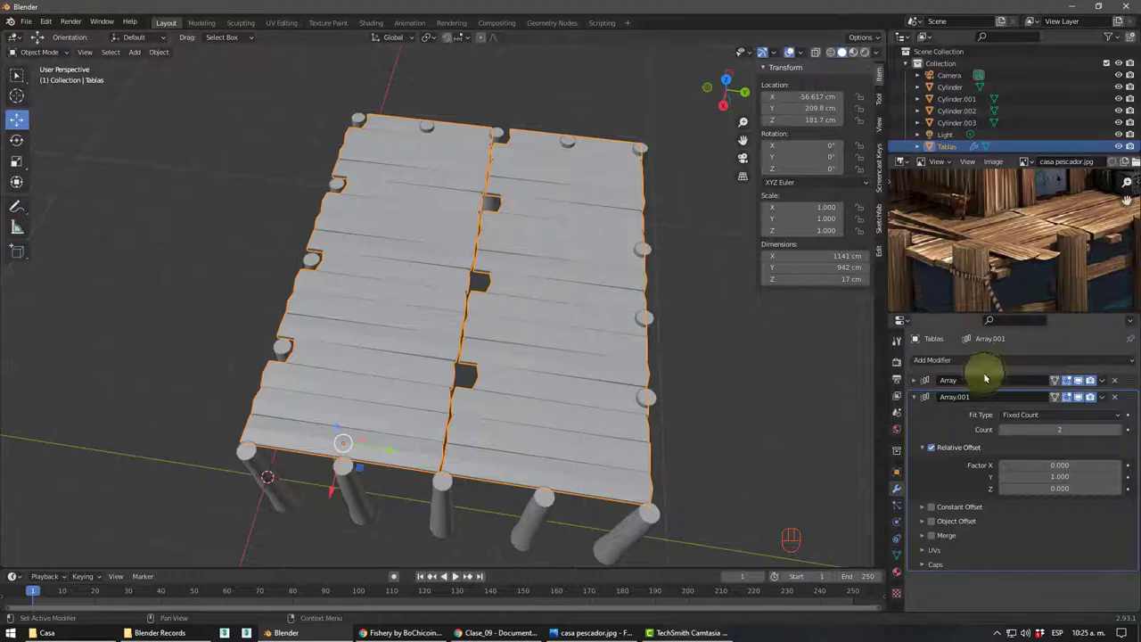
# - Delete the Array.001 modifier from Tablas, leaving one deck array about 1141 × 471 cm
pyautogui.click(1120, 400)
pyautogui.moveTo(461, 351); pyautogui.dragTo(463, 337)
pyautogui.moveTo(451, 334); pyautogui.dragTo(442, 318)
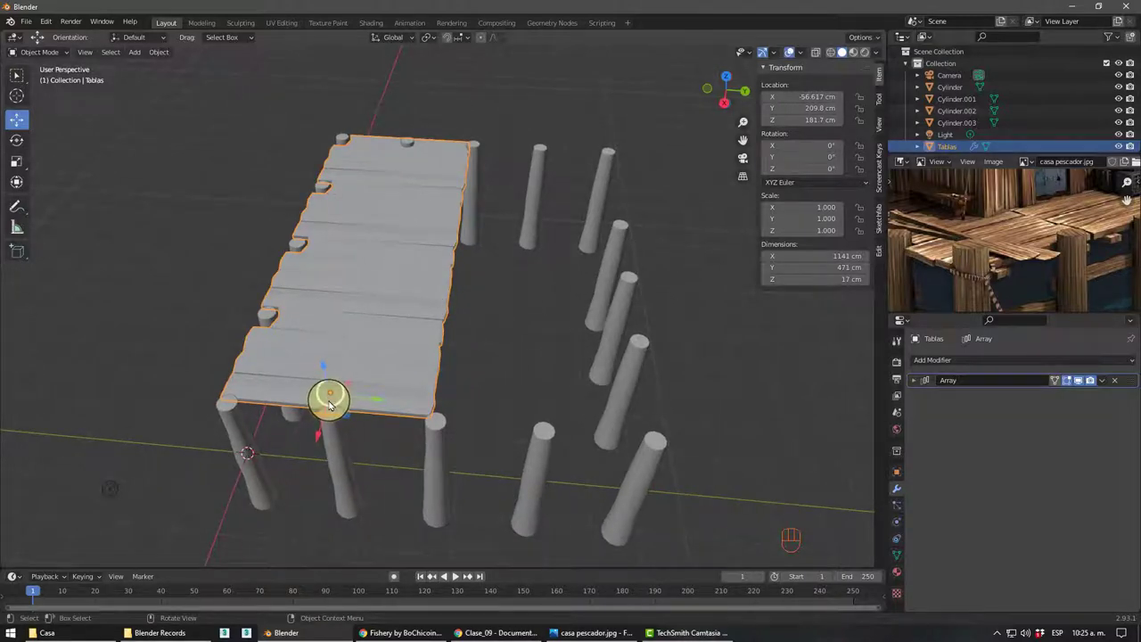
pyautogui.moveTo(359, 391); pyautogui.dragTo(376, 402)
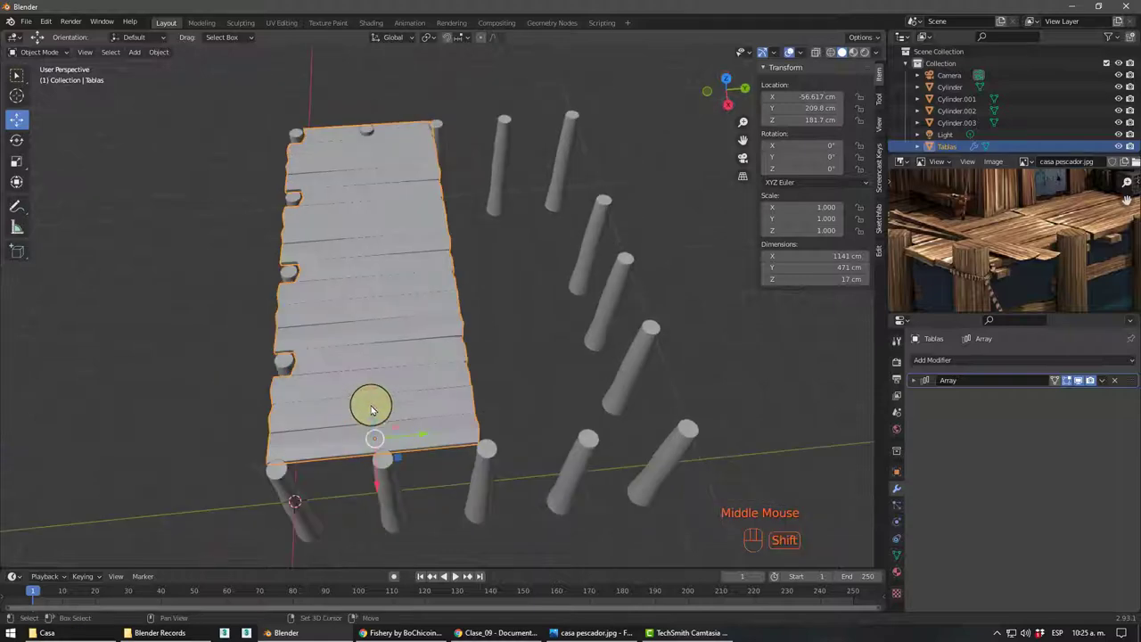
# - Switch to top orthographic view and frame the deck over the post grid
pyautogui.press('KP_7')
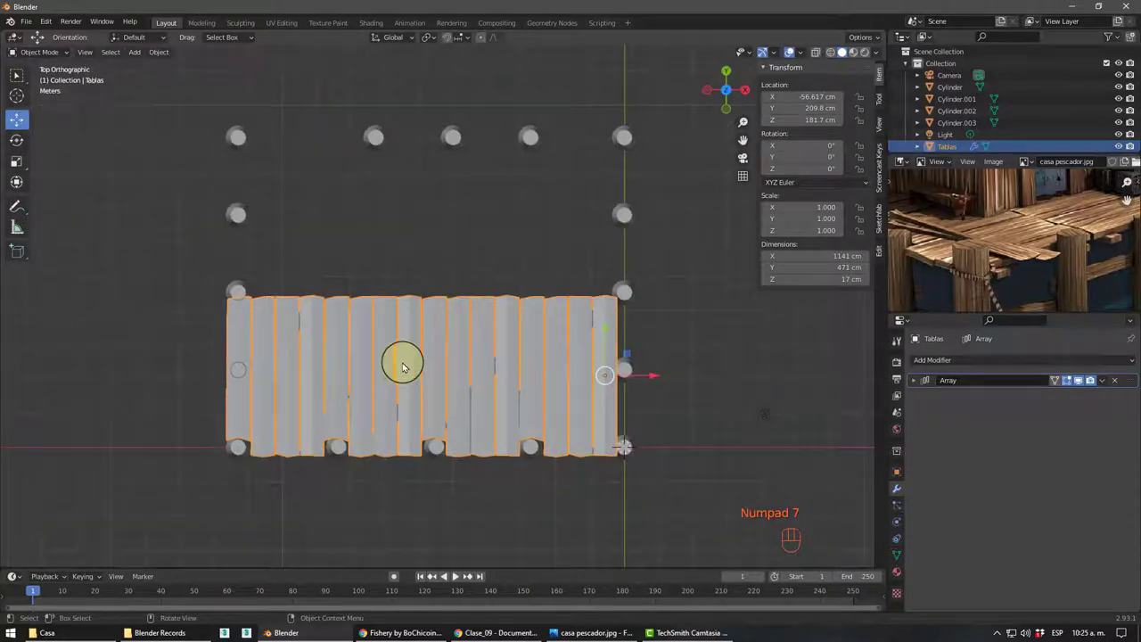
pyautogui.middleClick(515, 309)
pyautogui.moveTo(158, 52); pyautogui.dragTo(444, 24)
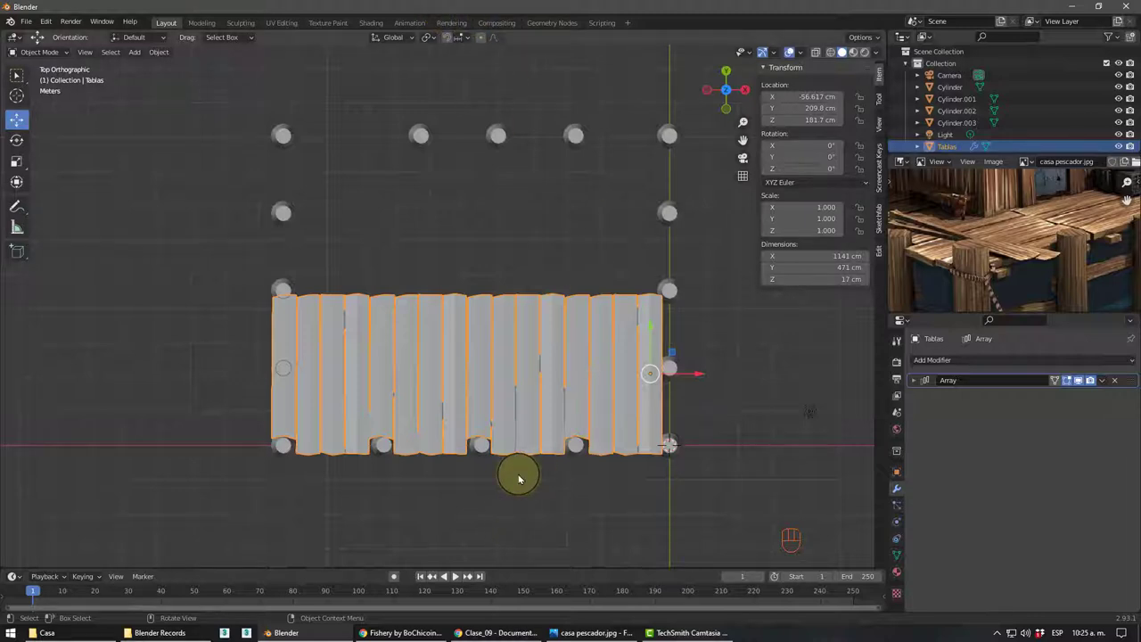
pyautogui.press('ctrl+.')
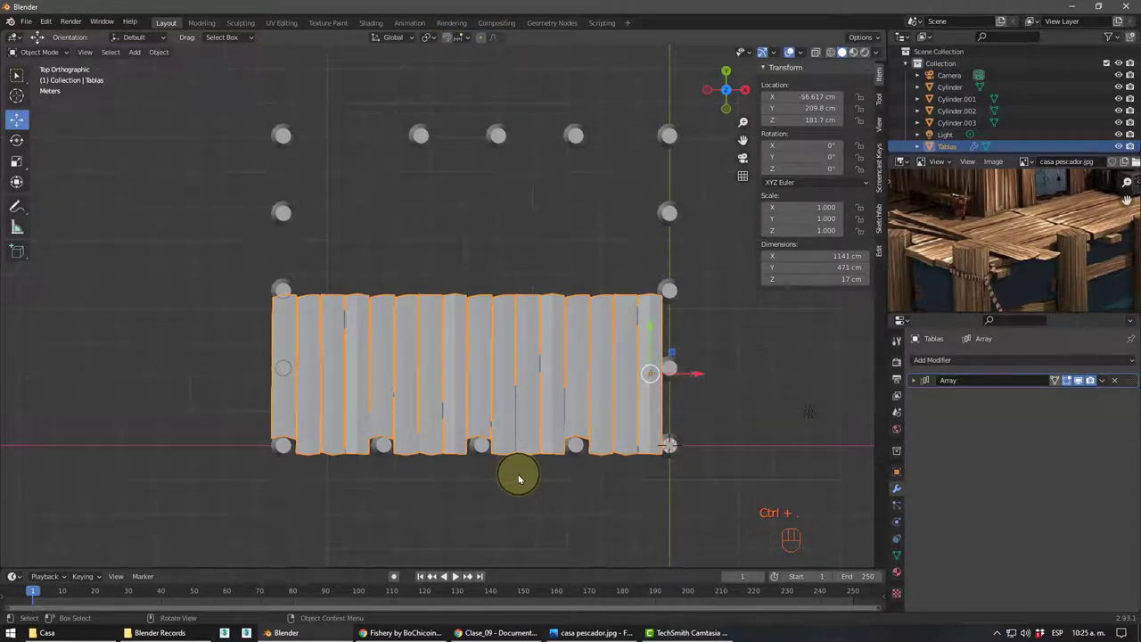
pyautogui.scroll(3)
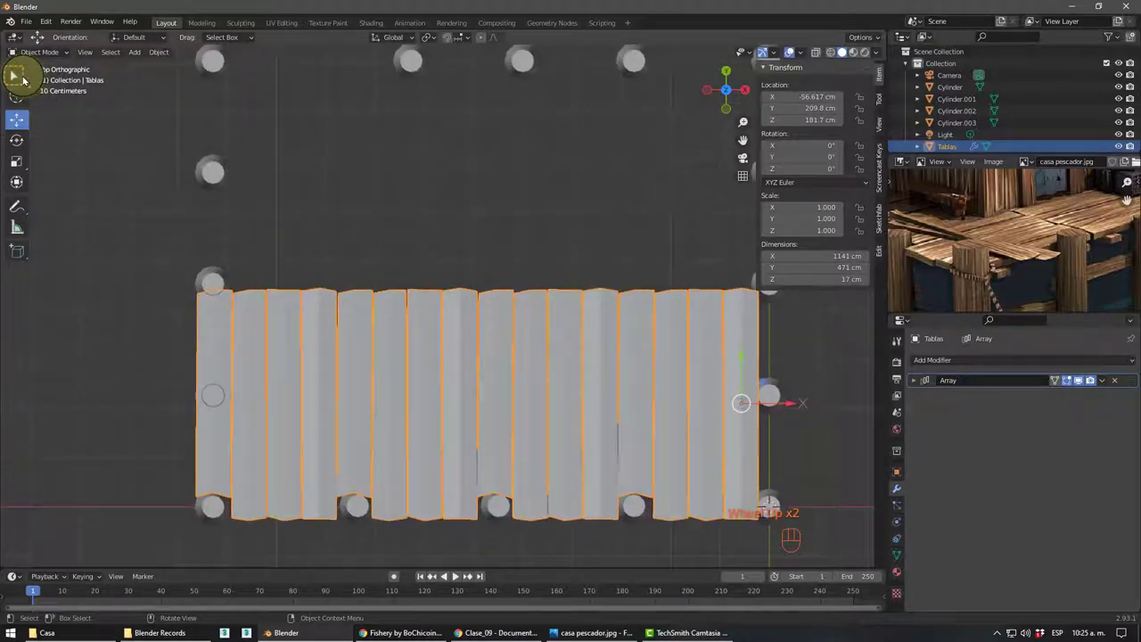
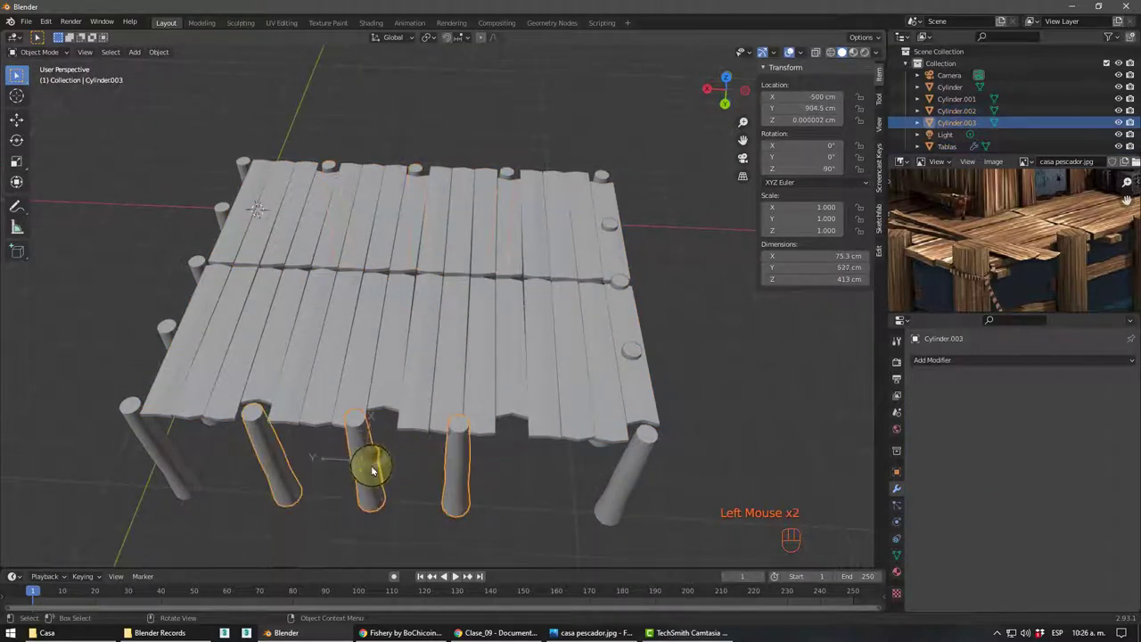
# - Delete the extra row of posts, nudge the remaining posts about 4 cm along X, then restore the row
pyautogui.press('Delete')
pyautogui.click(425, 176)
pyautogui.middleClick(452, 240)
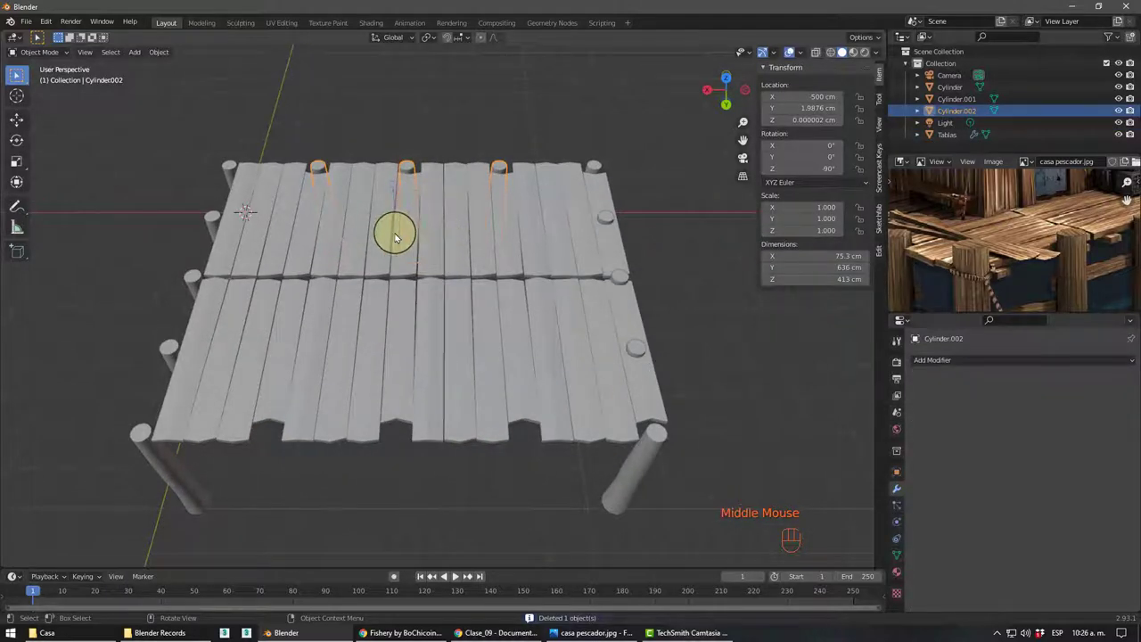
pyautogui.press('ctrl+.')
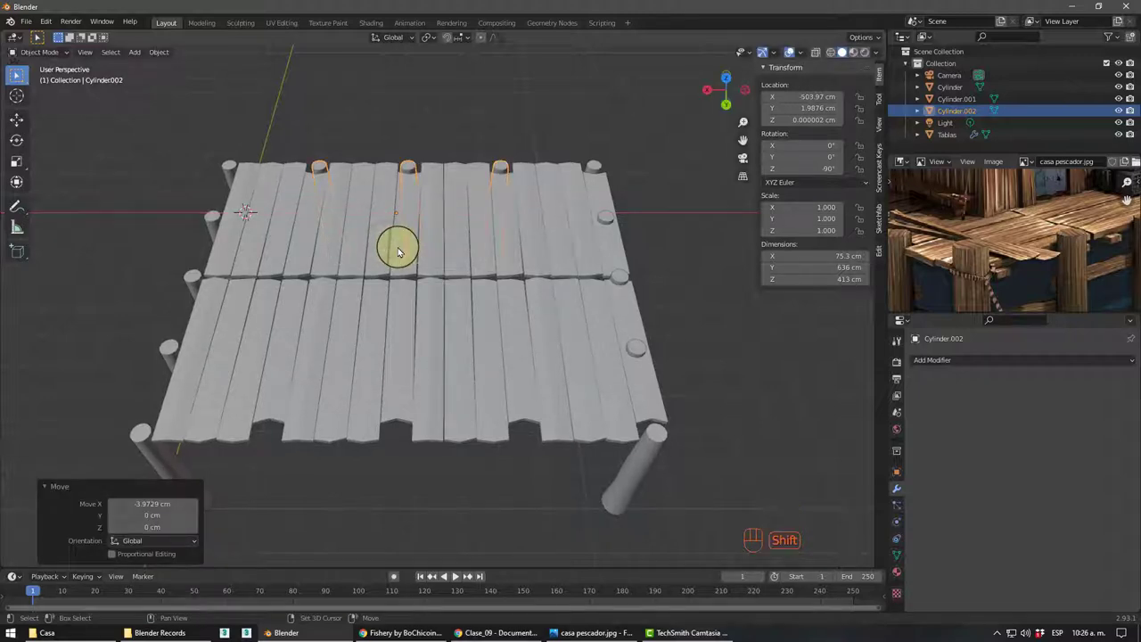
pyautogui.press('shift+d')
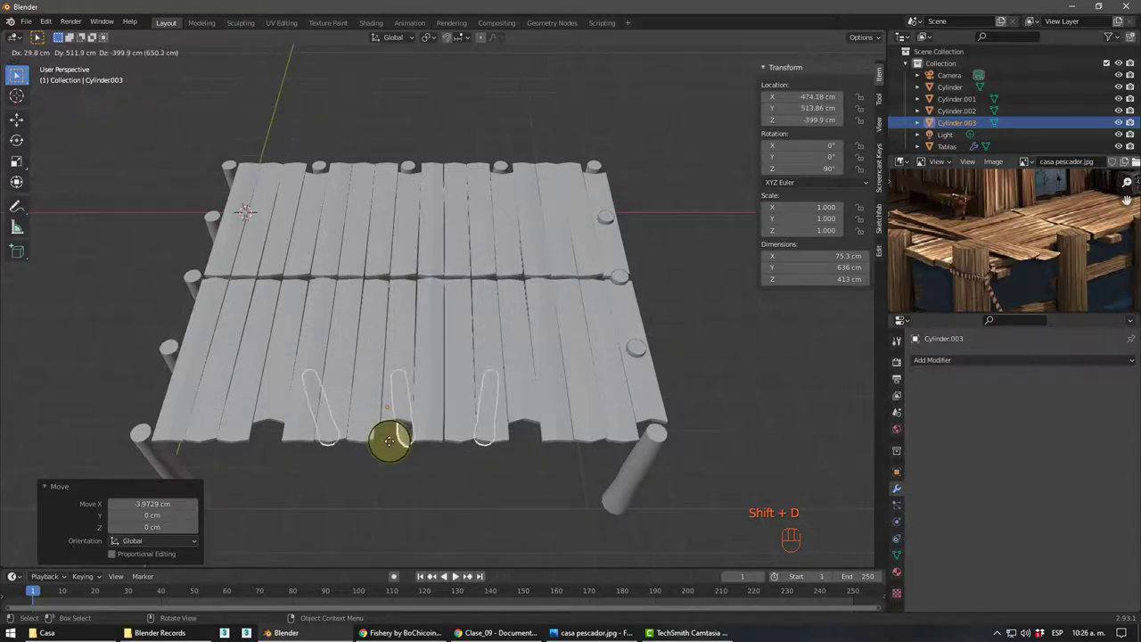
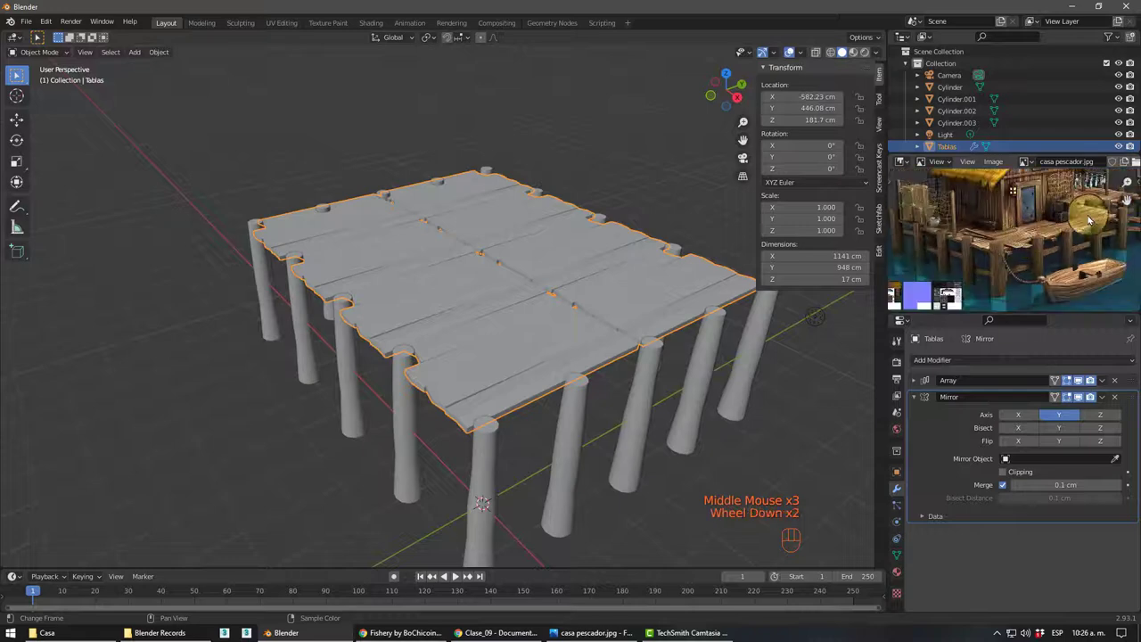
pyautogui.scroll(-3)
pyautogui.middleClick(396, 352)
pyautogui.moveTo(405, 348); pyautogui.dragTo(538, 342)
pyautogui.moveTo(683, 346); pyautogui.dragTo(620, 339)
pyautogui.click(547, 294)
pyautogui.moveTo(587, 371); pyautogui.dragTo(491, 323)
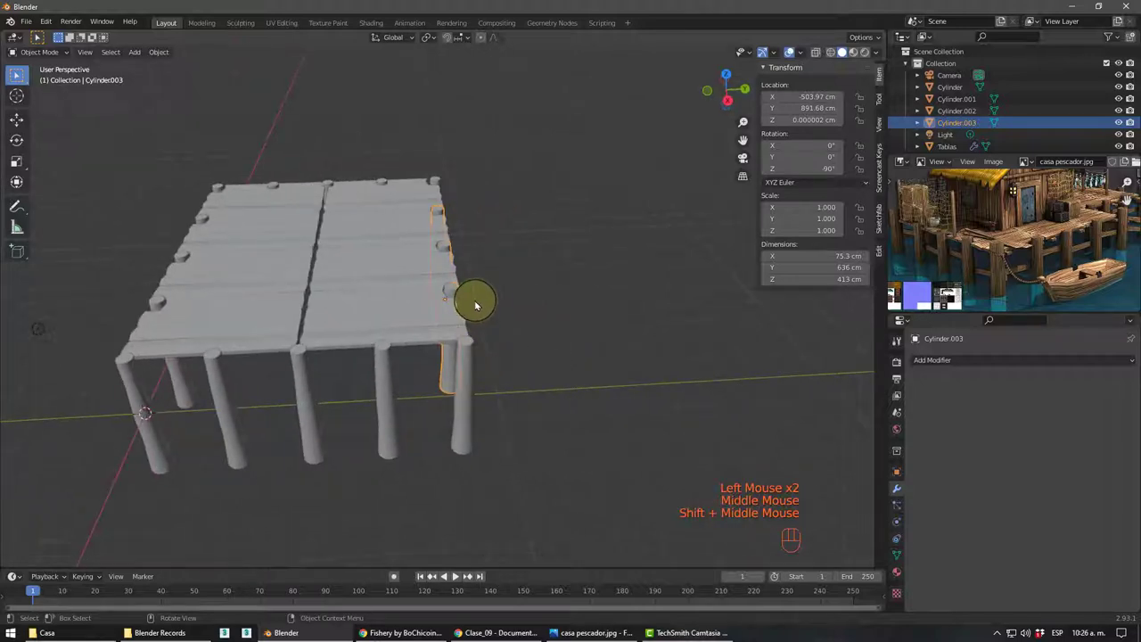
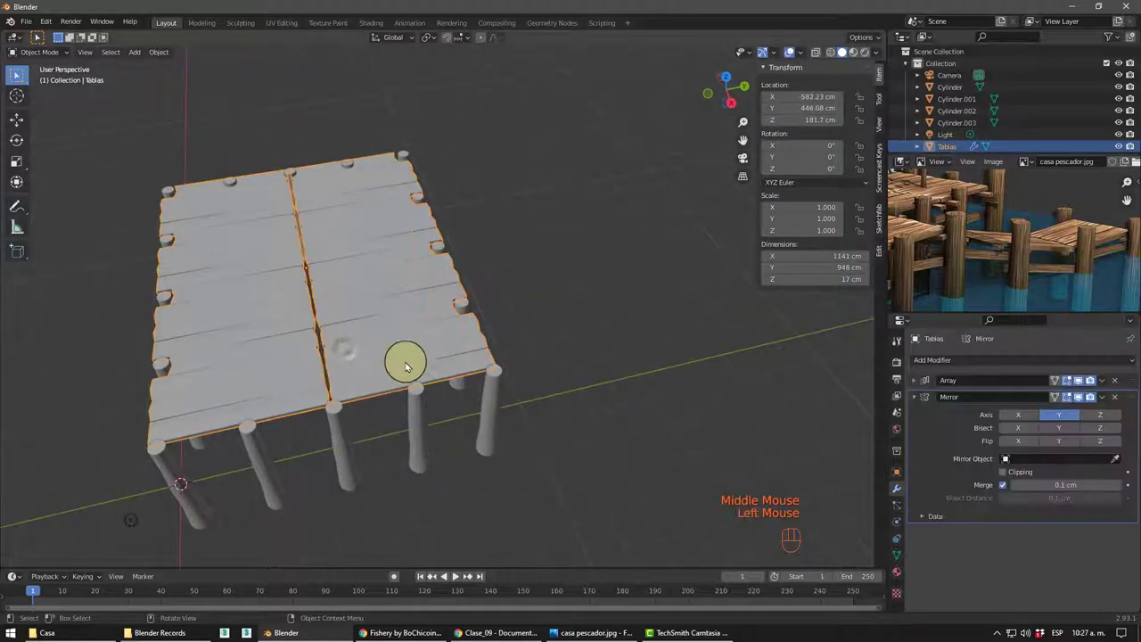
pyautogui.click(333, 421)
pyautogui.middleClick(320, 380)
pyautogui.scroll(3)
pyautogui.moveTo(297, 293); pyautogui.dragTo(293, 279)
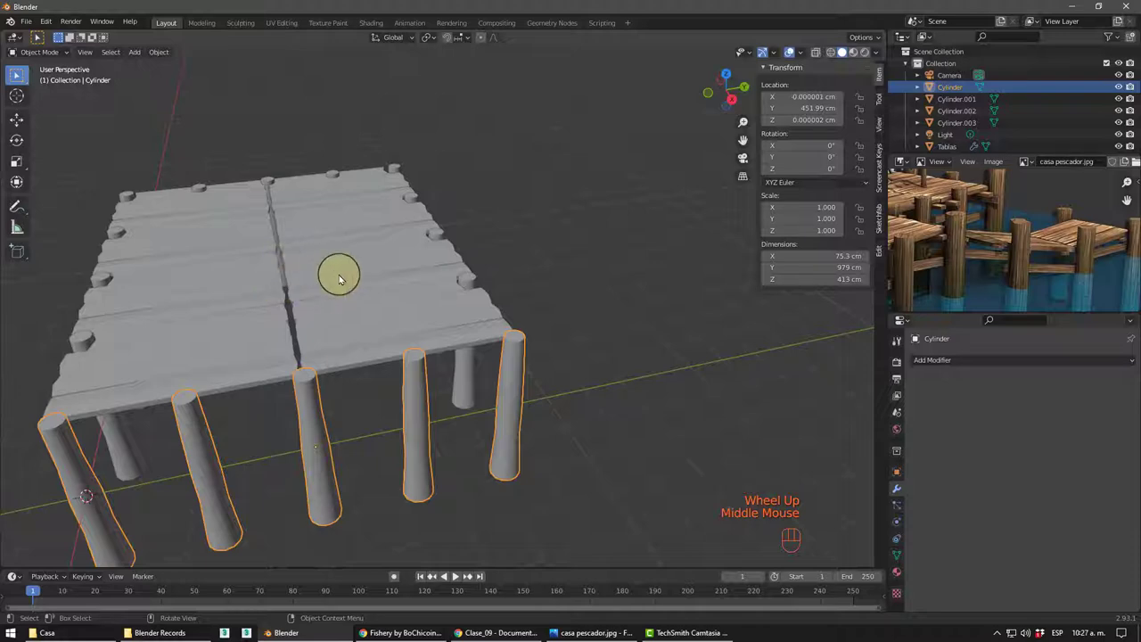
pyautogui.click(346, 276)
pyautogui.middleClick(344, 287)
pyautogui.click(350, 275)
pyautogui.scroll(3)
pyautogui.moveTo(271, 340); pyautogui.dragTo(339, 356)
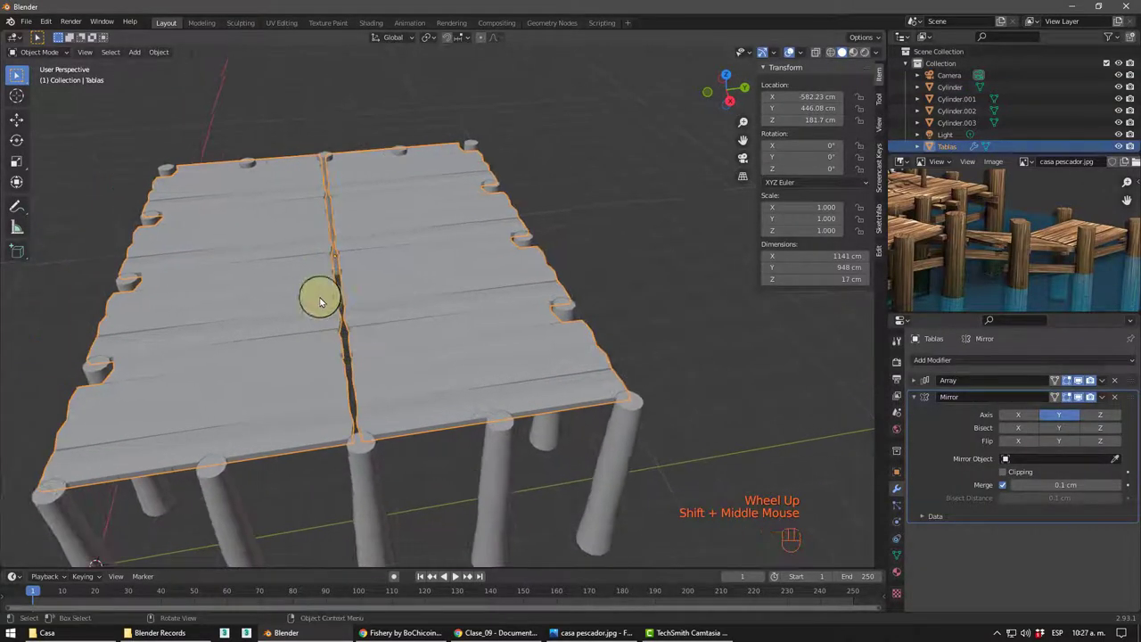
pyautogui.middleClick(379, 292)
pyautogui.scroll(-3)
pyautogui.moveTo(389, 290); pyautogui.dragTo(423, 269)
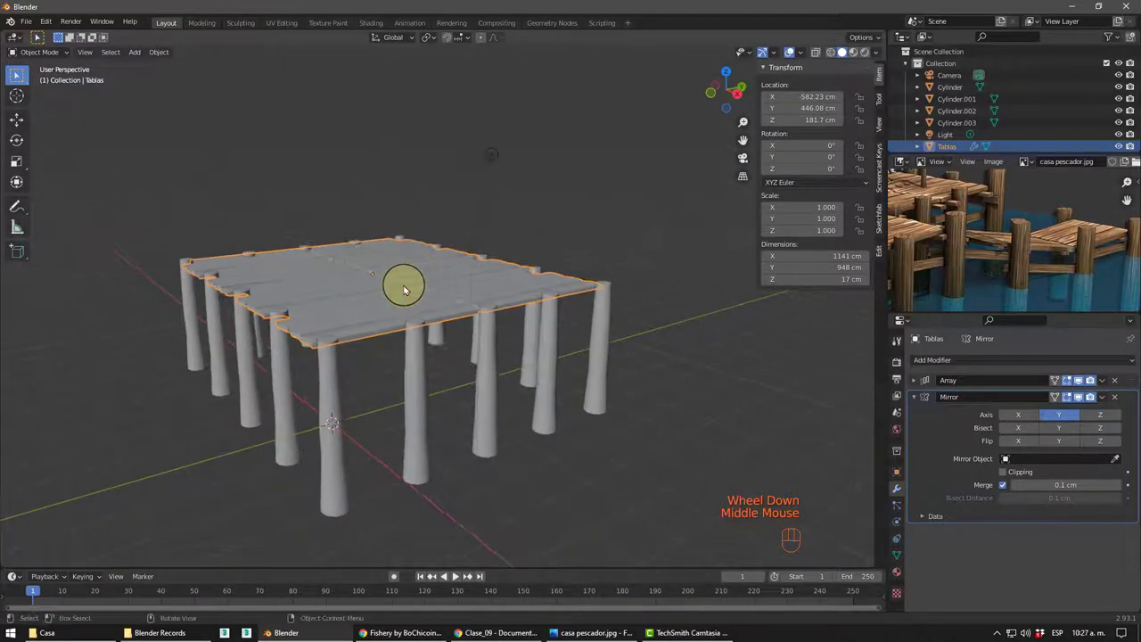
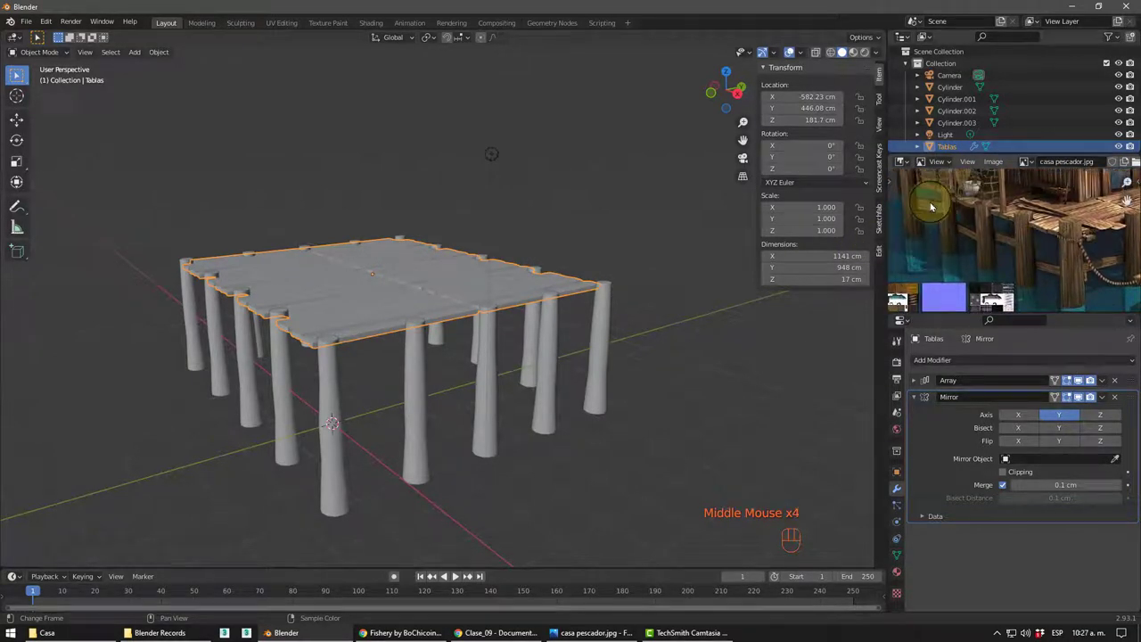
pyautogui.middleClick(1004, 233)
pyautogui.moveTo(253, 362); pyautogui.dragTo(331, 362)
pyautogui.scroll(3)
pyautogui.moveTo(403, 365); pyautogui.dragTo(239, 350)
pyautogui.moveTo(209, 347); pyautogui.dragTo(259, 370)
pyautogui.scroll(3)
pyautogui.moveTo(265, 358); pyautogui.dragTo(247, 341)
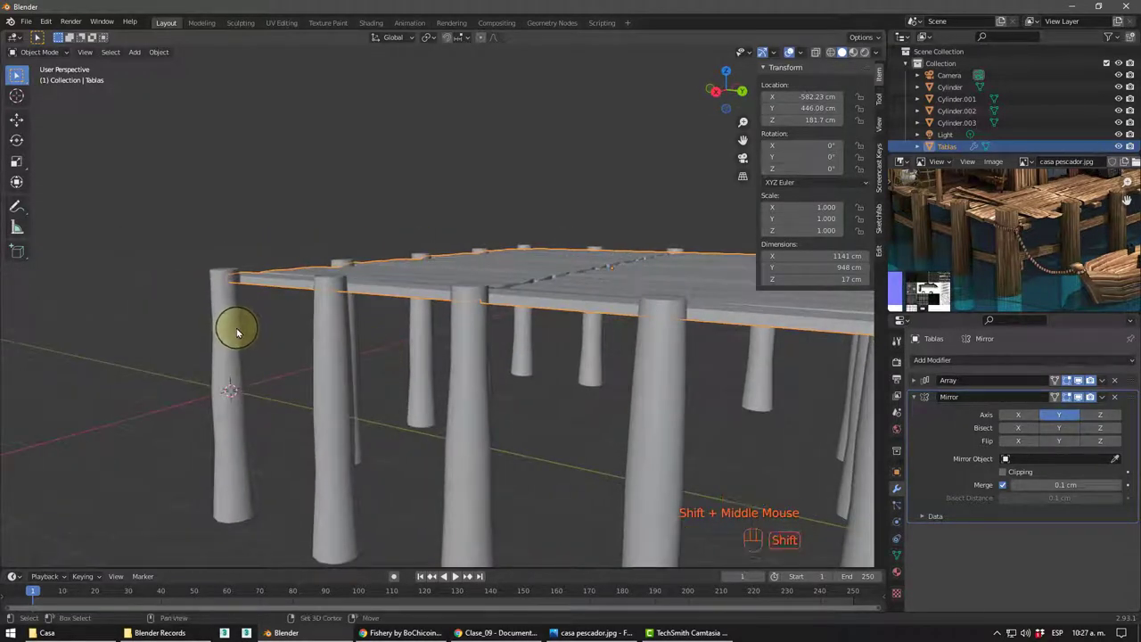
pyautogui.moveTo(243, 332); pyautogui.dragTo(272, 374)
pyautogui.moveTo(299, 384); pyautogui.dragTo(322, 382)
pyautogui.moveTo(384, 327); pyautogui.dragTo(349, 351)
pyautogui.middleClick(347, 354)
# - Add a cube, scale it into a 274 × 7 × 14 cm plank and move it along X between two posts
pyautogui.press('shift+a')
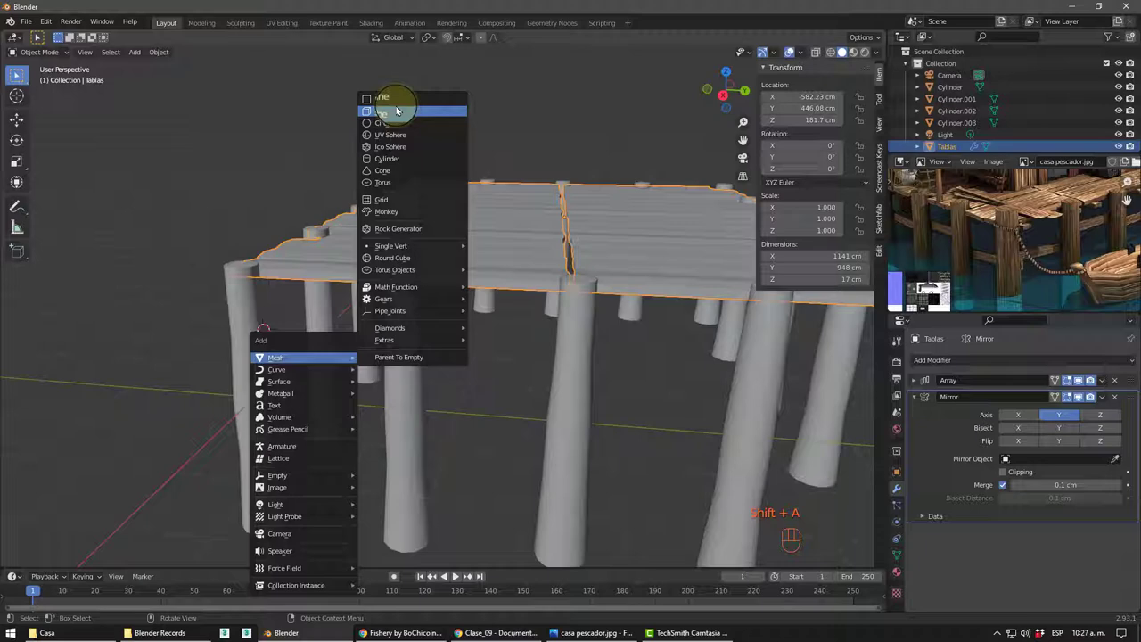
pyautogui.moveTo(318, 373); pyautogui.dragTo(351, 370)
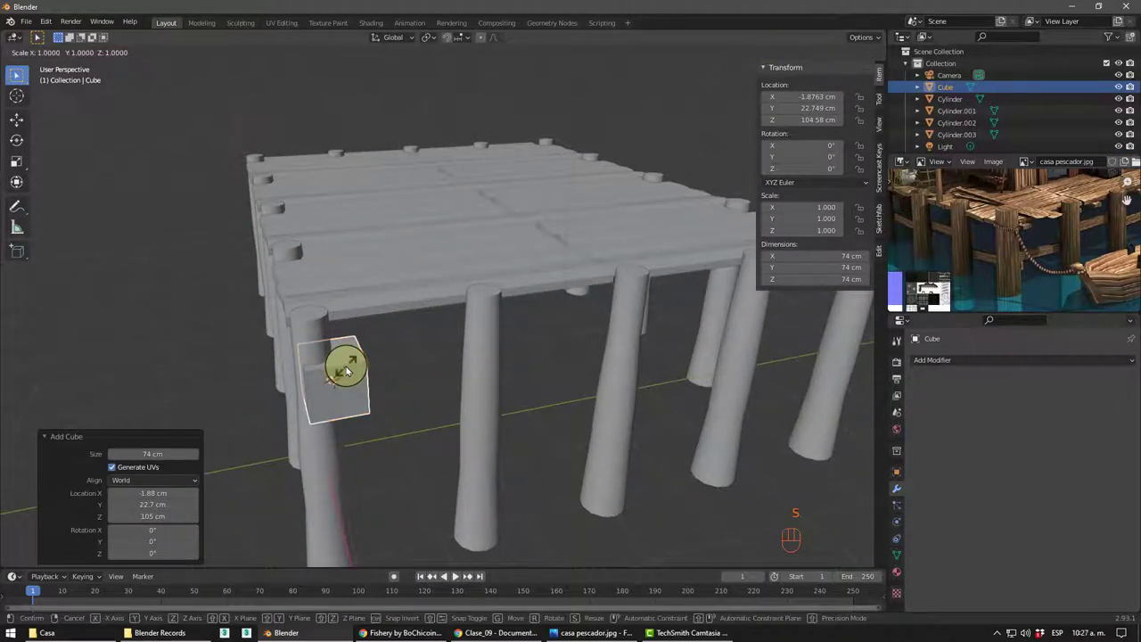
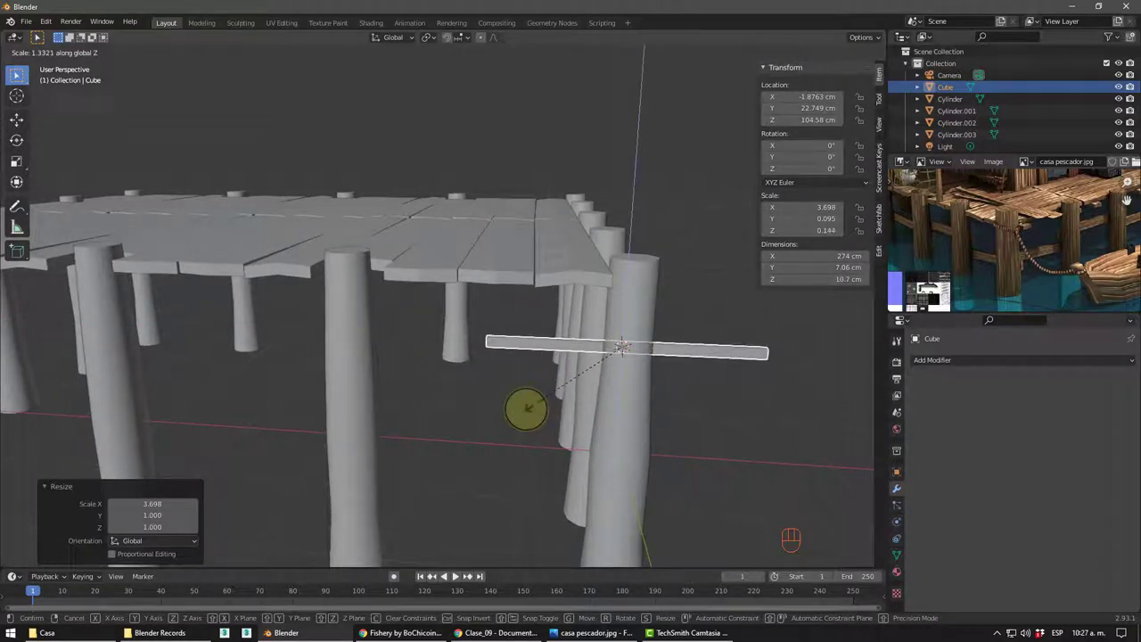
pyautogui.middleClick(621, 340)
pyautogui.press('g')
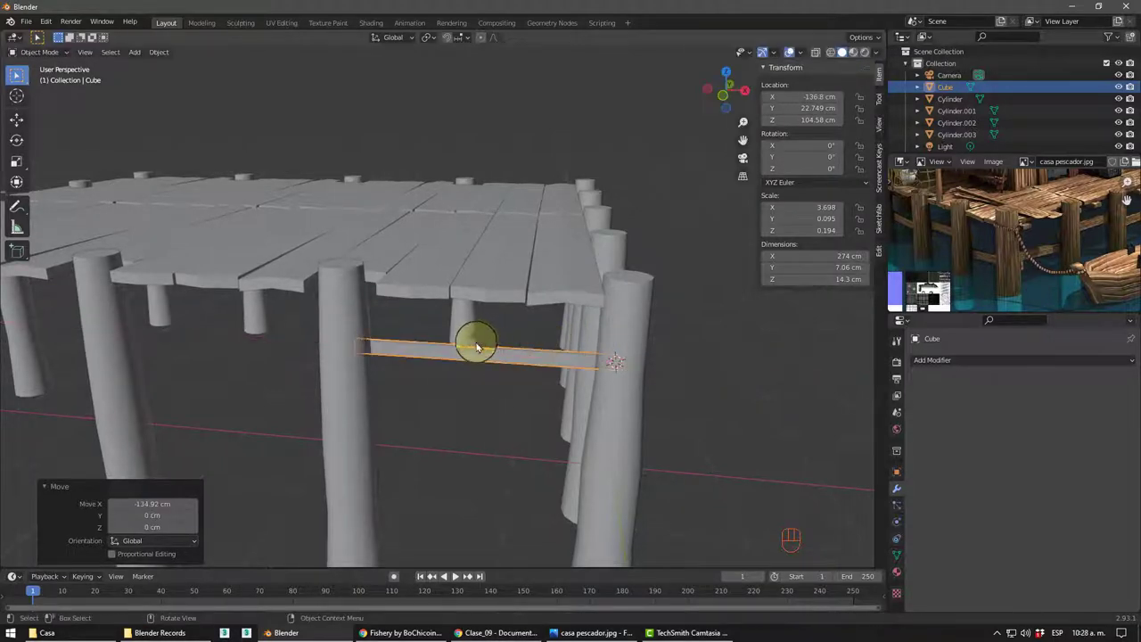
# - Tilt the plank about 11.8° around Y so it sits as a diagonal brace under the deck
pyautogui.moveTo(481, 368); pyautogui.dragTo(339, 346)
pyautogui.moveTo(356, 363); pyautogui.dragTo(289, 307)
pyautogui.scroll(3)
pyautogui.moveTo(264, 279); pyautogui.dragTo(284, 276)
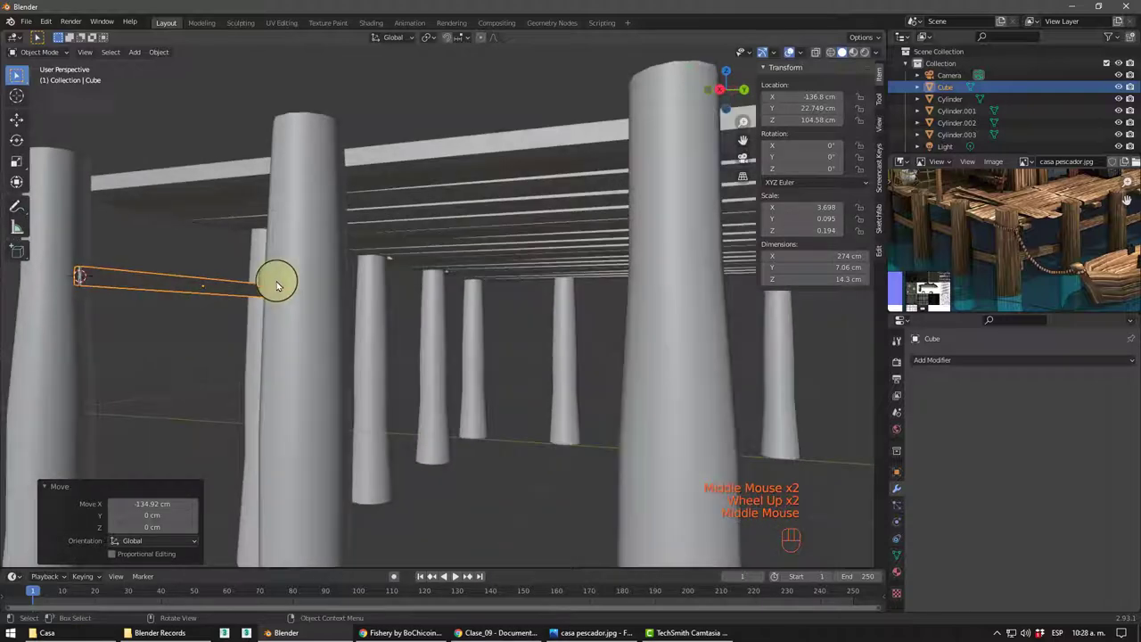
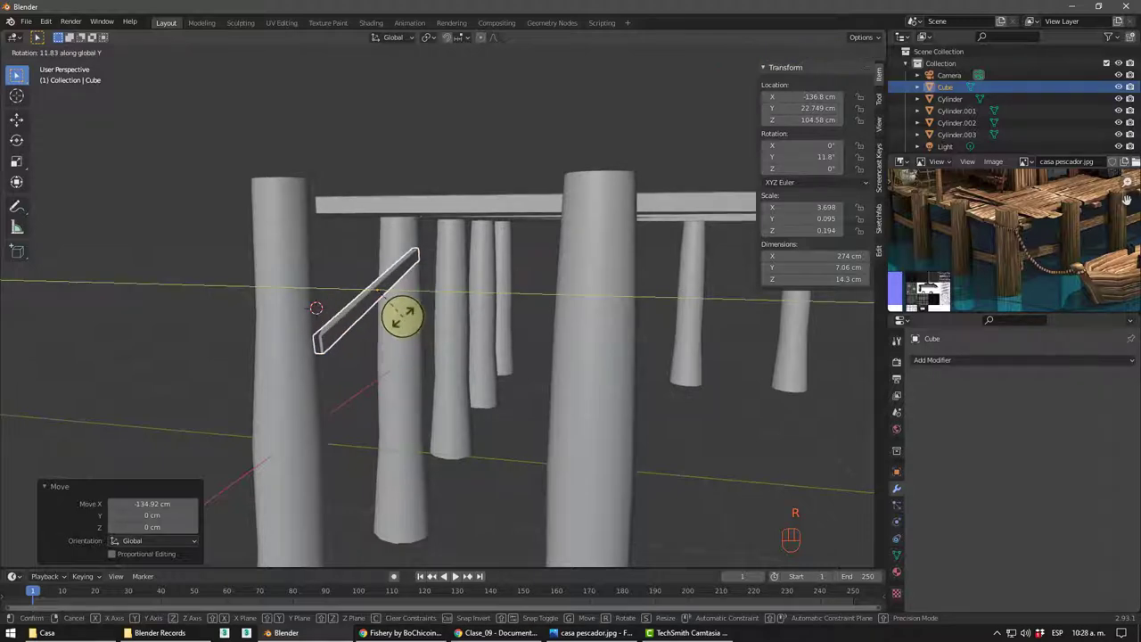
pyautogui.moveTo(402, 338); pyautogui.dragTo(373, 318)
pyautogui.scroll(3)
pyautogui.middleClick(360, 305)
# - View the brace from the side in orthographic view and frame it
pyautogui.press('KP_1')
pyautogui.press('KP_3')
pyautogui.scroll(3)
pyautogui.moveTo(472, 305); pyautogui.dragTo(316, 233)
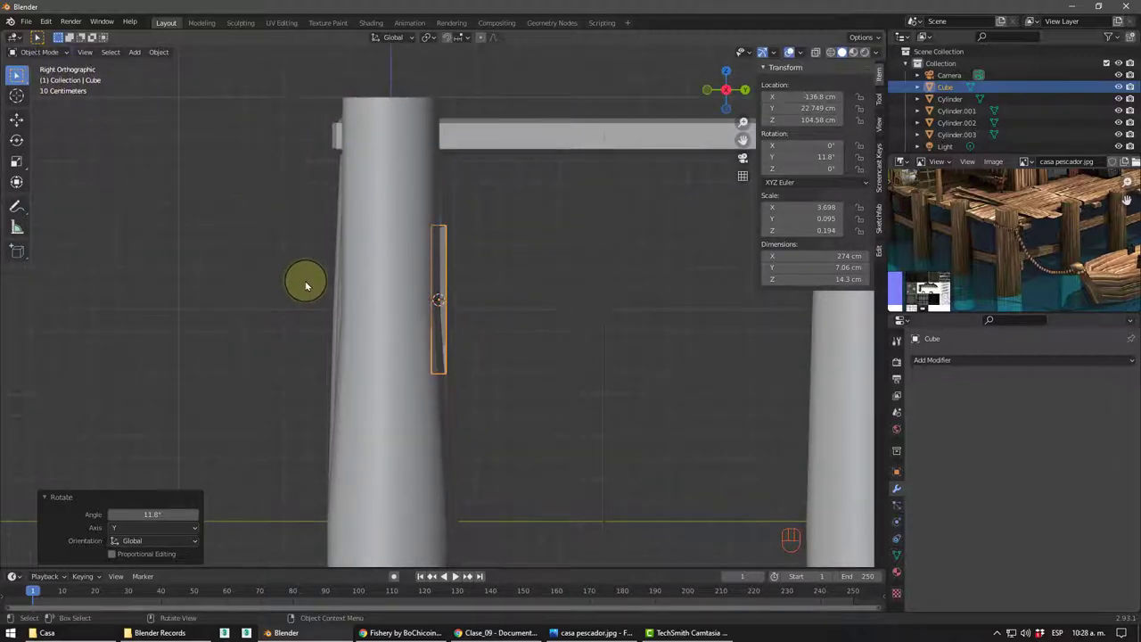
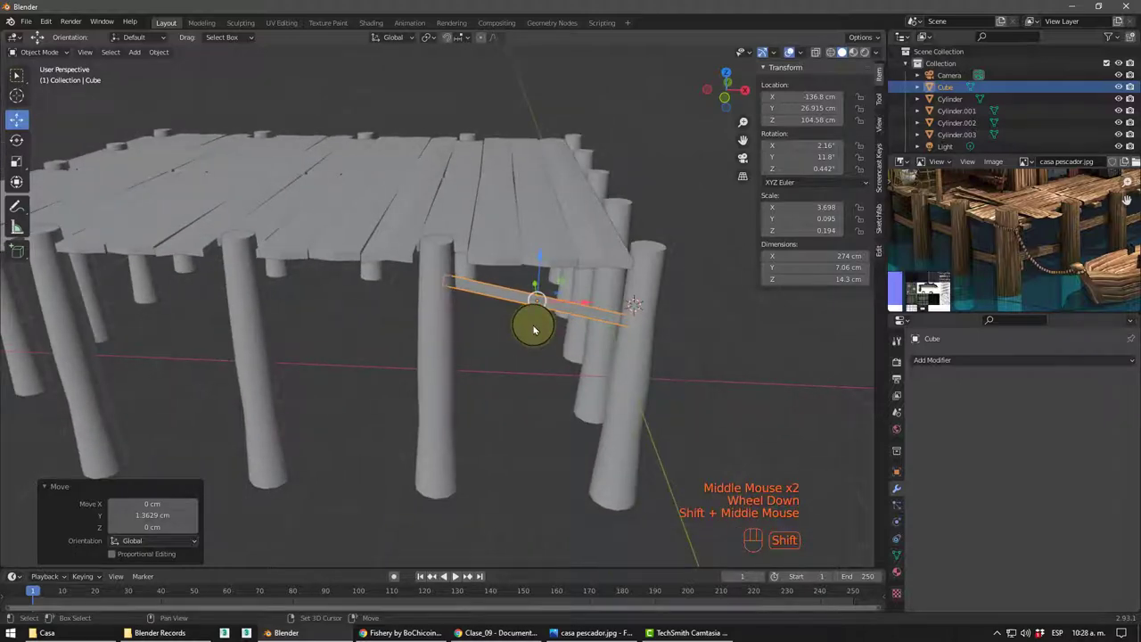
# - Duplicate the brace into Cube.003, slide it about 283 cm along X to the next post gap and lower it
pyautogui.press('shift+d')
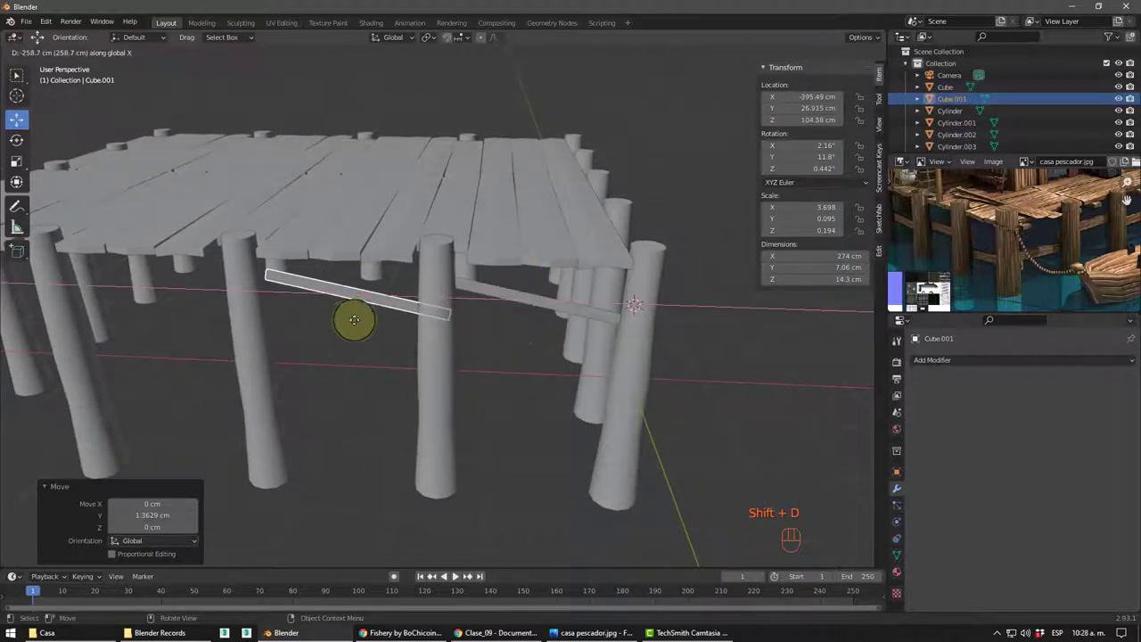
pyautogui.moveTo(431, 357); pyautogui.dragTo(571, 346)
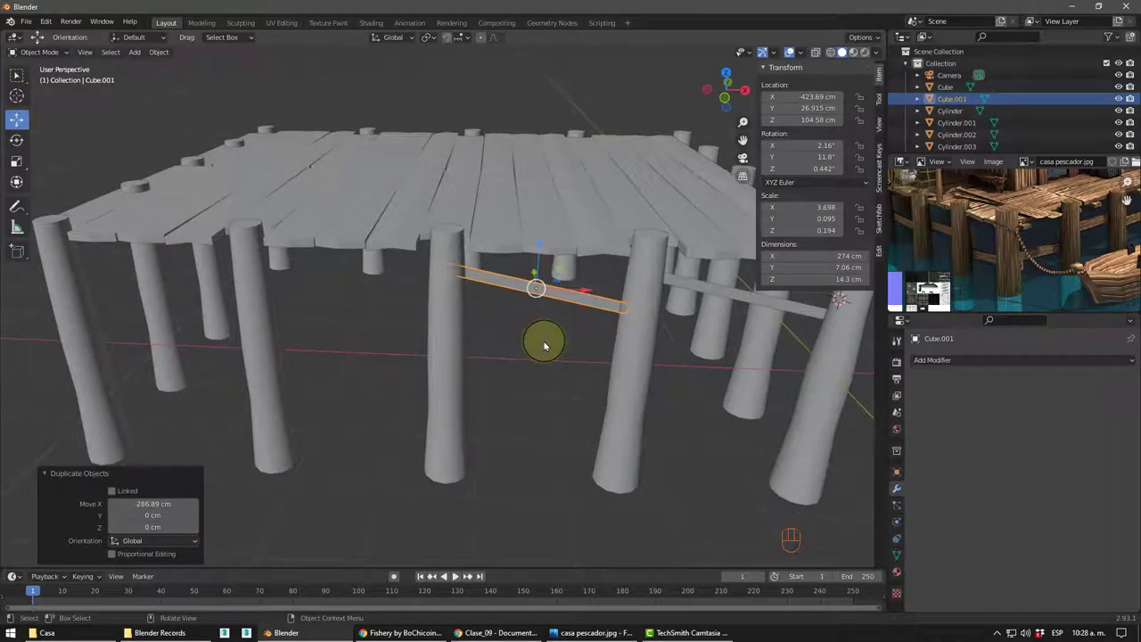
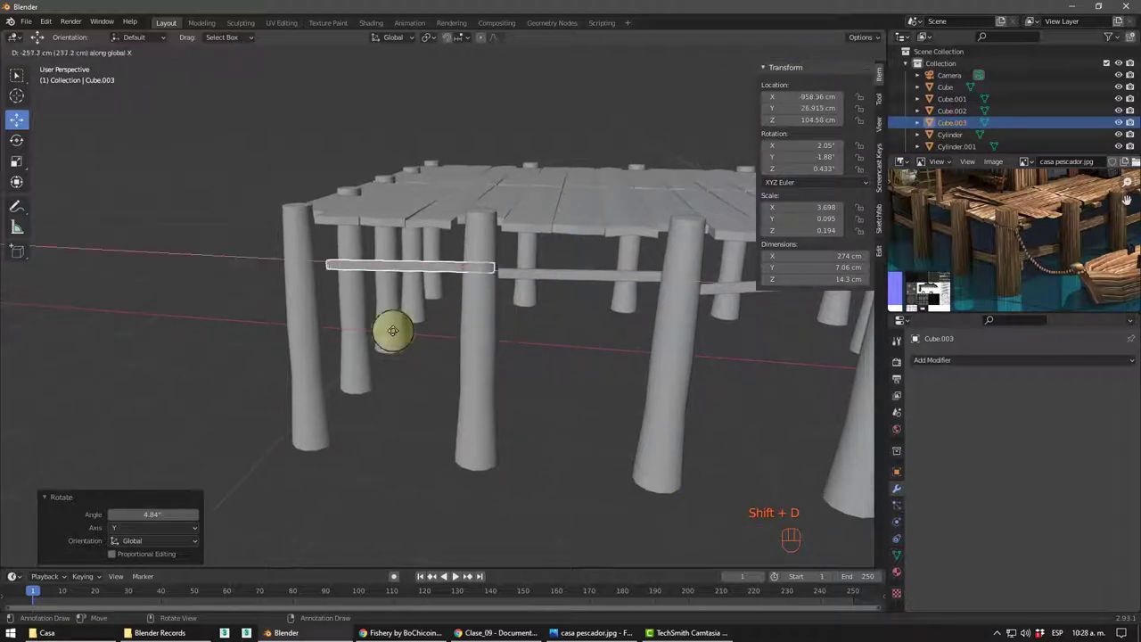
pyautogui.moveTo(422, 333); pyautogui.dragTo(399, 221)
pyautogui.moveTo(395, 232); pyautogui.dragTo(430, 265)
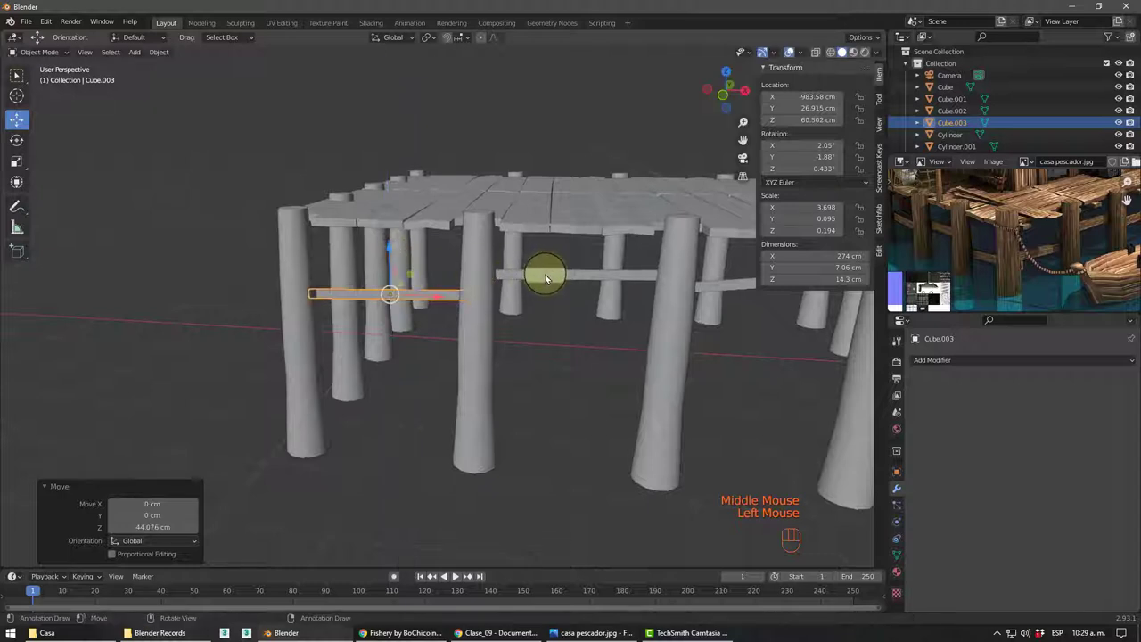
pyautogui.click(551, 278)
pyautogui.click(579, 248)
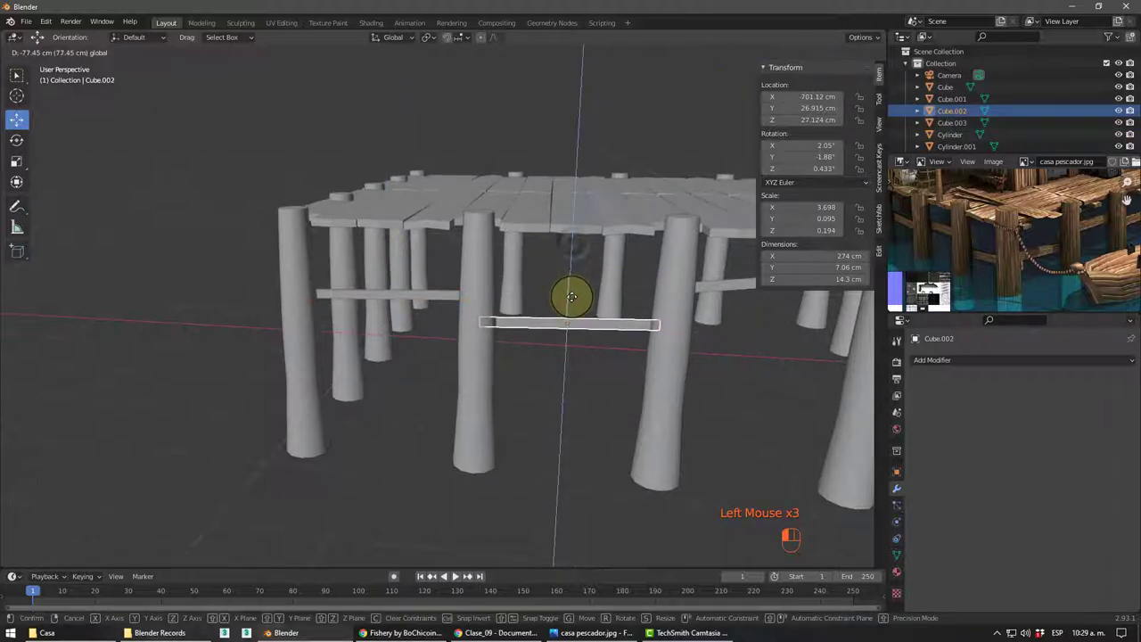
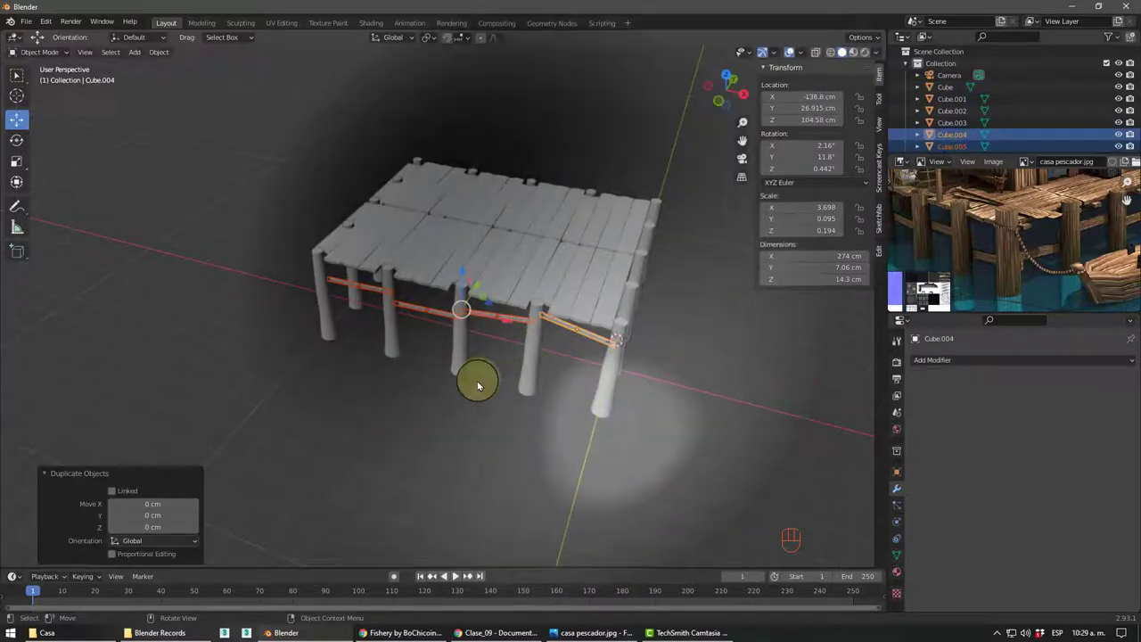
# - Rotate the copied braces 90° and move them along Y to meet the posts on the adjoining side
pyautogui.middleClick(443, 320)
pyautogui.press('r')
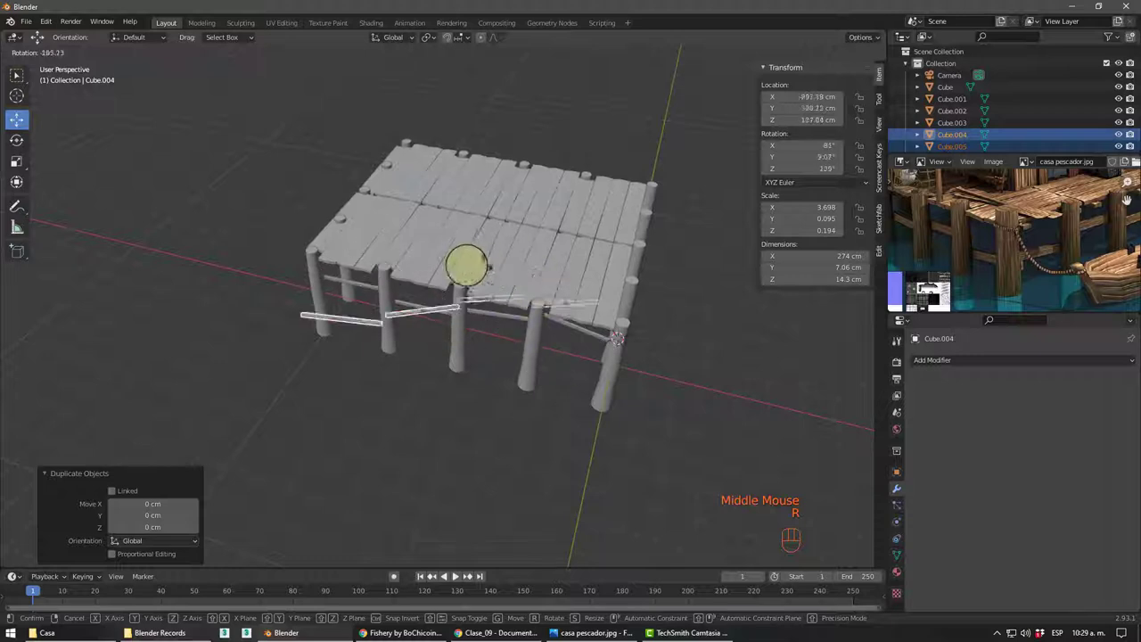
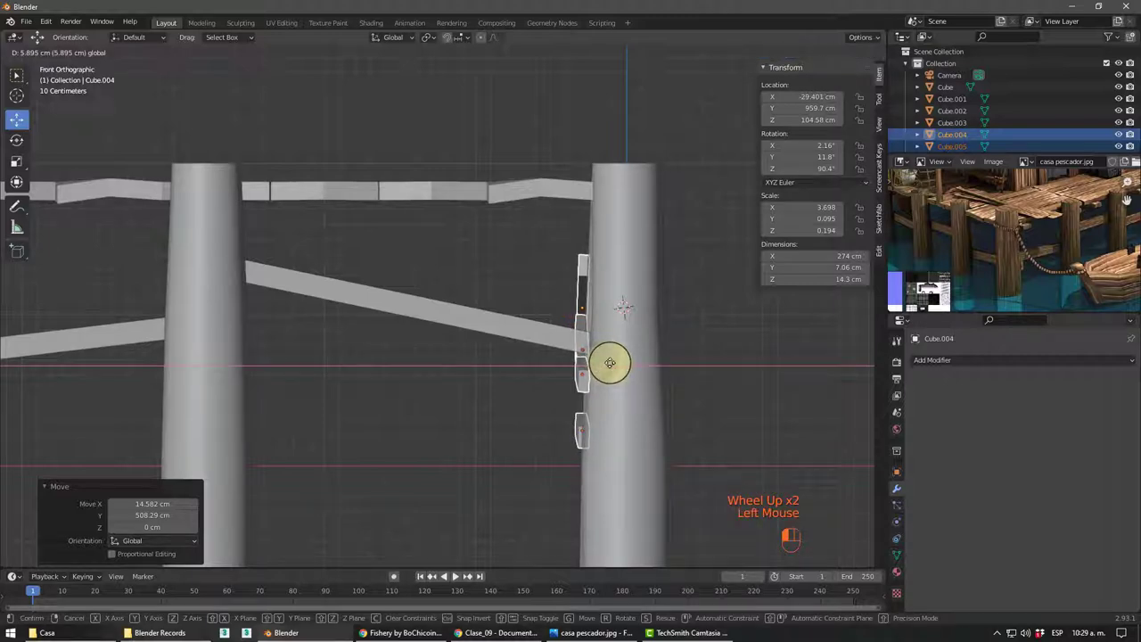
pyautogui.moveTo(653, 371); pyautogui.dragTo(635, 384)
pyautogui.scroll(-3)
pyautogui.moveTo(601, 400); pyautogui.dragTo(567, 378)
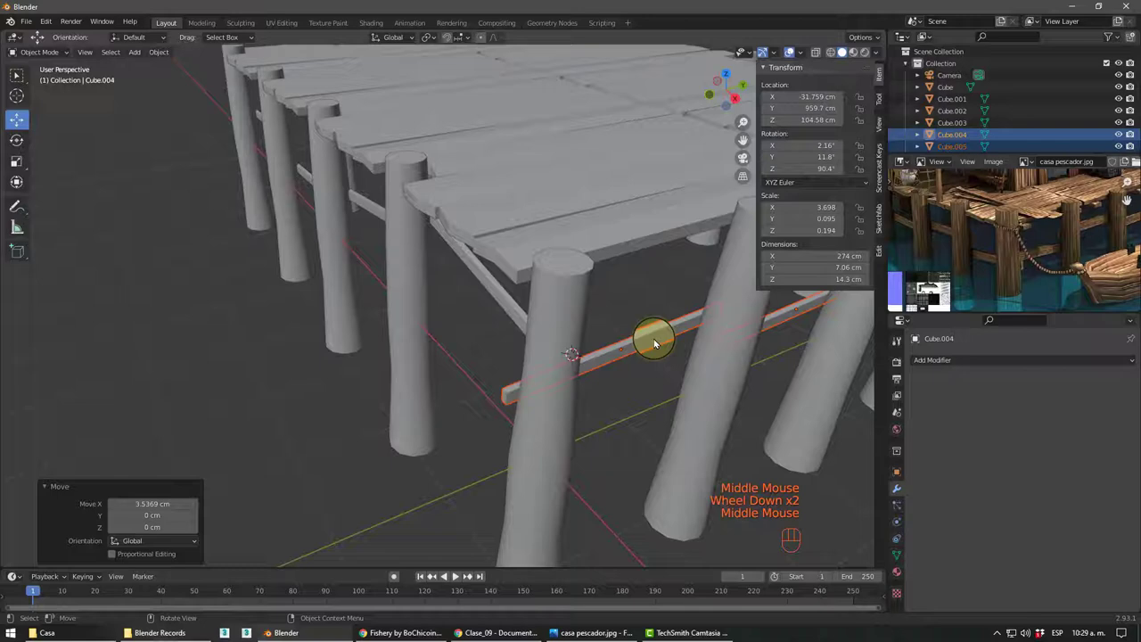
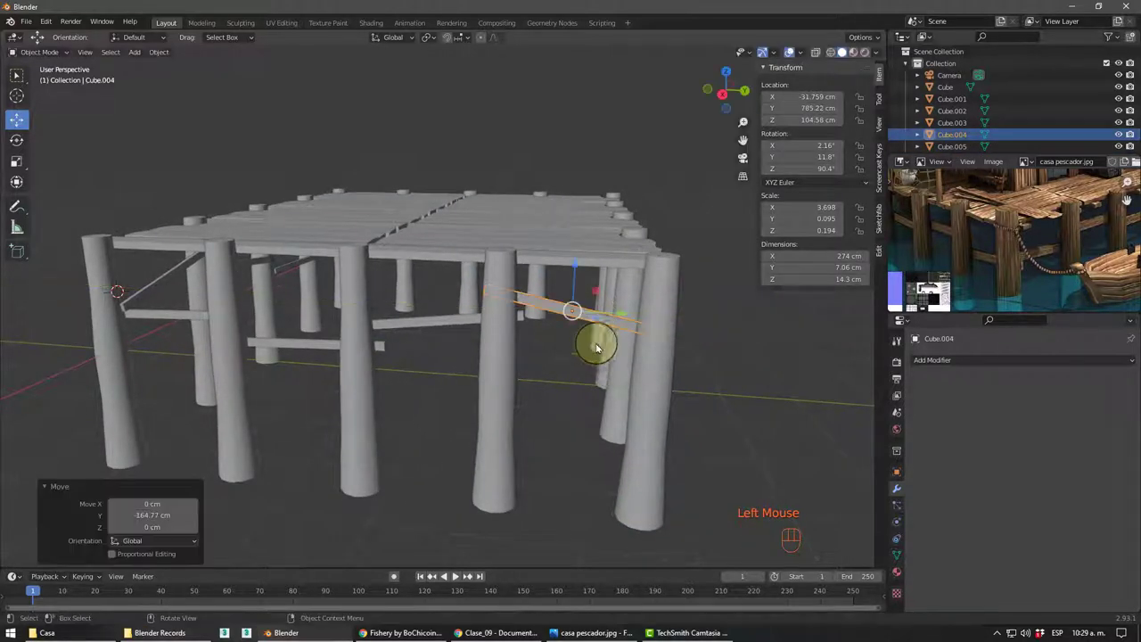
pyautogui.scroll(-3)
pyautogui.moveTo(592, 378); pyautogui.dragTo(620, 361)
# - Orbit around the dock to check Cube.004 and Cube.005 and select the side braces together
pyautogui.scroll(-3)
pyautogui.moveTo(562, 374); pyautogui.dragTo(450, 381)
pyautogui.moveTo(438, 359); pyautogui.dragTo(453, 339)
pyautogui.middleClick(455, 356)
pyautogui.middleClick(450, 352)
pyautogui.moveTo(447, 356); pyautogui.dragTo(461, 346)
pyautogui.moveTo(437, 339); pyautogui.dragTo(601, 319)
pyautogui.scroll(3)
pyautogui.moveTo(601, 335); pyautogui.dragTo(526, 366)
pyautogui.moveTo(526, 365); pyautogui.dragTo(436, 358)
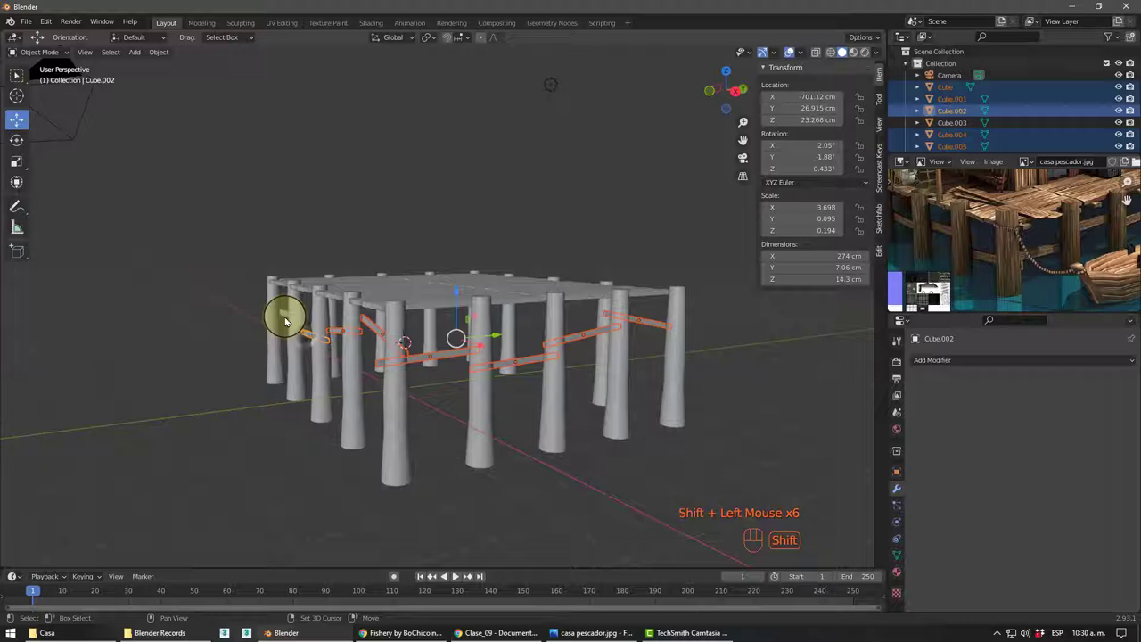
# - Undo the last moves and join all the brace planks into one object with Ctrl+J
pyautogui.press('ctrl+z')
pyautogui.moveTo(291, 315); pyautogui.dragTo(362, 348)
pyautogui.middleClick(386, 363)
pyautogui.press('ctrl+z')
pyautogui.moveTo(210, 322); pyautogui.dragTo(296, 363)
pyautogui.moveTo(294, 364); pyautogui.dragTo(337, 327)
pyautogui.press('ctrl+j')
pyautogui.moveTo(303, 315); pyautogui.dragTo(293, 328)
pyautogui.scroll(-3)
pyautogui.moveTo(371, 309); pyautogui.dragTo(368, 302)
pyautogui.moveTo(359, 289); pyautogui.dragTo(349, 270)
# - Select the joined braces, go to top view and start sliding them about 485 cm along Y
pyautogui.click(472, 260)
pyautogui.middleClick(504, 314)
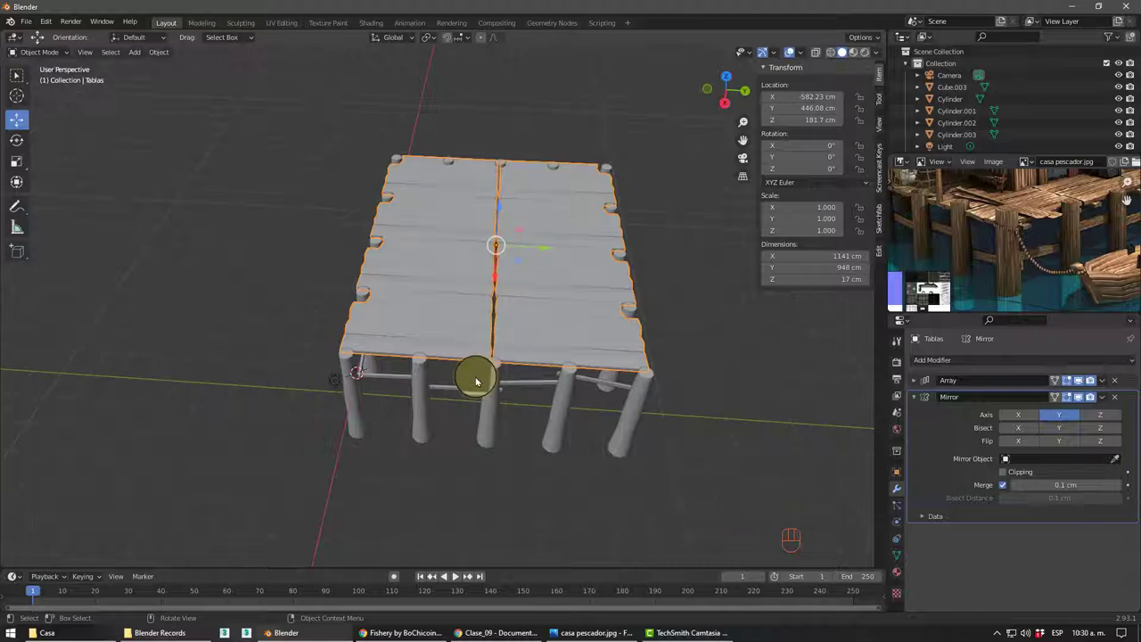
pyautogui.click(467, 391)
pyautogui.moveTo(481, 319); pyautogui.dragTo(485, 316)
pyautogui.press('ctrl+.')
pyautogui.press('KP_7')
pyautogui.press('g')
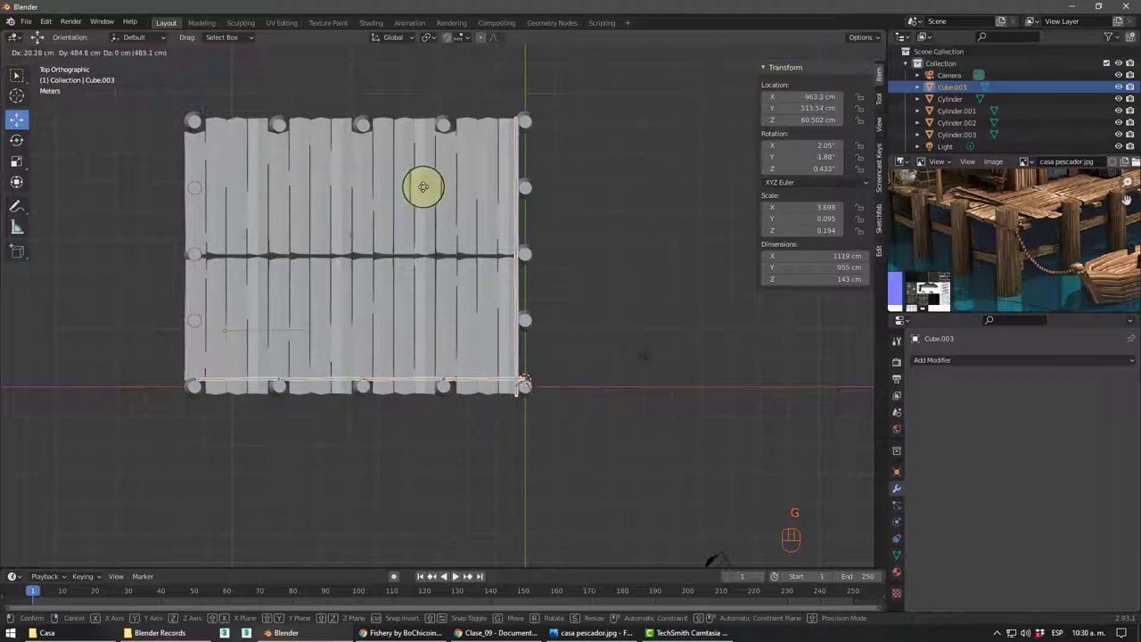
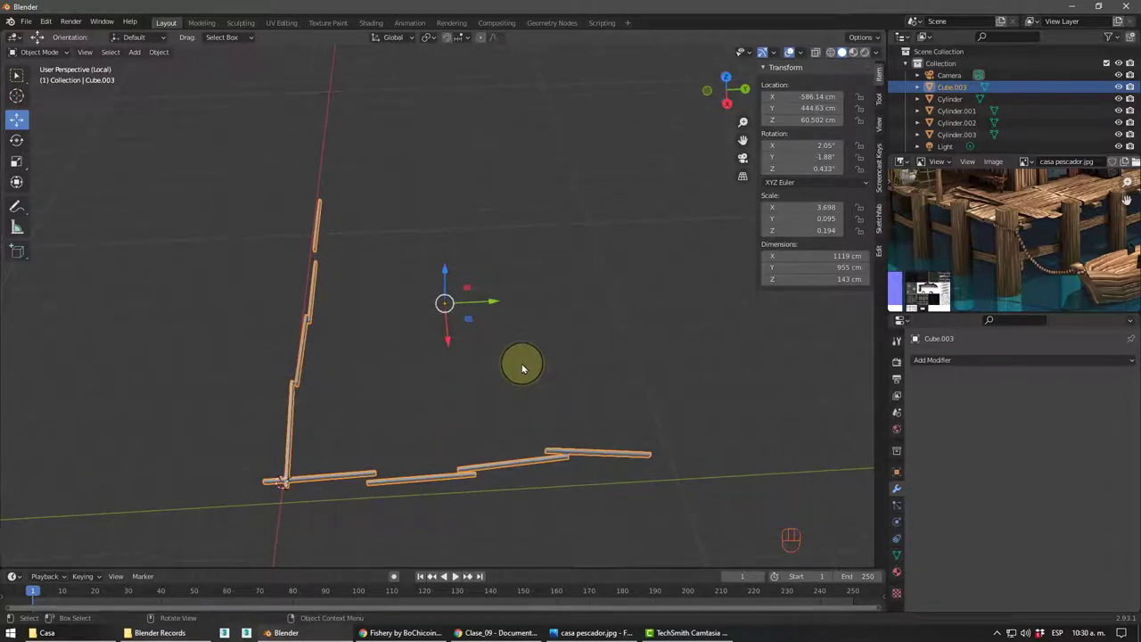
# - In local view, add a Mirror modifier to the braces on X and Y, inspect it, then remove it
pyautogui.moveTo(947, 361); pyautogui.dragTo(901, 222)
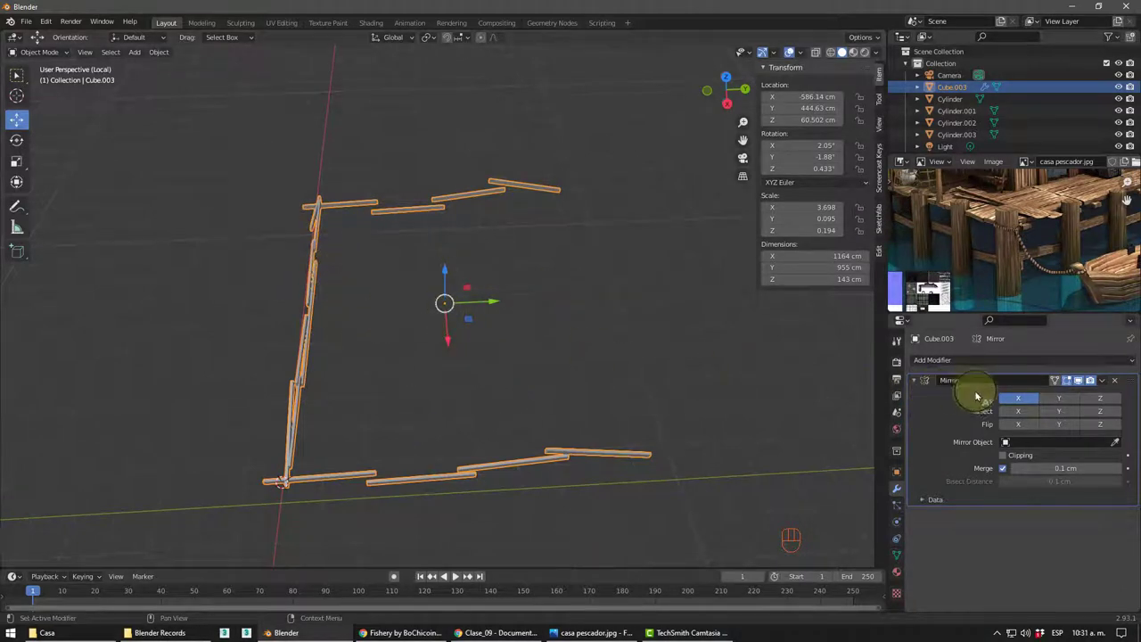
pyautogui.click(1060, 395)
pyautogui.moveTo(579, 360); pyautogui.dragTo(396, 339)
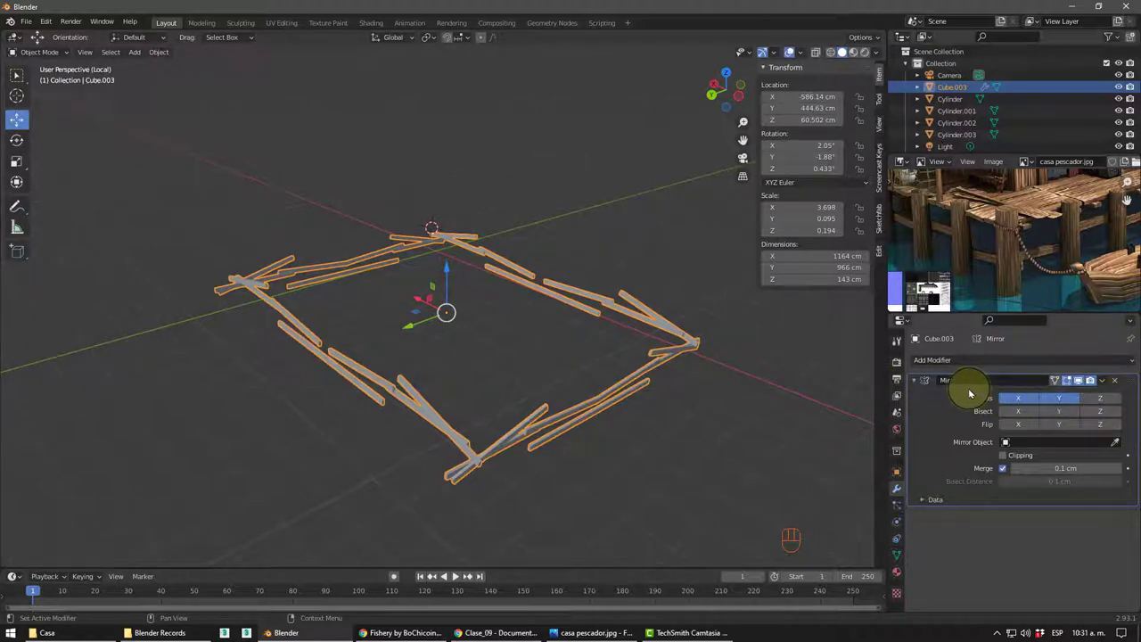
pyautogui.click(1122, 383)
# - Re-frame the isolated L-shaped braces and begin rotating them
pyautogui.middleClick(453, 413)
pyautogui.middleClick(457, 397)
pyautogui.scroll(-3)
pyautogui.middleClick(437, 361)
pyautogui.press('r')
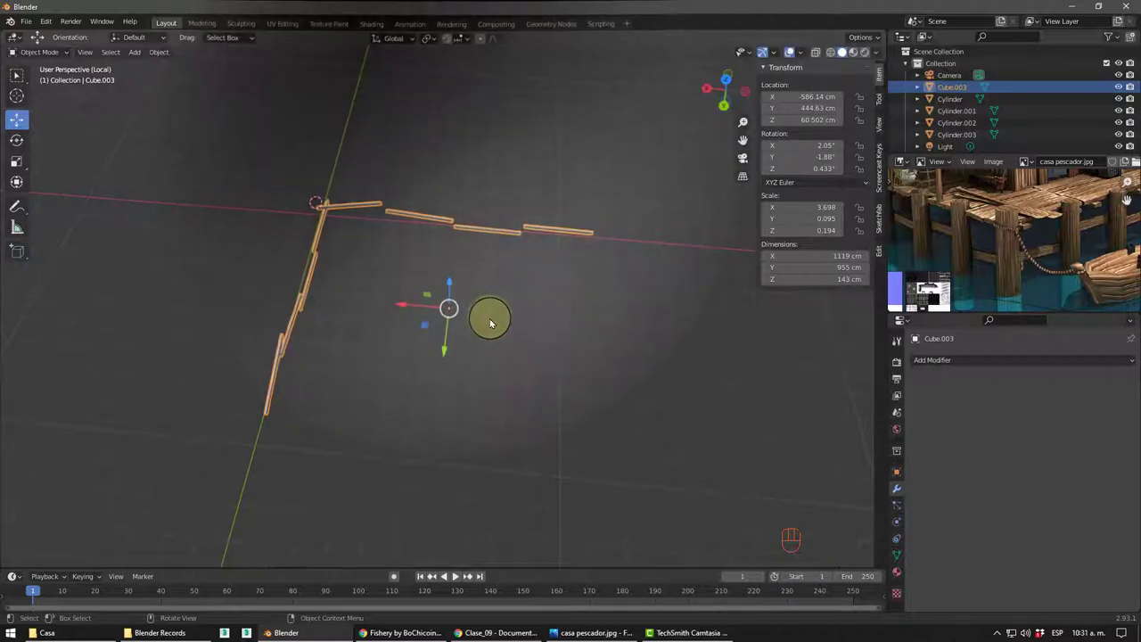
# - Duplicate the L-shaped braces, turn the copy -180° about Z and leave local view in top view
pyautogui.press('shift+d')
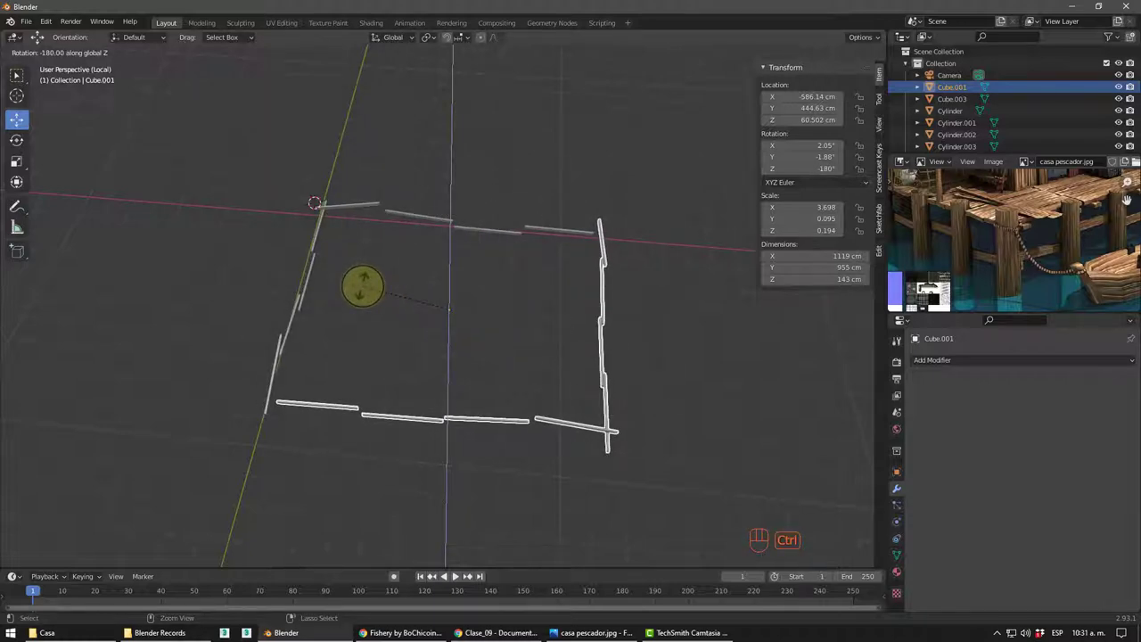
pyautogui.middleClick(435, 339)
pyautogui.press('KP_7')
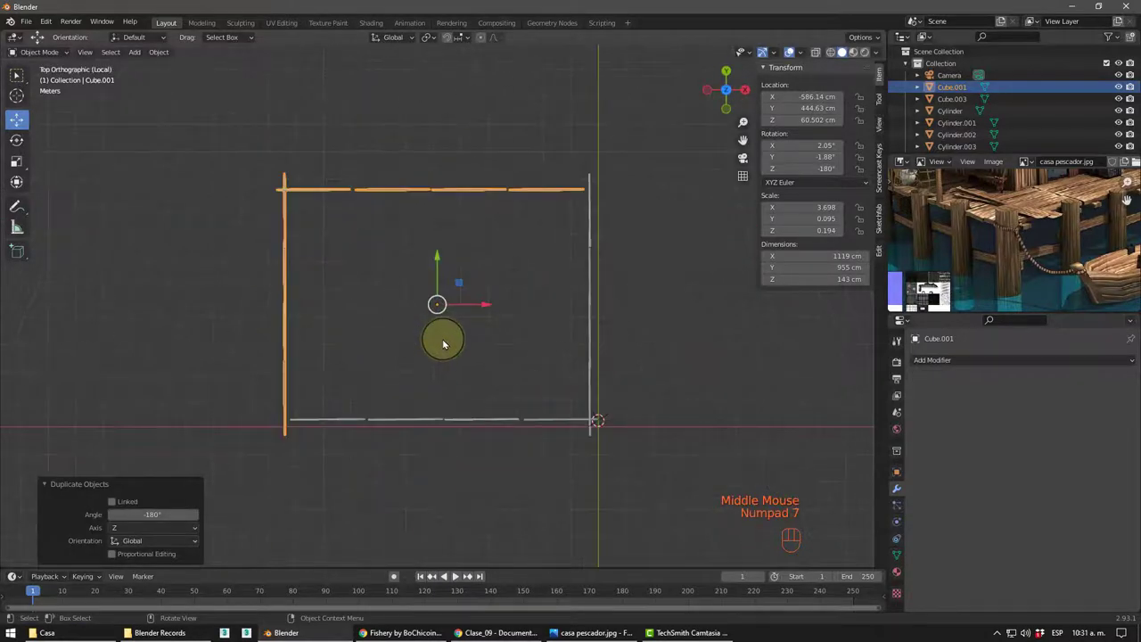
pyautogui.press('KP_Divide')
pyautogui.press('KP_Divide')
pyautogui.press('KP_Divide')
pyautogui.press('KP_7')
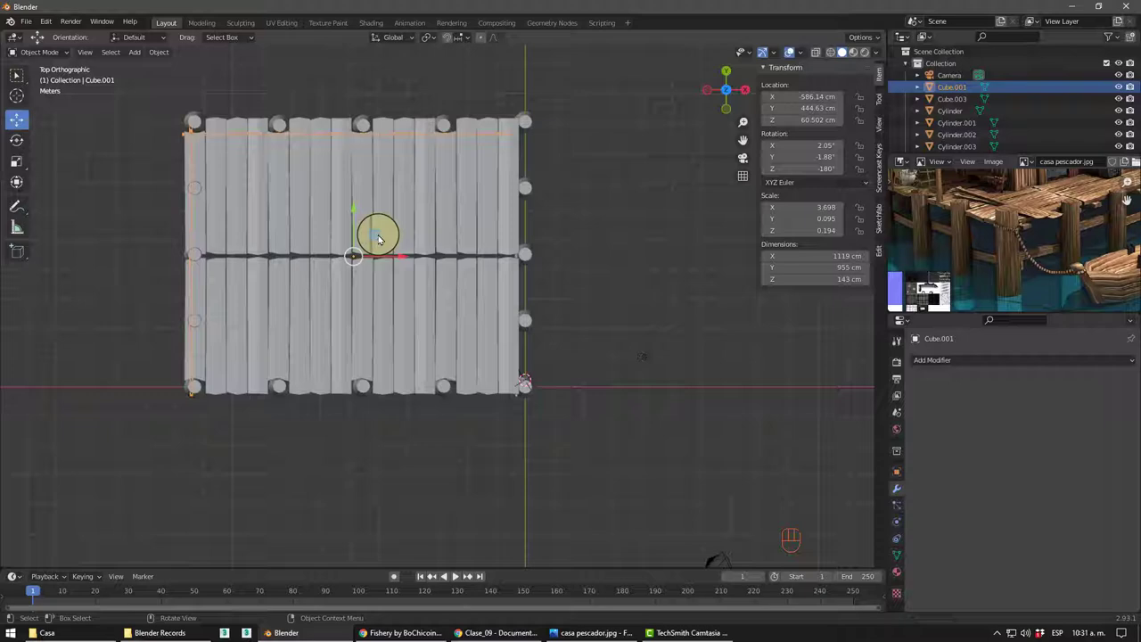
# - Shift the copy about 41 cm along X and 4 cm along Y to meet the deck edge
pyautogui.moveTo(382, 237); pyautogui.dragTo(405, 239)
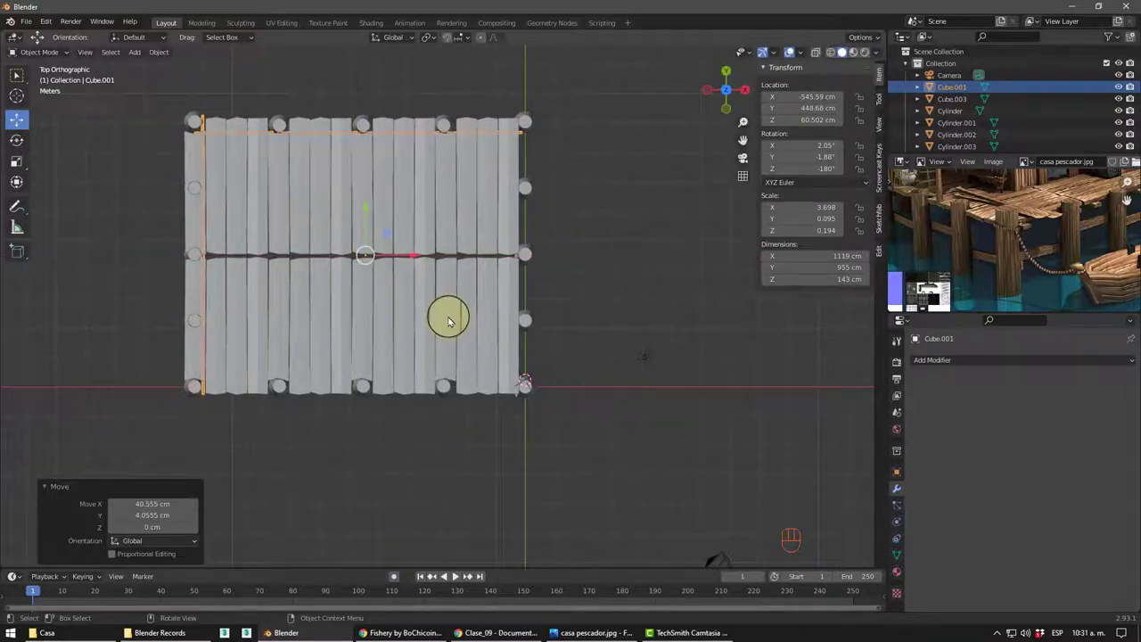
pyautogui.moveTo(437, 336); pyautogui.dragTo(418, 314)
pyautogui.middleClick(441, 362)
# - Orbit around the dock to check the braces framing all four sides
pyautogui.moveTo(516, 397); pyautogui.dragTo(487, 400)
pyautogui.moveTo(736, 432); pyautogui.dragTo(692, 409)
pyautogui.scroll(3)
pyautogui.moveTo(581, 386); pyautogui.dragTo(529, 381)
pyautogui.scroll(-3)
pyautogui.moveTo(545, 382); pyautogui.dragTo(476, 398)
pyautogui.moveTo(478, 416); pyautogui.dragTo(539, 406)
pyautogui.moveTo(503, 380); pyautogui.dragTo(509, 328)
pyautogui.click(543, 287)
pyautogui.moveTo(469, 395); pyautogui.dragTo(508, 391)
pyautogui.moveTo(522, 394); pyautogui.dragTo(508, 393)
pyautogui.moveTo(501, 367); pyautogui.dragTo(487, 366)
pyautogui.middleClick(499, 378)
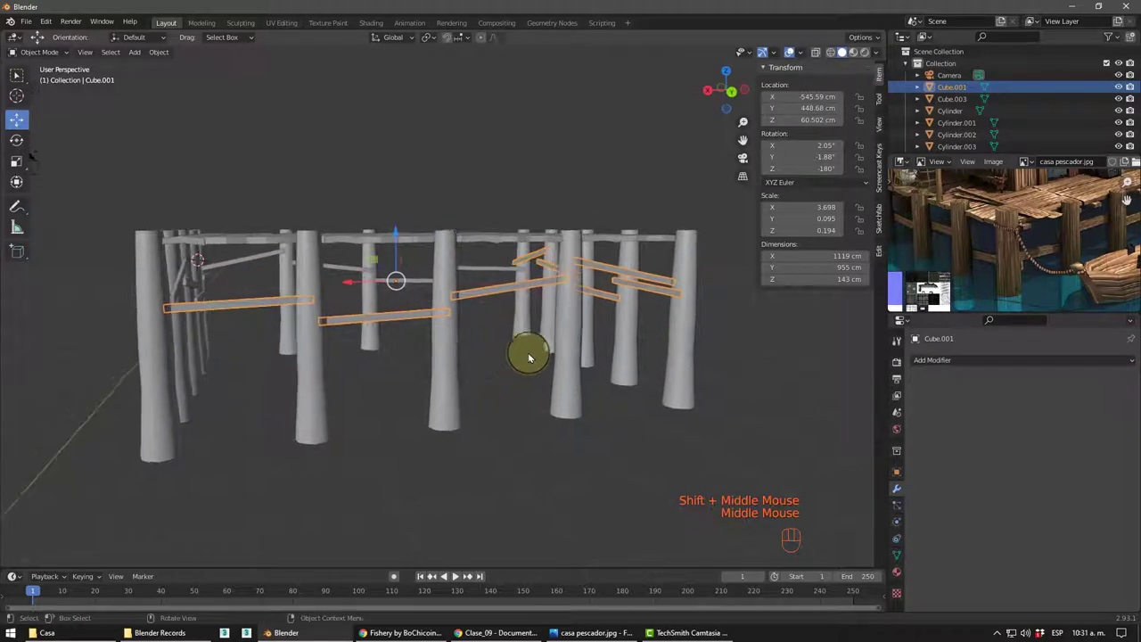
# - Set Viewport Shading colour to Single with a flat blue so the whole dock shades blue
pyautogui.moveTo(600, 348); pyautogui.dragTo(621, 336)
pyautogui.middleClick(514, 362)
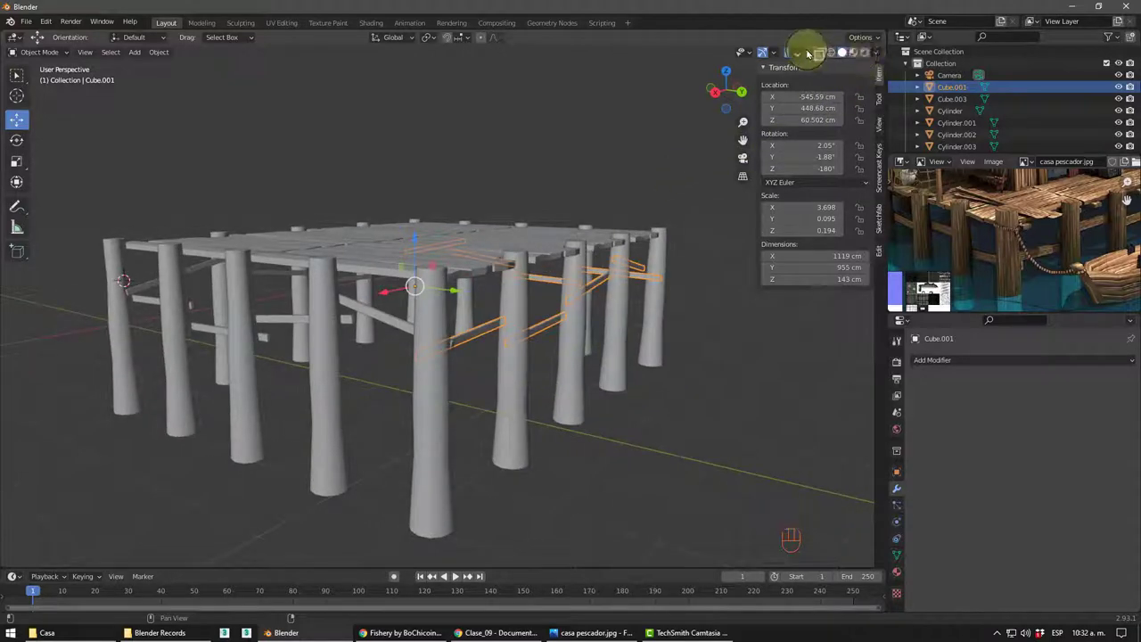
pyautogui.moveTo(810, 51); pyautogui.dragTo(601, 316)
pyautogui.moveTo(517, 352); pyautogui.dragTo(641, 262)
pyautogui.moveTo(806, 53); pyautogui.dragTo(811, 54)
pyautogui.moveTo(810, 55); pyautogui.dragTo(608, 398)
pyautogui.moveTo(558, 438); pyautogui.dragTo(434, 428)
pyautogui.scroll(-3)
pyautogui.moveTo(431, 407); pyautogui.dragTo(448, 416)
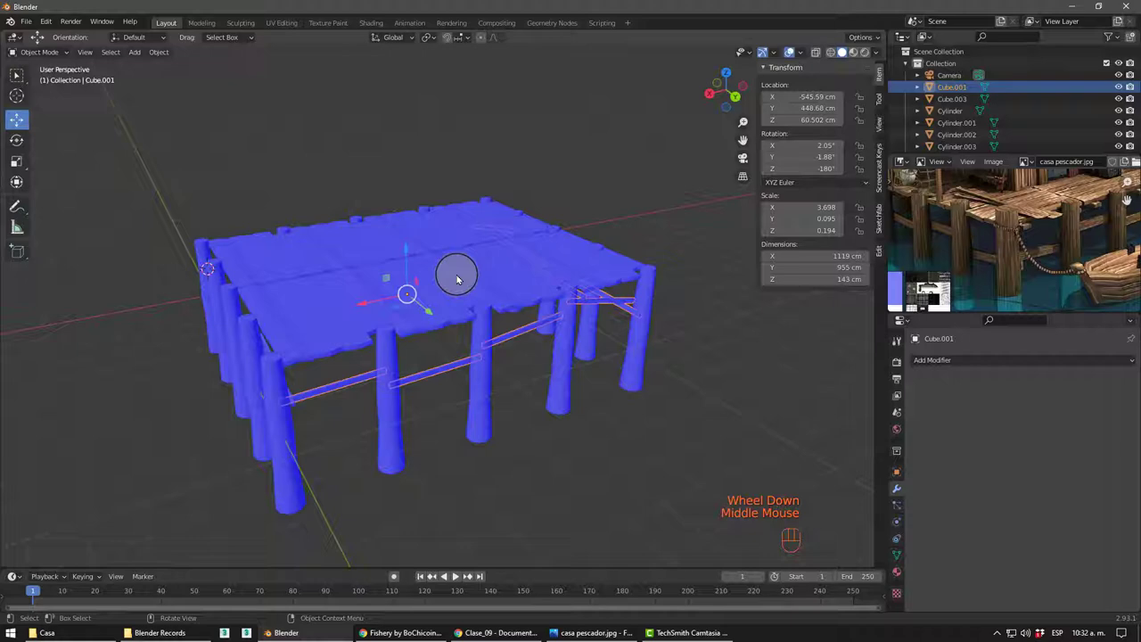
# - Lift the brace cube above the deck and scale it to fit between the posts
pyautogui.click(412, 256)
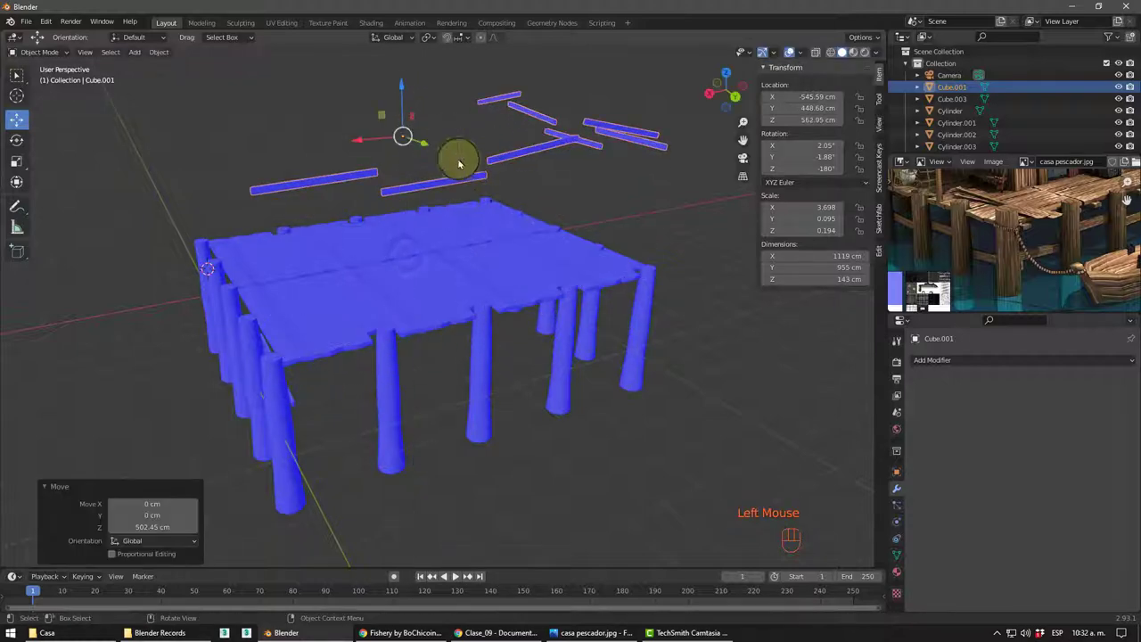
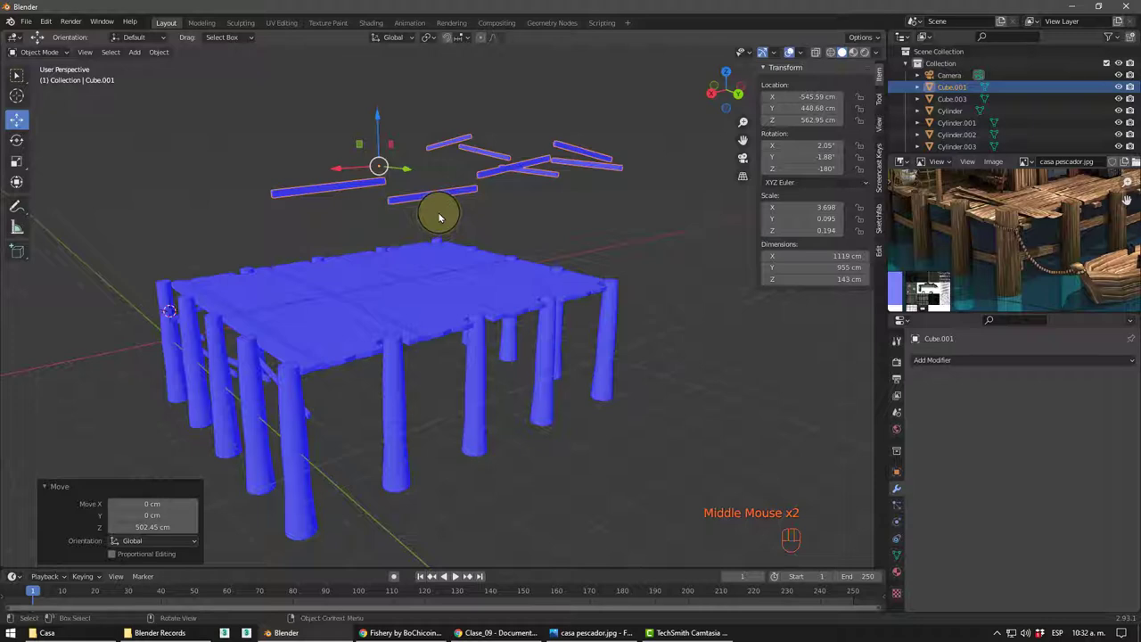
pyautogui.press('s')
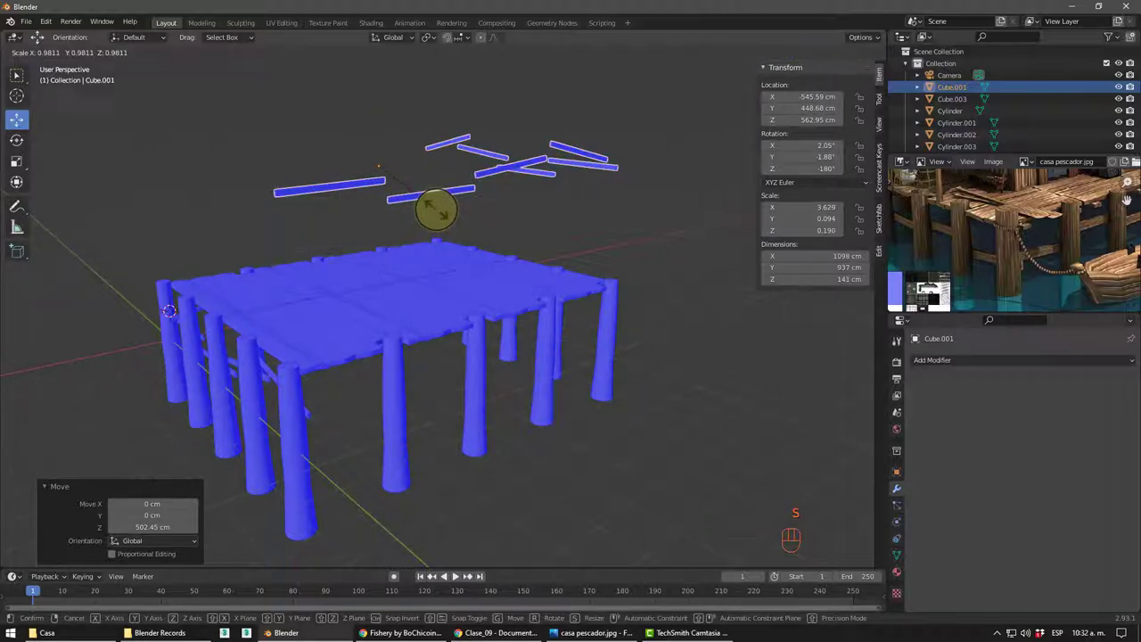
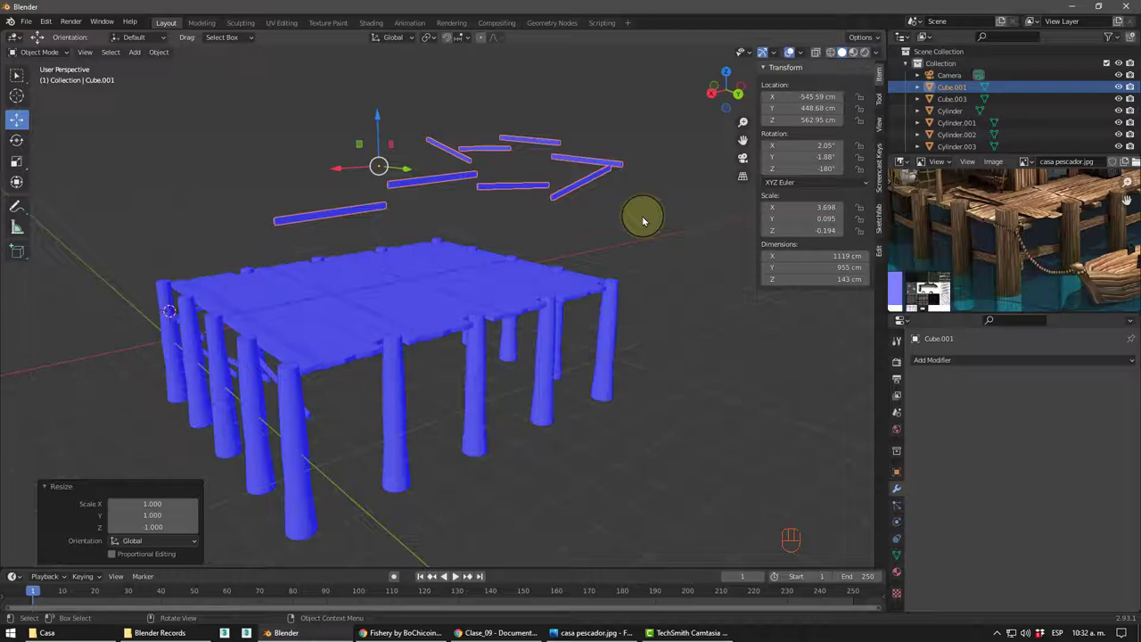
pyautogui.moveTo(629, 218); pyautogui.dragTo(608, 230)
pyautogui.moveTo(585, 263); pyautogui.dragTo(595, 238)
pyautogui.moveTo(603, 243); pyautogui.dragTo(605, 210)
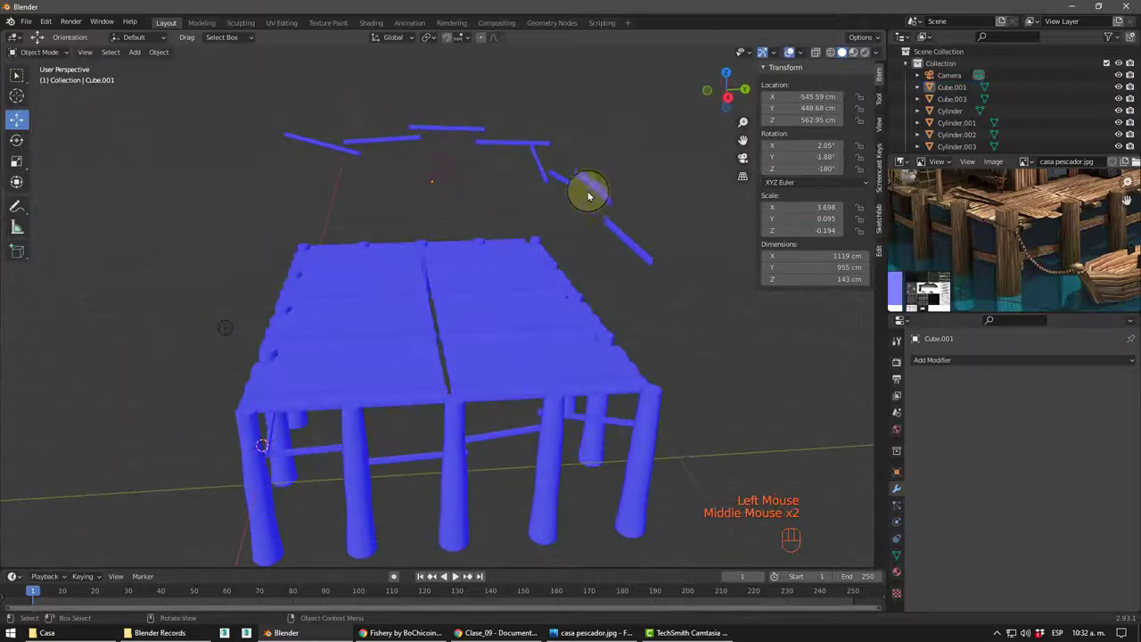
pyautogui.click(593, 189)
# - Orbit and zoom over the deck to check the repositioned braces in grey solid view
pyautogui.scroll(3)
pyautogui.middleClick(595, 220)
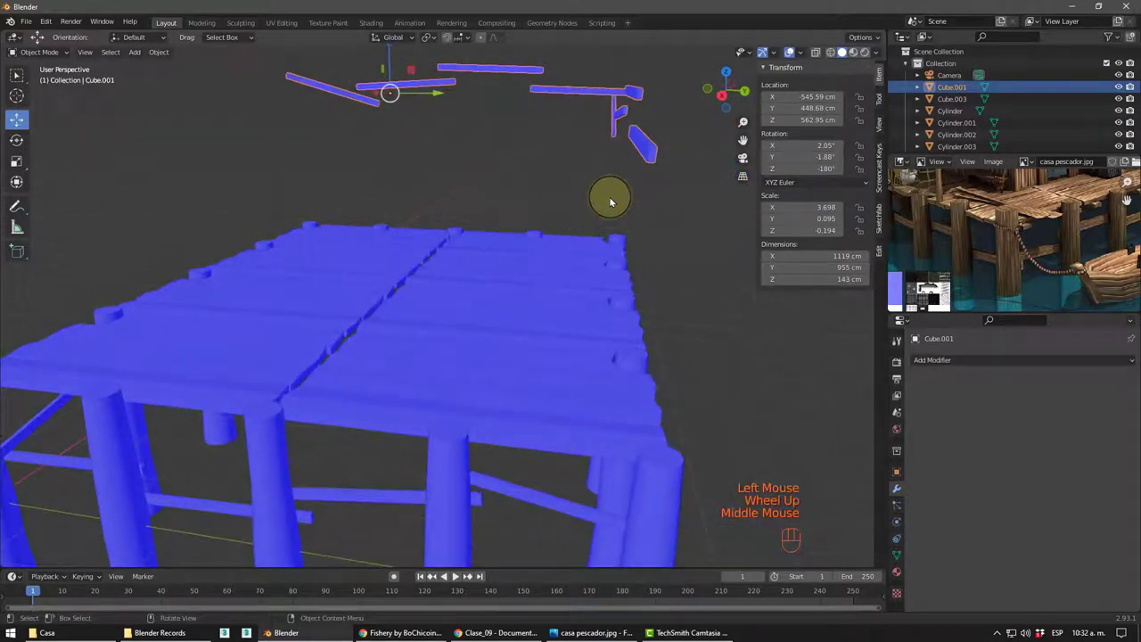
pyautogui.moveTo(651, 209); pyautogui.dragTo(631, 226)
pyautogui.scroll(3)
pyautogui.moveTo(619, 232); pyautogui.dragTo(591, 225)
pyautogui.scroll(3)
pyautogui.moveTo(593, 218); pyautogui.dragTo(564, 213)
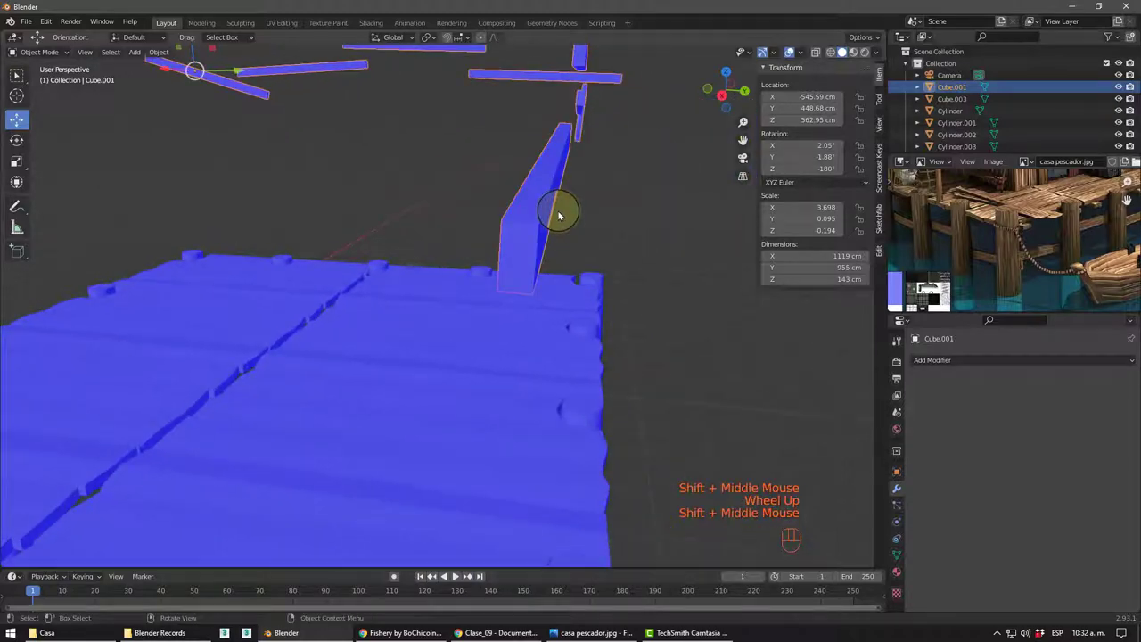
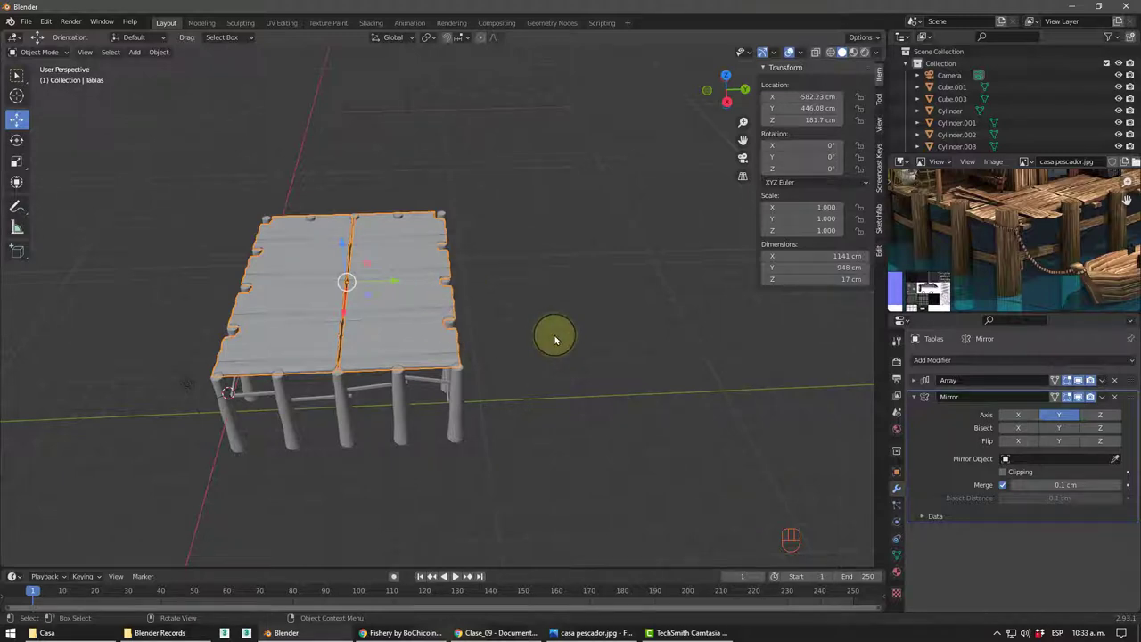
# - Select the row of posts and start dragging them along Y out from under the deck
pyautogui.moveTo(460, 326); pyautogui.dragTo(427, 304)
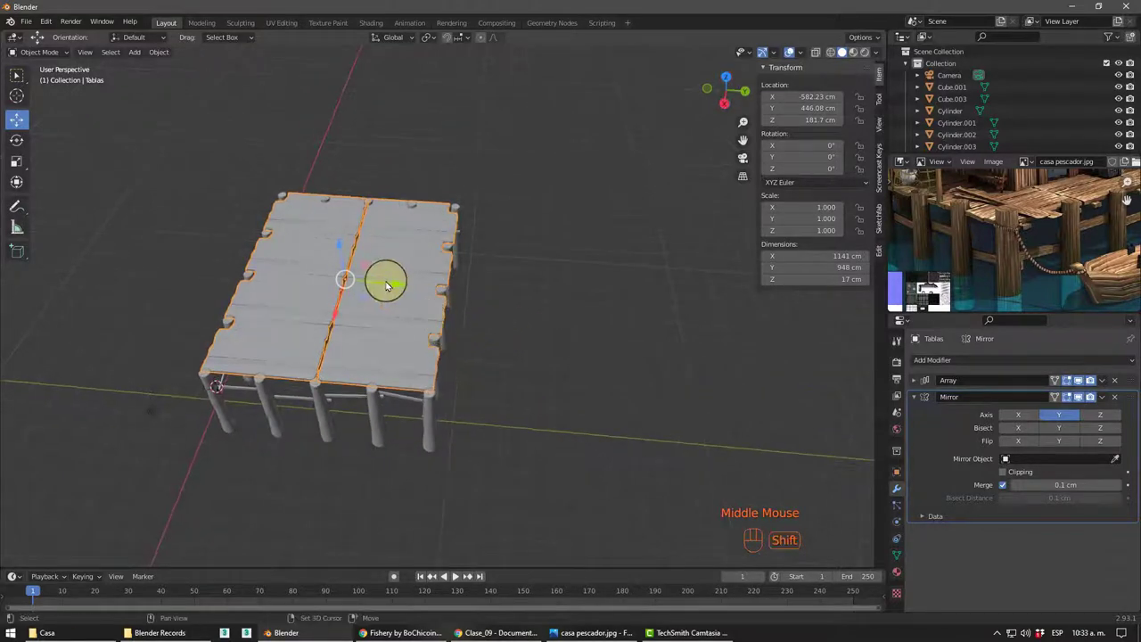
pyautogui.moveTo(447, 297); pyautogui.dragTo(471, 270)
pyautogui.click(494, 281)
pyautogui.click(405, 283)
pyautogui.click(448, 290)
pyautogui.click(420, 282)
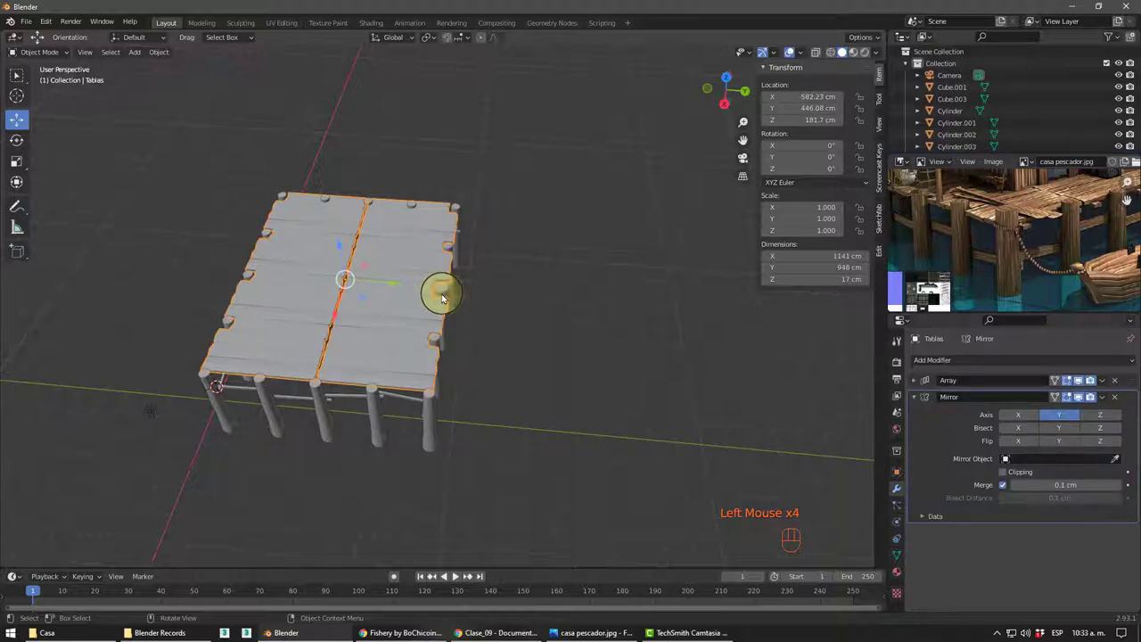
pyautogui.moveTo(447, 289); pyautogui.dragTo(450, 316)
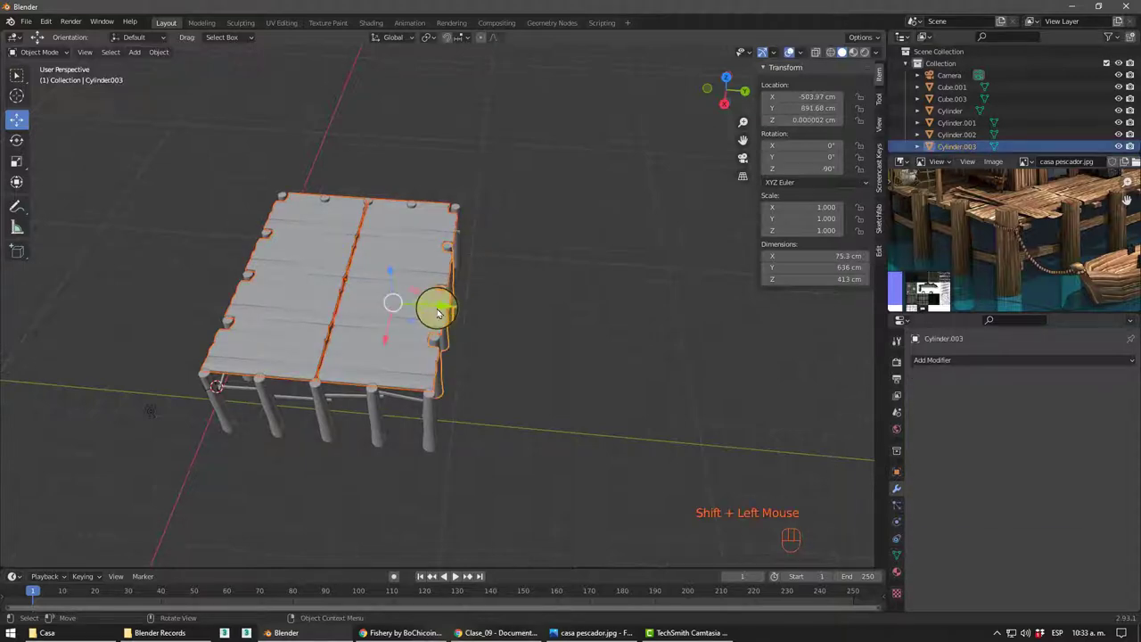
pyautogui.click(440, 308)
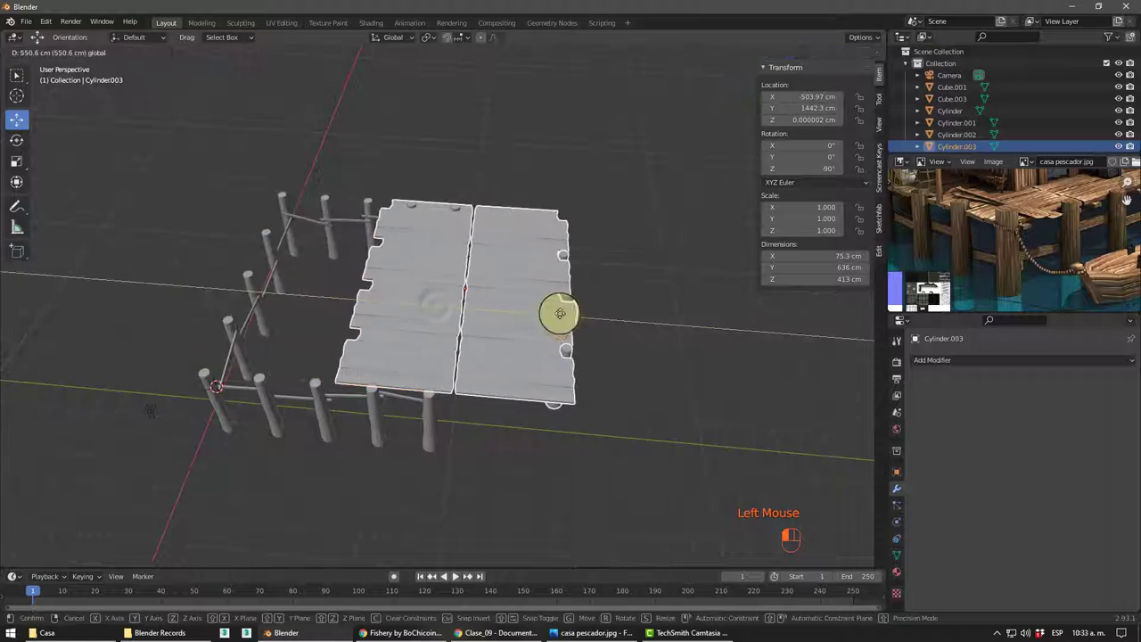
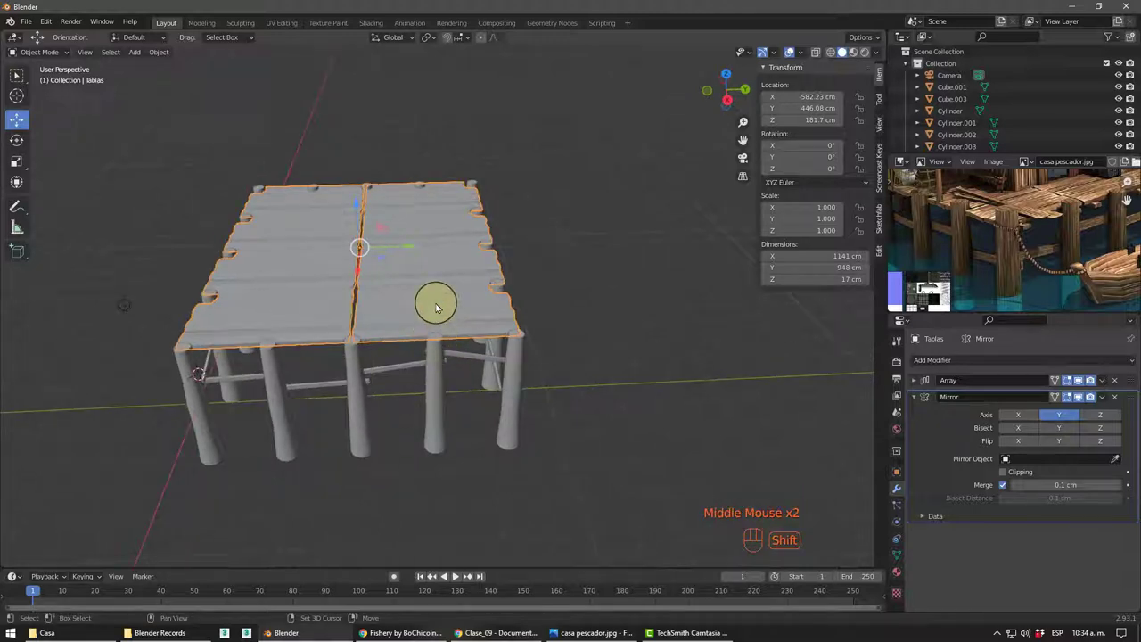
# - Confirm the deck copy's position and remove the Mirror modifier from Tablas.001
pyautogui.press('shift+d')
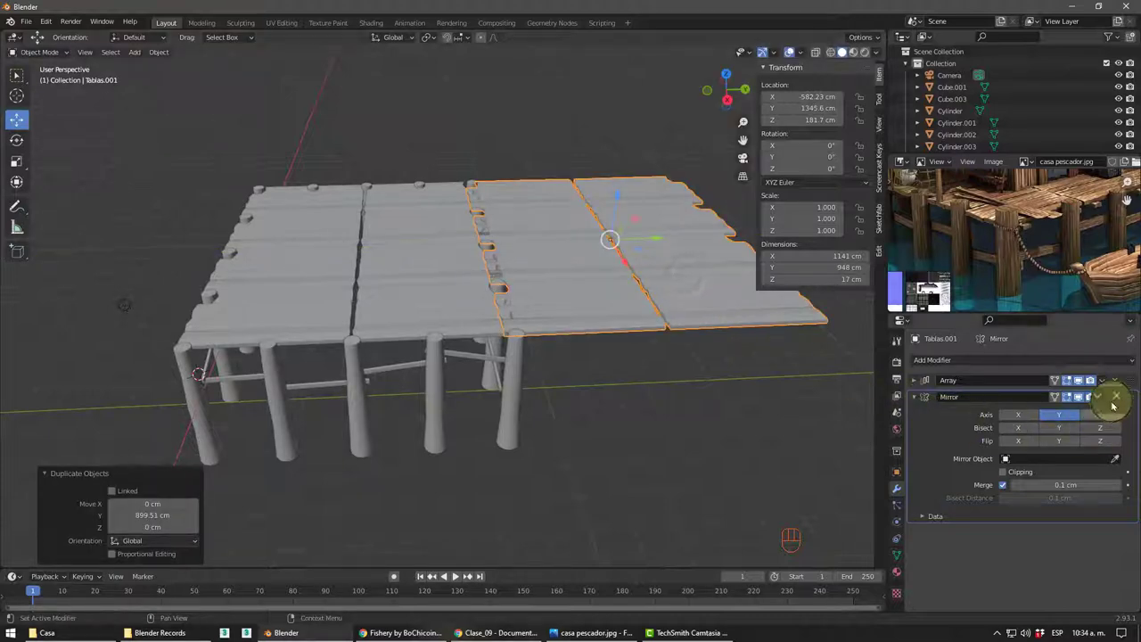
pyautogui.click(1120, 401)
pyautogui.click(1121, 382)
# - Slide the narrow plank section 50 cm along Y toward the deck and view it from the top
pyautogui.moveTo(522, 360); pyautogui.dragTo(430, 355)
pyautogui.scroll(3)
pyautogui.moveTo(473, 362); pyautogui.dragTo(523, 347)
pyautogui.scroll(3)
pyautogui.moveTo(524, 343); pyautogui.dragTo(575, 339)
pyautogui.moveTo(515, 351); pyautogui.dragTo(470, 364)
pyautogui.moveTo(489, 368); pyautogui.dragTo(536, 359)
pyautogui.moveTo(479, 360); pyautogui.dragTo(473, 329)
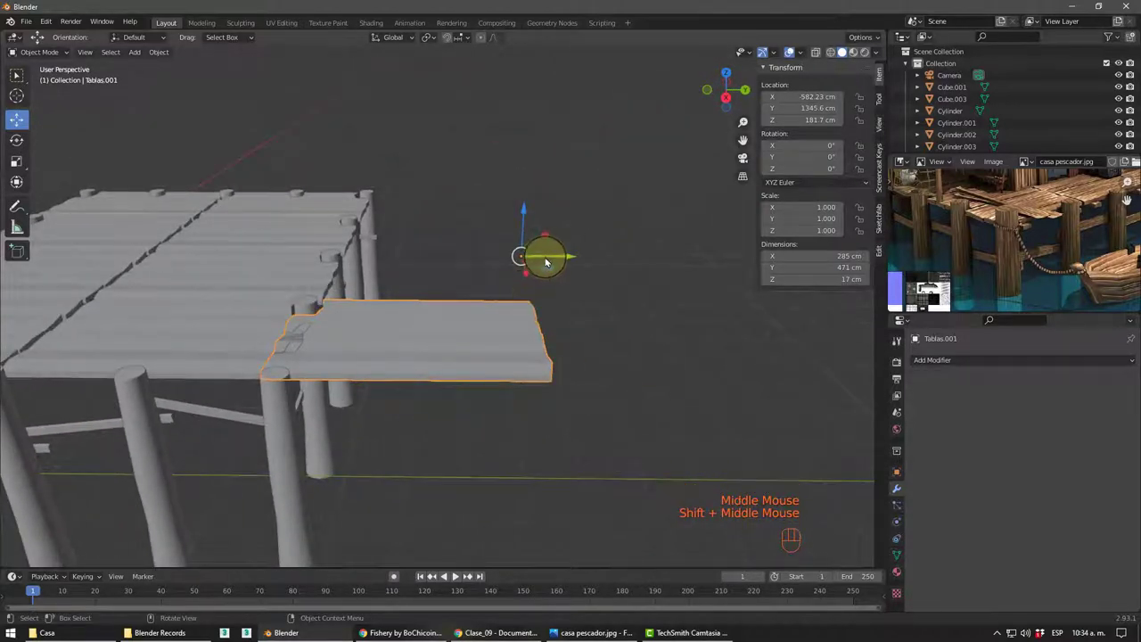
pyautogui.moveTo(552, 258); pyautogui.dragTo(566, 266)
pyautogui.moveTo(476, 327); pyautogui.dragTo(483, 321)
pyautogui.middleClick(492, 294)
pyautogui.press('ctrl+.')
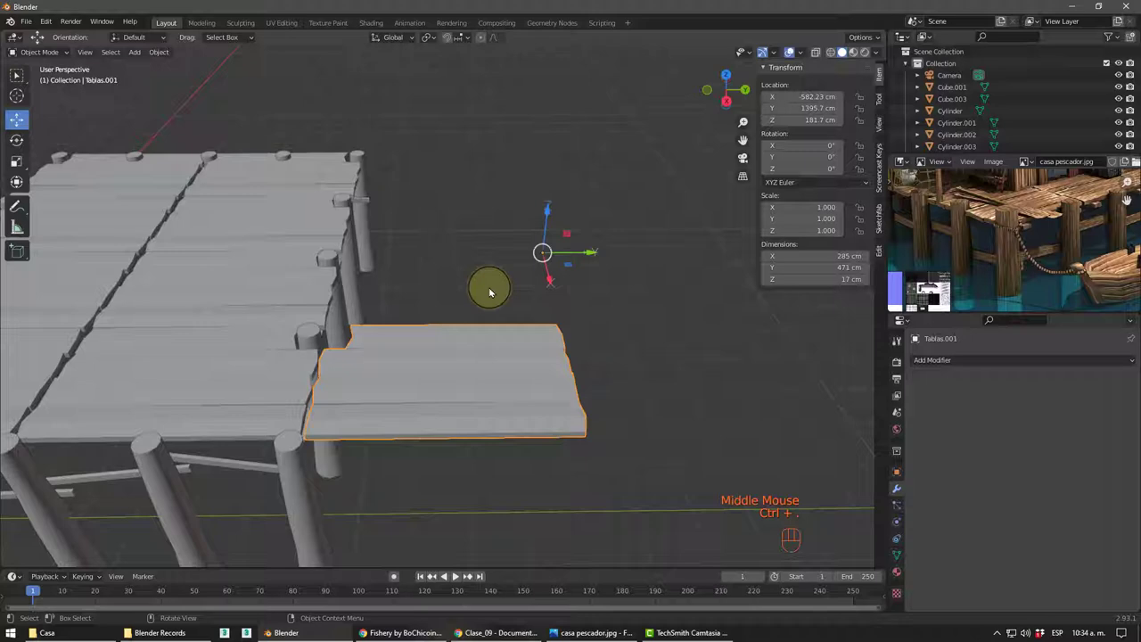
pyautogui.press('KP_7')
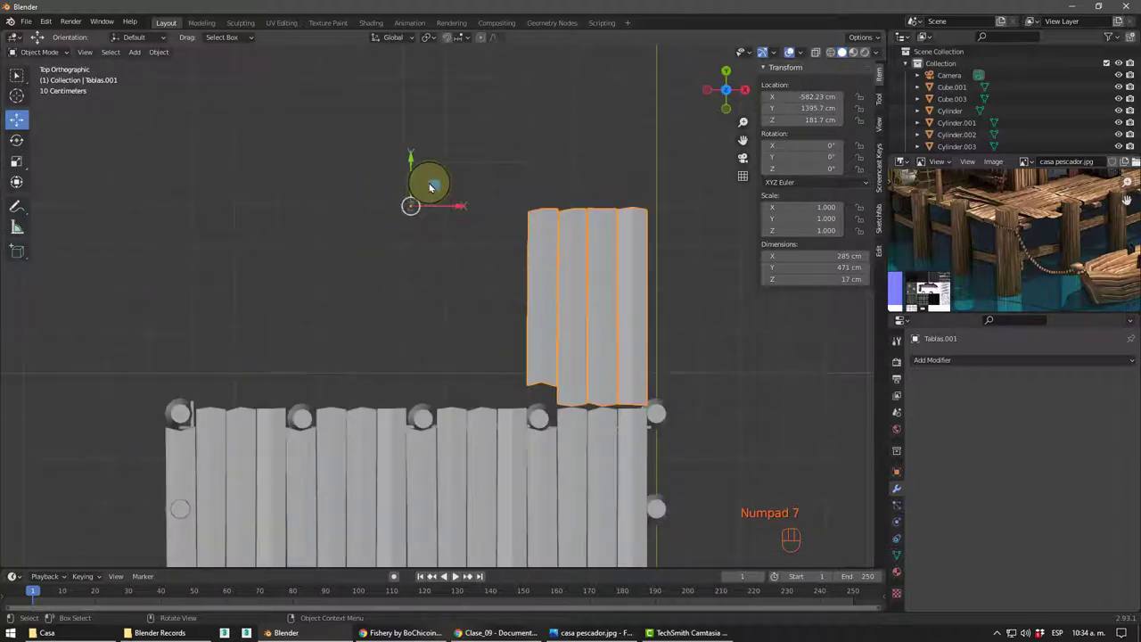
# - Rotate Tablas.001 about X into a ramp sloping off the deck edge
pyautogui.moveTo(435, 184); pyautogui.dragTo(626, 405)
pyautogui.moveTo(695, 497); pyautogui.dragTo(558, 402)
pyautogui.scroll(3)
pyautogui.middleClick(363, 353)
pyautogui.moveTo(373, 330); pyautogui.dragTo(457, 304)
pyautogui.middleClick(442, 319)
pyautogui.middleClick(445, 348)
pyautogui.scroll(-3)
pyautogui.middleClick(414, 357)
pyautogui.press('ctrl+.')
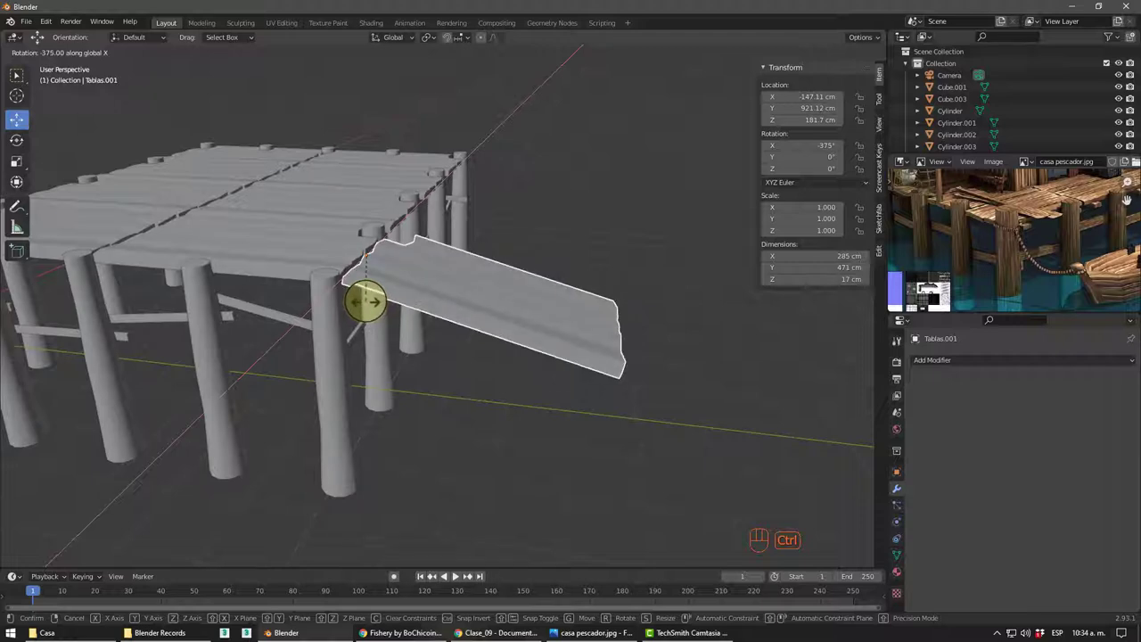
pyautogui.click(476, 455)
# - Duplicate the ramp as Tablas.002 and slide it farther out and lower to continue the slope
pyautogui.moveTo(437, 395); pyautogui.dragTo(400, 396)
pyautogui.scroll(-3)
pyautogui.moveTo(421, 404); pyautogui.dragTo(462, 316)
pyautogui.click(460, 300)
pyautogui.middleClick(451, 396)
pyautogui.moveTo(441, 389); pyautogui.dragTo(429, 372)
pyautogui.moveTo(439, 383); pyautogui.dragTo(419, 375)
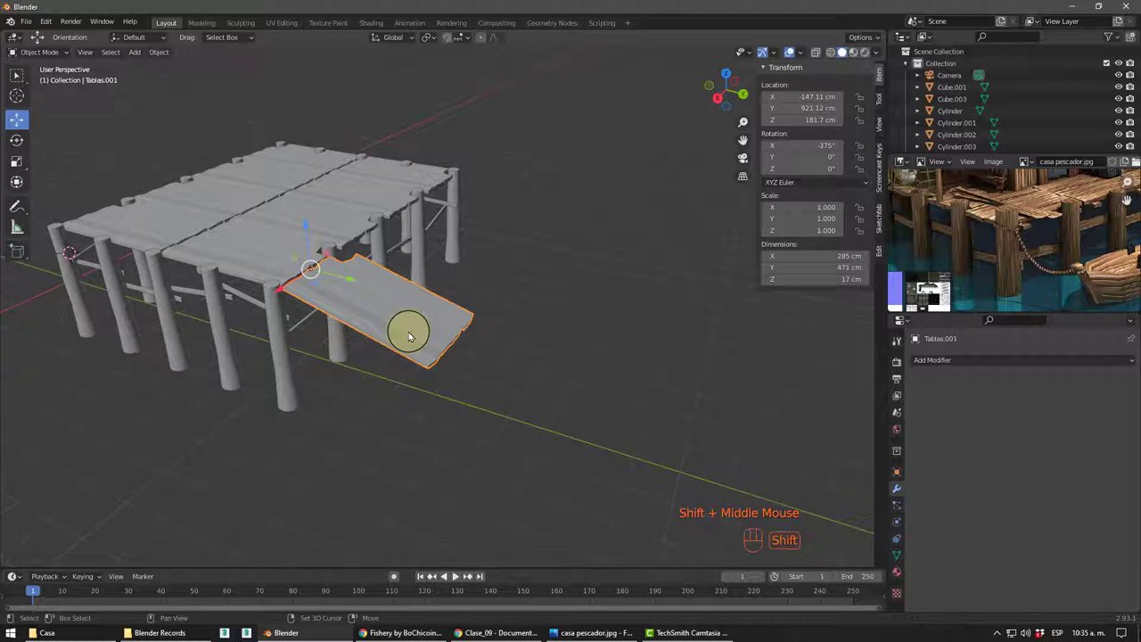
pyautogui.press('shift+d')
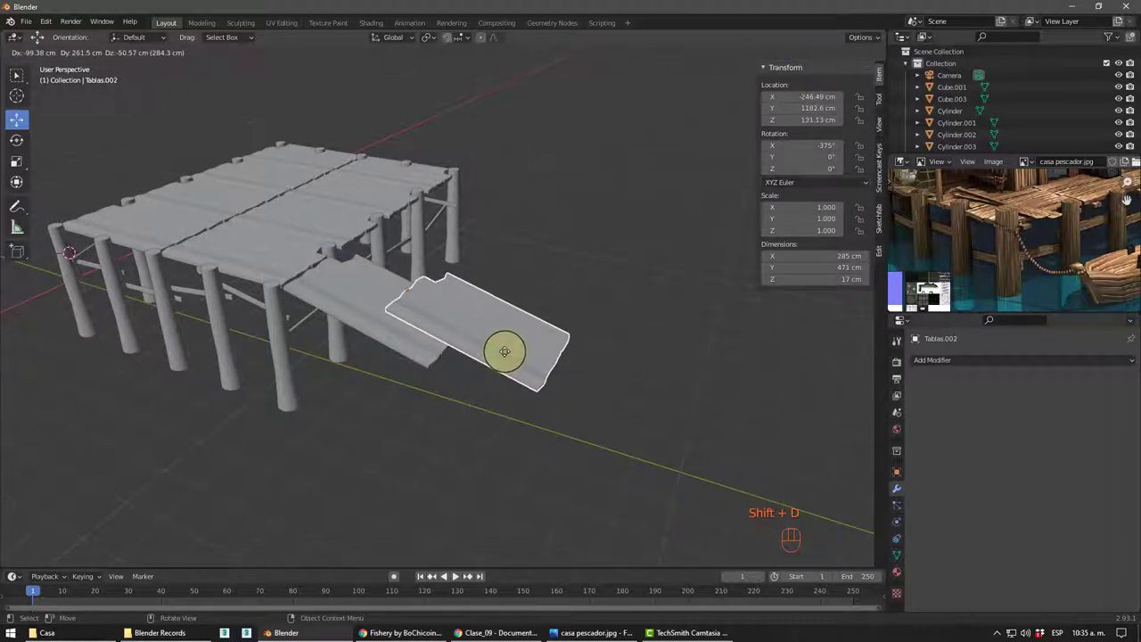
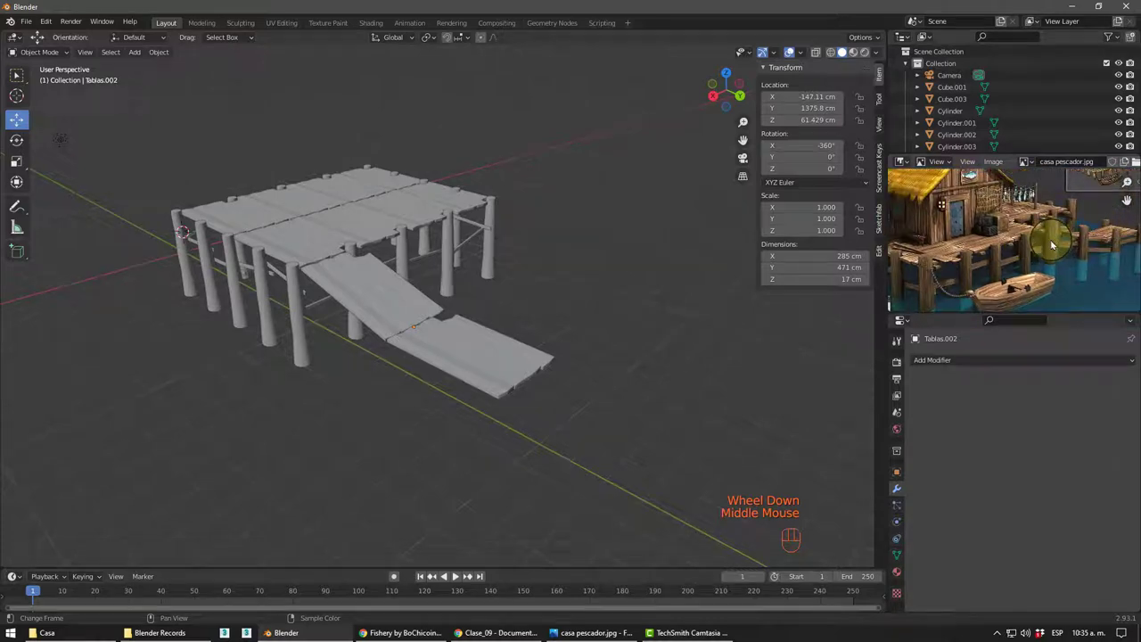
# - Select the plank deck together with its rows of posts
pyautogui.moveTo(426, 291); pyautogui.dragTo(388, 279)
pyautogui.click(428, 181)
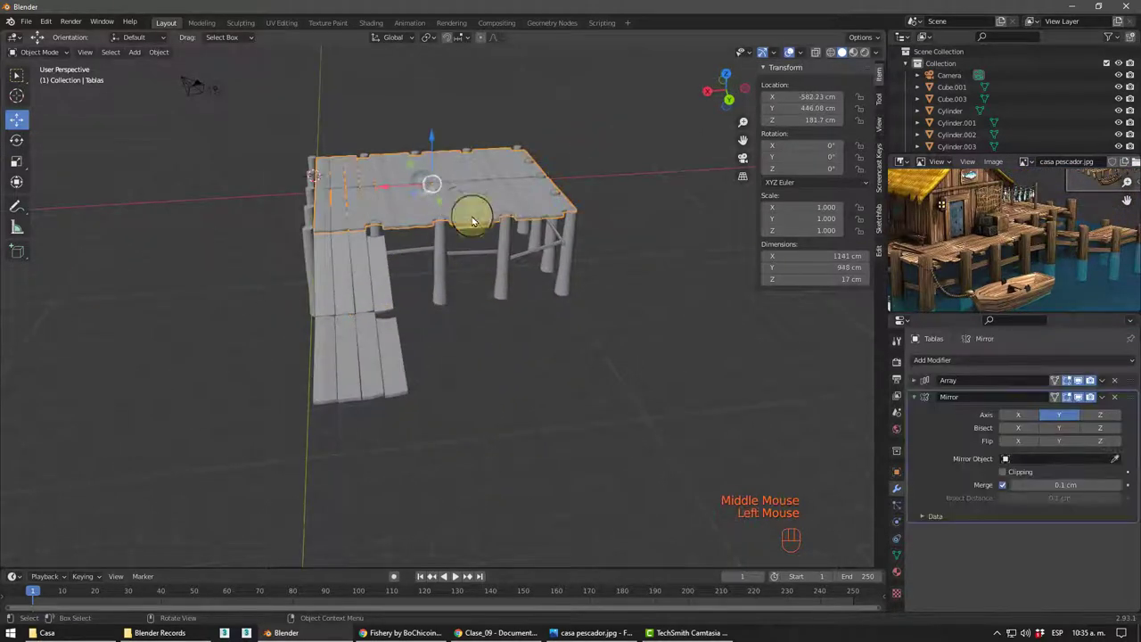
pyautogui.middleClick(480, 248)
pyautogui.click(587, 245)
pyautogui.moveTo(504, 292); pyautogui.dragTo(515, 294)
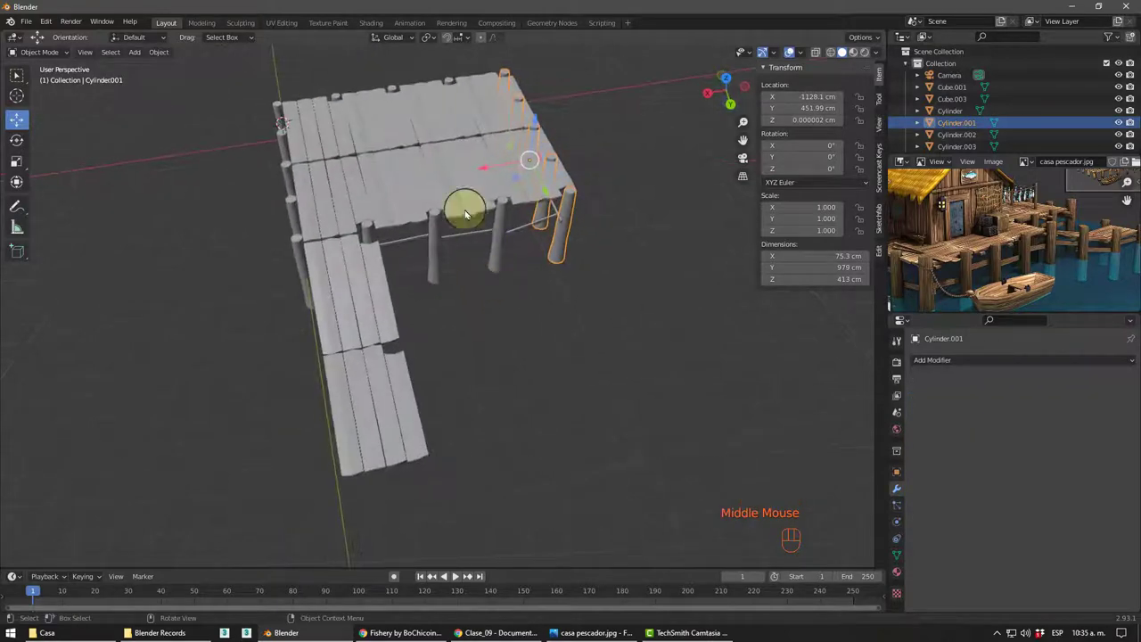
pyautogui.click(452, 189)
pyautogui.middleClick(456, 230)
pyautogui.click(479, 122)
pyautogui.moveTo(583, 276); pyautogui.dragTo(596, 268)
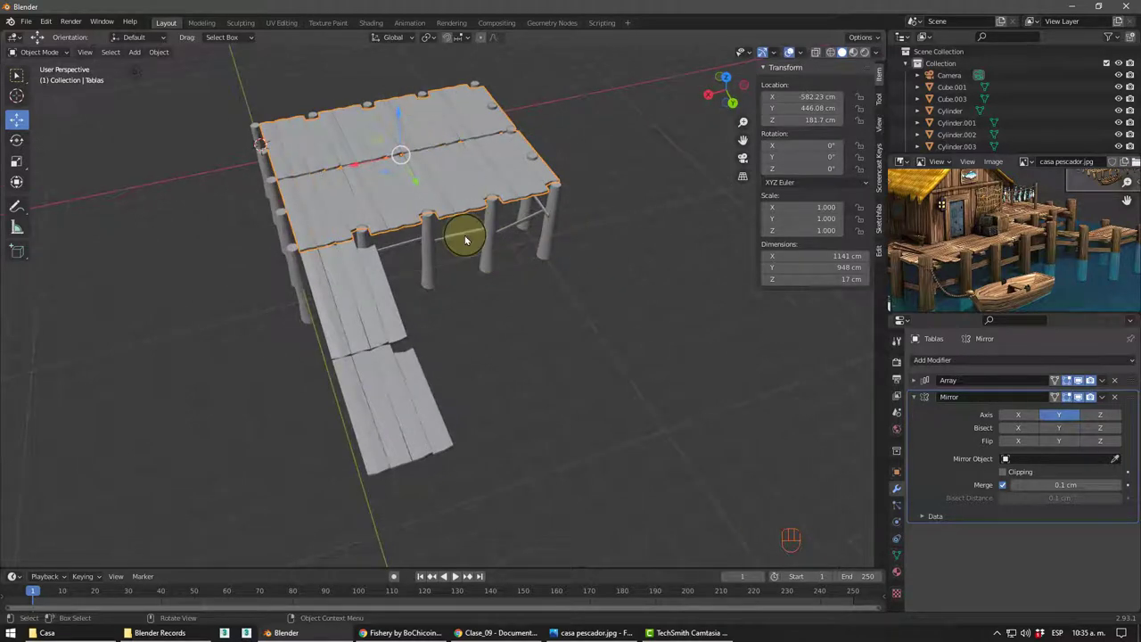
pyautogui.moveTo(435, 241); pyautogui.dragTo(540, 281)
pyautogui.scroll(-3)
pyautogui.middleClick(549, 284)
pyautogui.scroll(-3)
# - Duplicate the deck and posts along Y so the copy sits end to end with the first
pyautogui.press('shift+d')
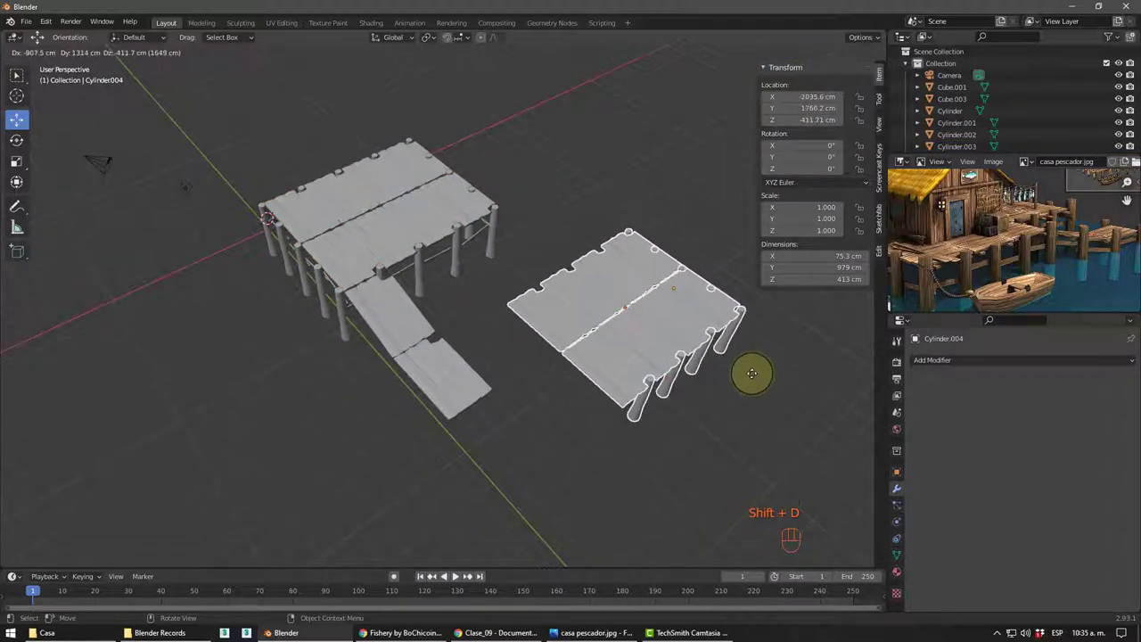
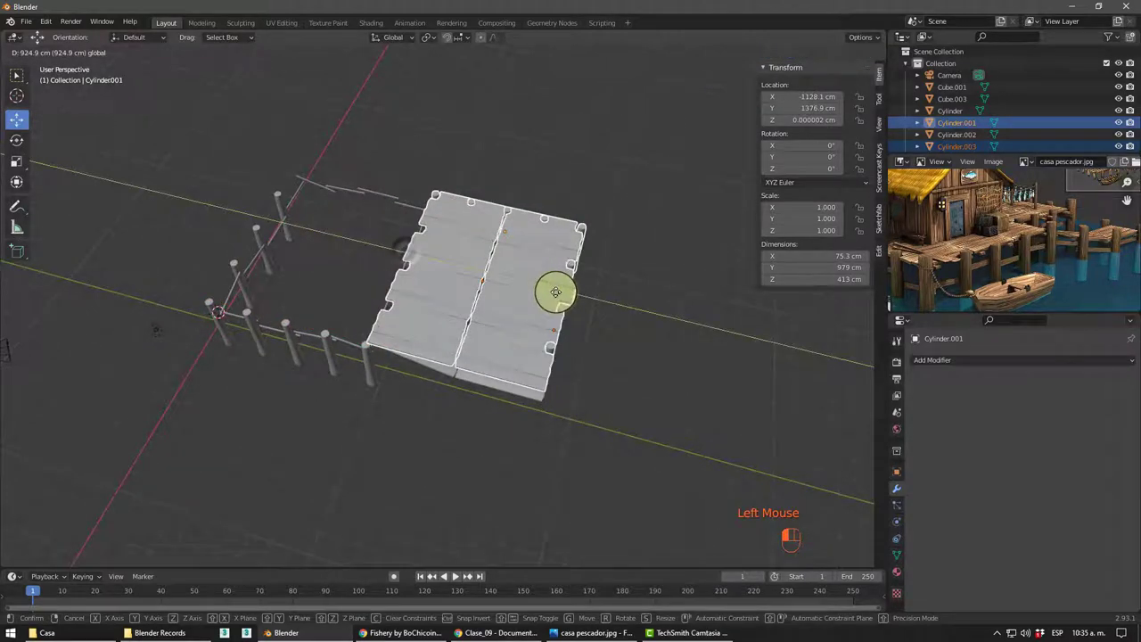
pyautogui.press('ctrl+z')
pyautogui.press('shift+d')
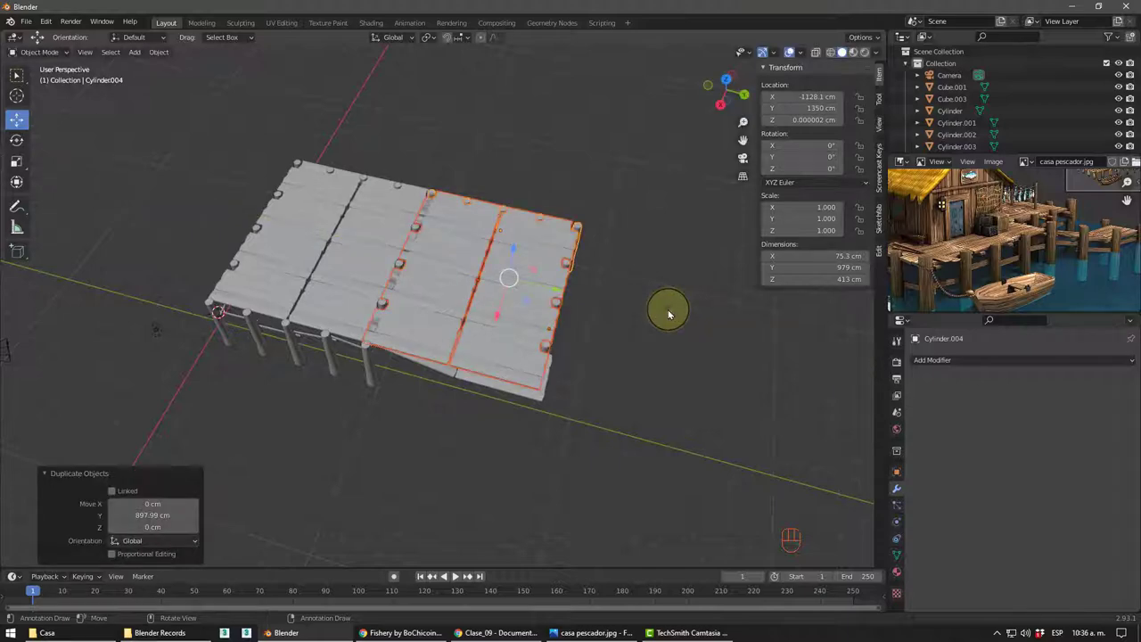
pyautogui.moveTo(476, 312); pyautogui.dragTo(444, 284)
pyautogui.middleClick(516, 306)
pyautogui.moveTo(548, 304); pyautogui.dragTo(542, 308)
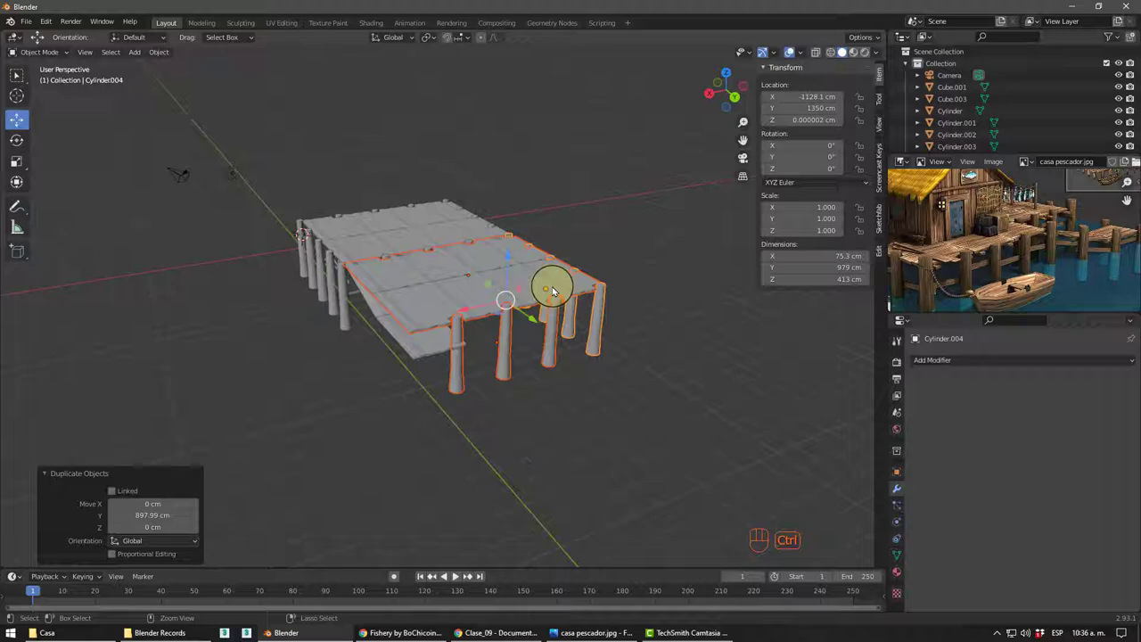
# - Reselect the copied deck and posts and join them into one object, Tablas.003
pyautogui.press('ctrl+j')
pyautogui.press('ctrl+z')
pyautogui.click(571, 377)
pyautogui.click(410, 282)
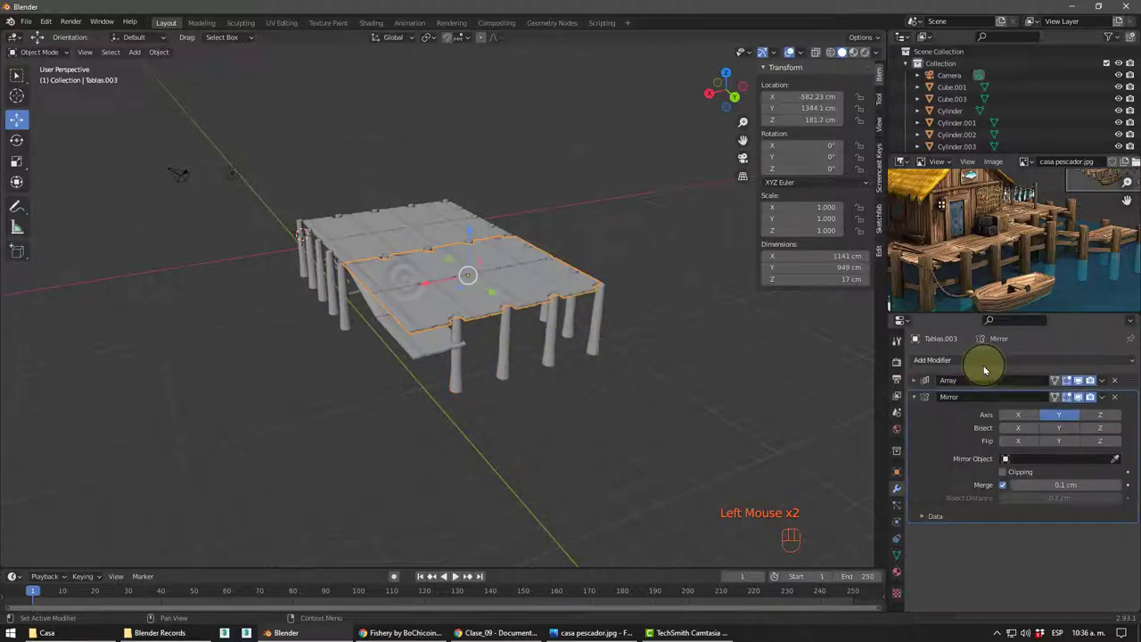
pyautogui.moveTo(1106, 384); pyautogui.dragTo(1082, 399)
pyautogui.moveTo(1107, 380); pyautogui.dragTo(979, 404)
pyautogui.click(613, 428)
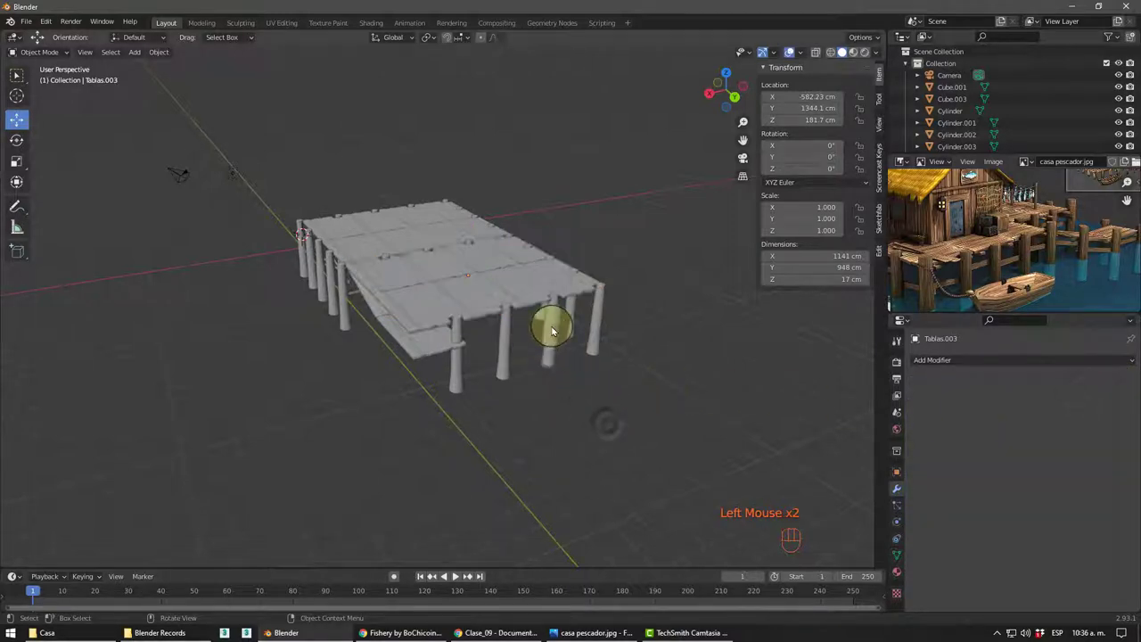
pyautogui.click(558, 329)
pyautogui.moveTo(602, 316); pyautogui.dragTo(561, 326)
pyautogui.middleClick(565, 355)
pyautogui.middleClick(579, 371)
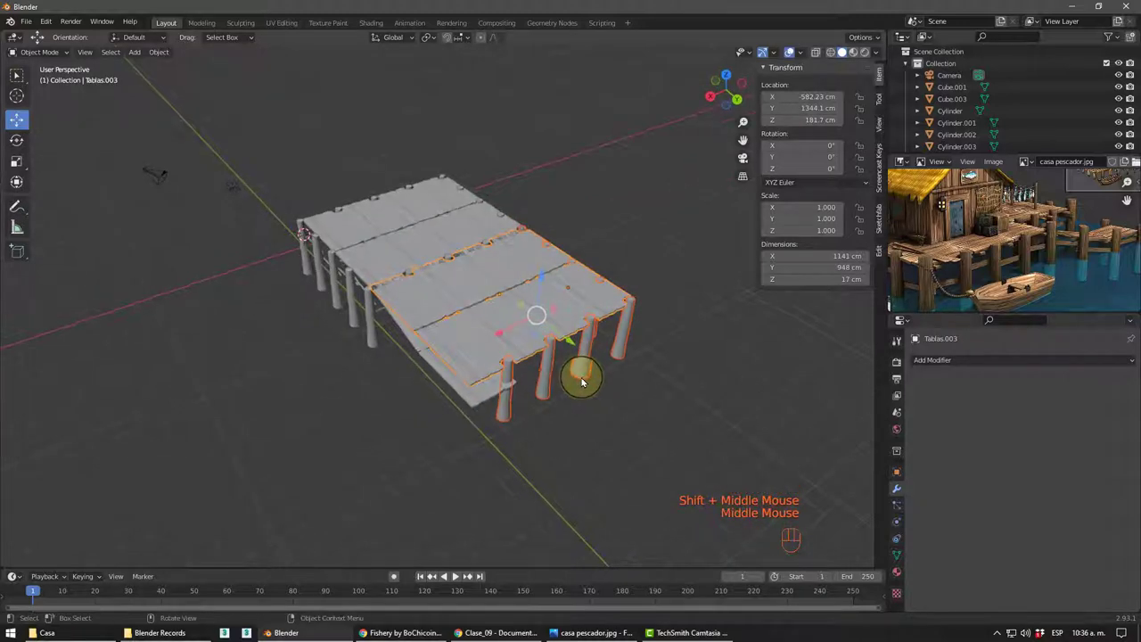
pyautogui.press('ctrl+j')
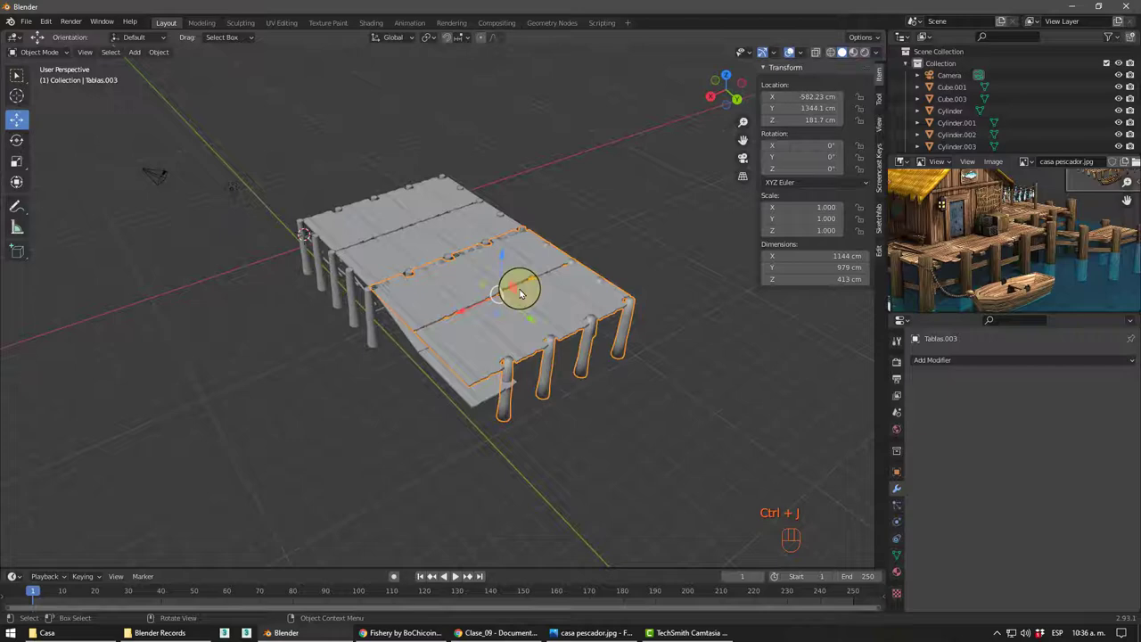
# - Inspect the joint between the decks and enter Edit Mode on the joined copy
pyautogui.moveTo(506, 318); pyautogui.dragTo(662, 335)
pyautogui.press('ctrl+z')
pyautogui.moveTo(488, 355); pyautogui.dragTo(458, 311)
pyautogui.scroll(3)
pyautogui.moveTo(465, 318); pyautogui.dragTo(469, 329)
pyautogui.middleClick(448, 318)
pyautogui.scroll(3)
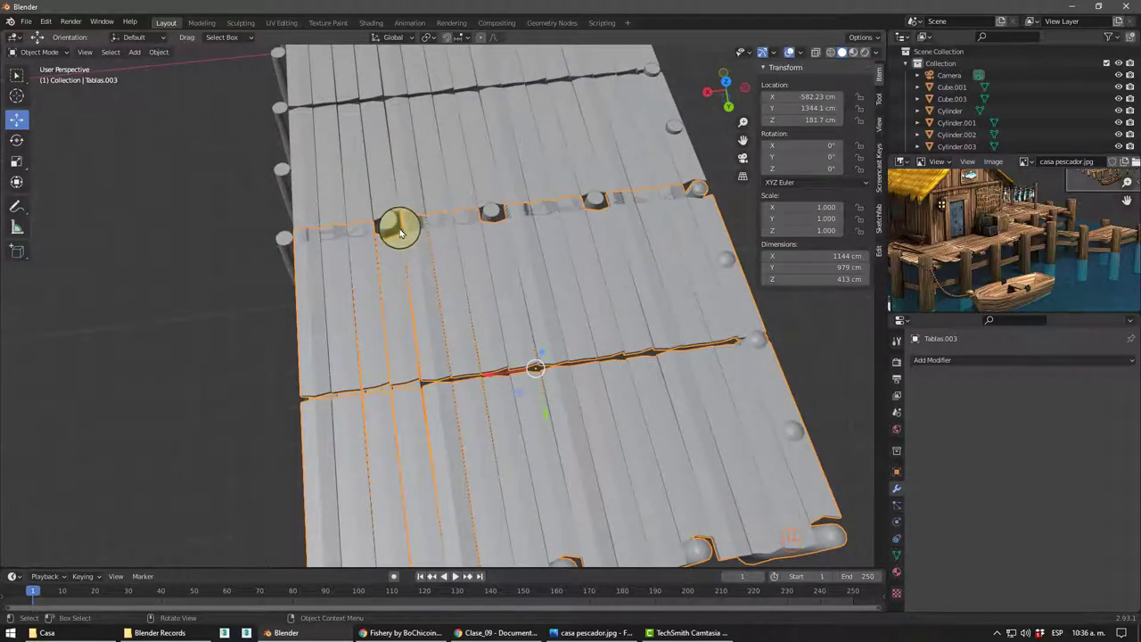
pyautogui.scroll(-3)
pyautogui.middleClick(517, 270)
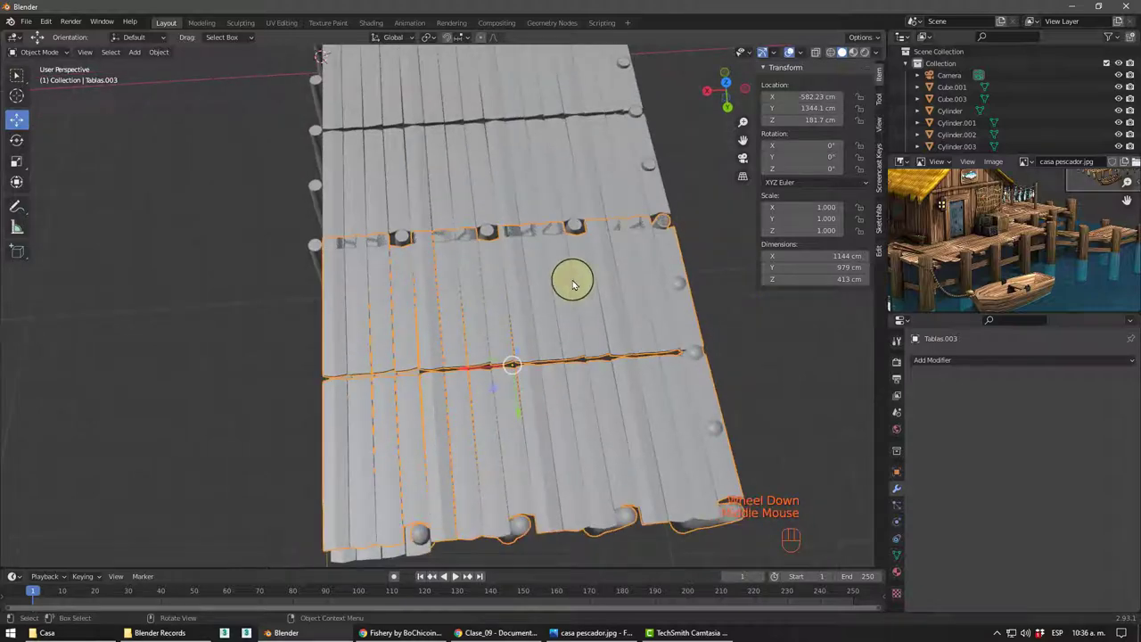
pyautogui.middleClick(474, 253)
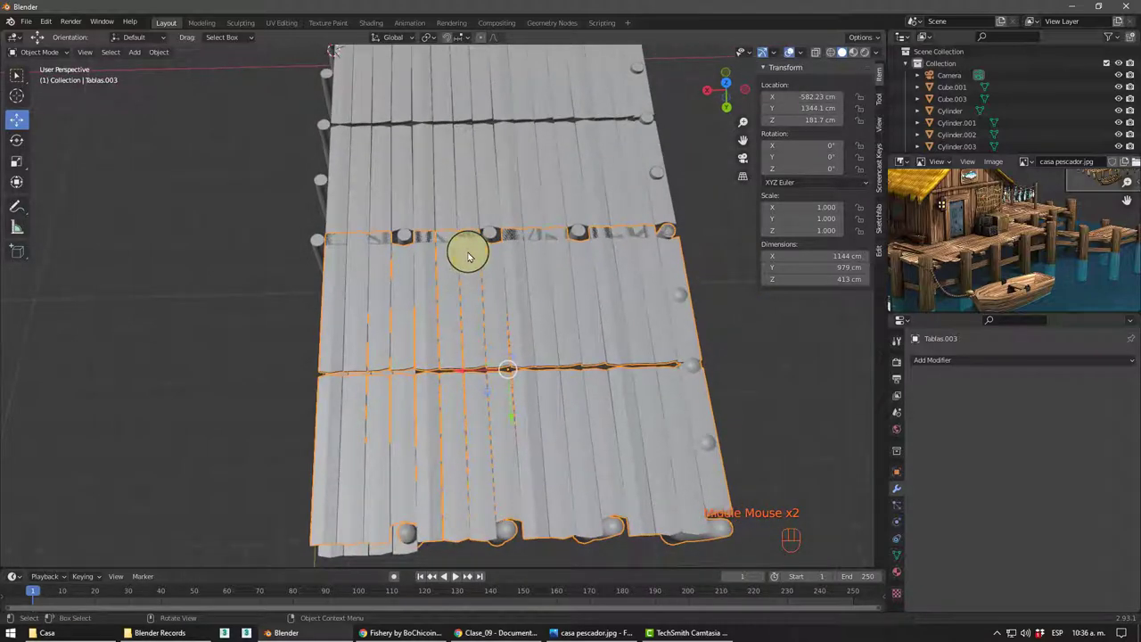
pyautogui.press('Tab')
pyautogui.middleClick(424, 273)
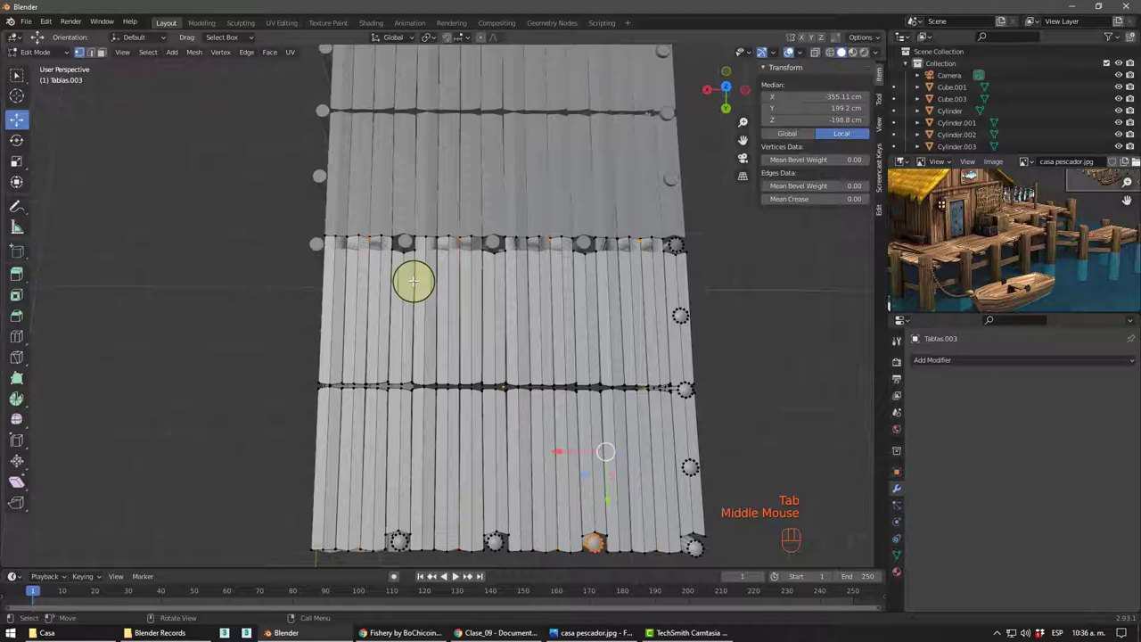
# - In top X-ray view, select the plank end vertices near the corner post of Tablas.003
pyautogui.press('KP_7')
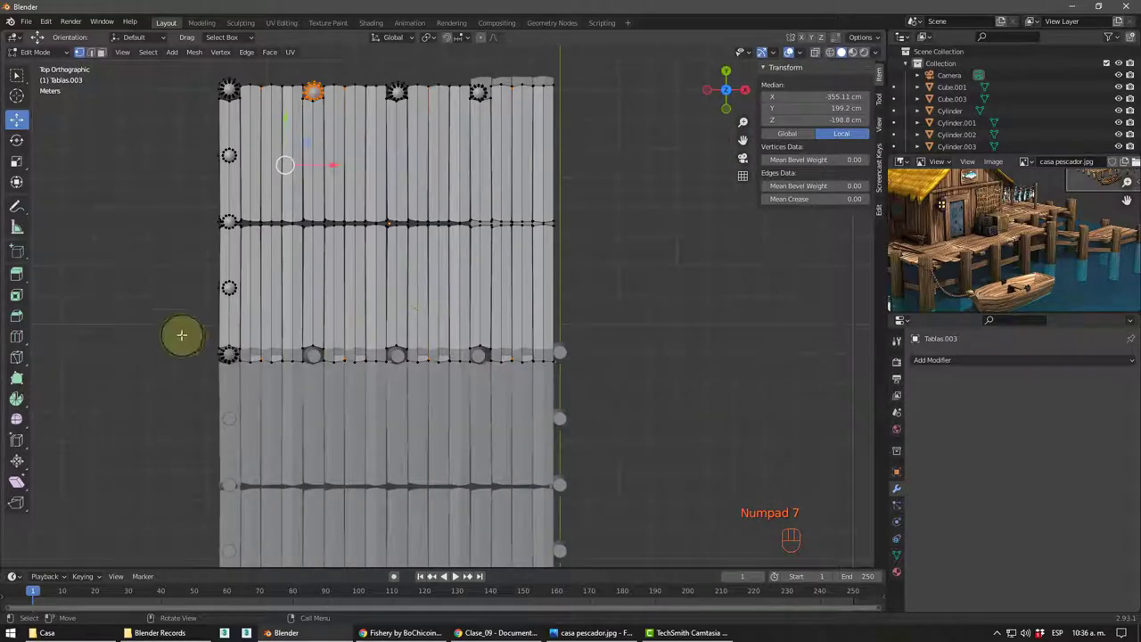
pyautogui.press('shift+z')
pyautogui.click(793, 47)
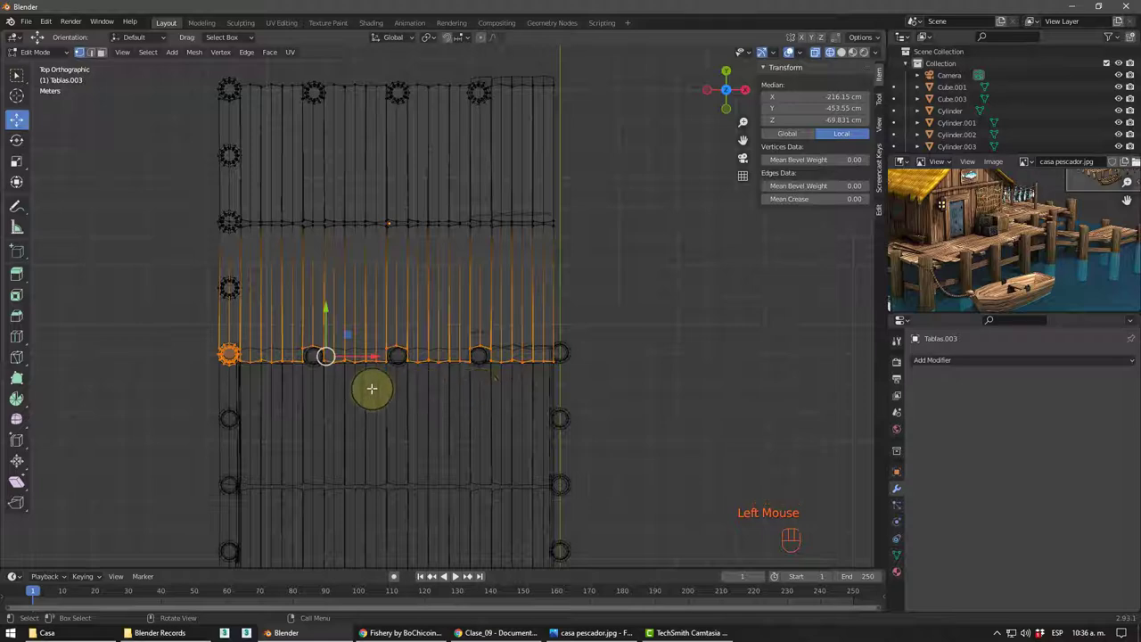
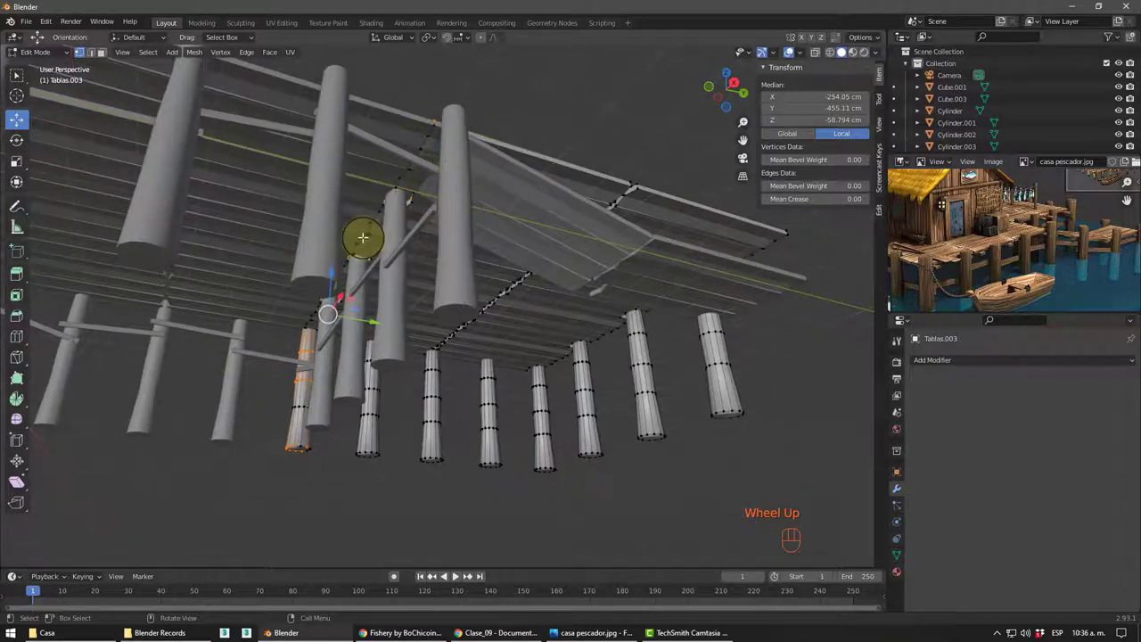
pyautogui.middleClick(793, 47)
pyautogui.press('KP_7')
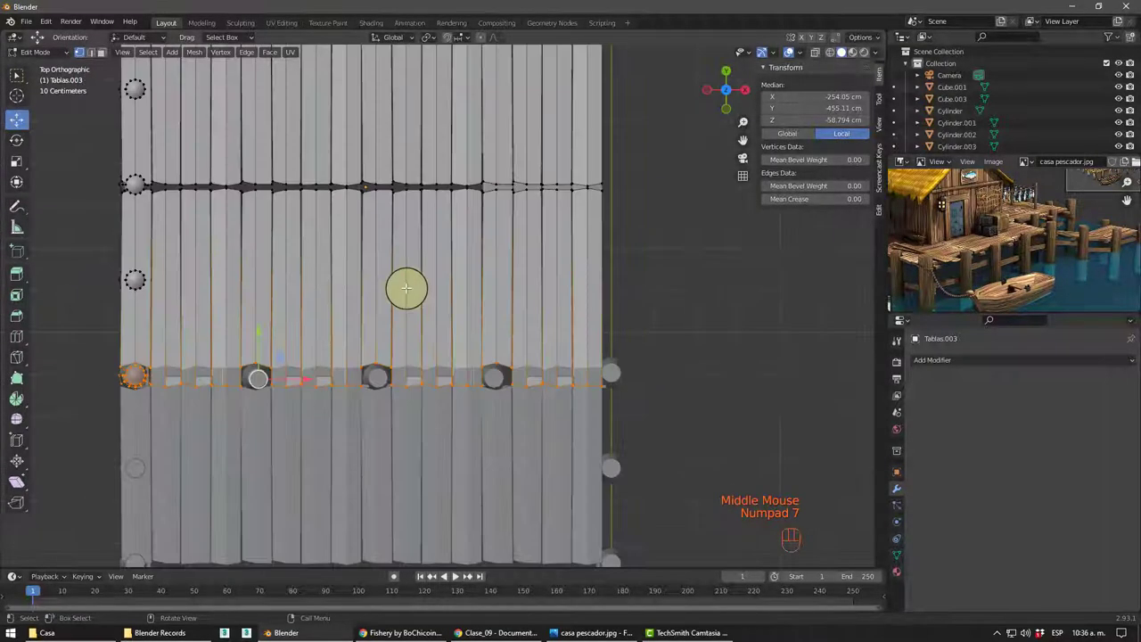
pyautogui.press('shift+z')
pyautogui.click(793, 47)
pyautogui.click(794, 47)
pyautogui.moveTo(793, 48); pyautogui.dragTo(794, 47)
# - Extend the selection to the plank ends along the post row and recheck from above
pyautogui.middleClick(793, 47)
pyautogui.middleClick(793, 47)
pyautogui.moveTo(793, 47); pyautogui.dragTo(794, 47)
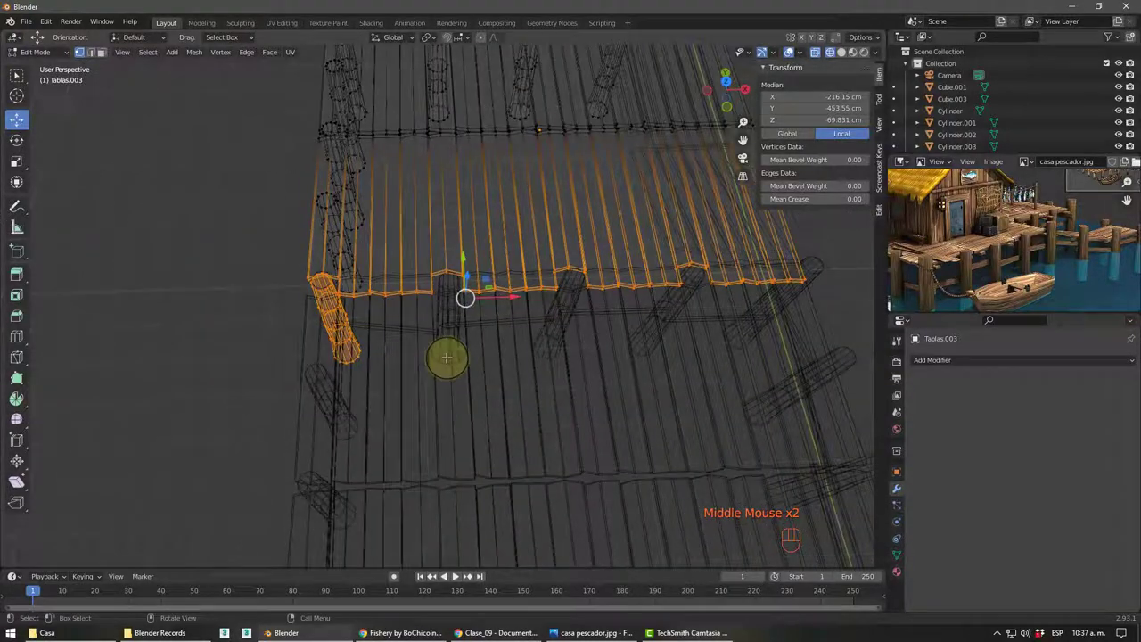
pyautogui.press('t')
pyautogui.middleClick(793, 48)
pyautogui.press('Page_Down')
pyautogui.press('KP_7')
pyautogui.scroll(3)
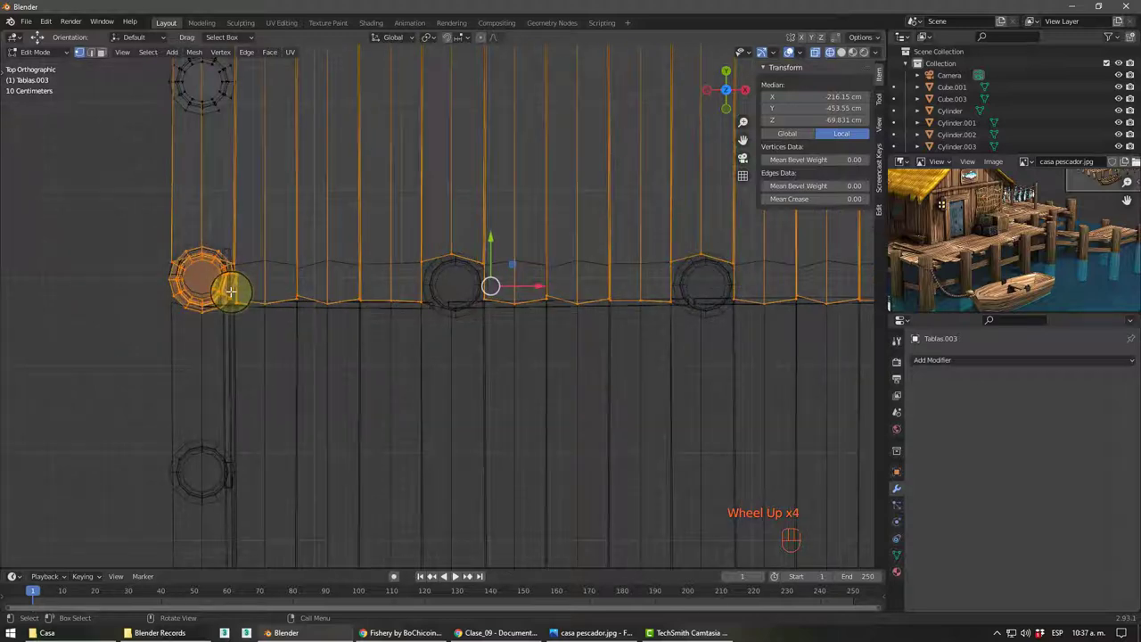
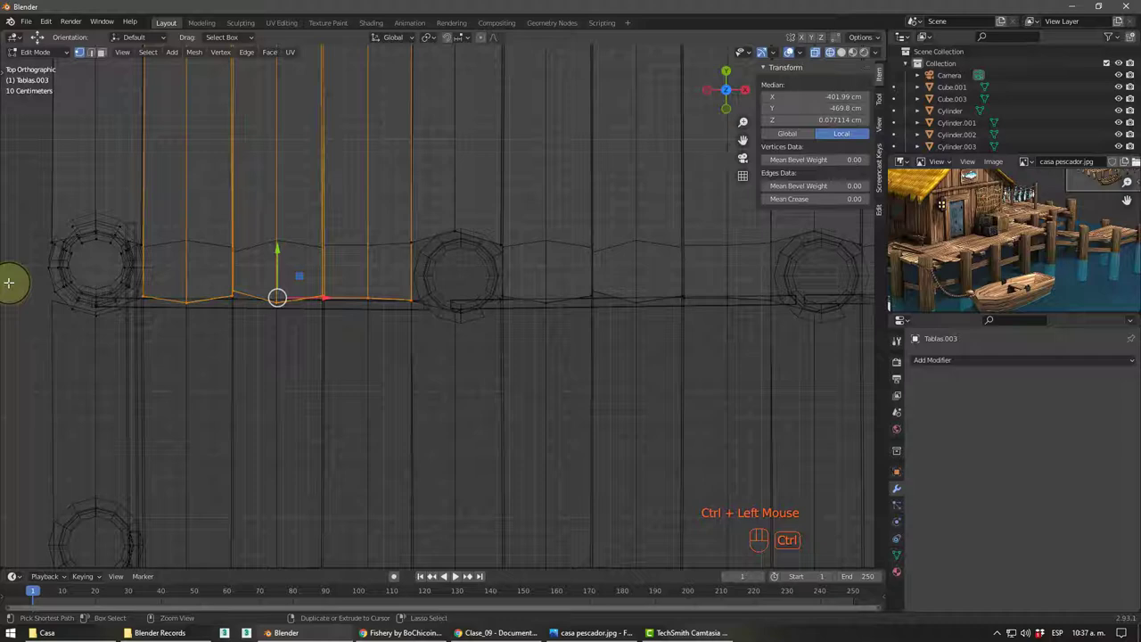
pyautogui.scroll(-3)
pyautogui.scroll(-3)
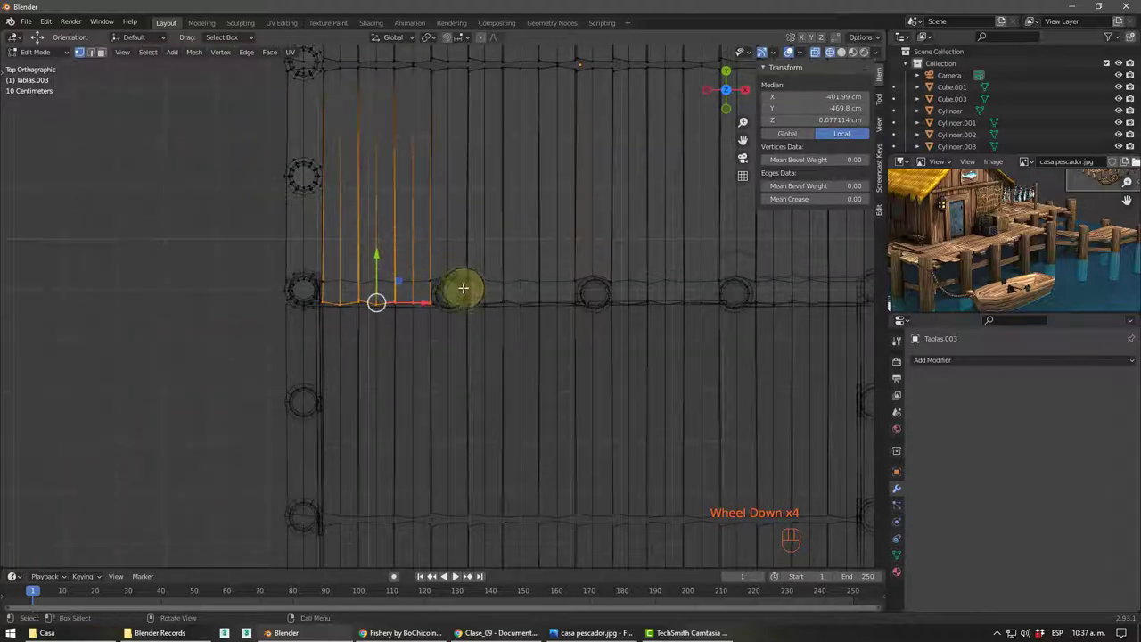
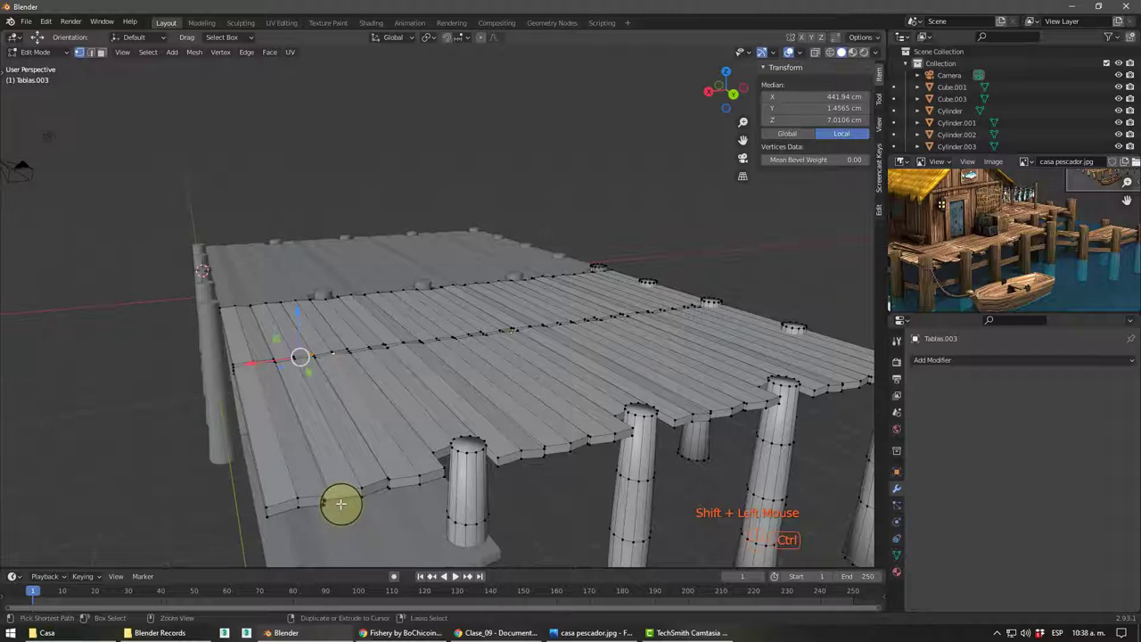
# - Select the whole linked outer plank strip and delete it from the deck copy
pyautogui.press('ctrl+l')
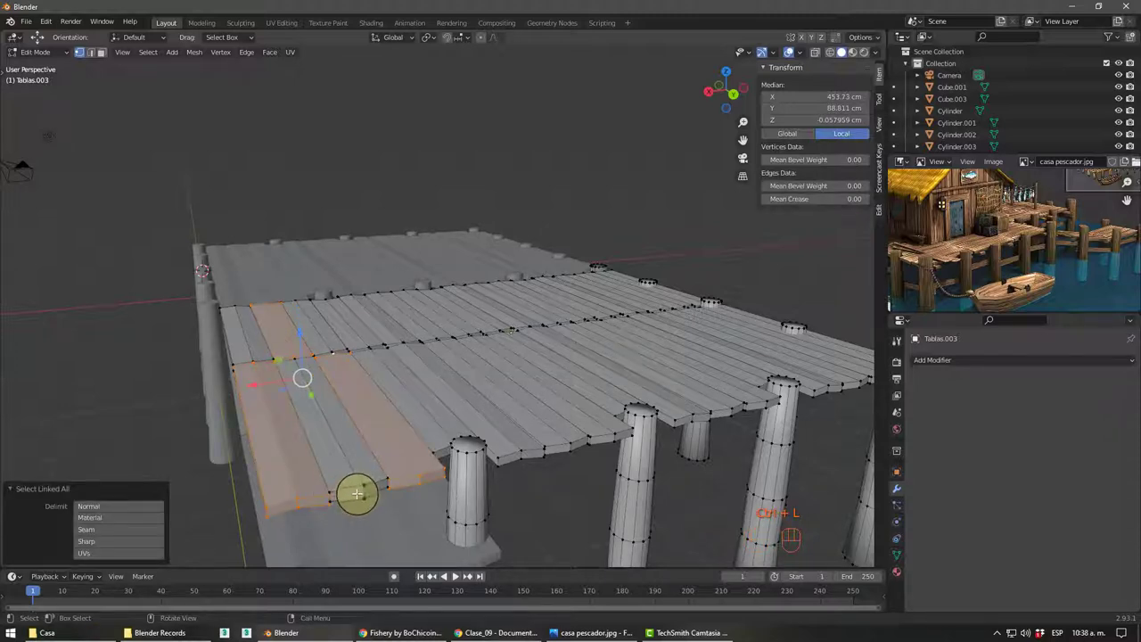
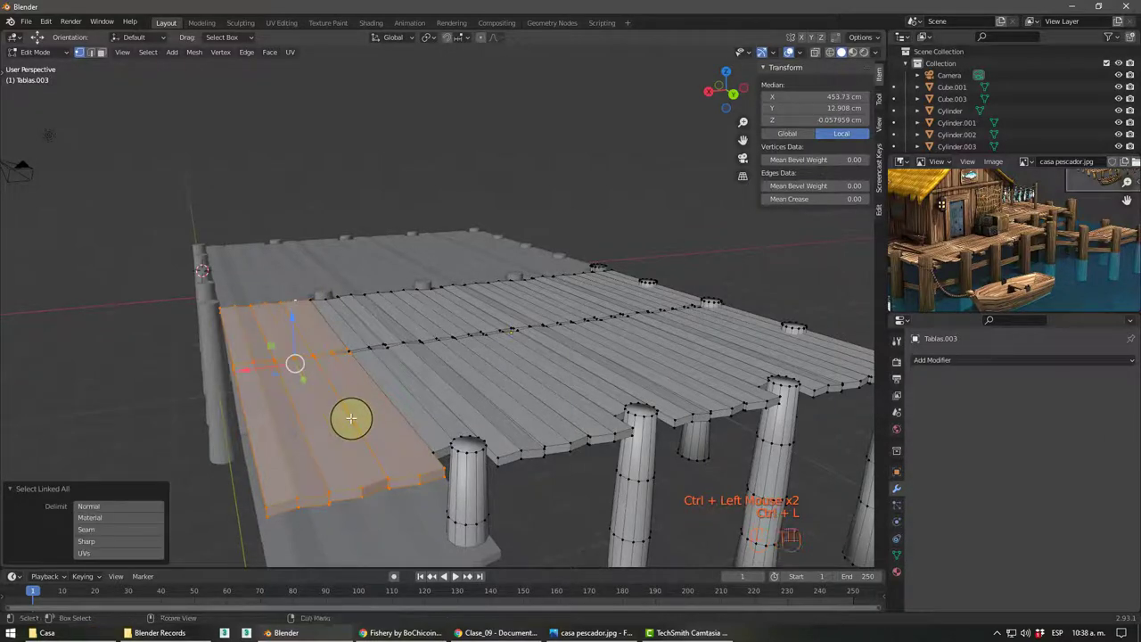
pyautogui.press('Delete')
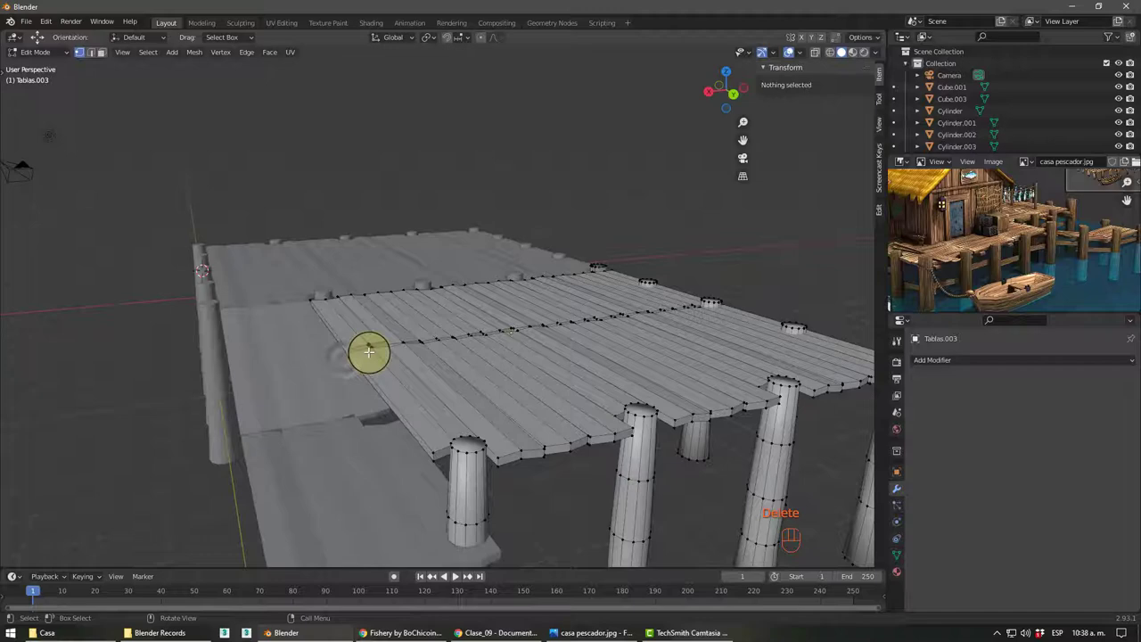
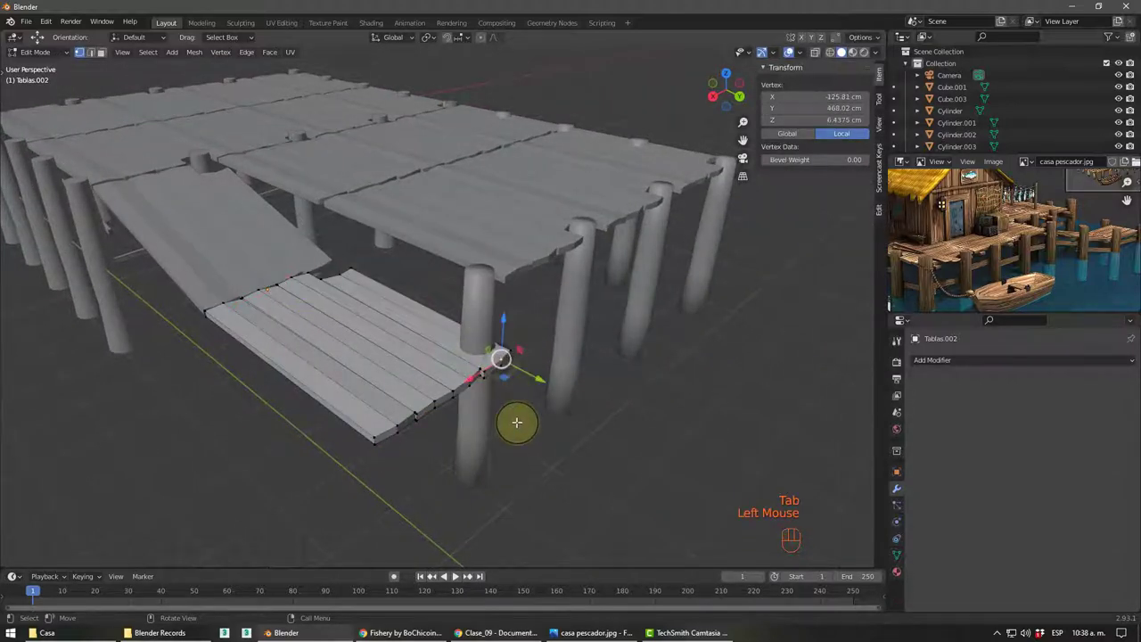
# - Select the linked plank strip on the ramp for trimming
pyautogui.press('ctrl+l')
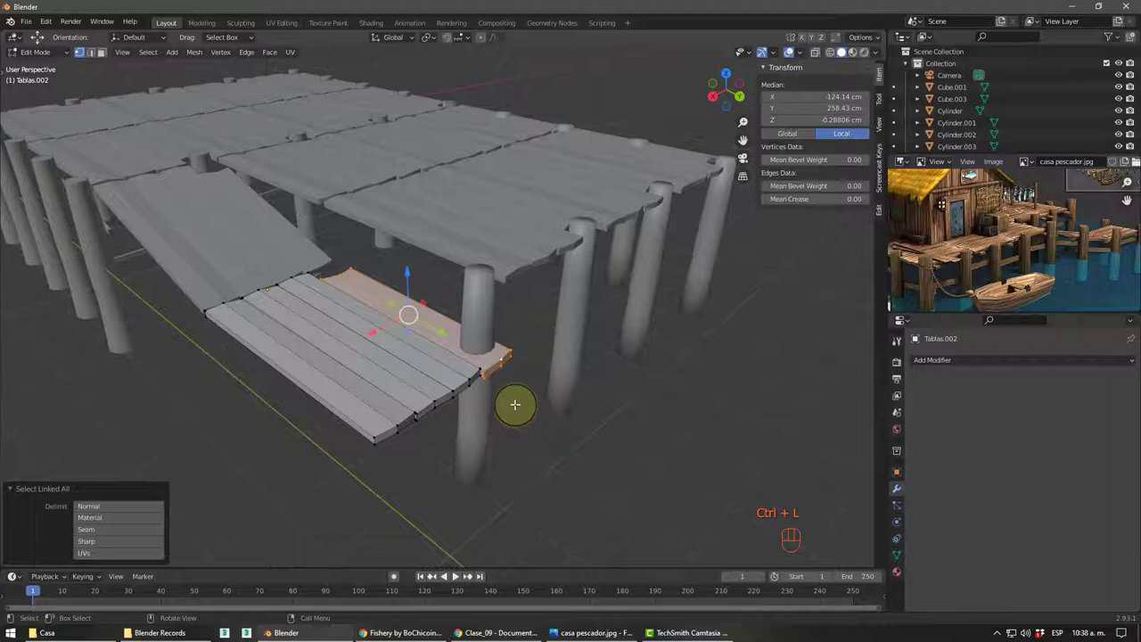
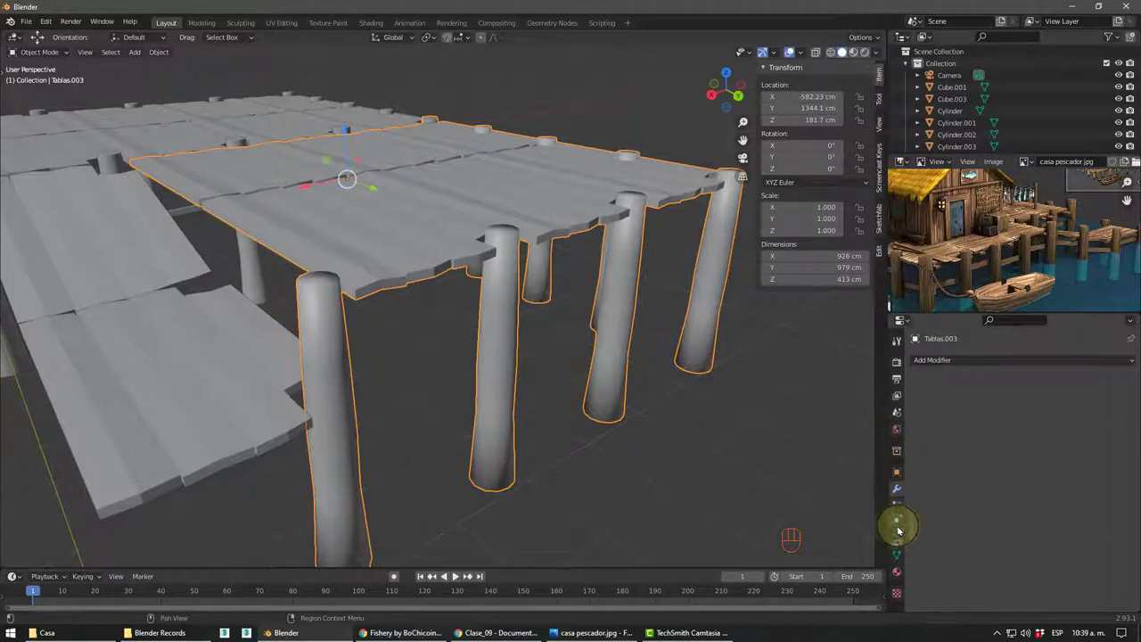
# - Show Object Data Properties and scroll to the Normals Auto Smooth setting
pyautogui.click(898, 558)
pyautogui.scroll(-3)
pyautogui.scroll(-3)
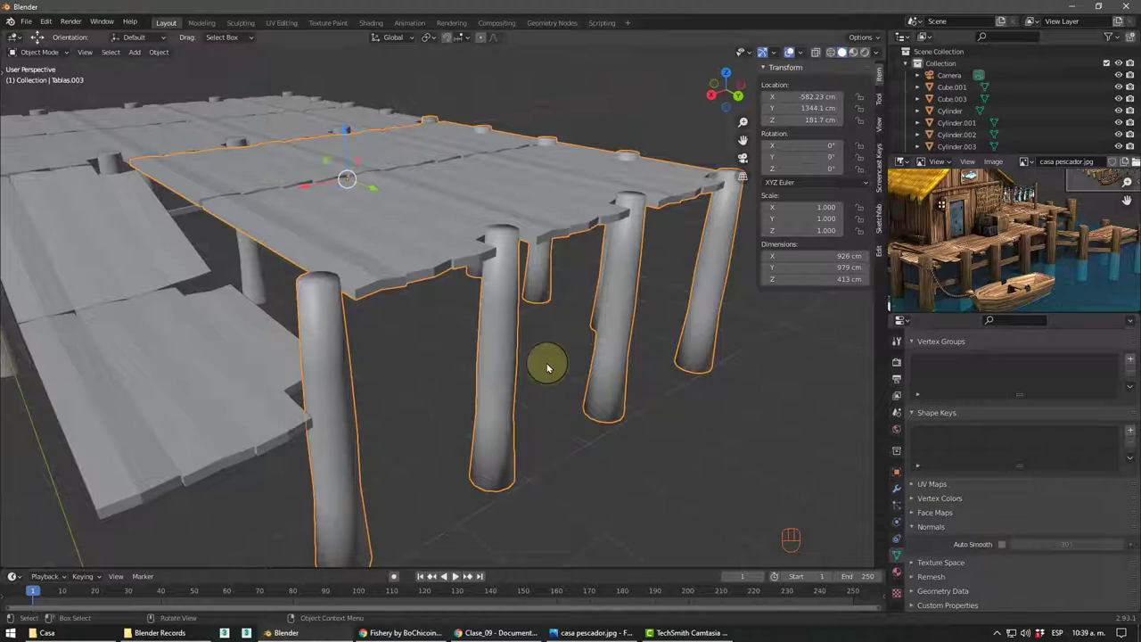
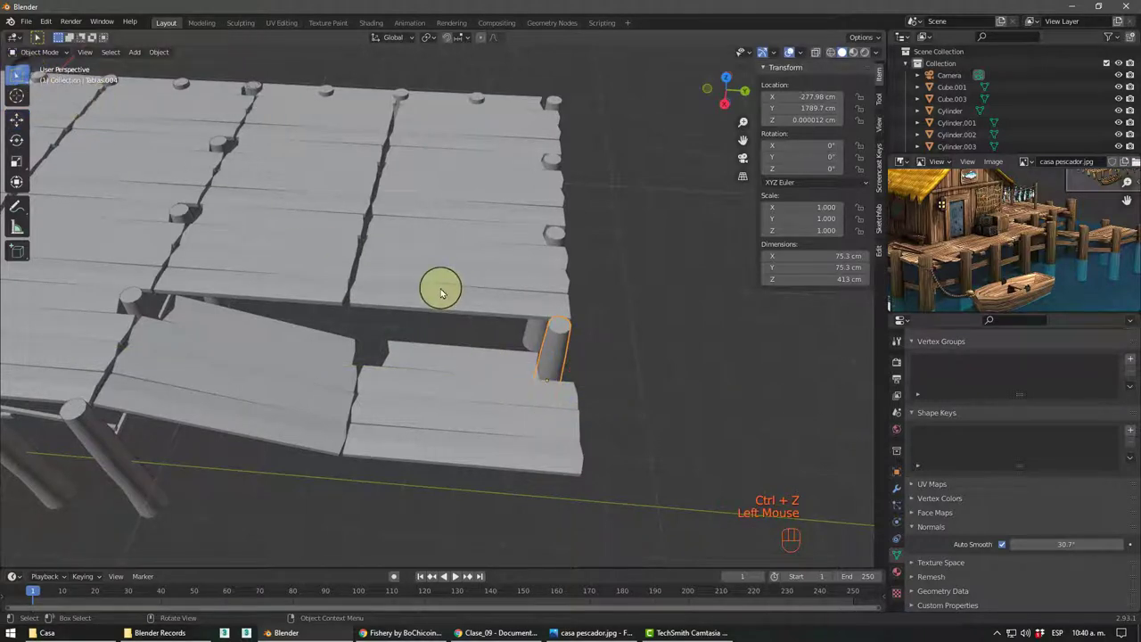
# - Duplicate the ladder post as Tablas.005 and set it about -394.34 cm along Y at the deck edge
pyautogui.press('g')
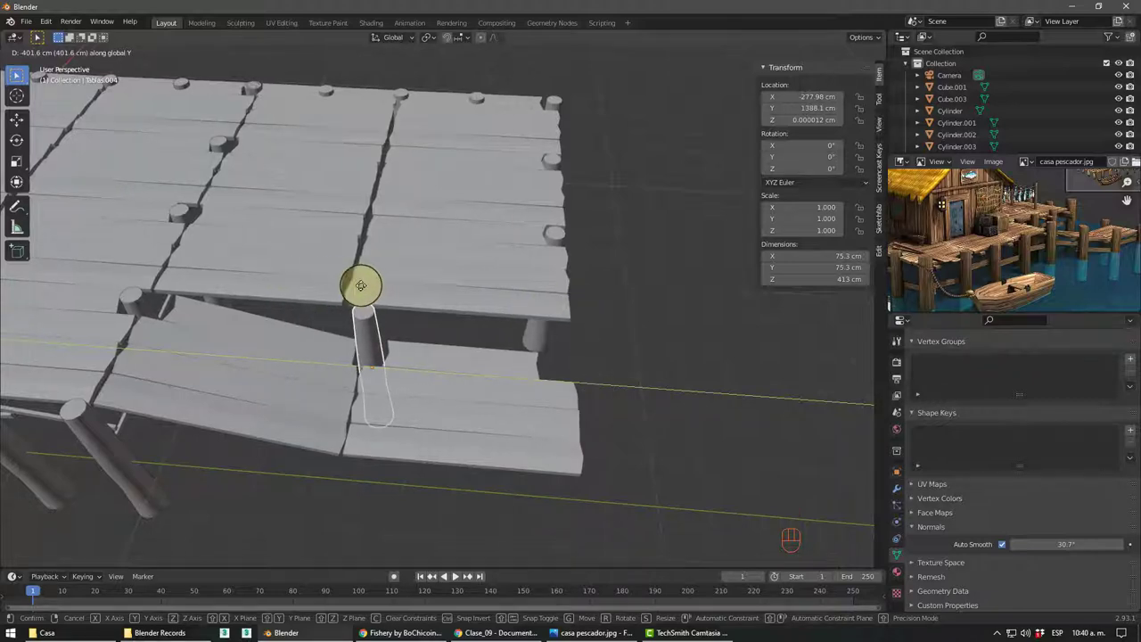
pyautogui.press('shift+d')
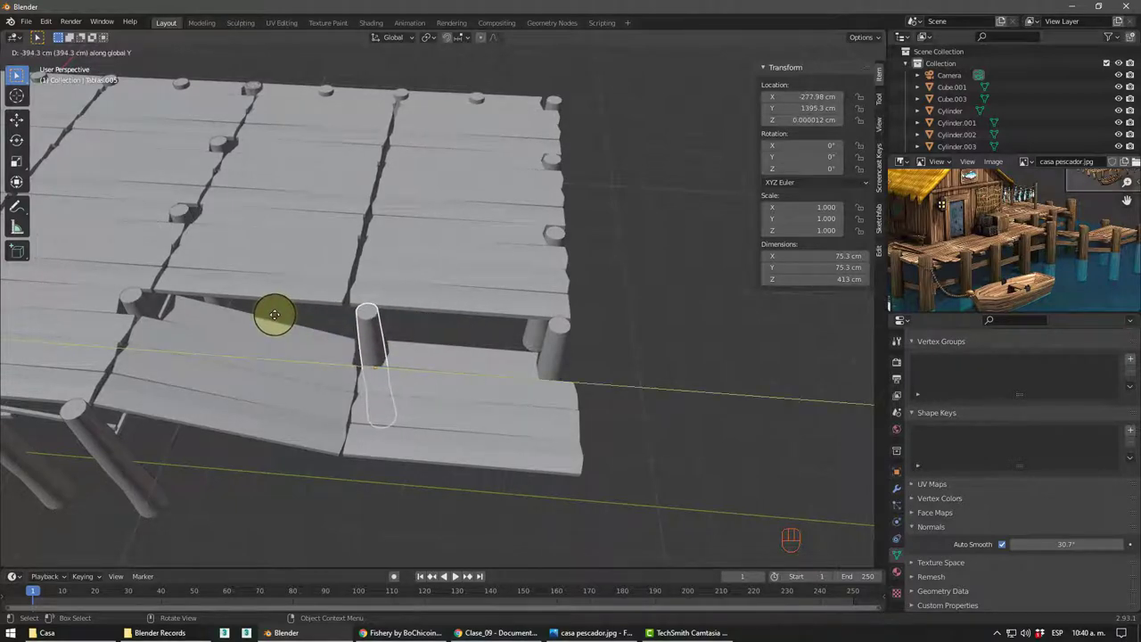
pyautogui.moveTo(367, 306); pyautogui.dragTo(359, 258)
pyautogui.scroll(3)
# - Orbit around the dock to check the copied post beneath the ramp from several angles
pyautogui.moveTo(366, 231); pyautogui.dragTo(414, 269)
pyautogui.moveTo(419, 284); pyautogui.dragTo(419, 287)
pyautogui.middleClick(417, 290)
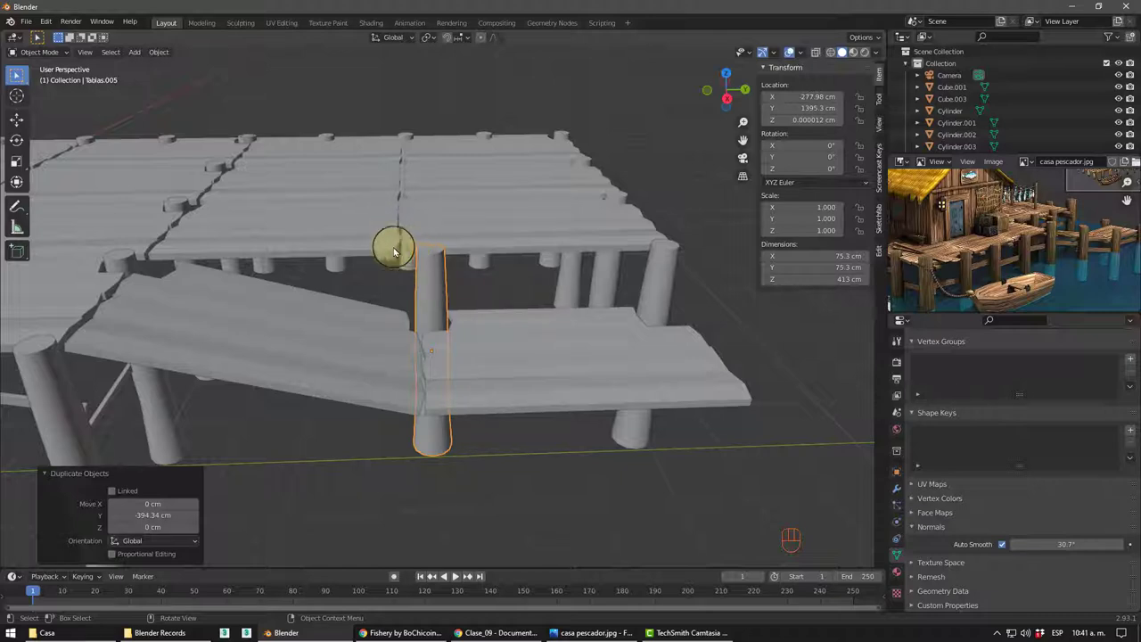
pyautogui.moveTo(449, 260); pyautogui.dragTo(461, 238)
pyautogui.scroll(3)
pyautogui.scroll(-3)
pyautogui.moveTo(479, 339); pyautogui.dragTo(441, 343)
pyautogui.middleClick(476, 321)
pyautogui.middleClick(521, 328)
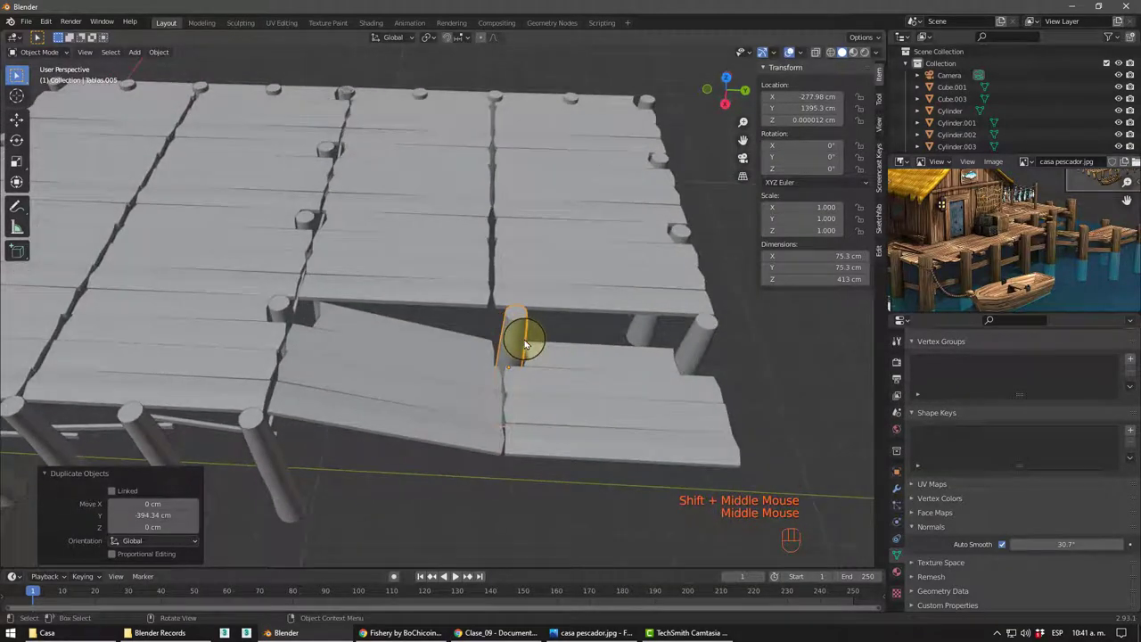
pyautogui.moveTo(527, 341); pyautogui.dragTo(497, 330)
pyautogui.moveTo(364, 314); pyautogui.dragTo(332, 296)
pyautogui.scroll(-3)
pyautogui.moveTo(342, 294); pyautogui.dragTo(462, 286)
pyautogui.middleClick(467, 286)
pyautogui.moveTo(451, 310); pyautogui.dragTo(475, 296)
pyautogui.middleClick(480, 299)
pyautogui.scroll(-3)
pyautogui.moveTo(484, 300); pyautogui.dragTo(537, 299)
pyautogui.middleClick(534, 312)
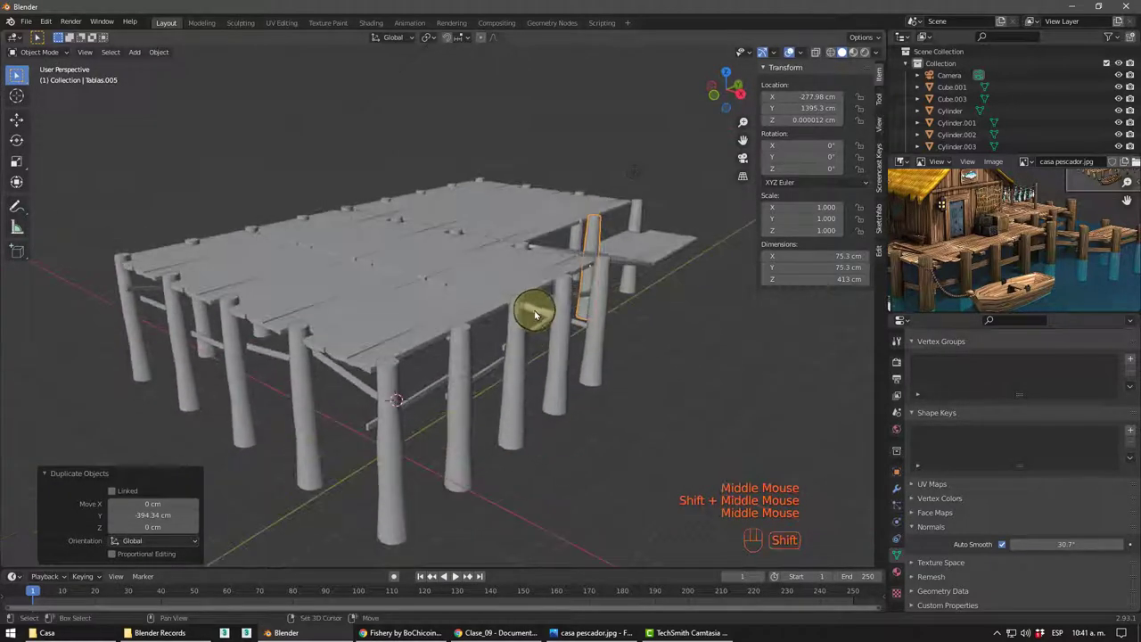
pyautogui.middleClick(534, 299)
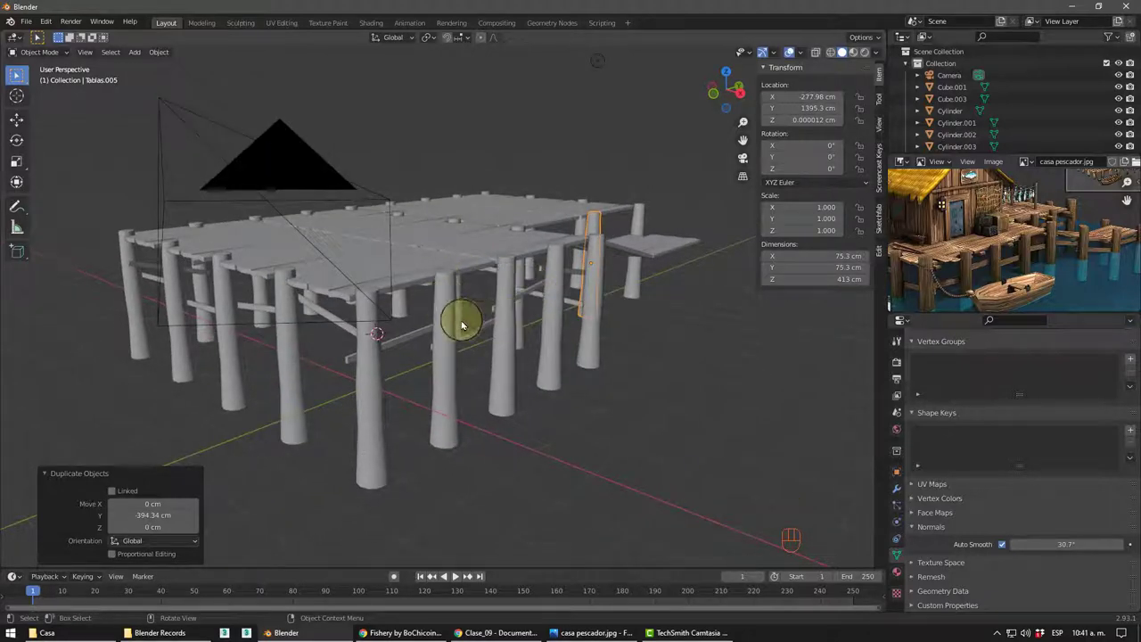
pyautogui.moveTo(462, 335); pyautogui.dragTo(442, 365)
pyautogui.moveTo(464, 367); pyautogui.dragTo(433, 347)
pyautogui.middleClick(444, 343)
pyautogui.scroll(-3)
pyautogui.middleClick(444, 329)
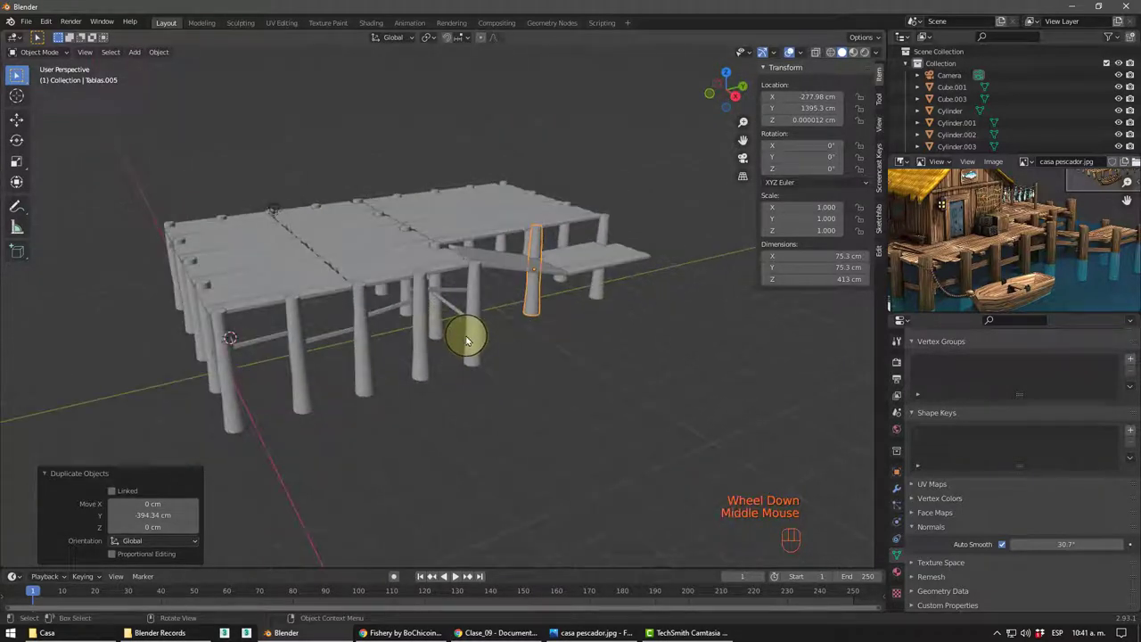
pyautogui.moveTo(478, 338); pyautogui.dragTo(492, 349)
pyautogui.moveTo(457, 357); pyautogui.dragTo(507, 365)
pyautogui.scroll(3)
pyautogui.moveTo(506, 353); pyautogui.dragTo(508, 338)
pyautogui.middleClick(509, 337)
pyautogui.middleClick(510, 345)
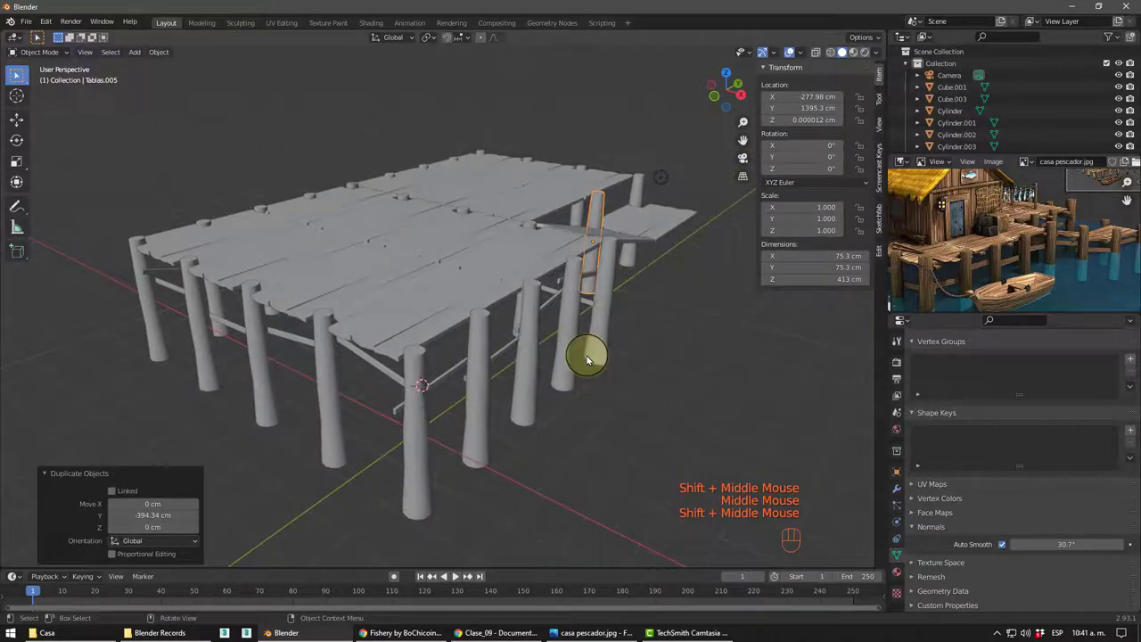
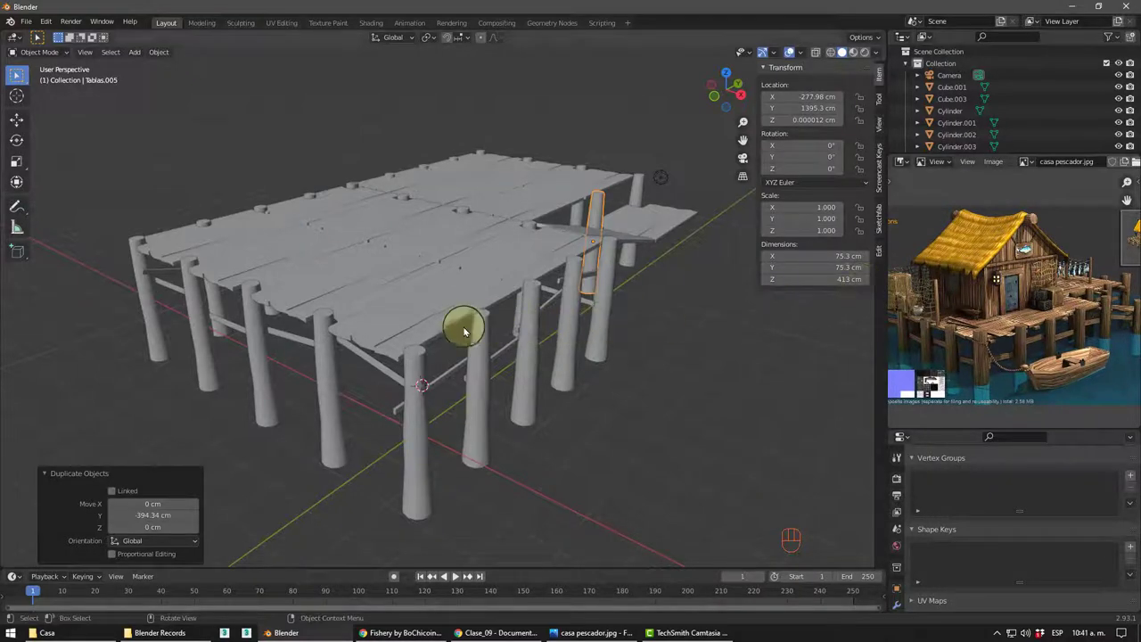
pyautogui.middleClick(493, 330)
pyautogui.middleClick(488, 331)
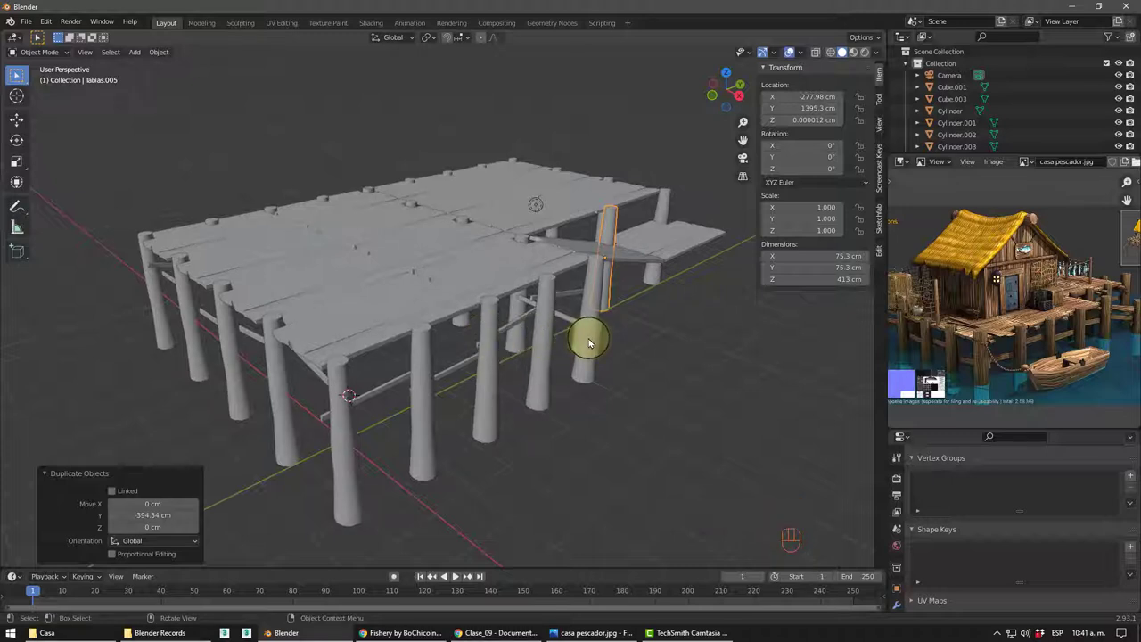